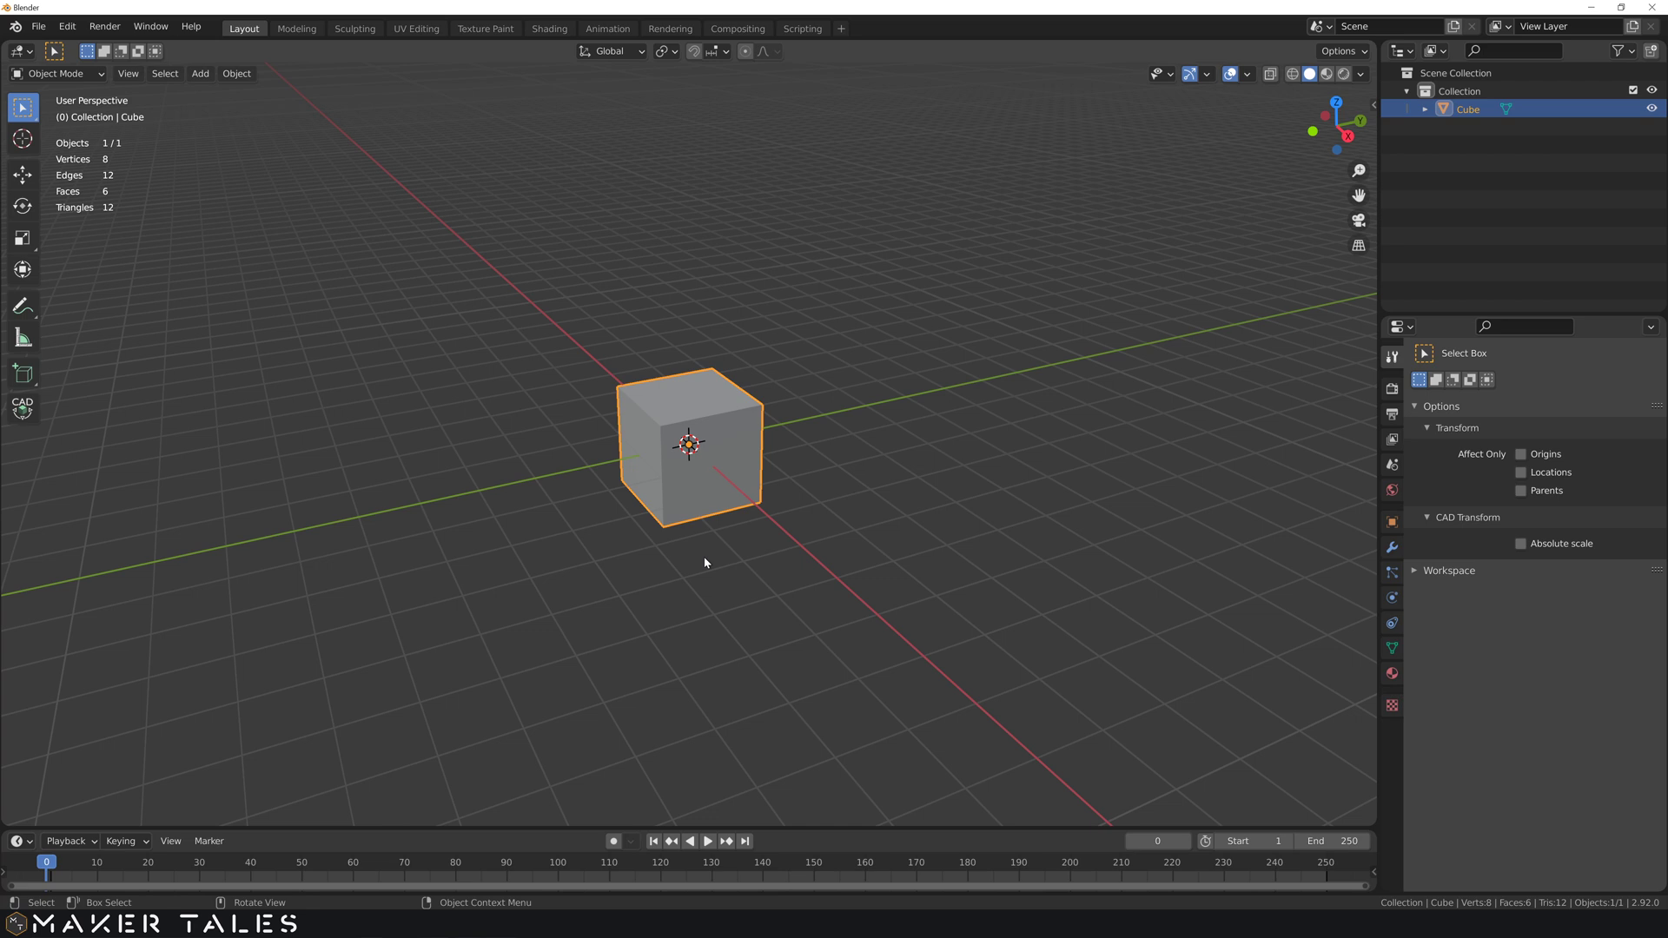
- Add an Array modifier to the default cube, Count 2 with Relative Offset X 1
middle_click(703, 585)
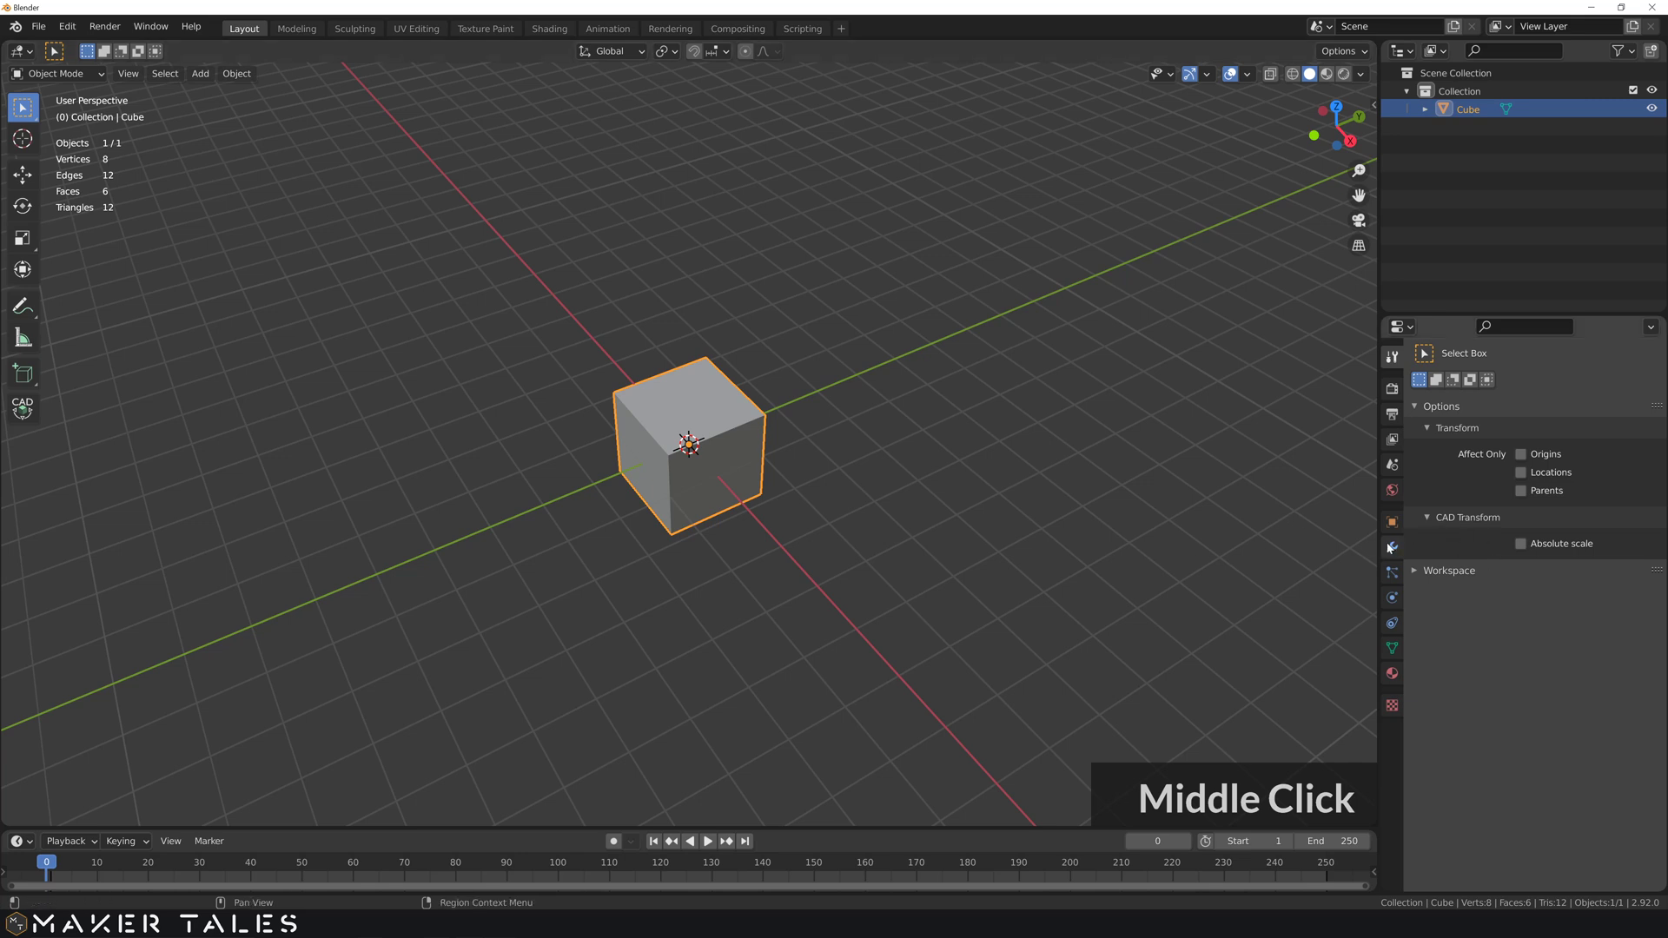
left_click(1395, 553)
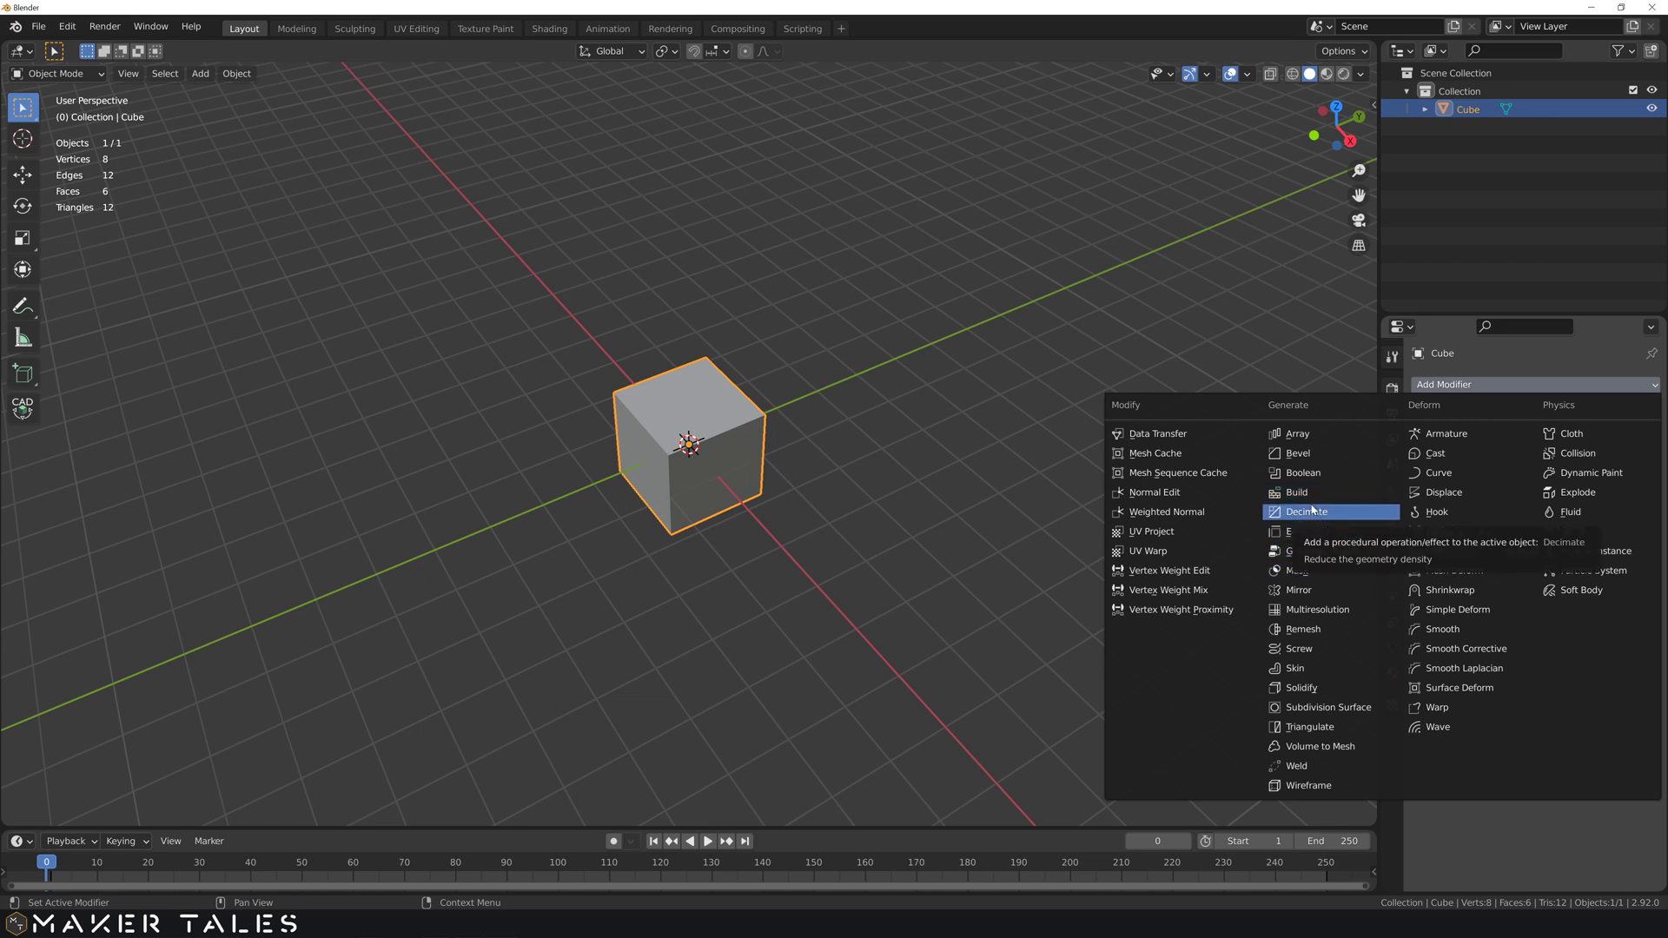
left_click(1301, 441)
left_click(646, 459)
middle_click(726, 453)
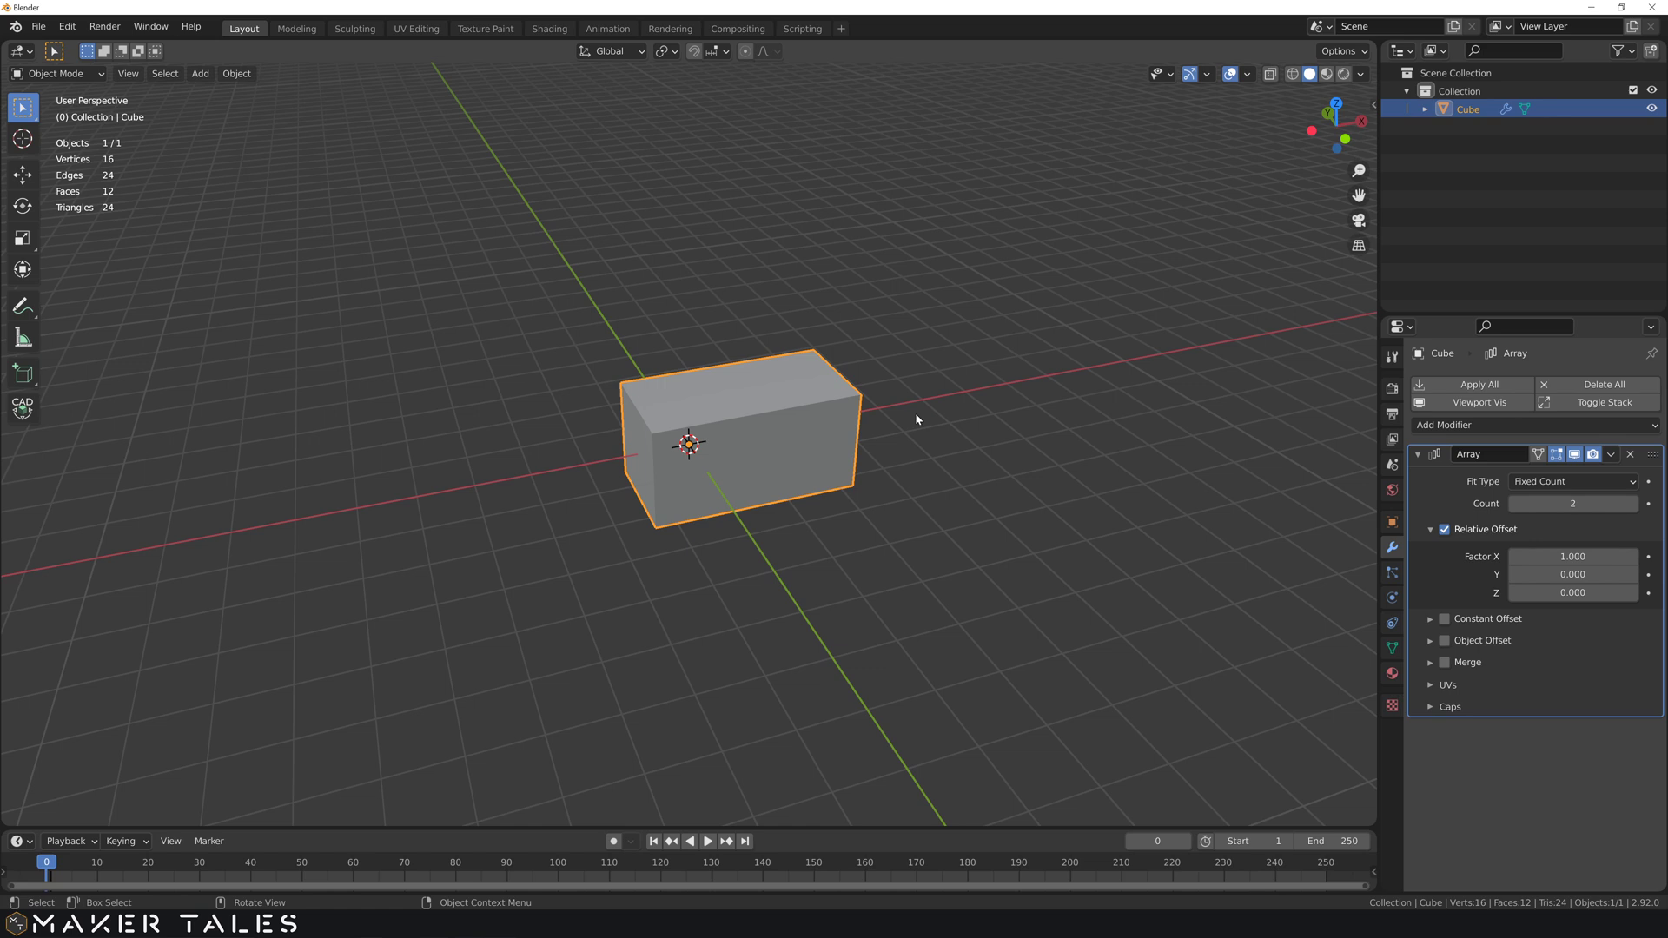
middle_click(1252, 79)
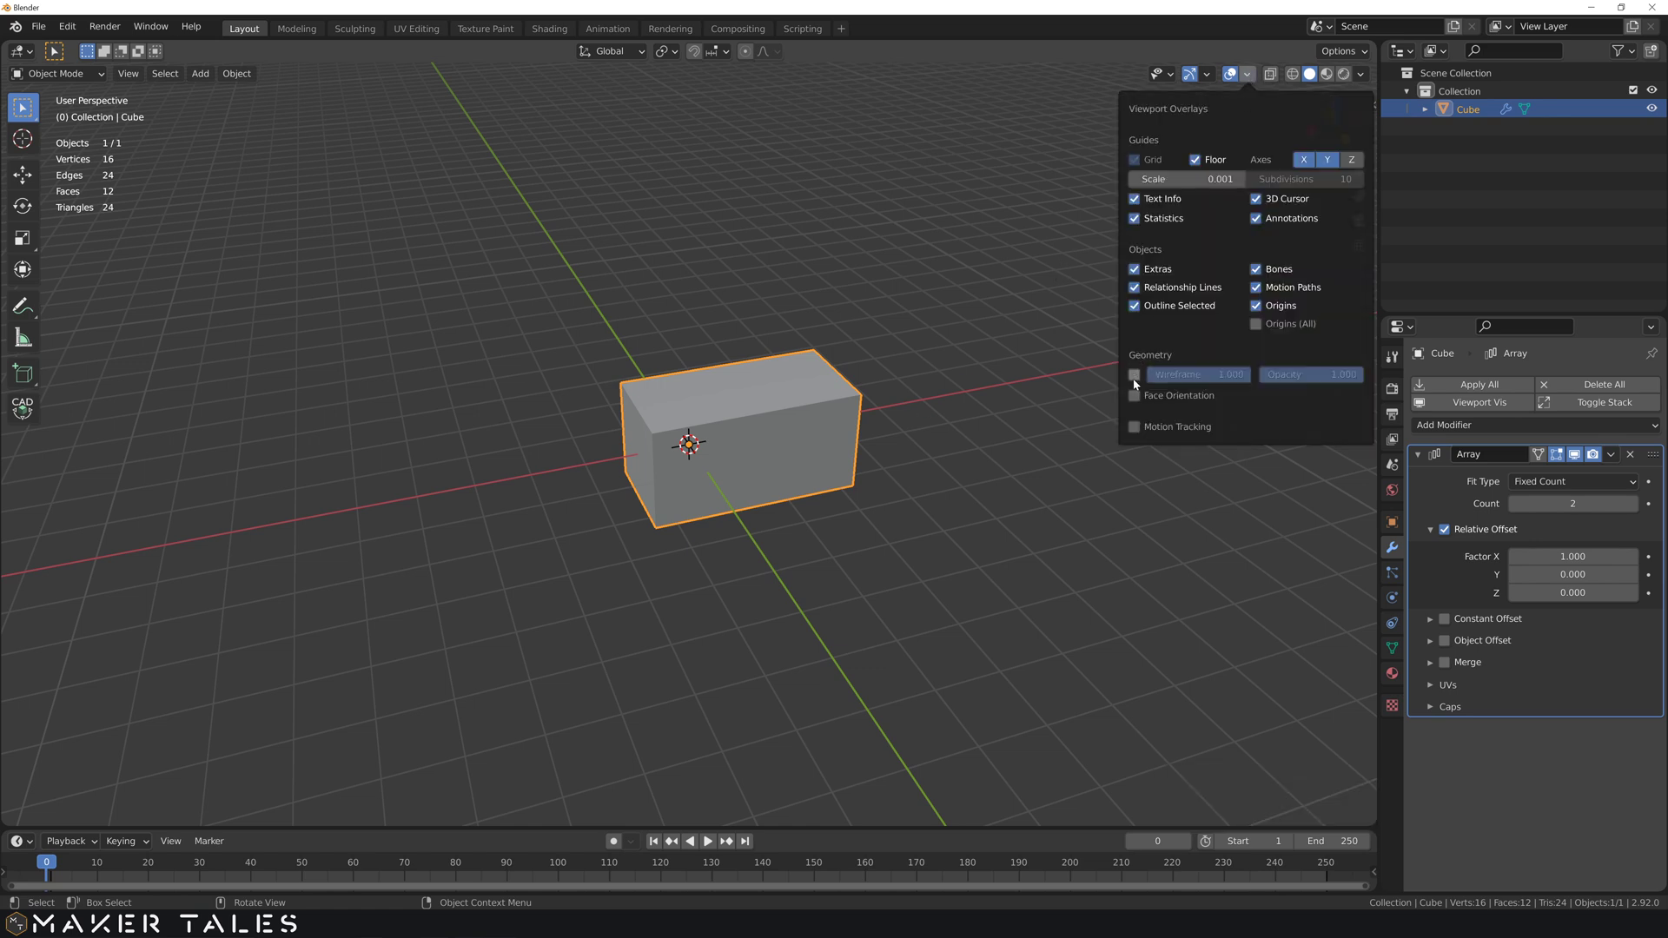
left_click(1138, 386)
scroll("up", 3)
middle_click(954, 527)
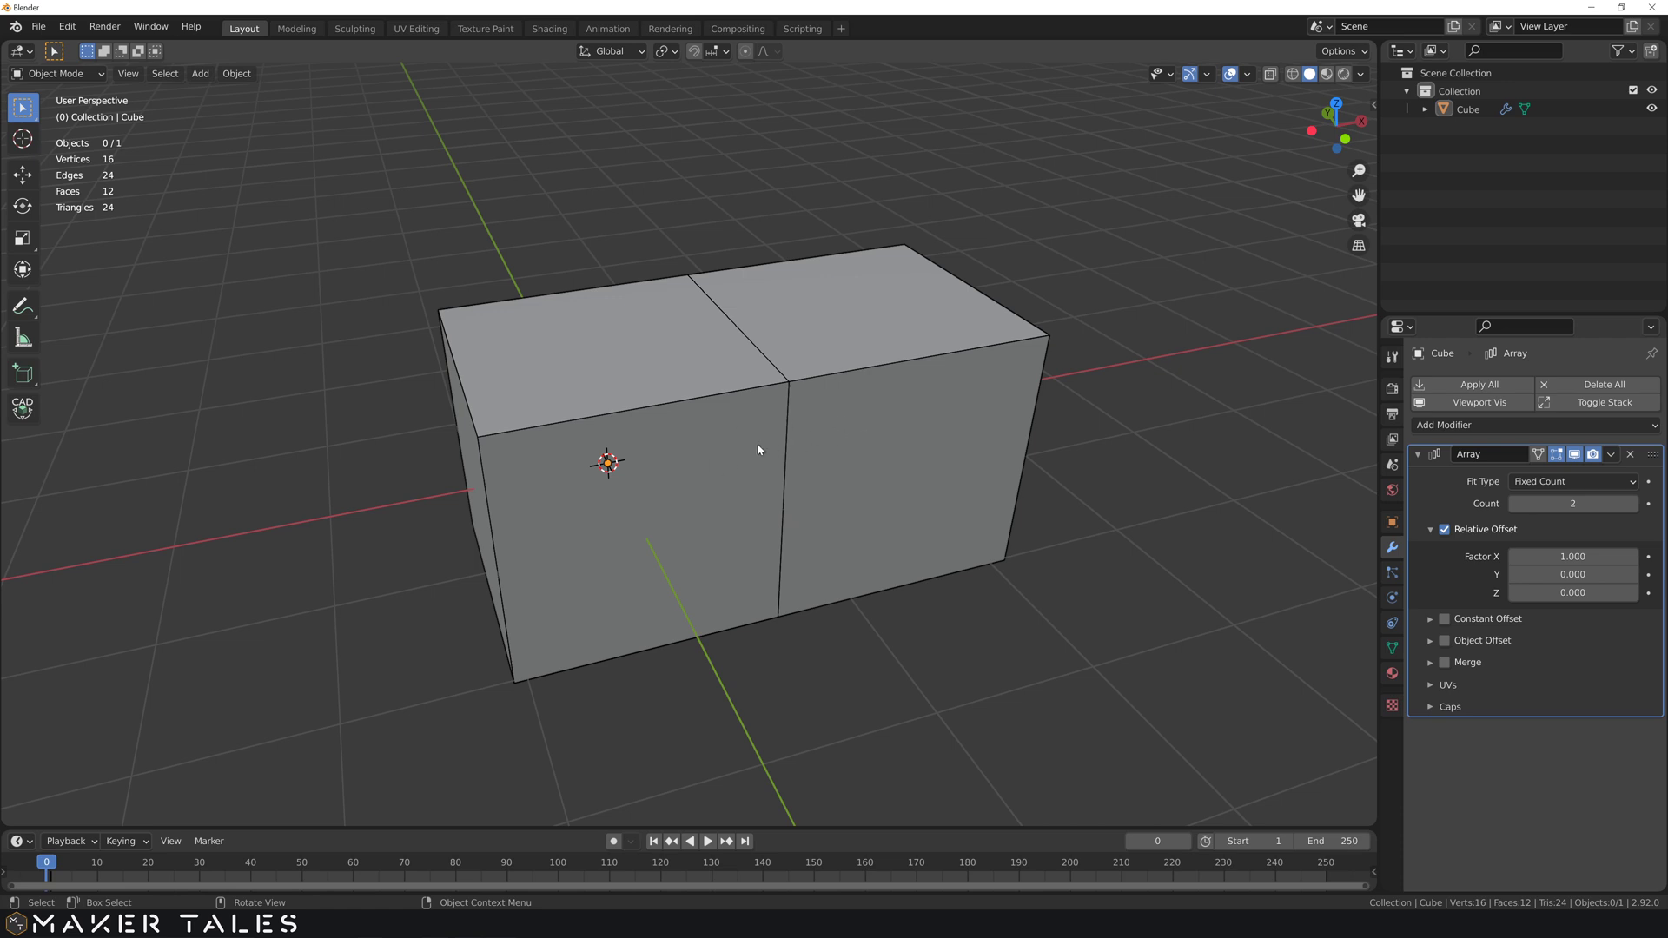
left_click(880, 433)
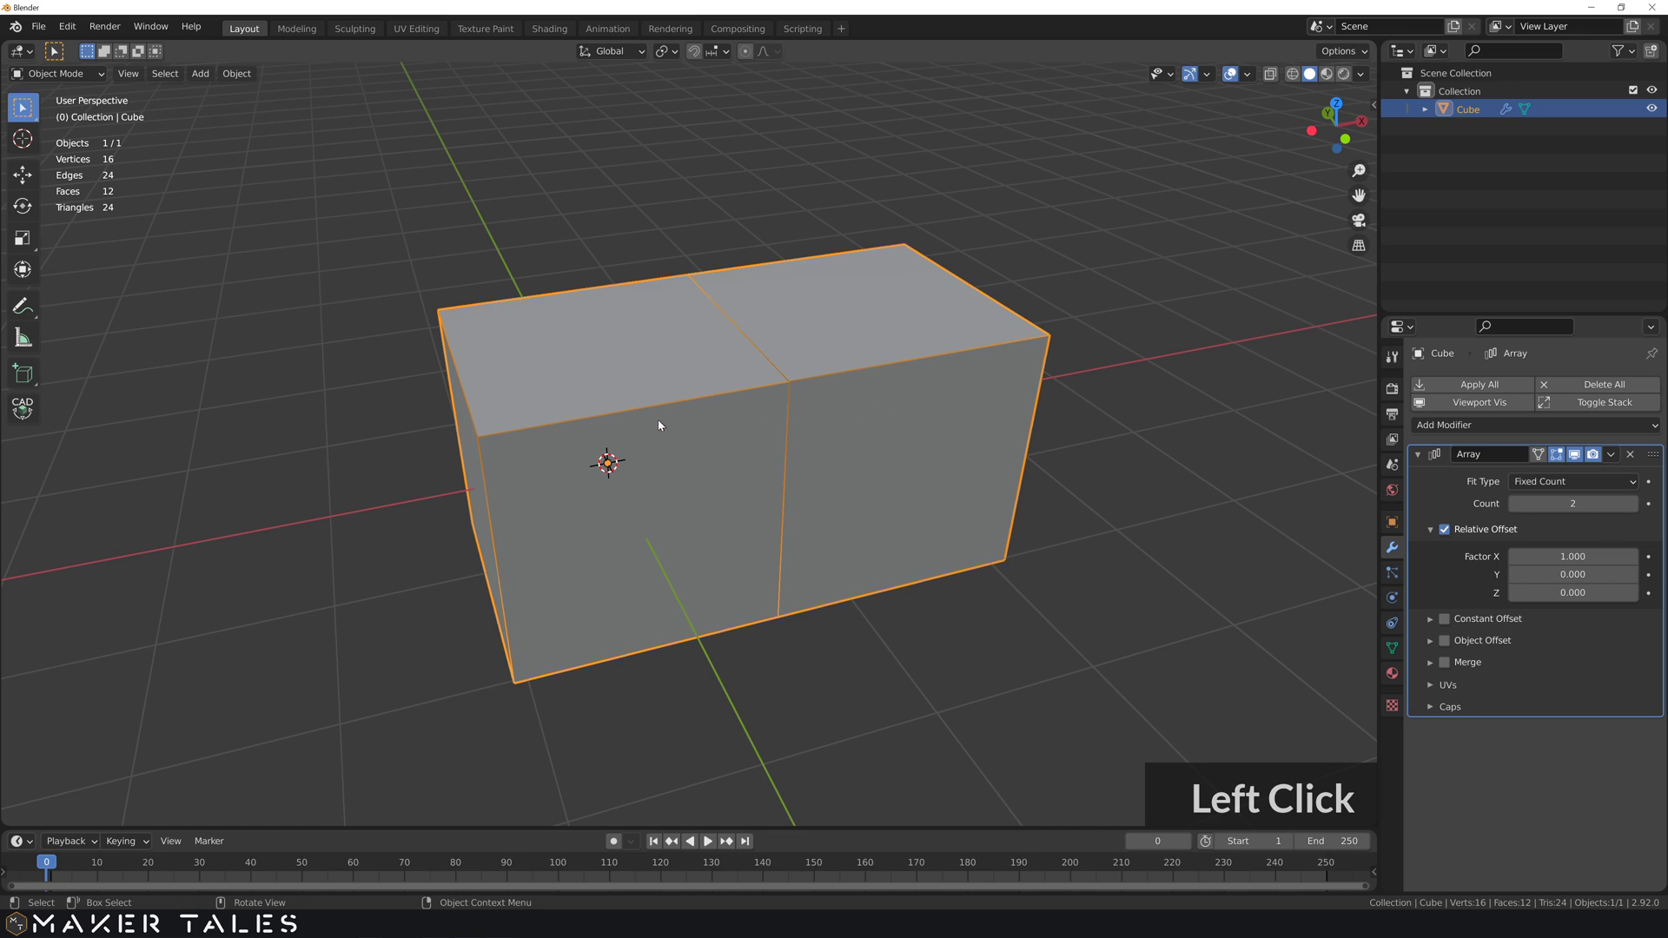
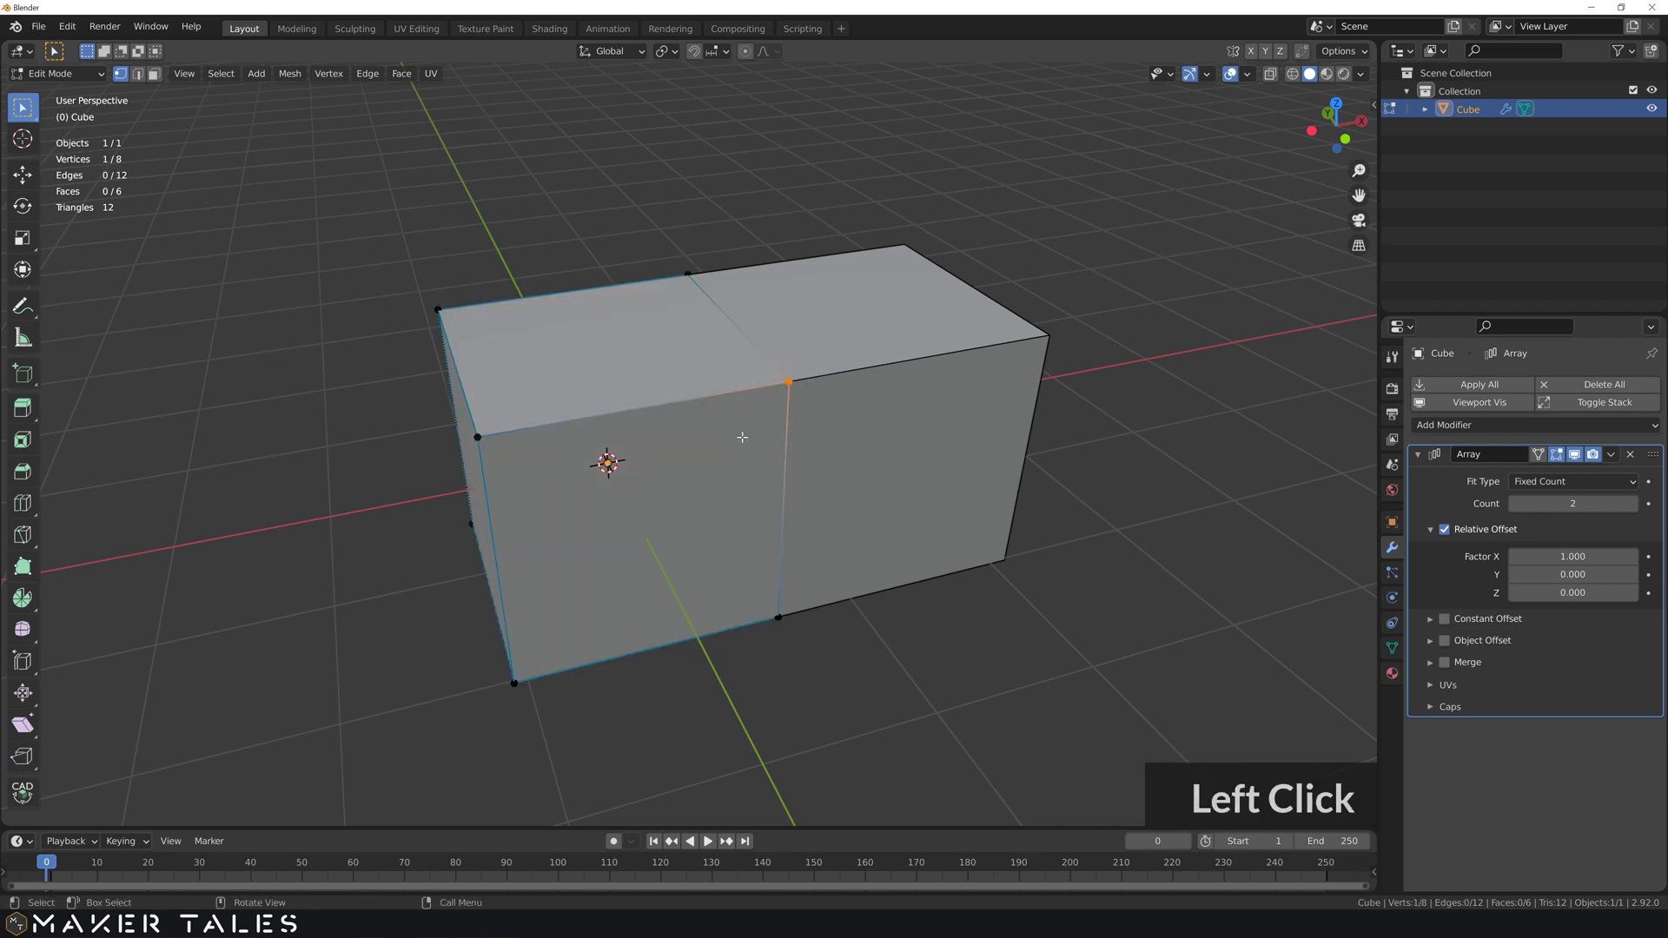
type("gz")
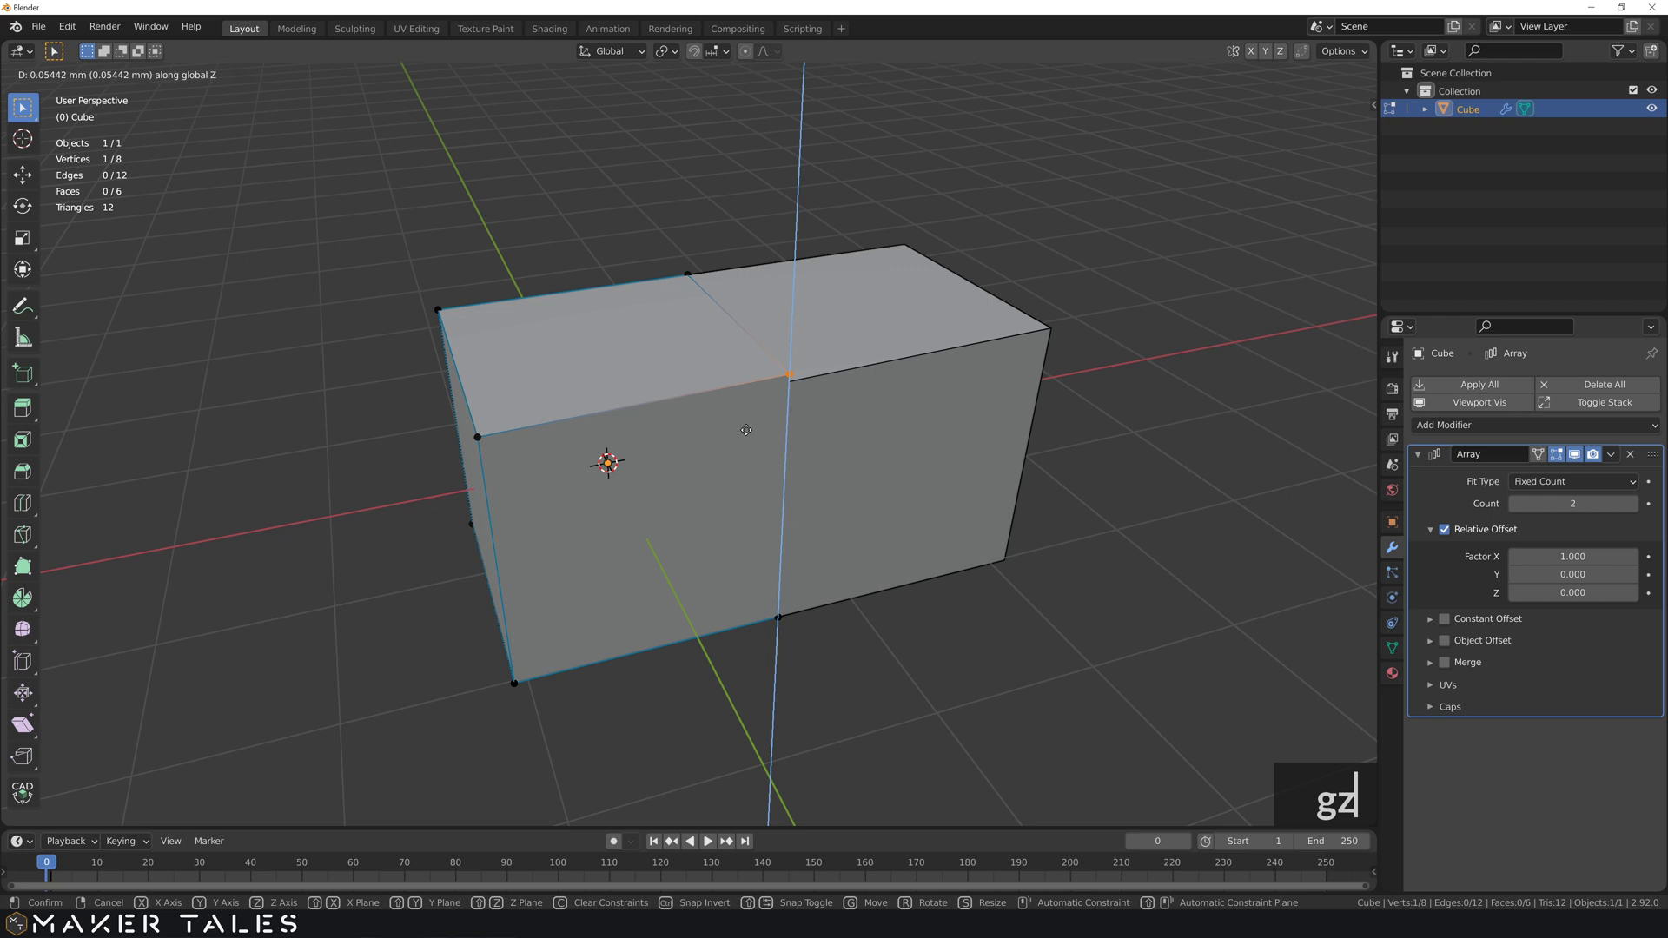
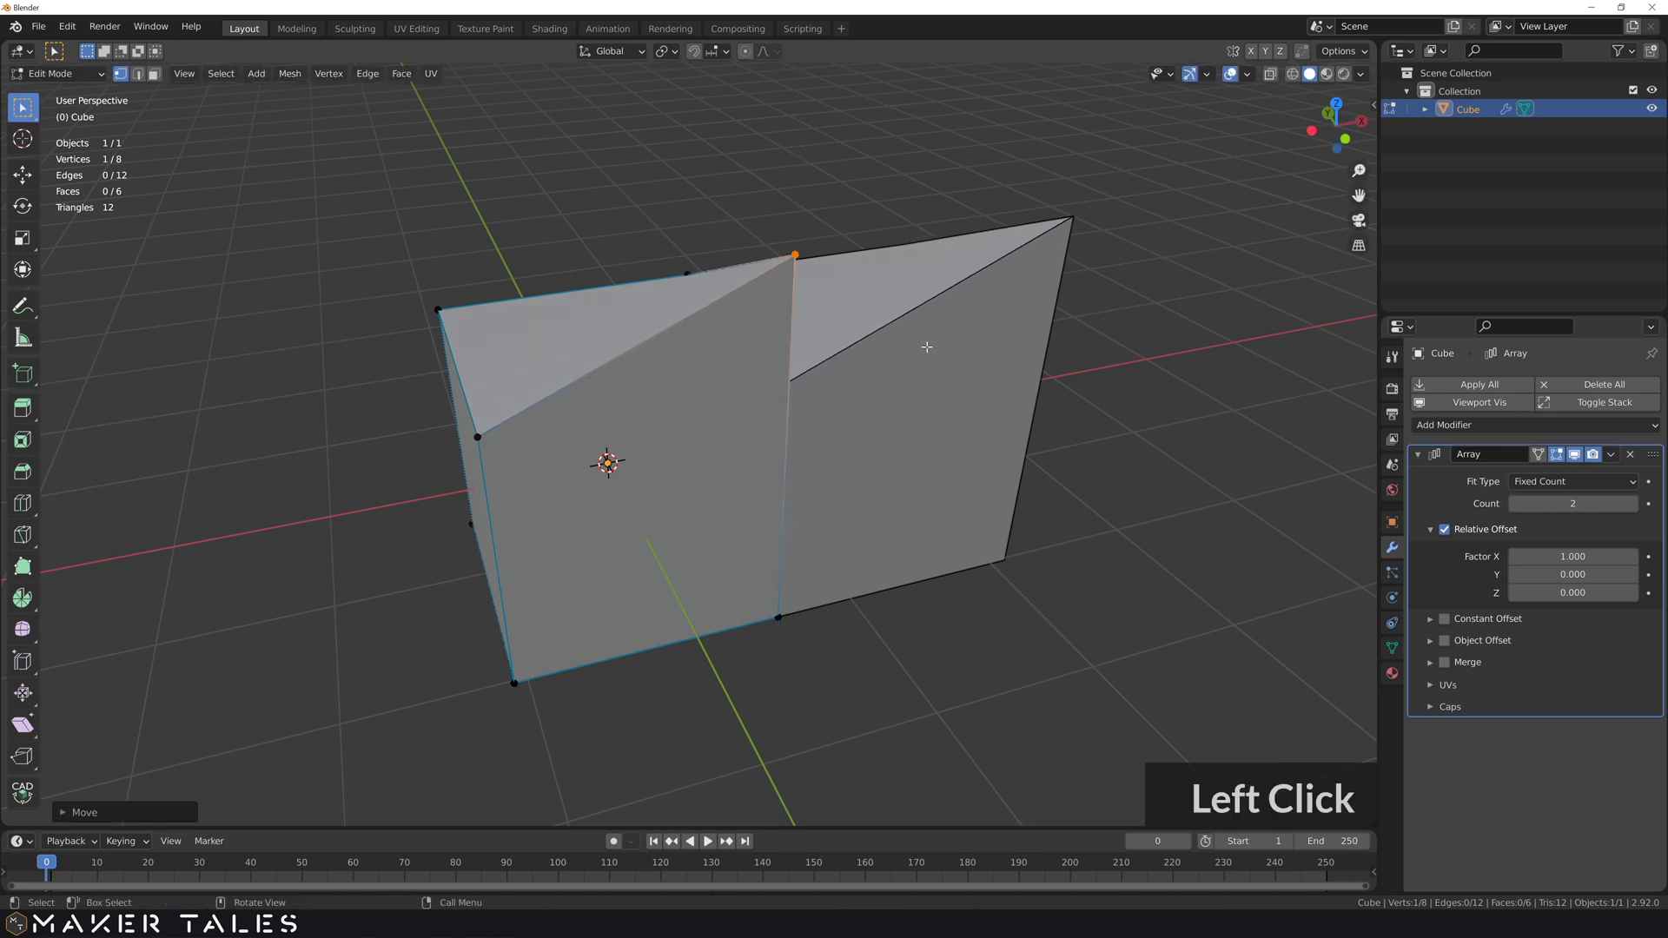
key("ctrl+z")
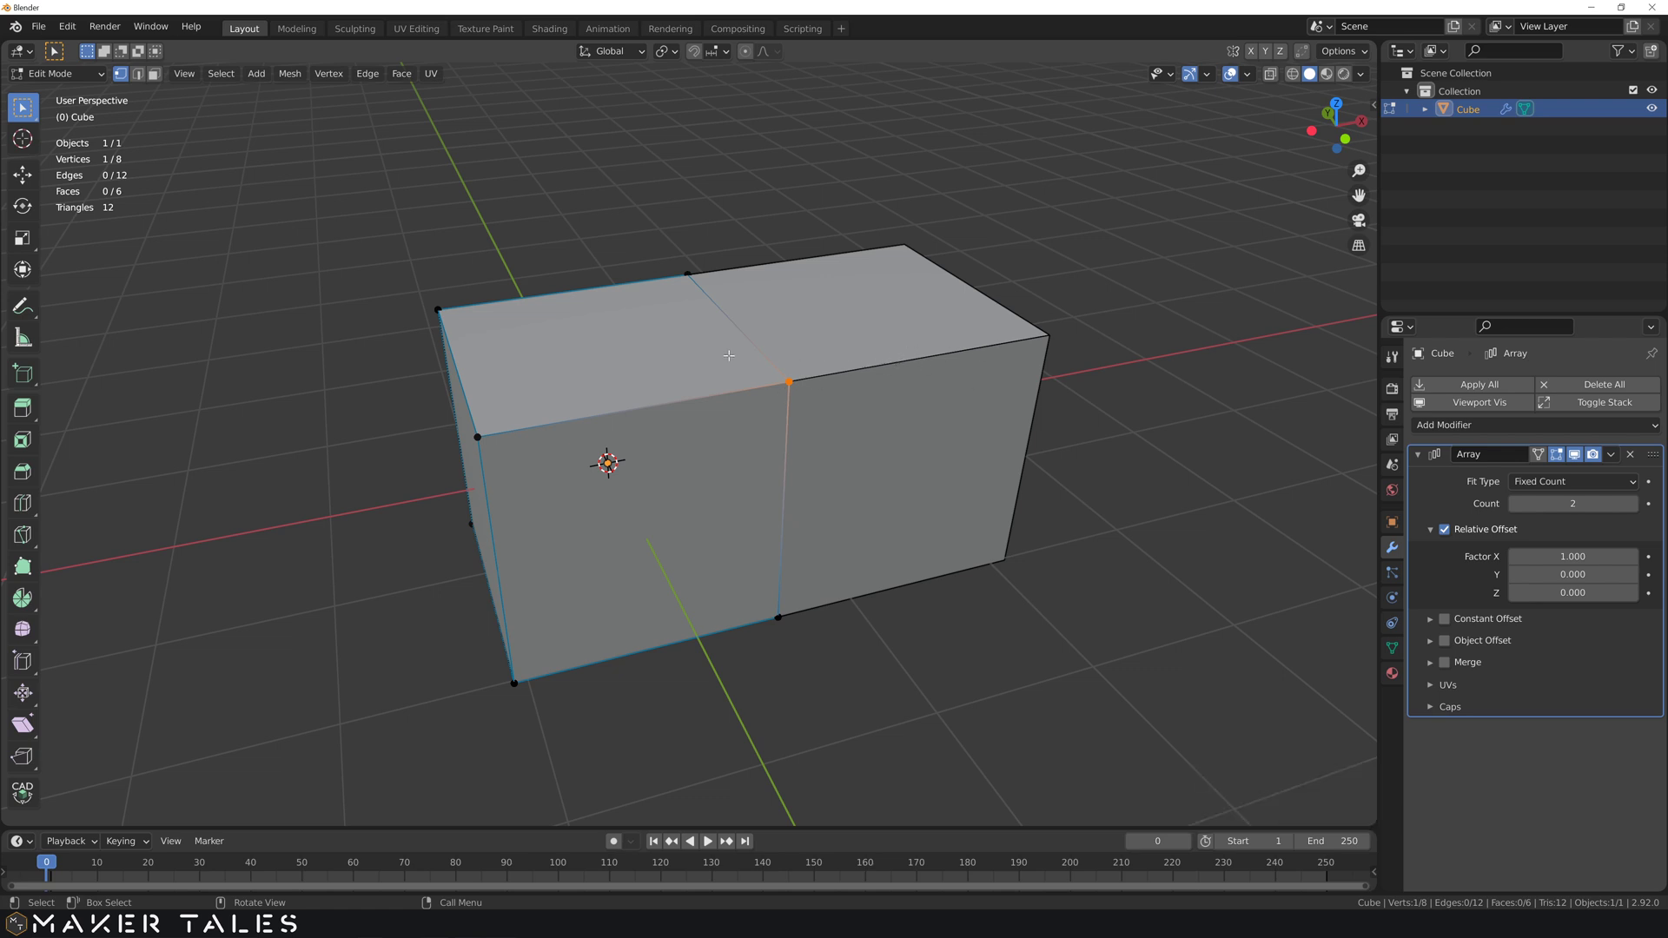
key("Tab")
key("Tab")
- Stretch the cube mesh along X in Edit Mode to watch the relative offset follow it
scroll("down", 3)
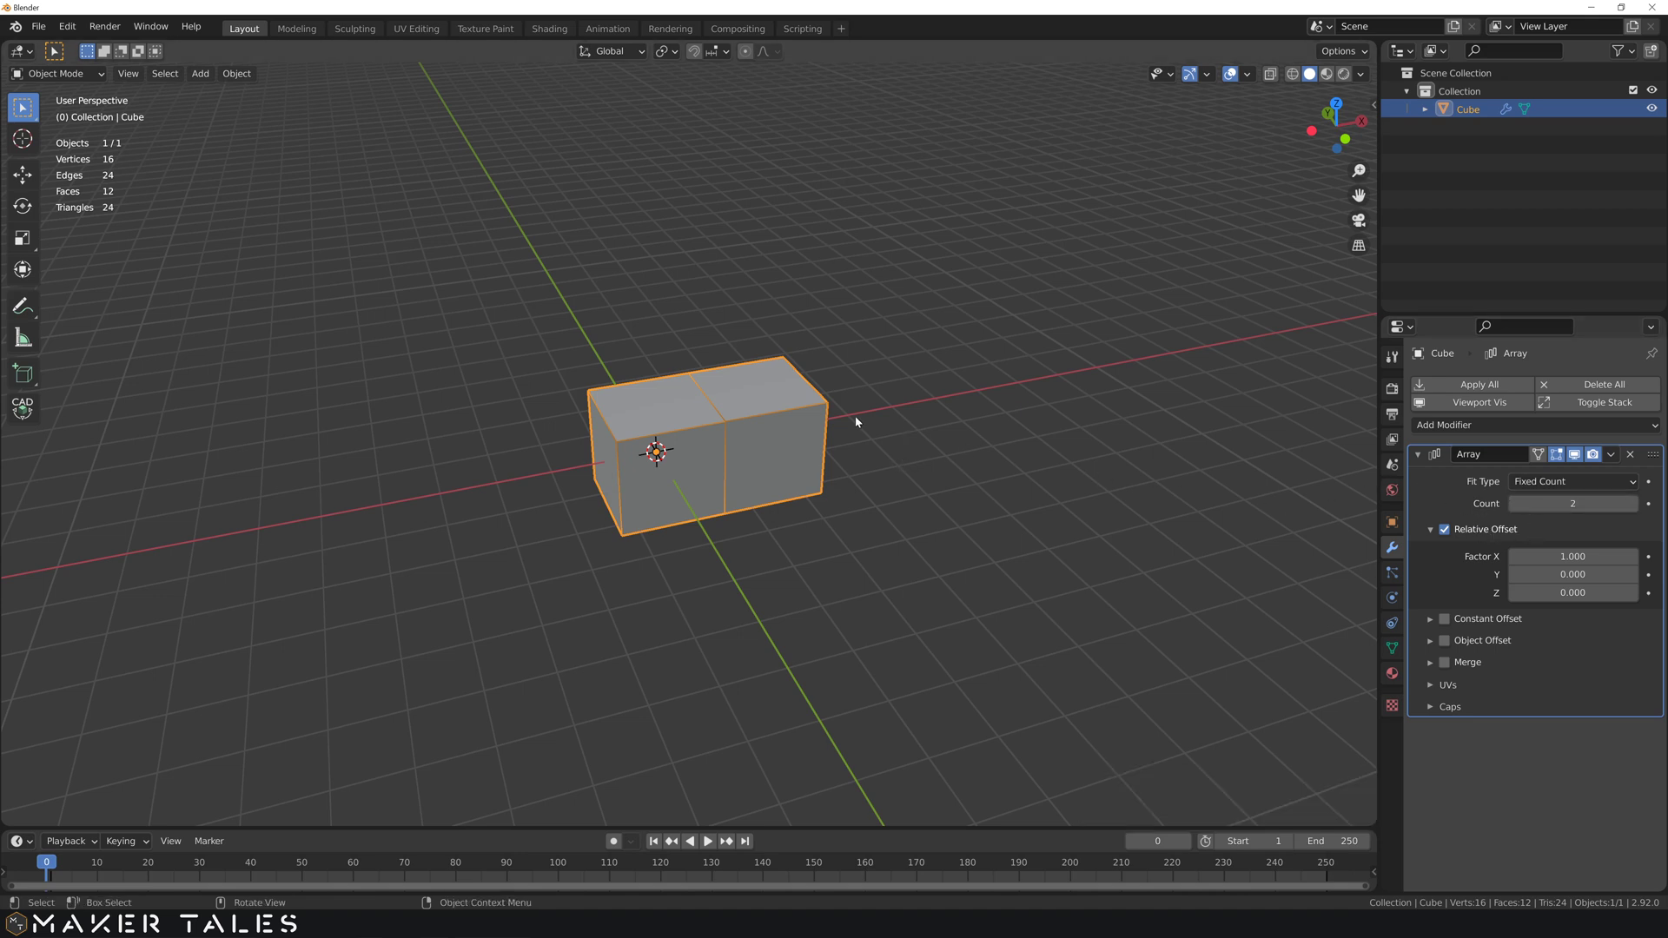
scroll("up", 3)
middle_click(833, 465)
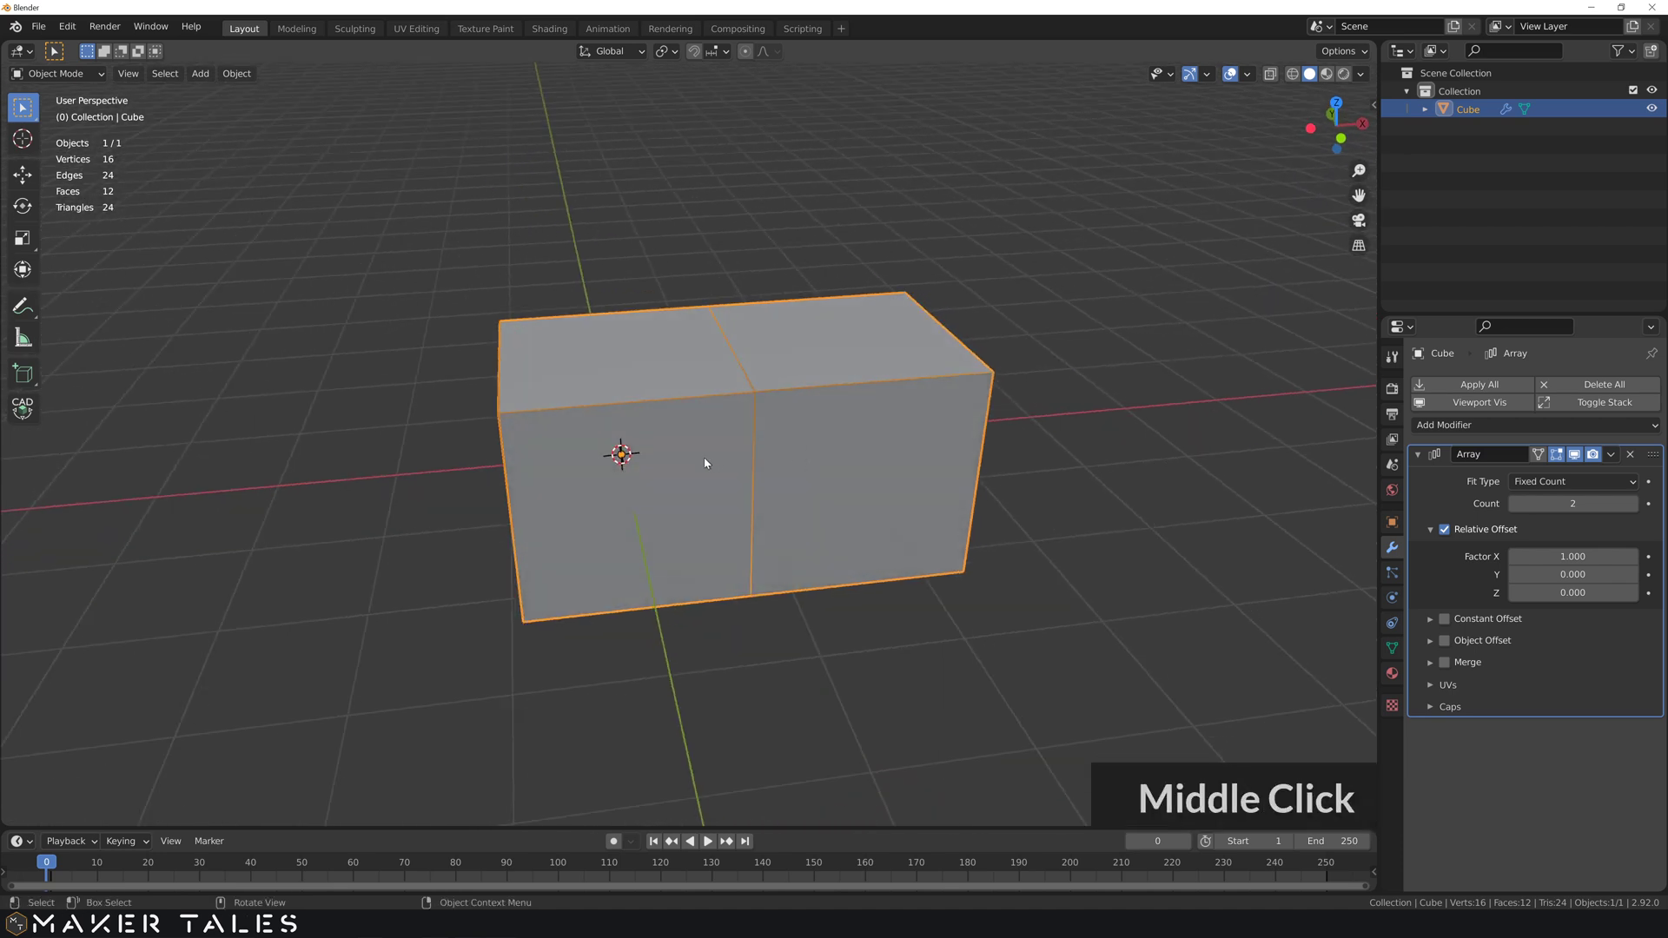
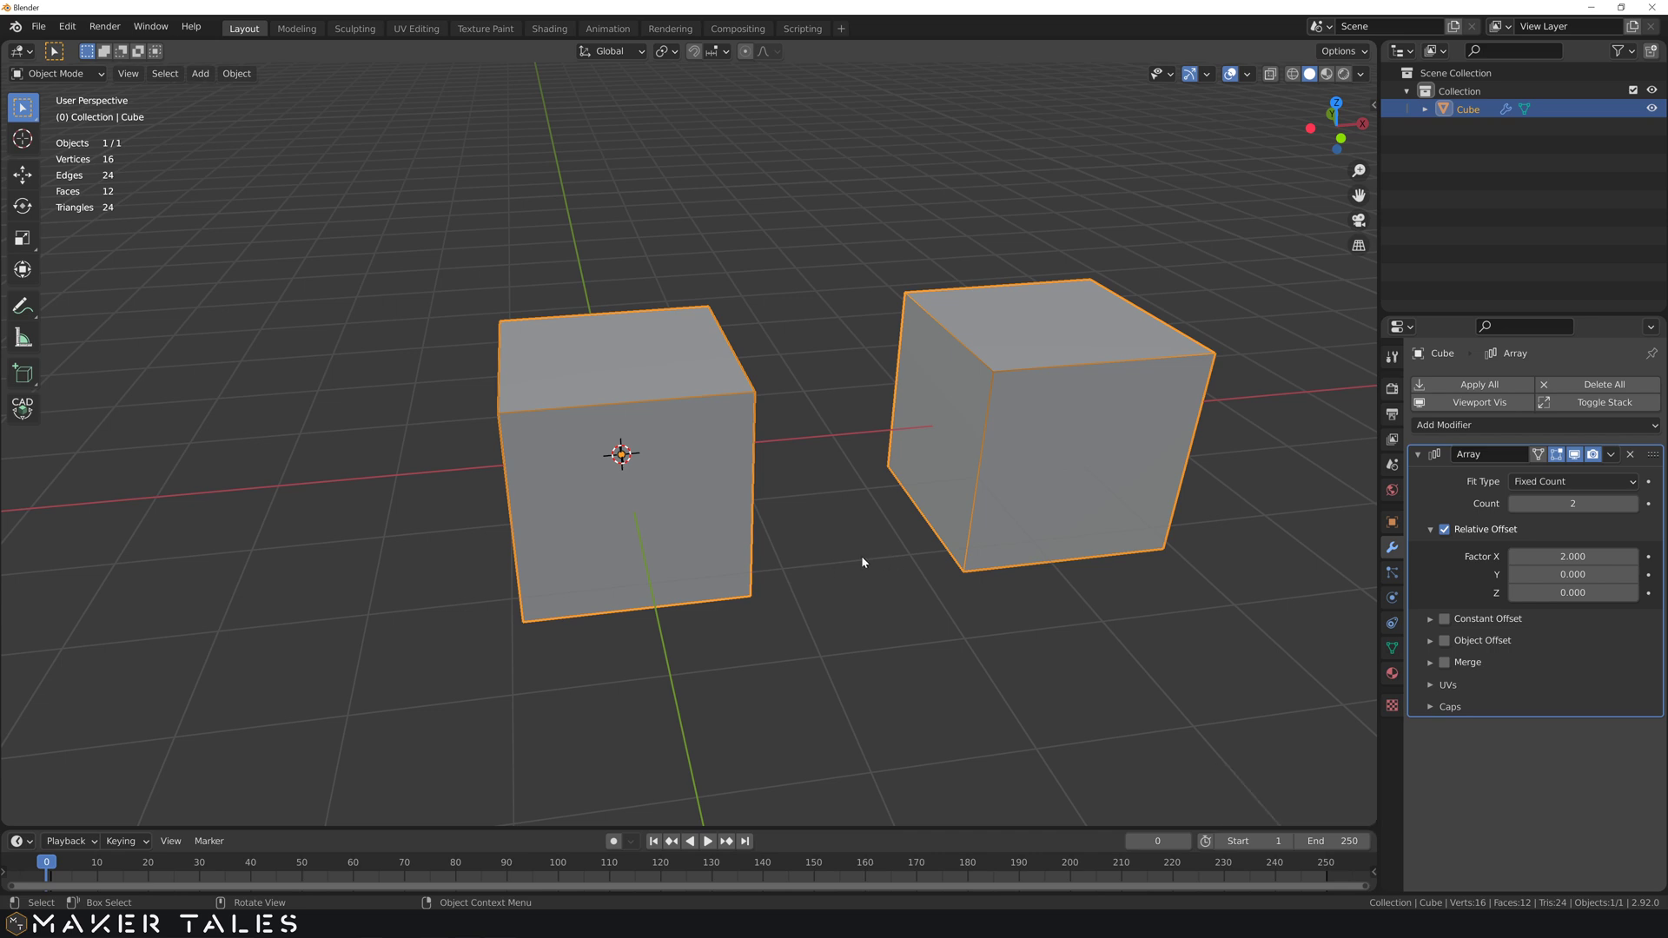
middle_click(905, 568)
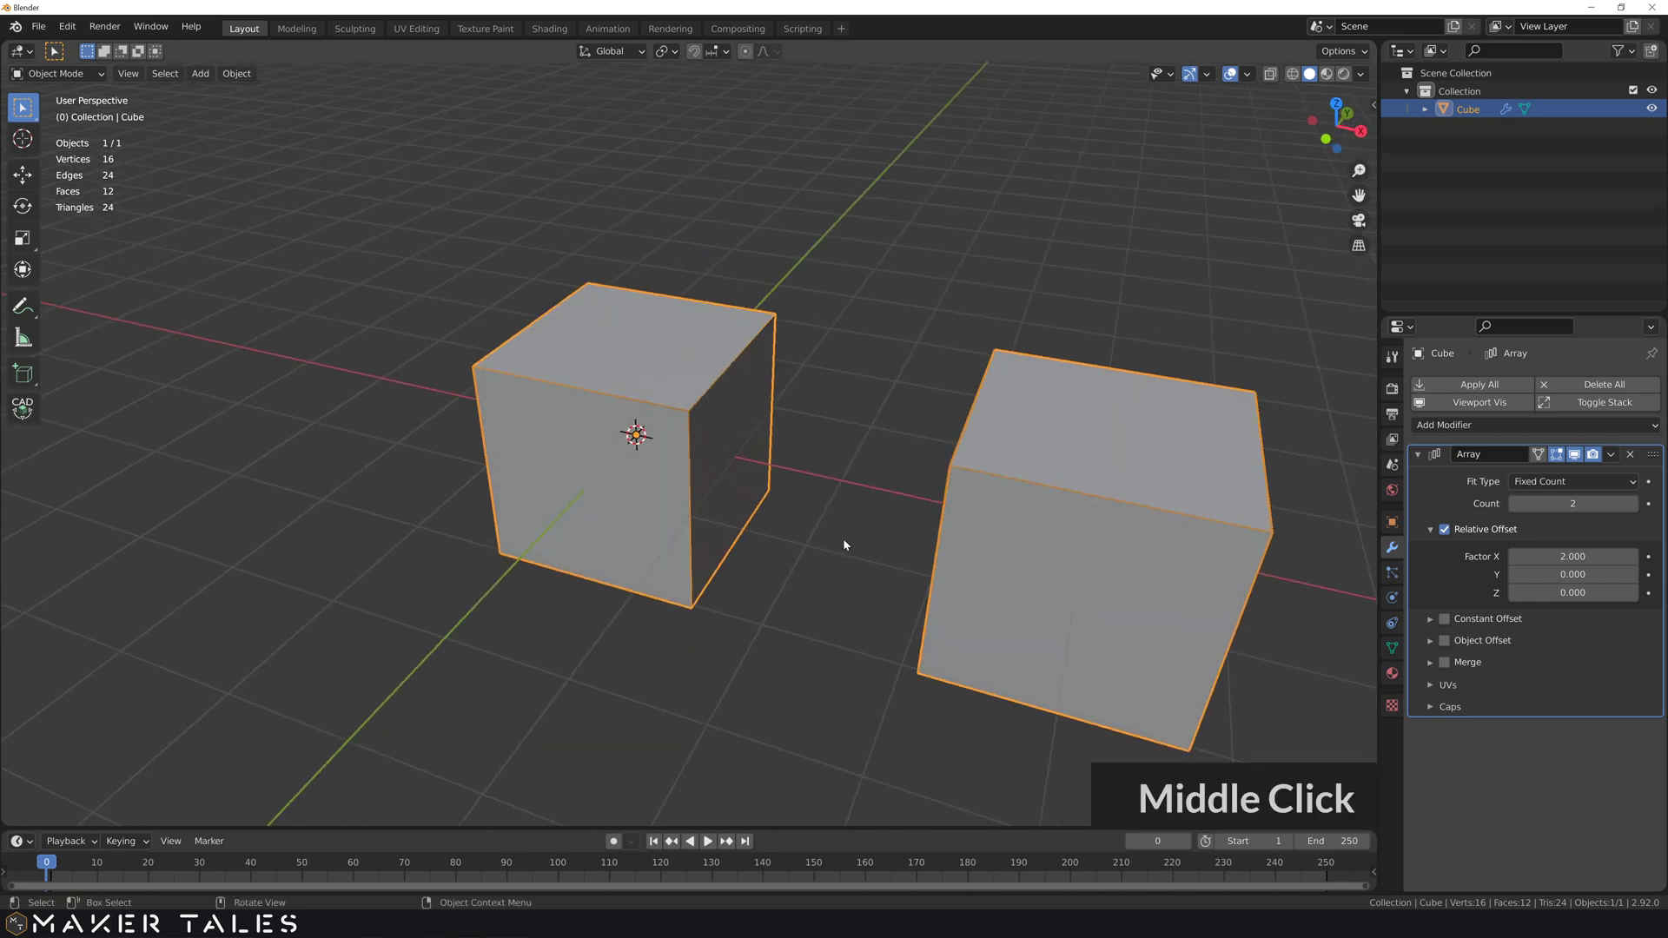
middle_click(807, 567)
scroll("down", 3)
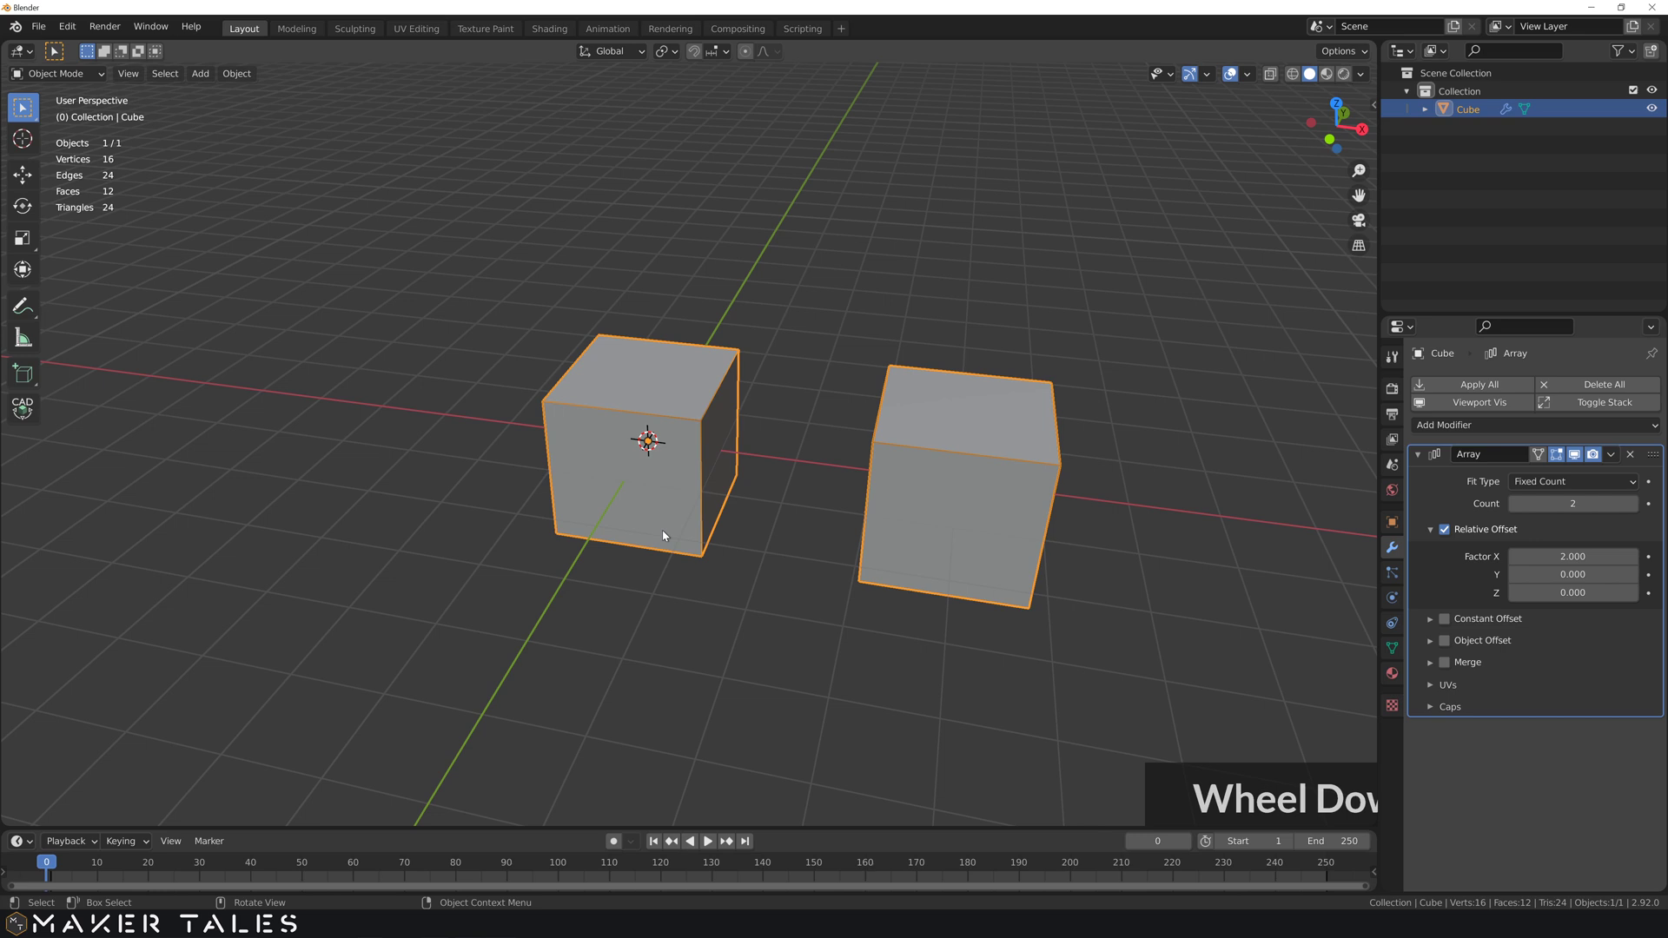
left_click(668, 537)
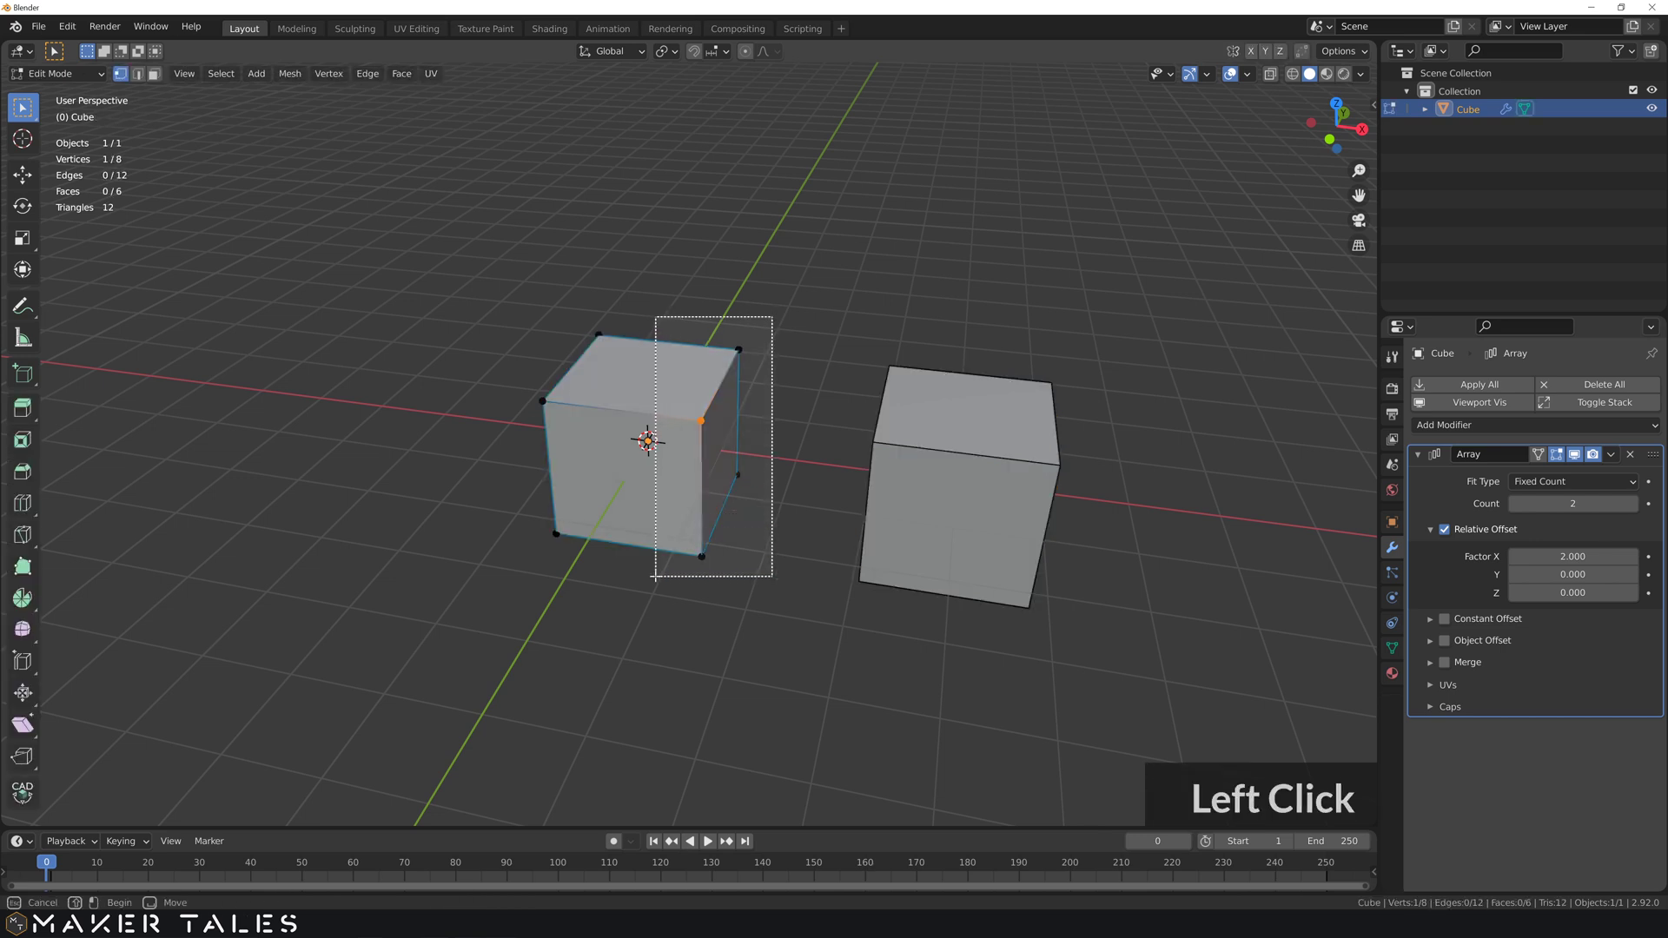
key("g")
type("gd")
type("x")
left_click(846, 609)
key("Tab")
- Raise the array Count to 4 and try Relative Factor X 0, inspecting the straight row
scroll("down", 3)
middle_click(845, 484)
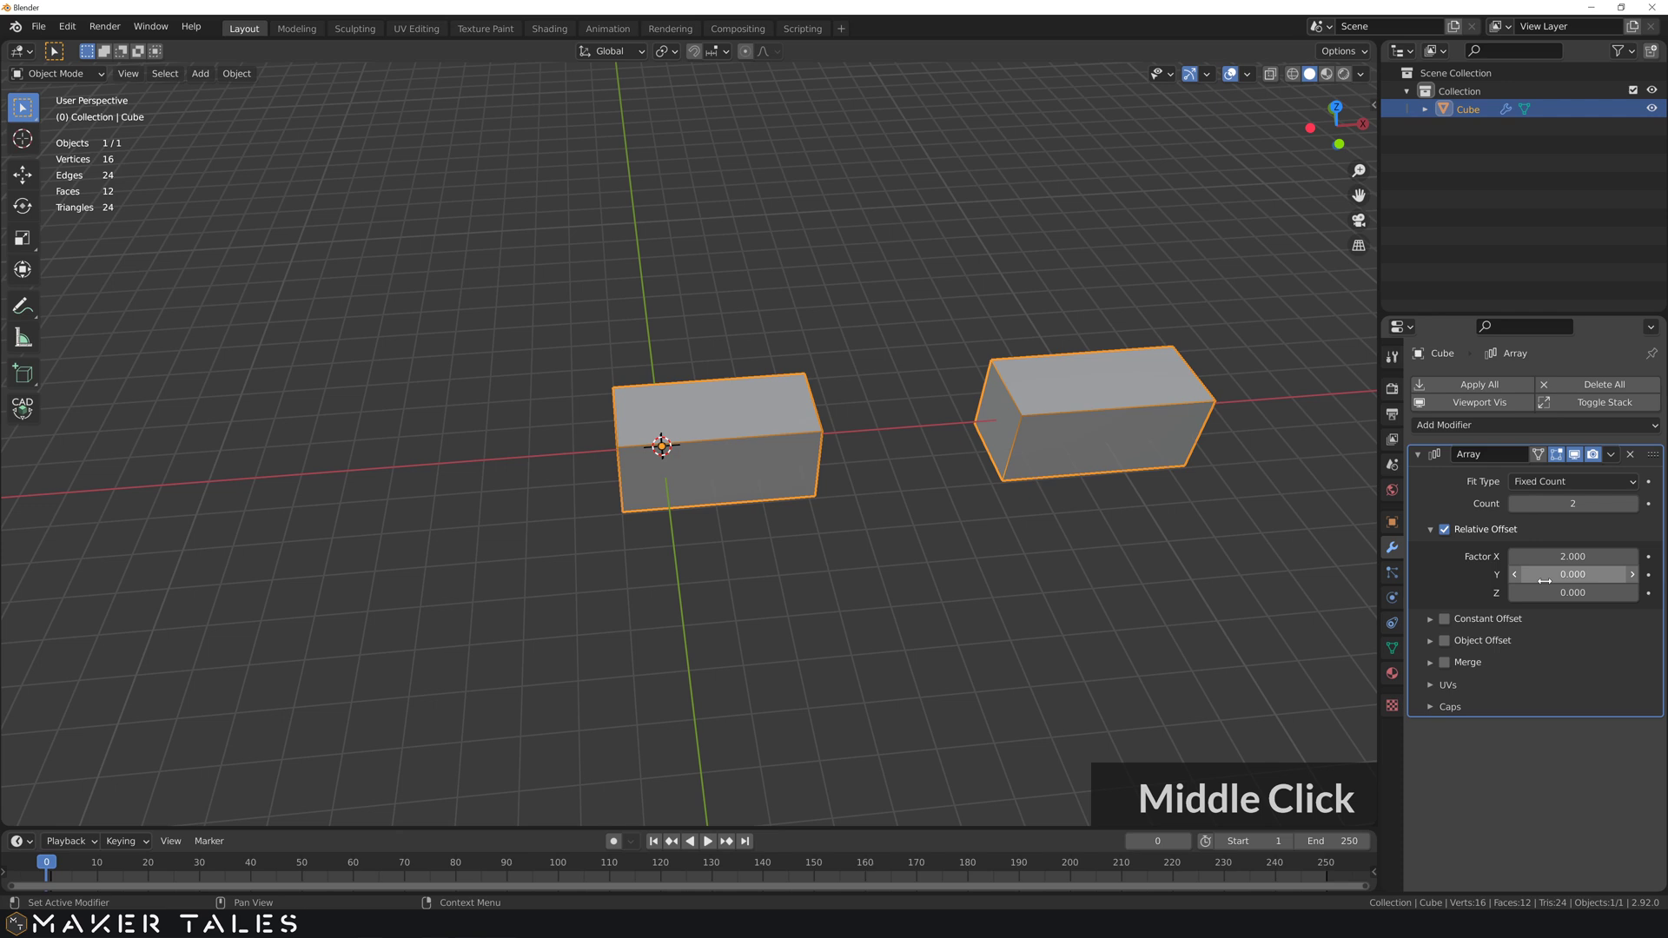
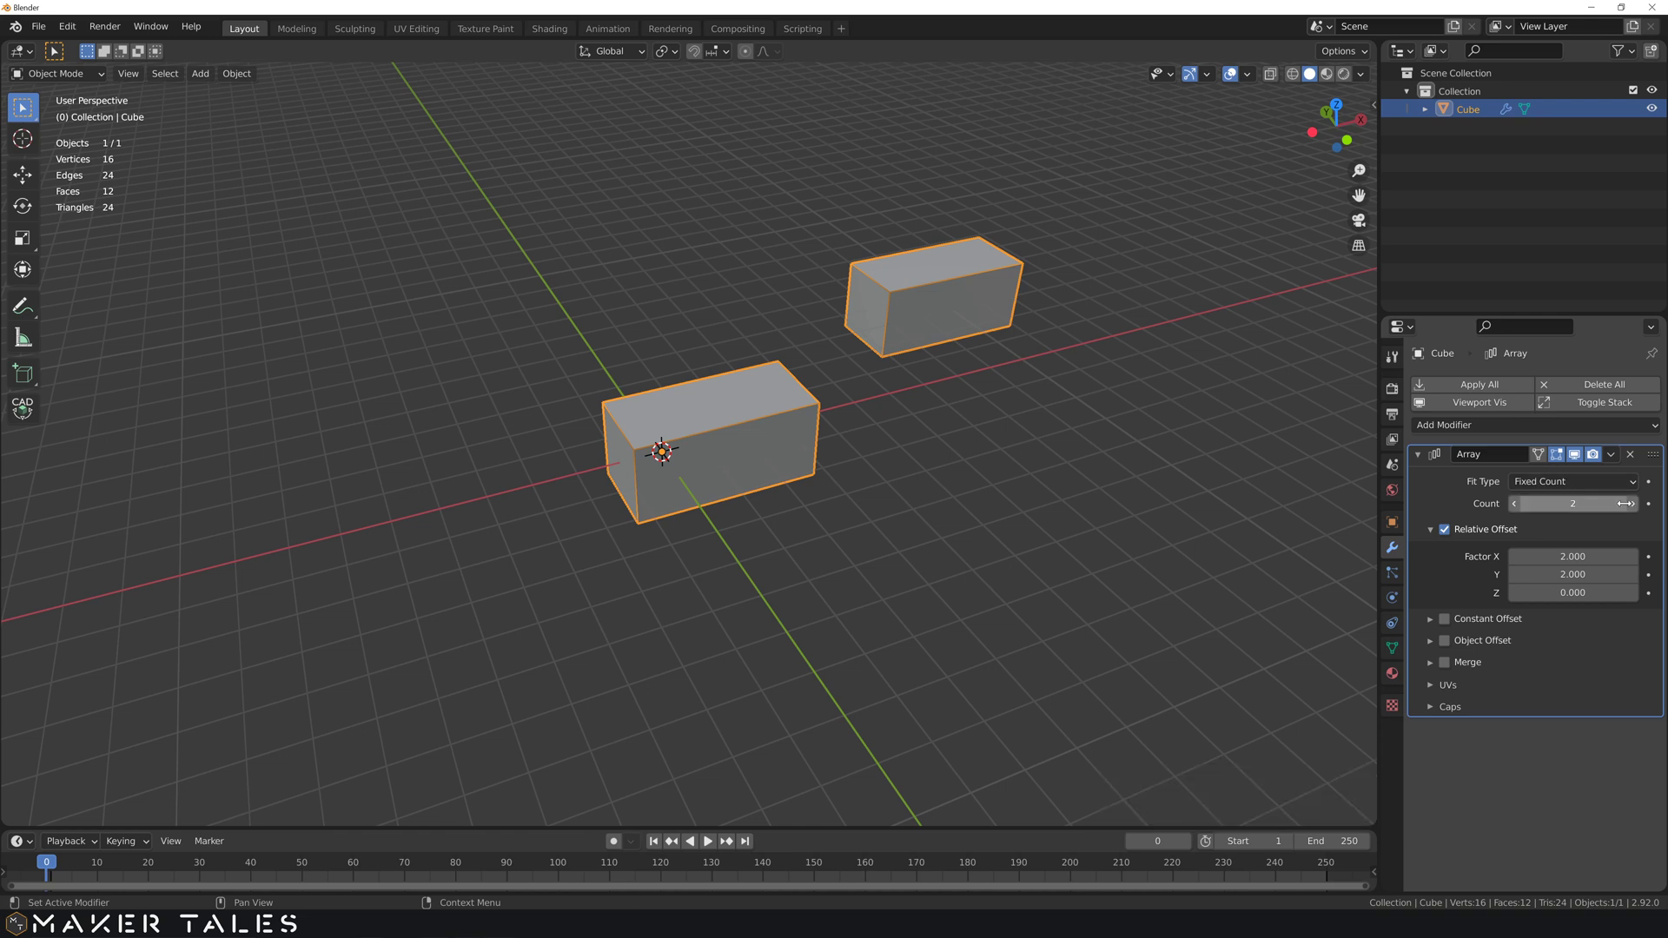
left_click(1636, 512)
middle_click(1112, 402)
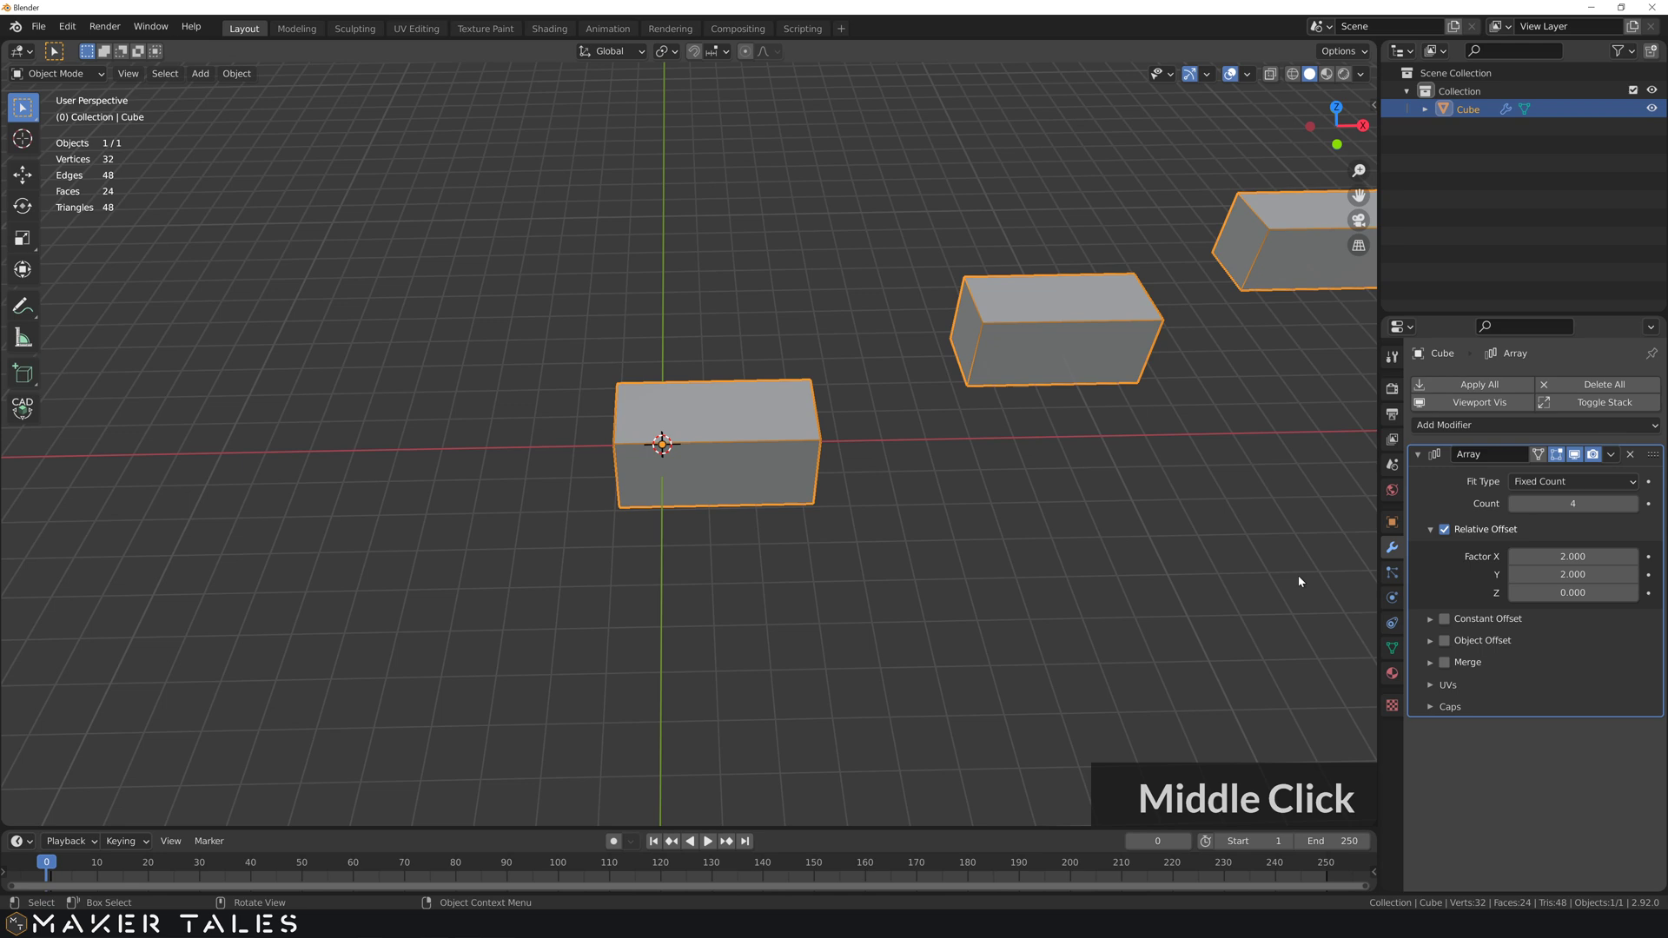
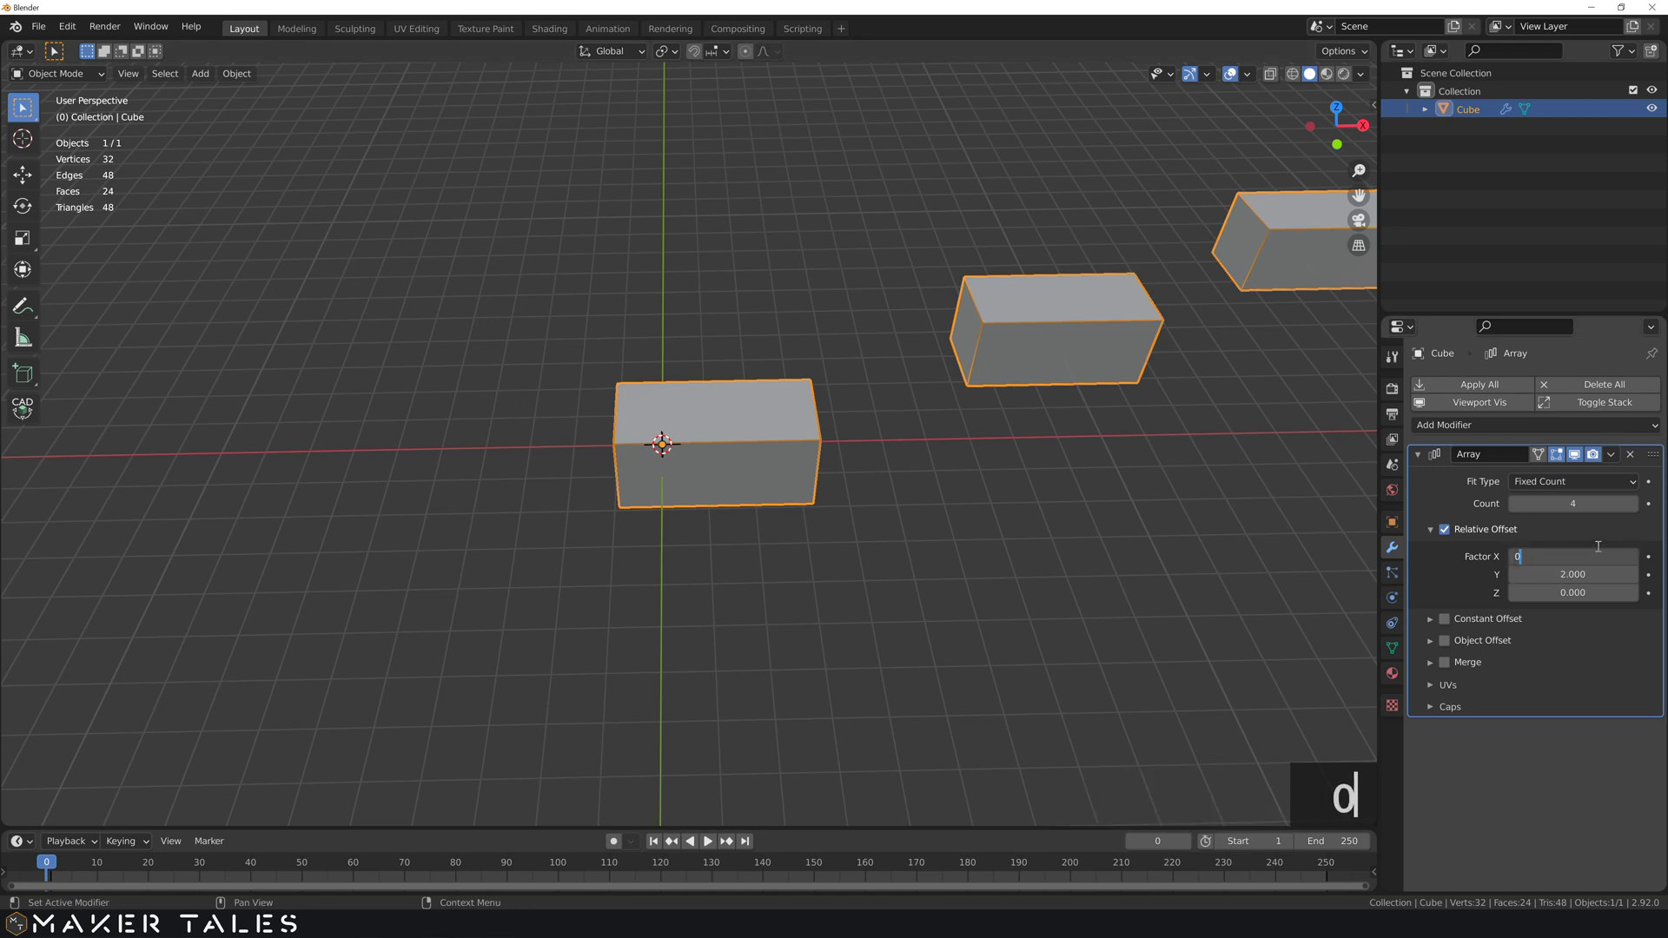
key("Return")
middle_click(832, 584)
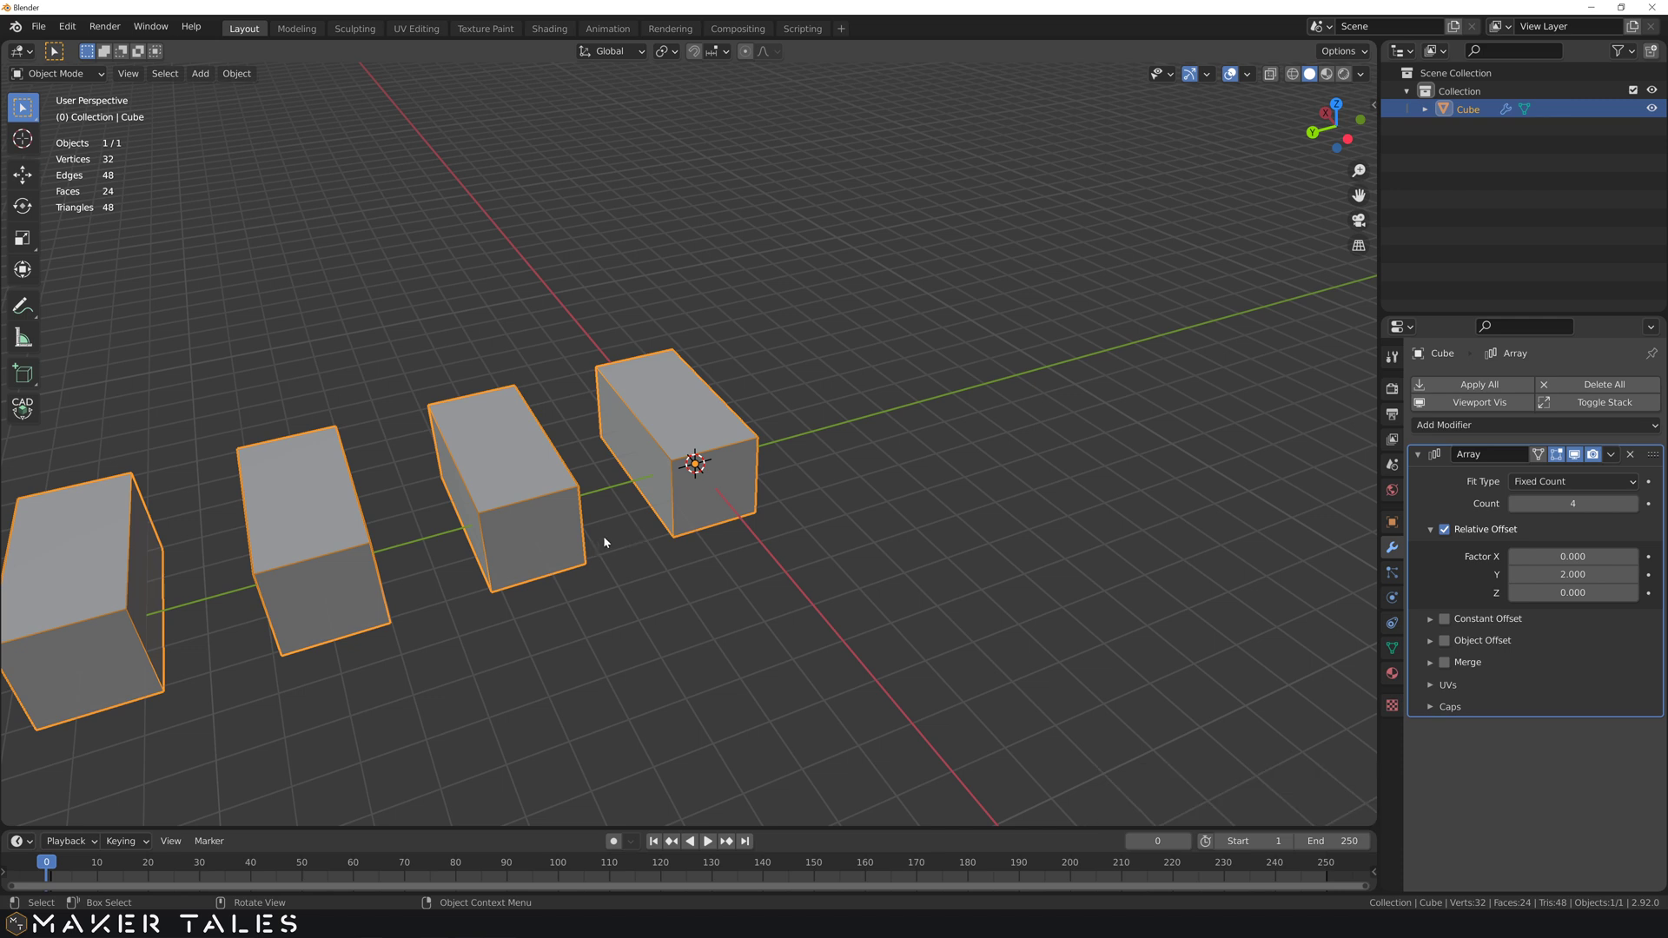
middle_click(759, 536)
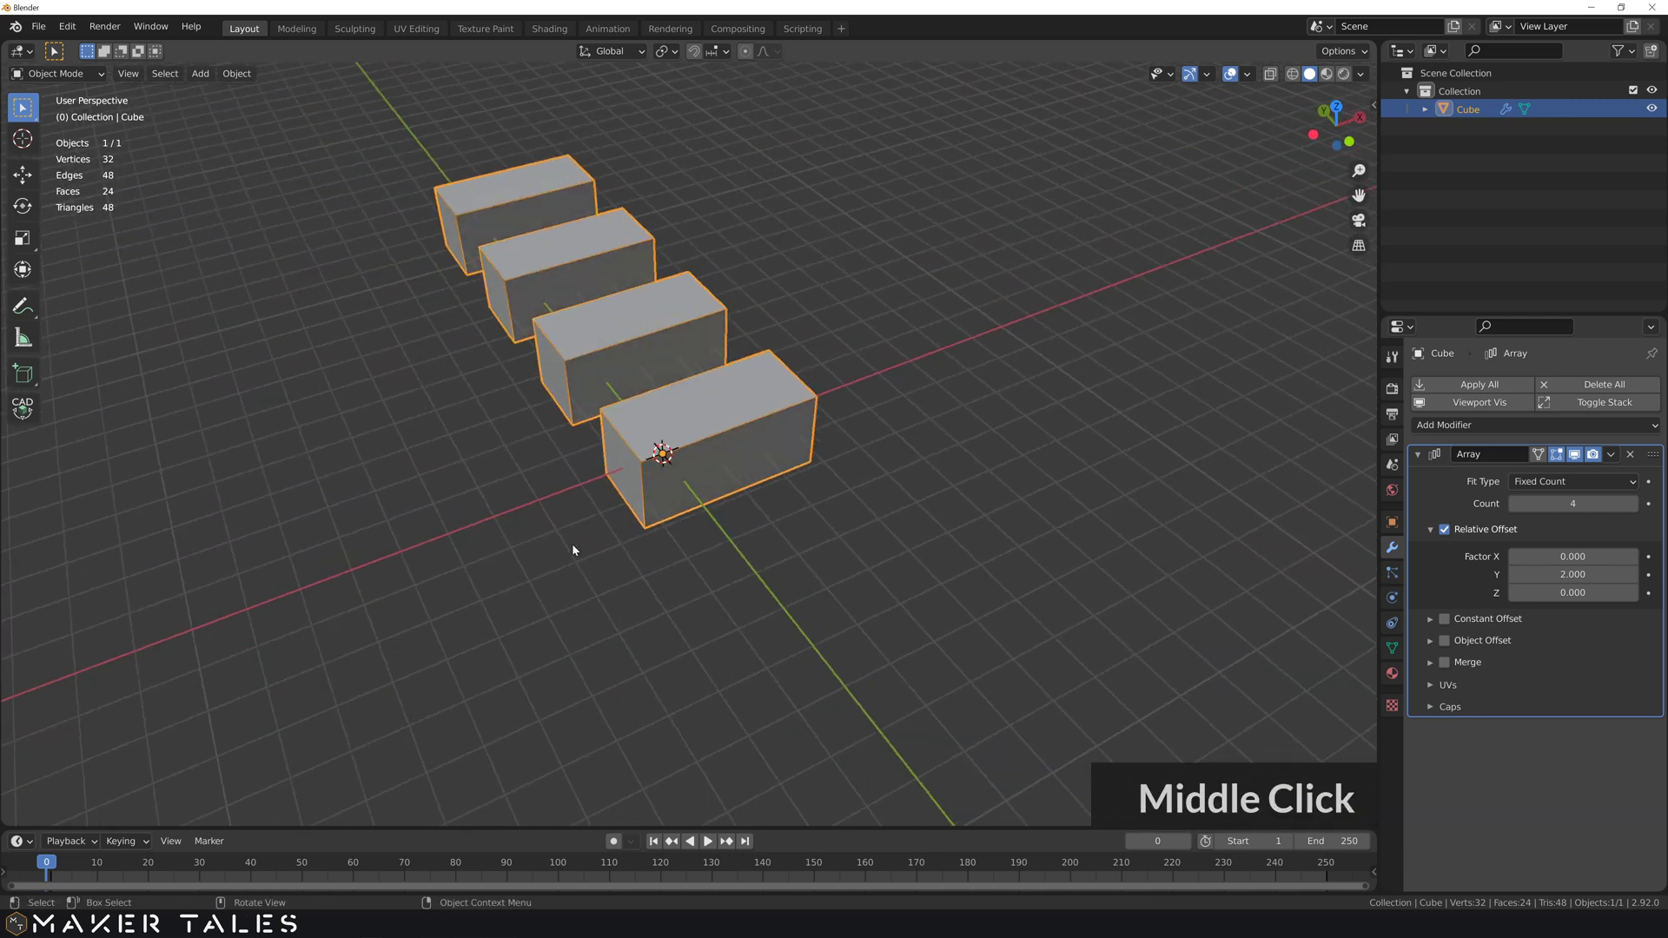
- Undo the stretch, then switch the array from Relative Offset to Constant Offset
key("ctrl+z")
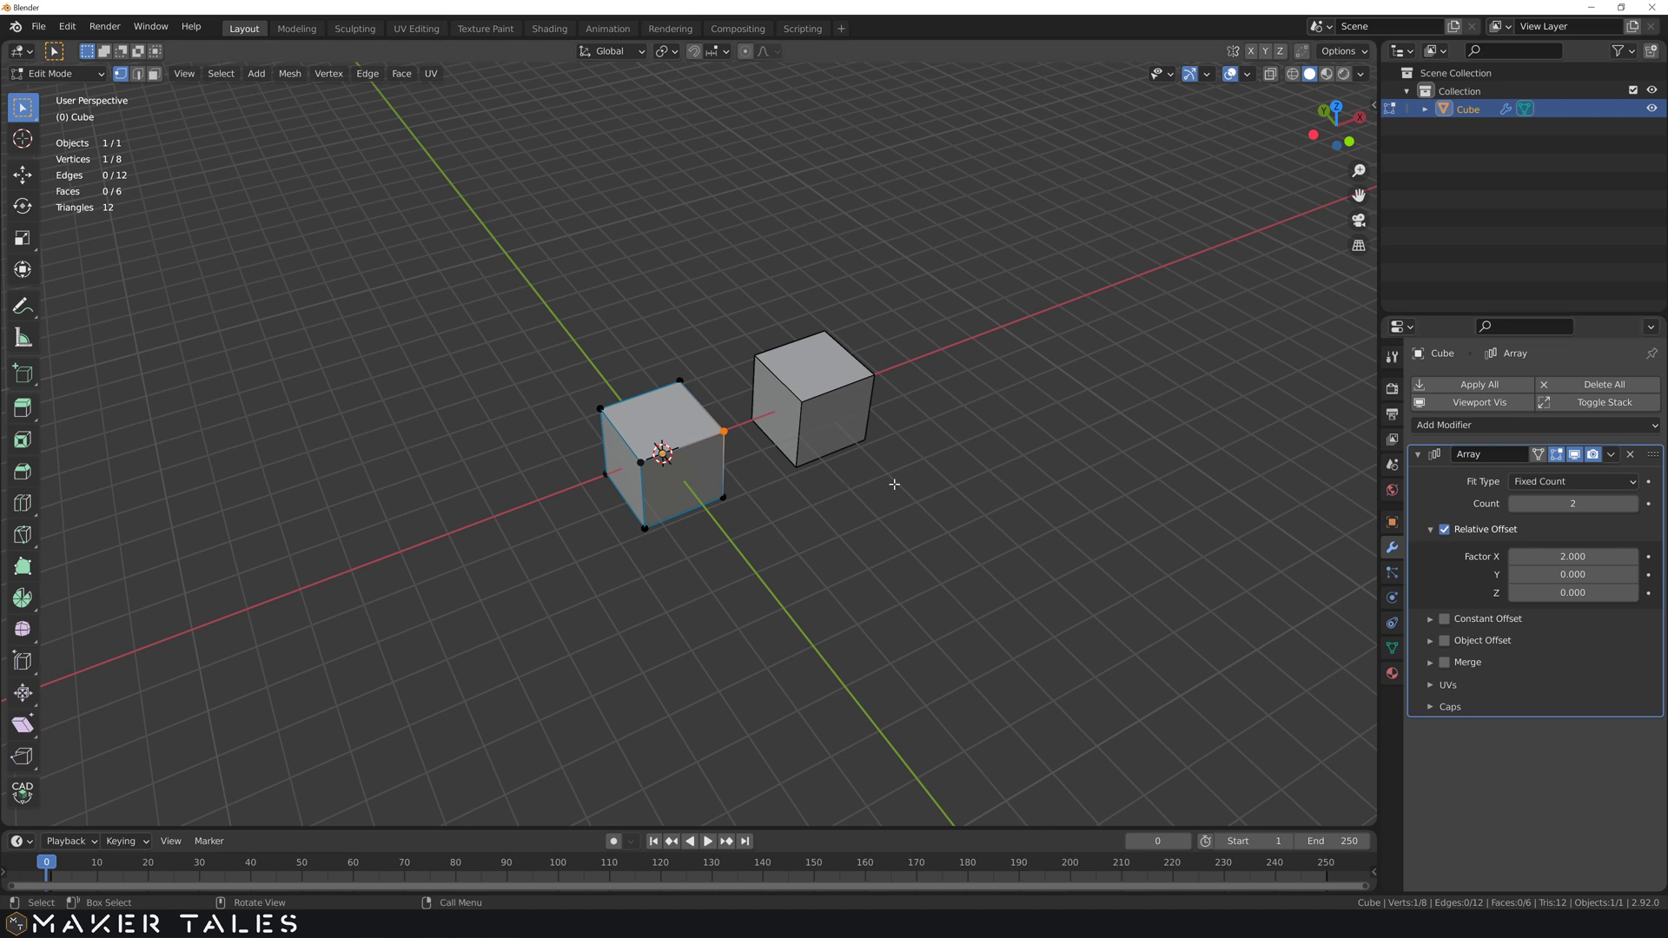
key("Tab")
middle_click(816, 493)
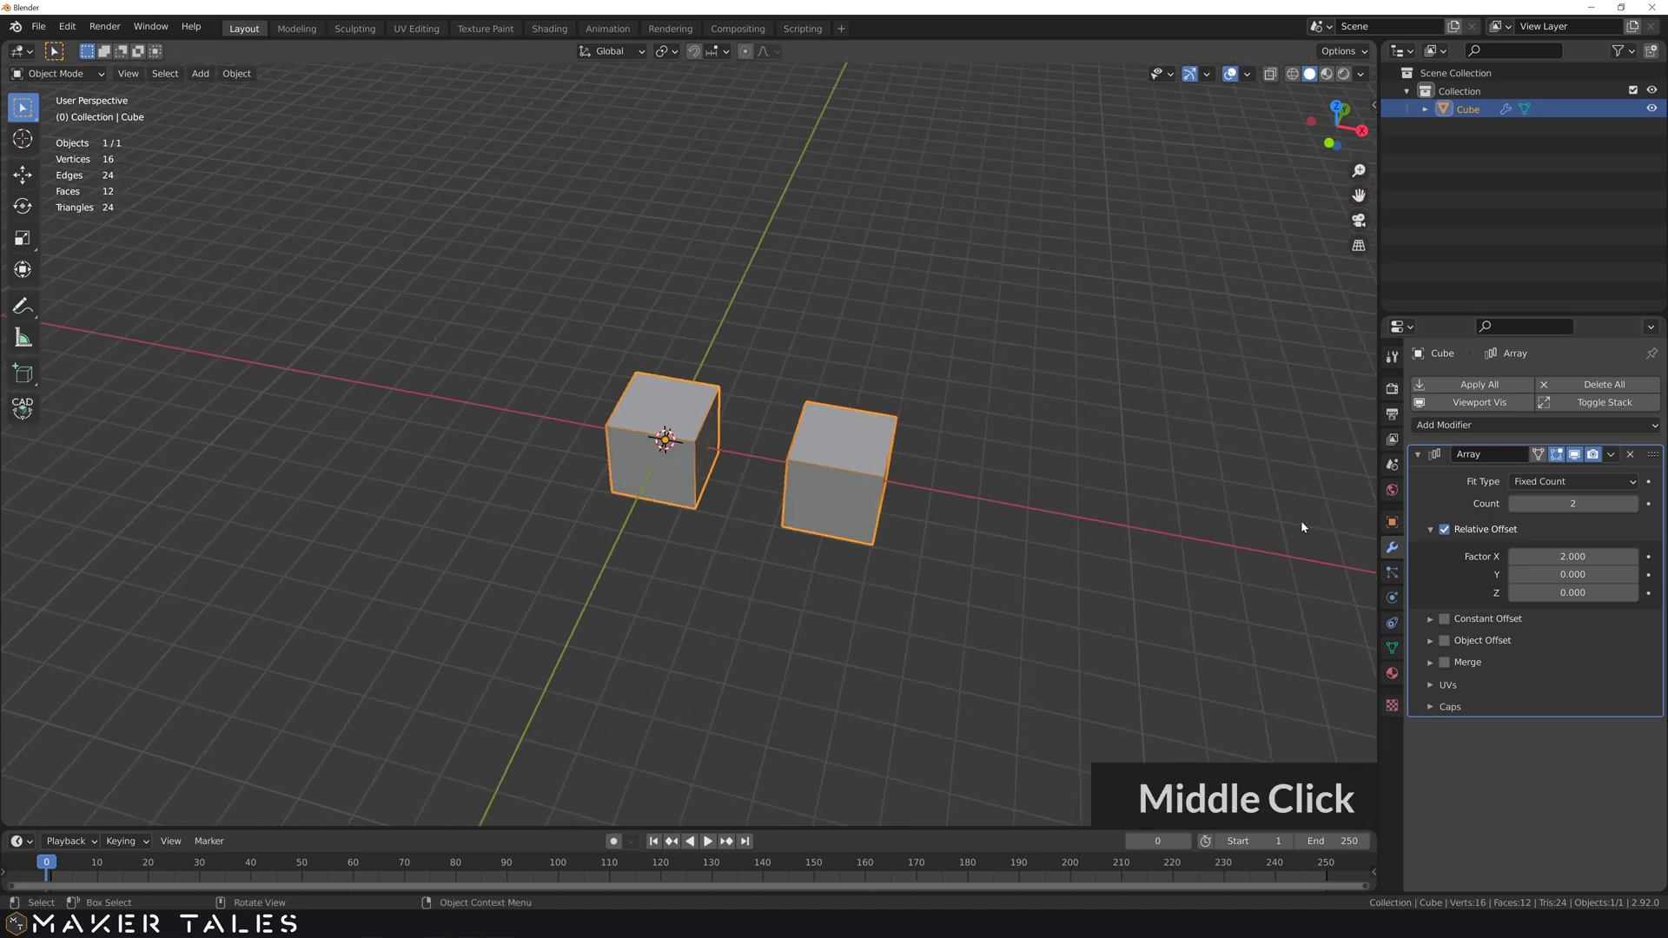
left_click(1454, 626)
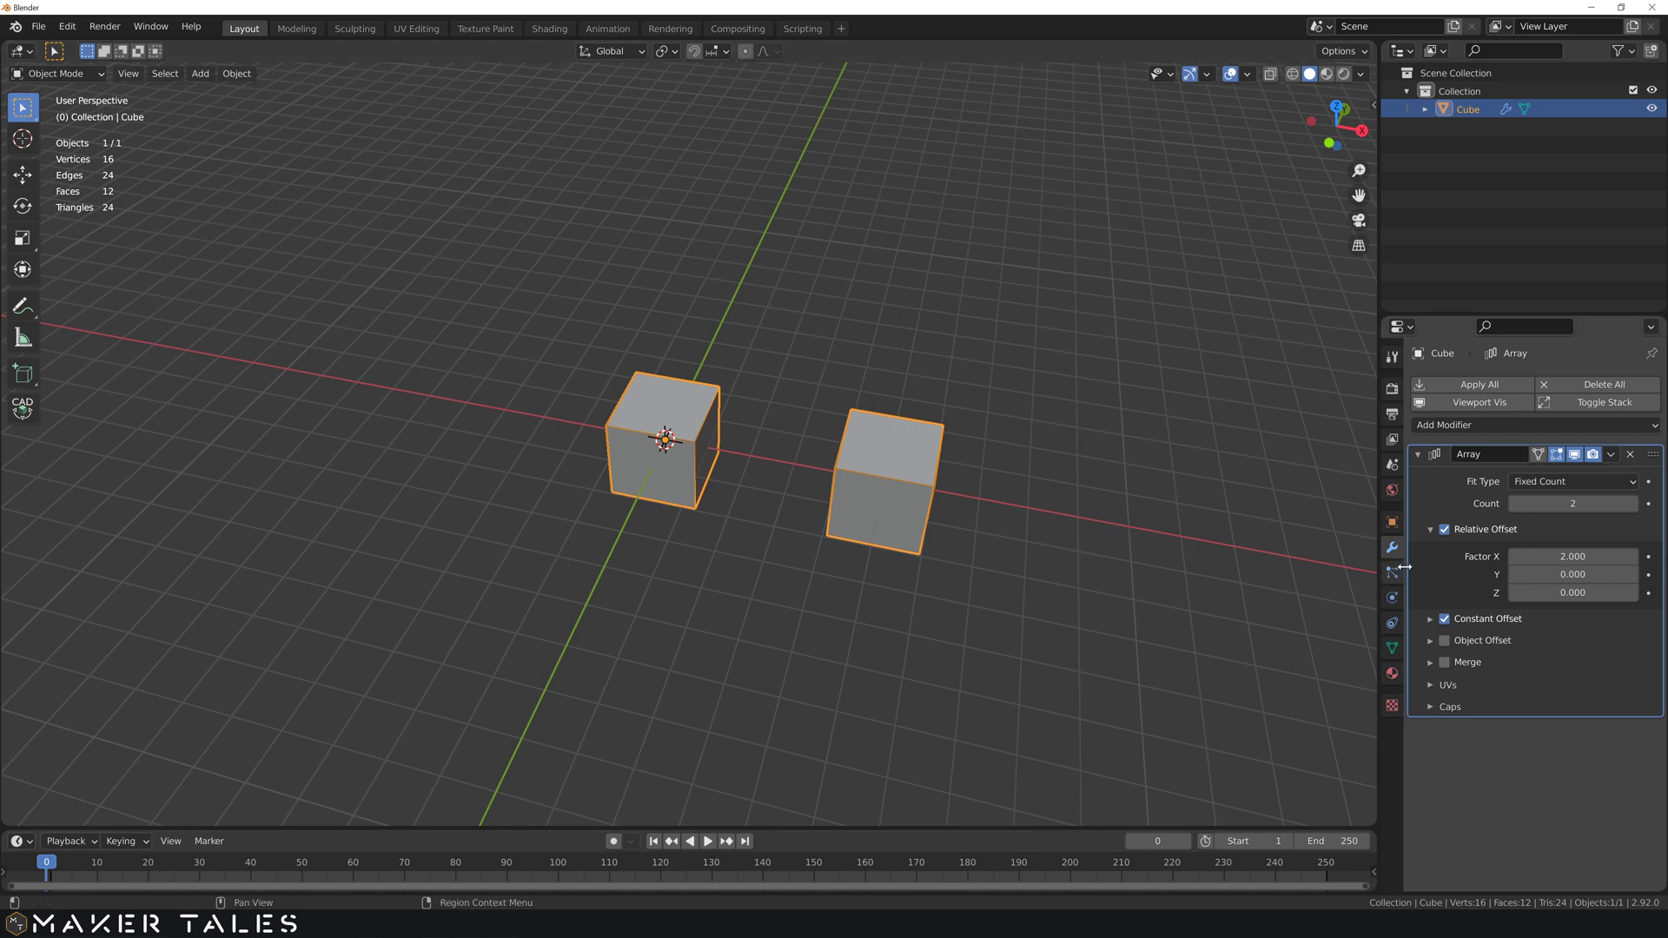
left_click(1452, 533)
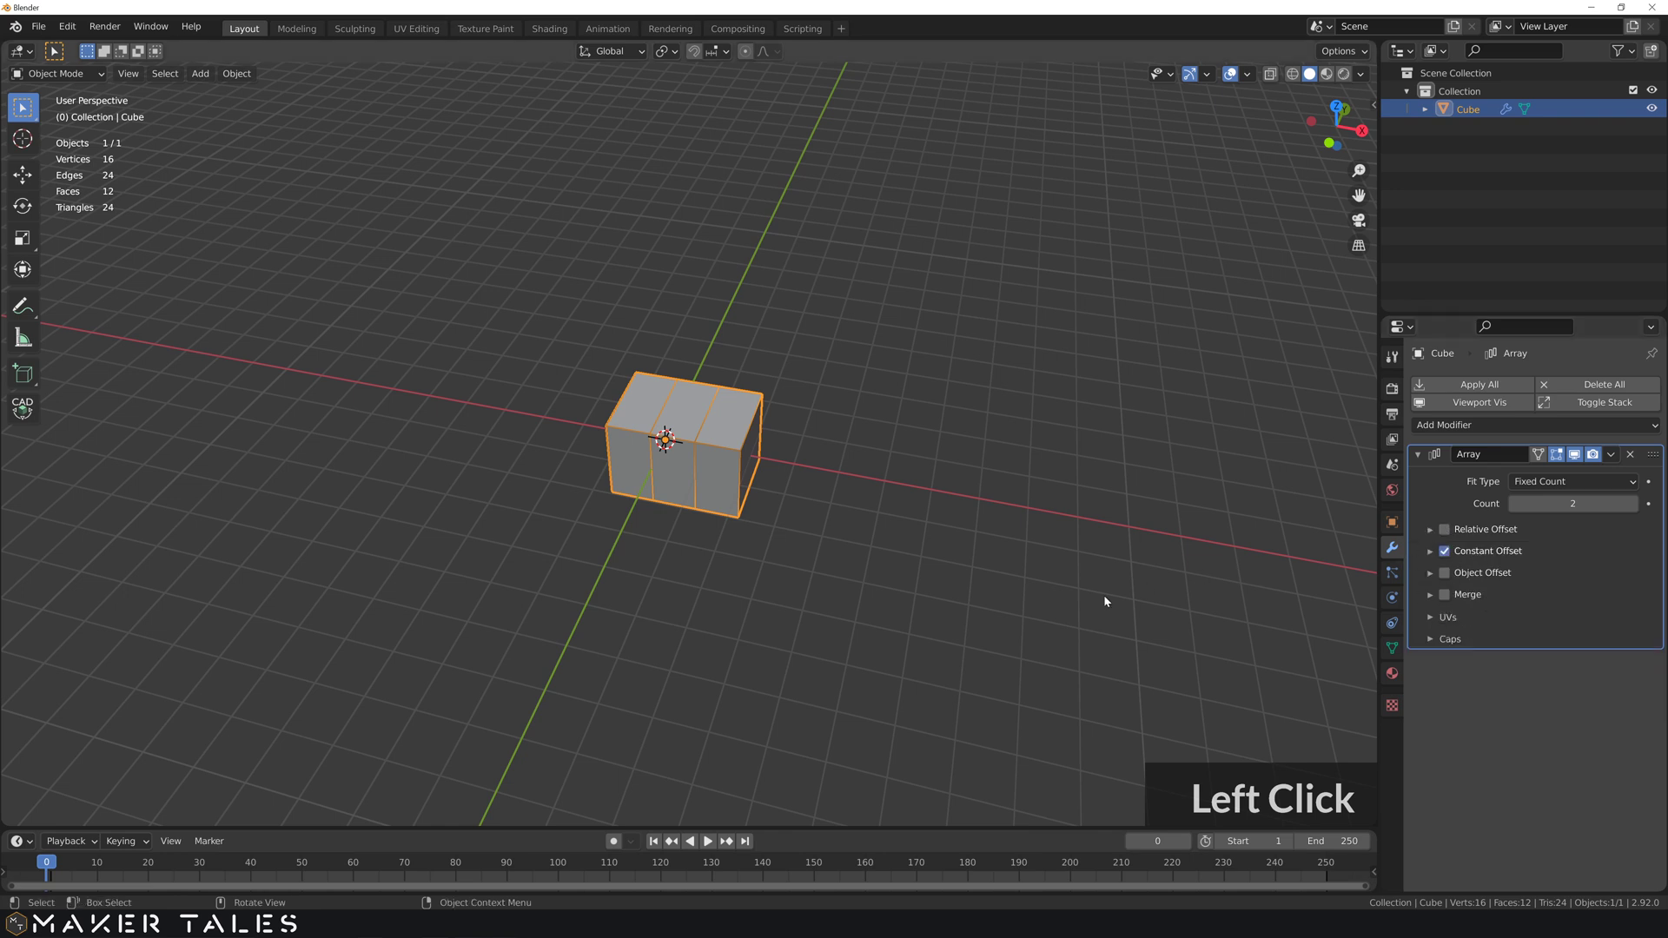
left_click(630, 577)
- Expand the Constant Offset distance (X 3 mm), deselect the cube and inspect the gap
middle_click(635, 574)
scroll("up", 3)
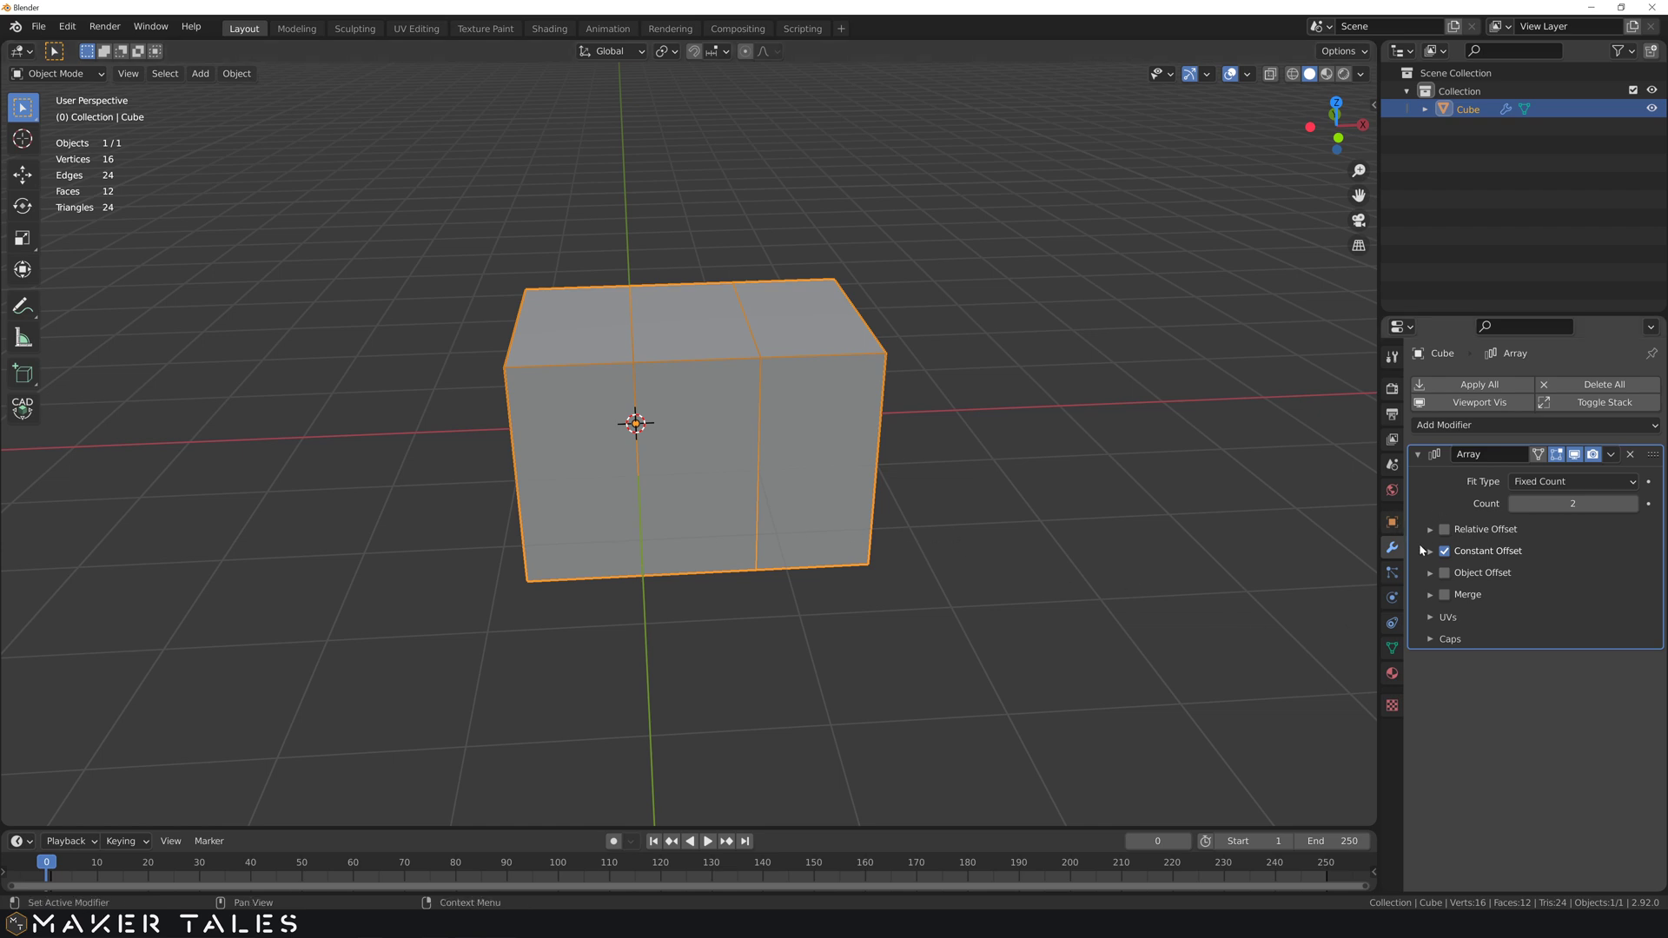
left_click(1431, 558)
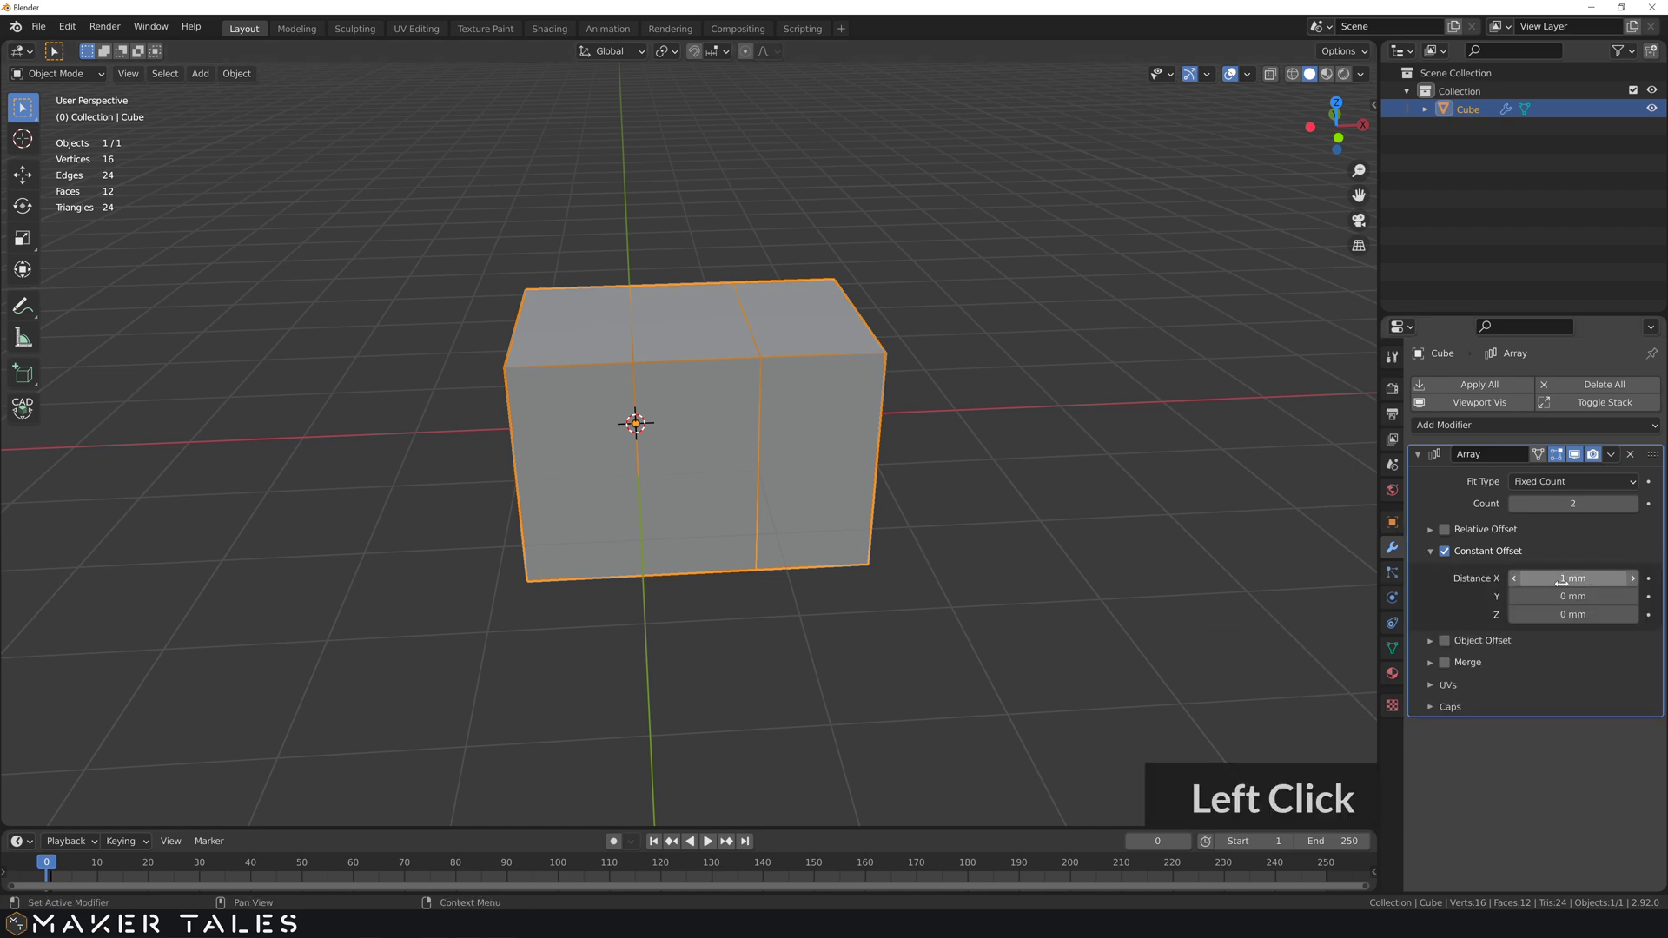
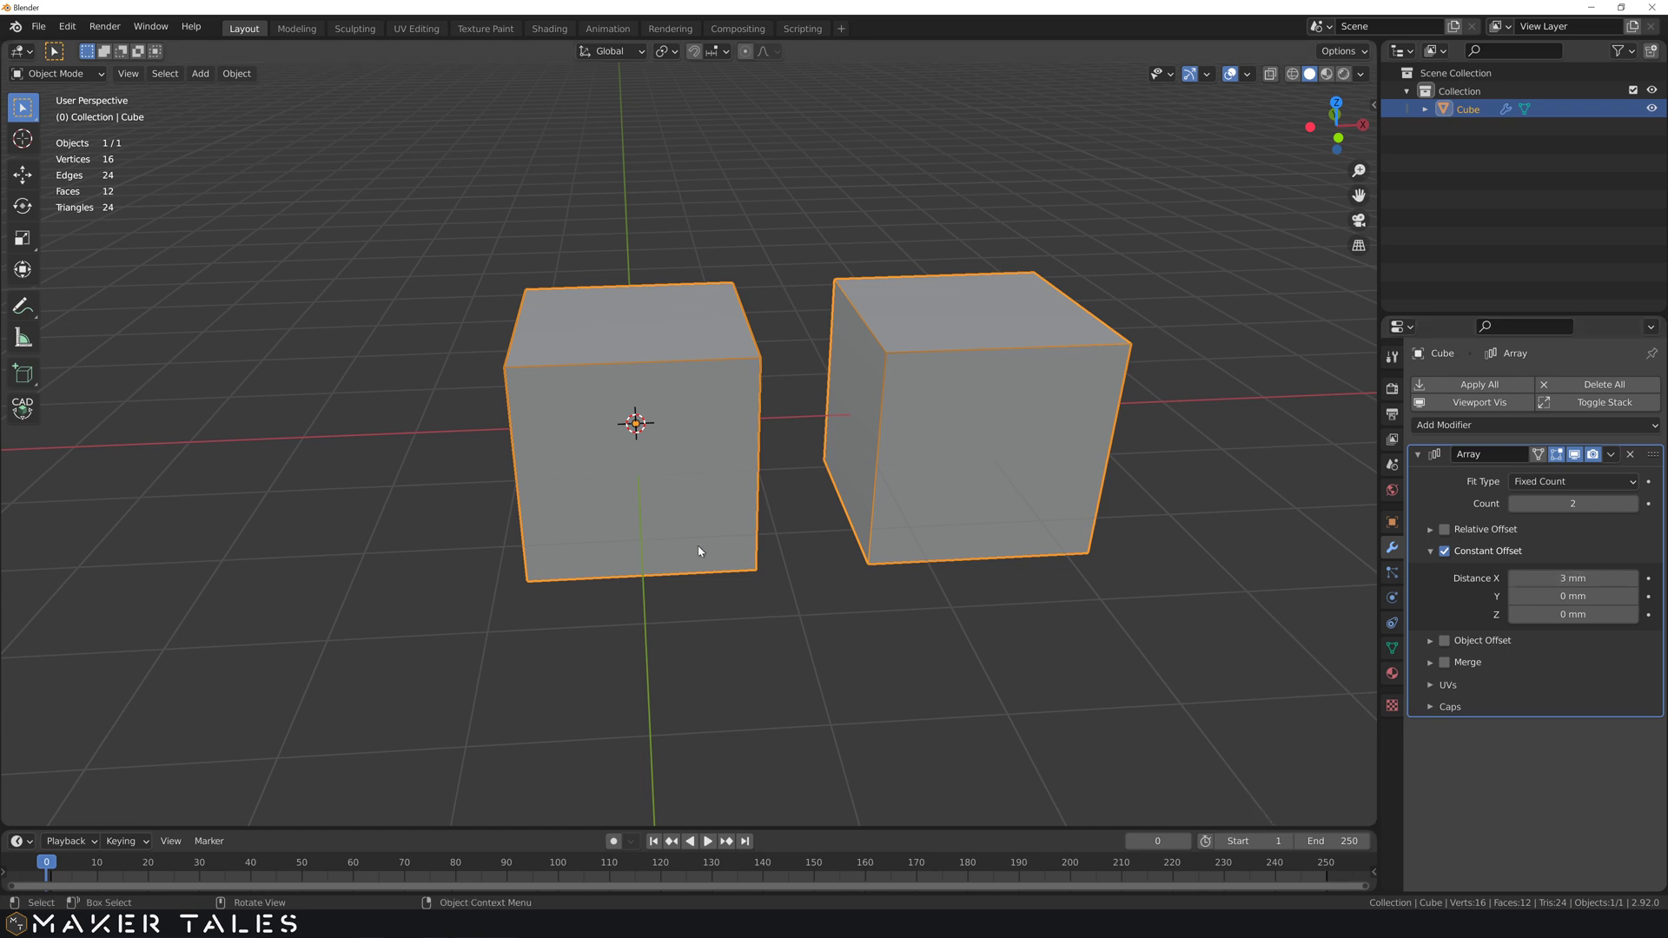
left_click(946, 716)
key("7")
scroll("down", 3)
key("7")
middle_click(751, 436)
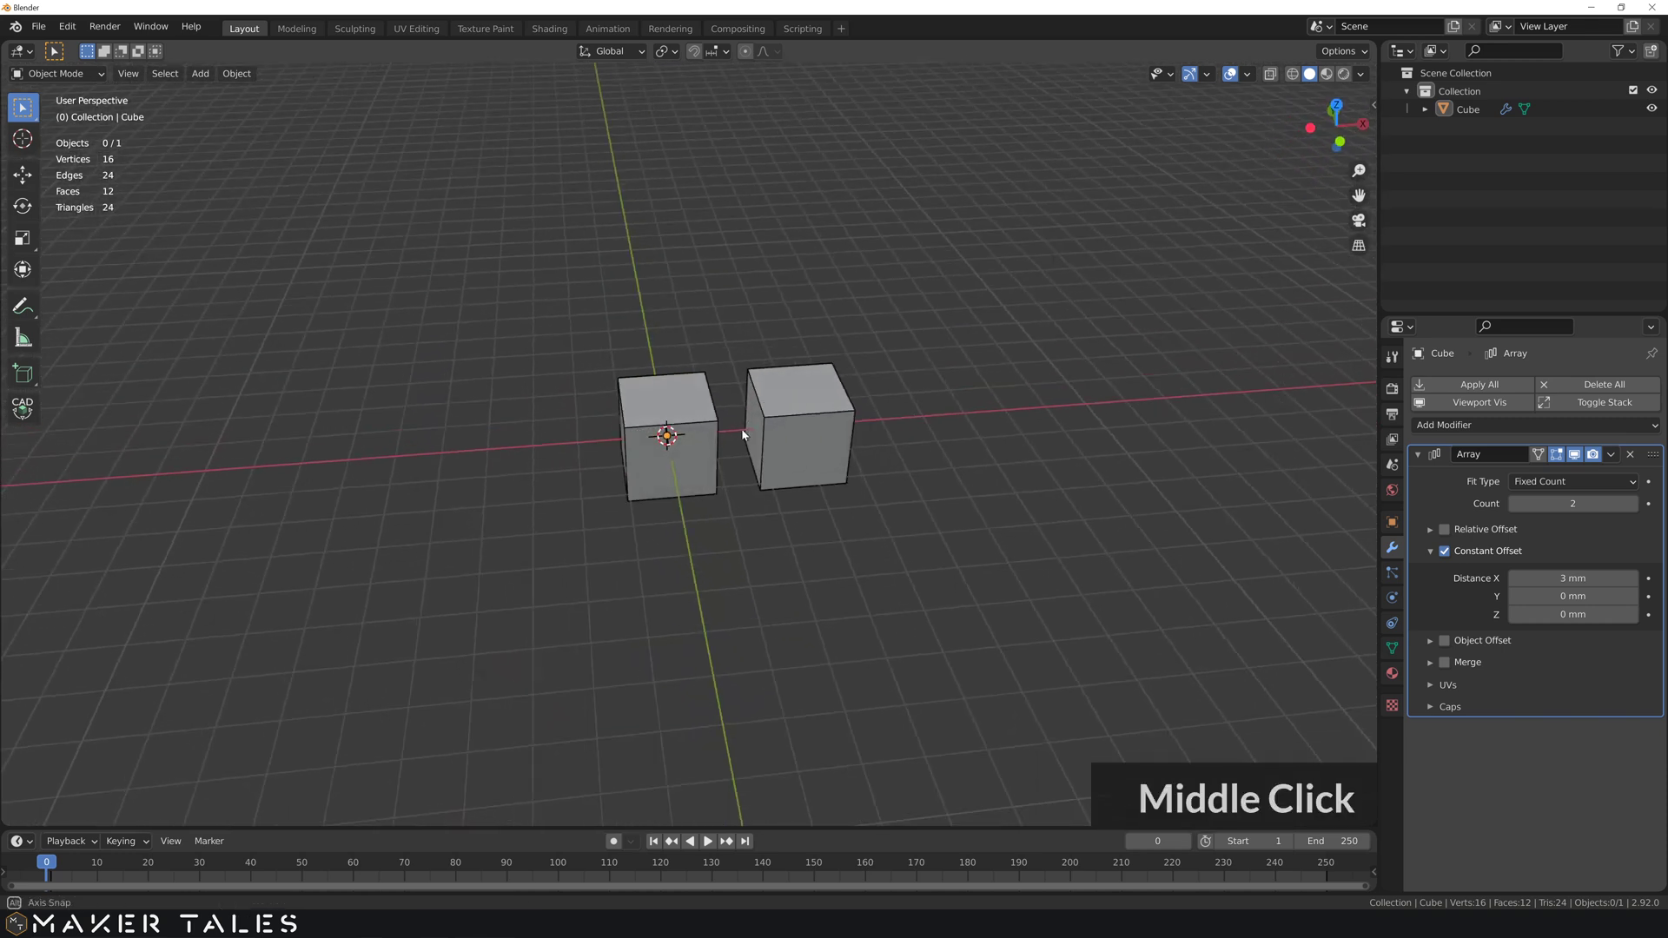
scroll("up", 3)
middle_click(801, 457)
middle_click(692, 460)
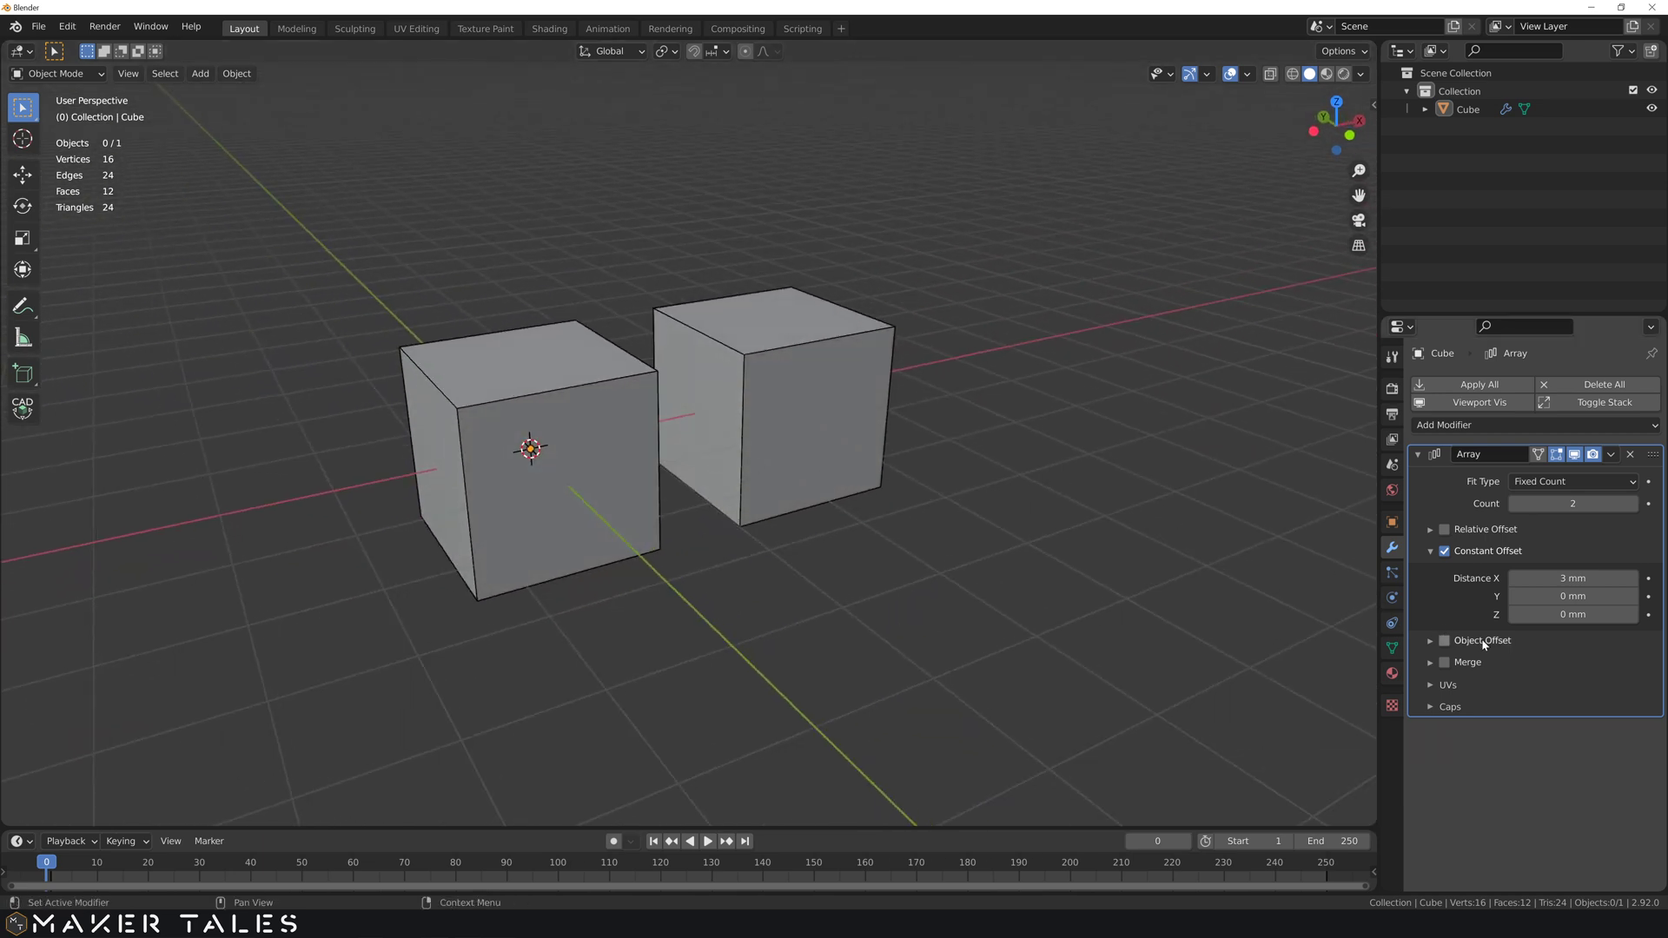
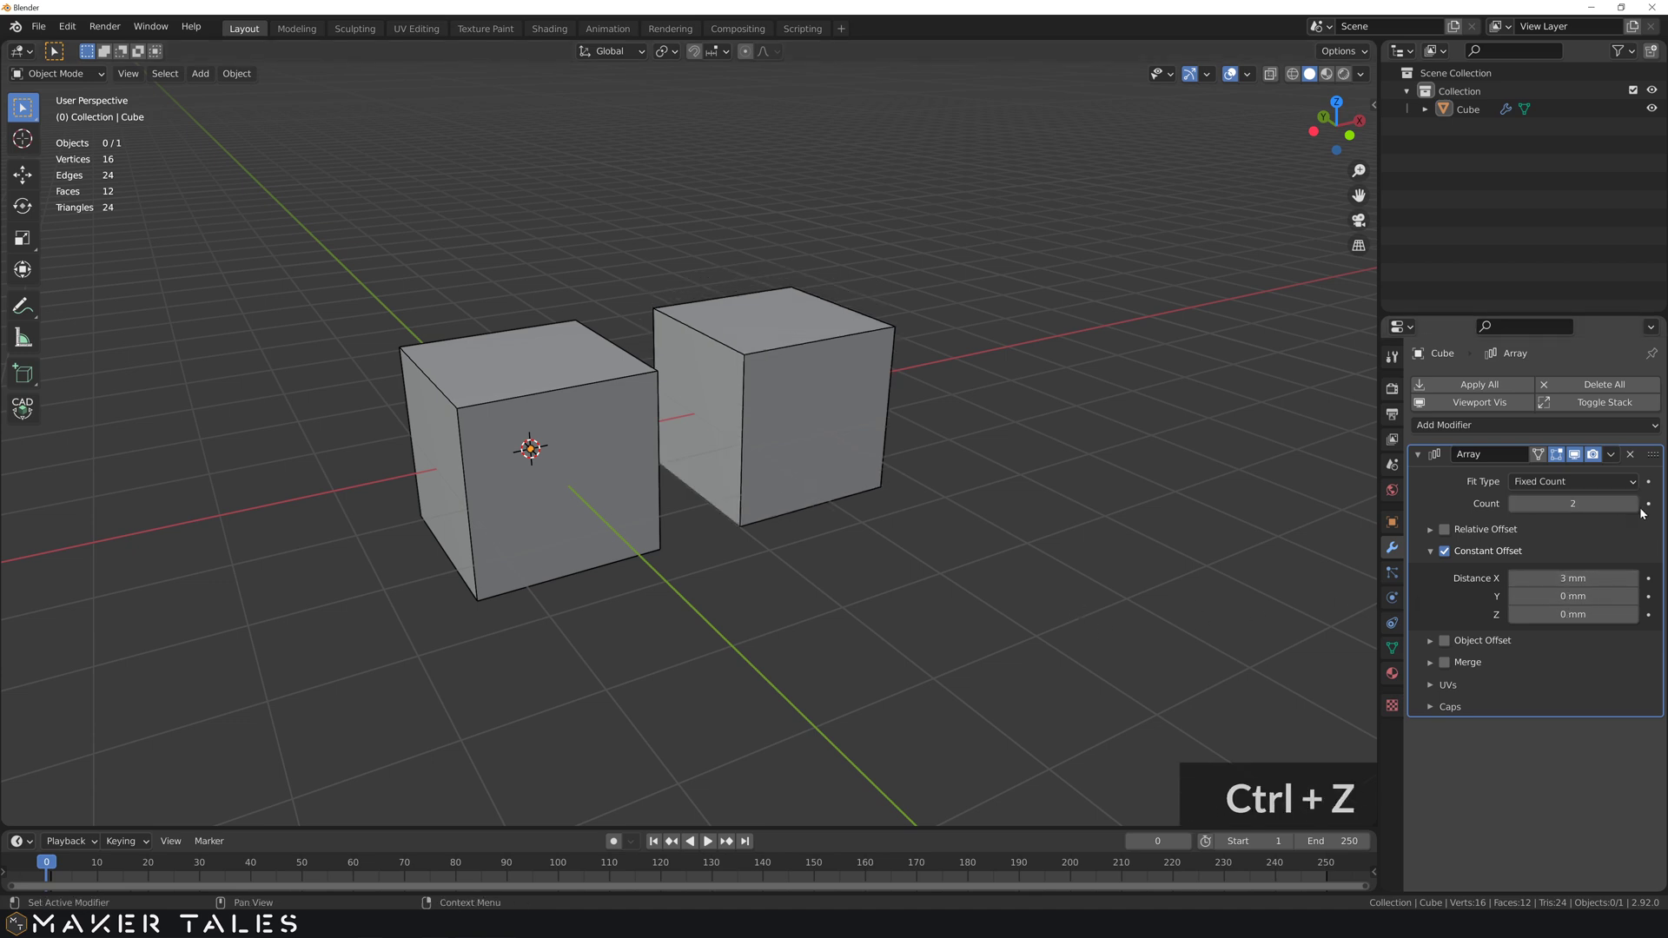
- Raise the array Count to 5 and reframe to see all five cubes
left_click(1640, 508)
left_click(1639, 508)
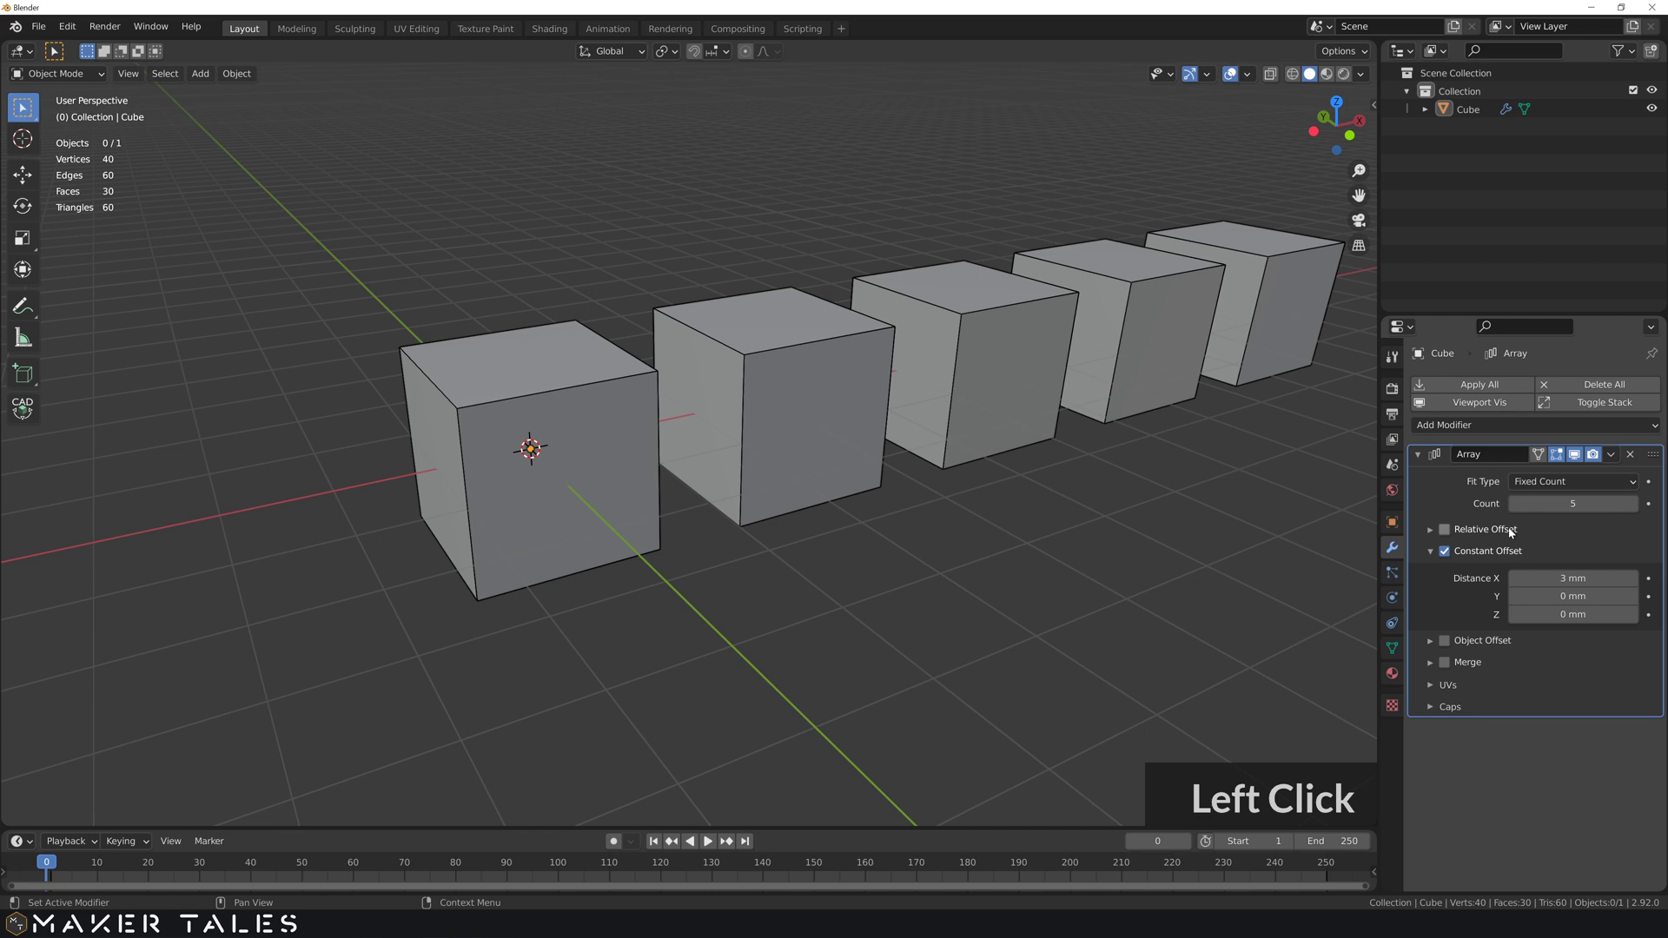
scroll("down", 3)
middle_click(946, 538)
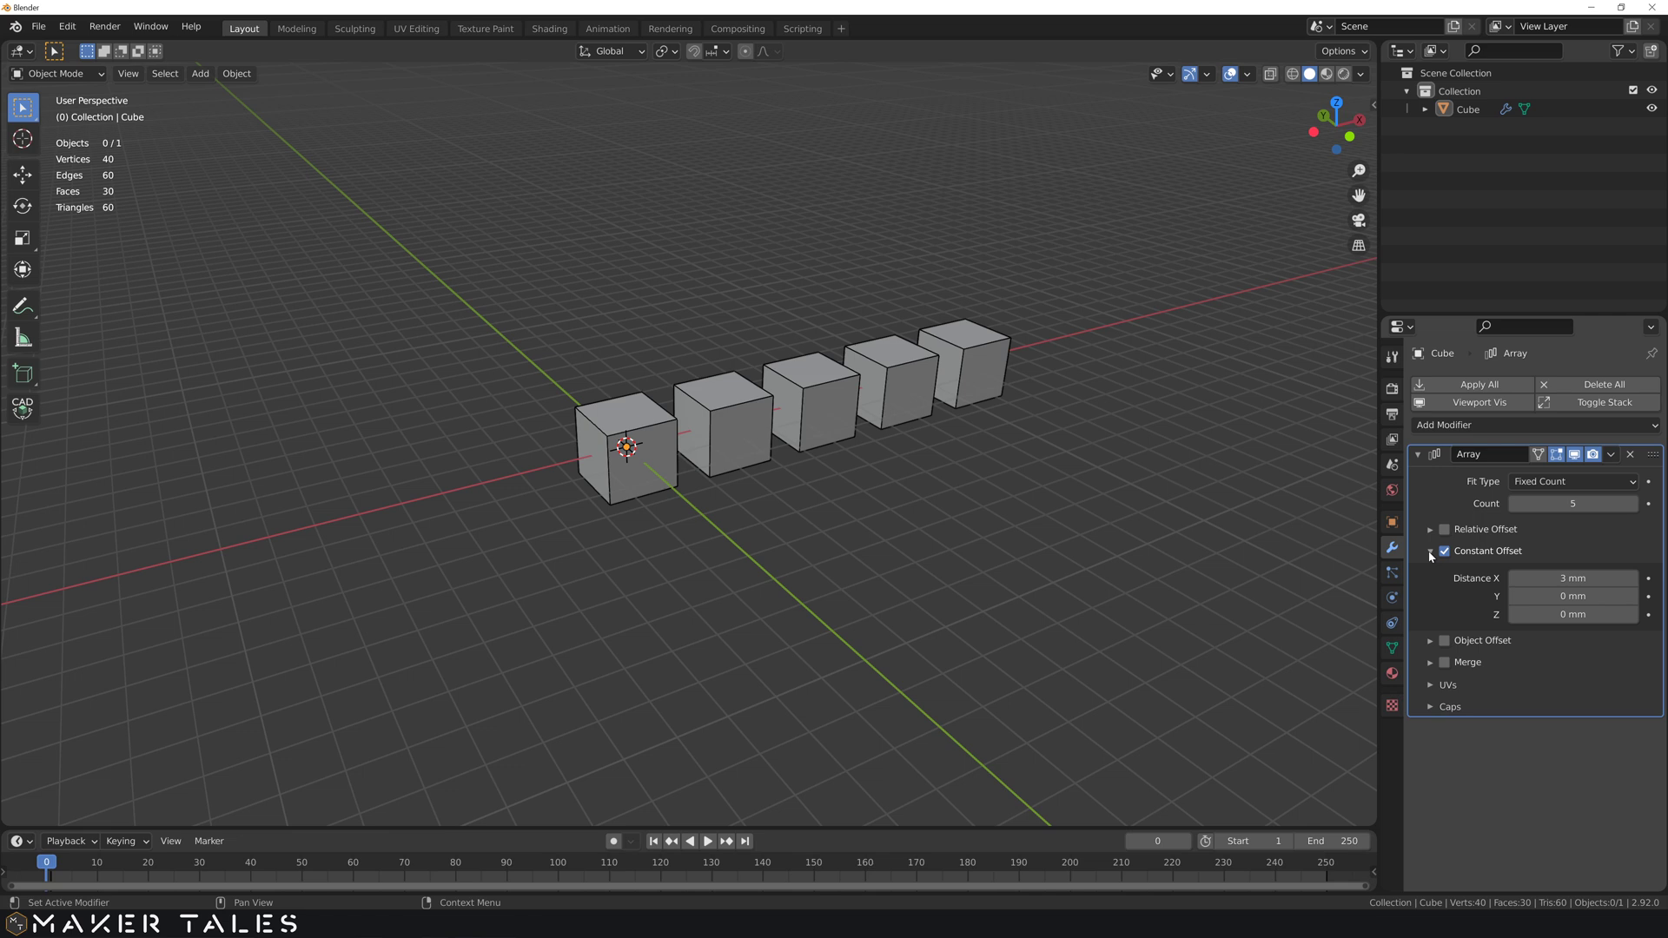
- Set the Constant Offset Distance X to 2 mm so the cubes touch edge to edge
left_click(1433, 560)
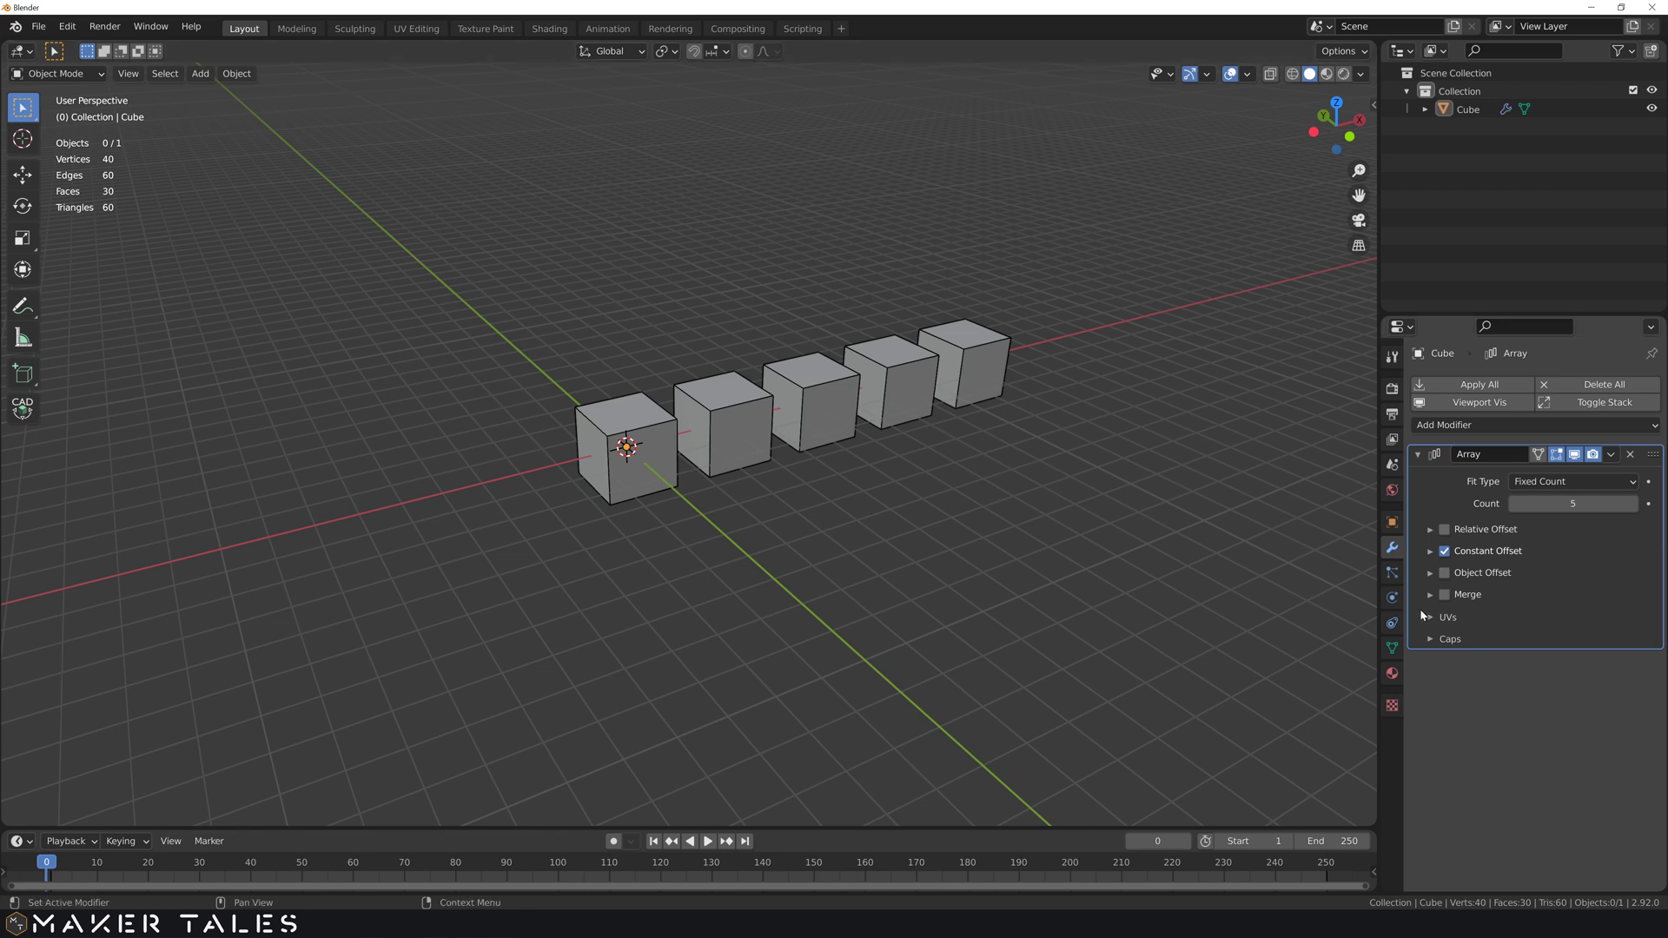
left_click(1437, 560)
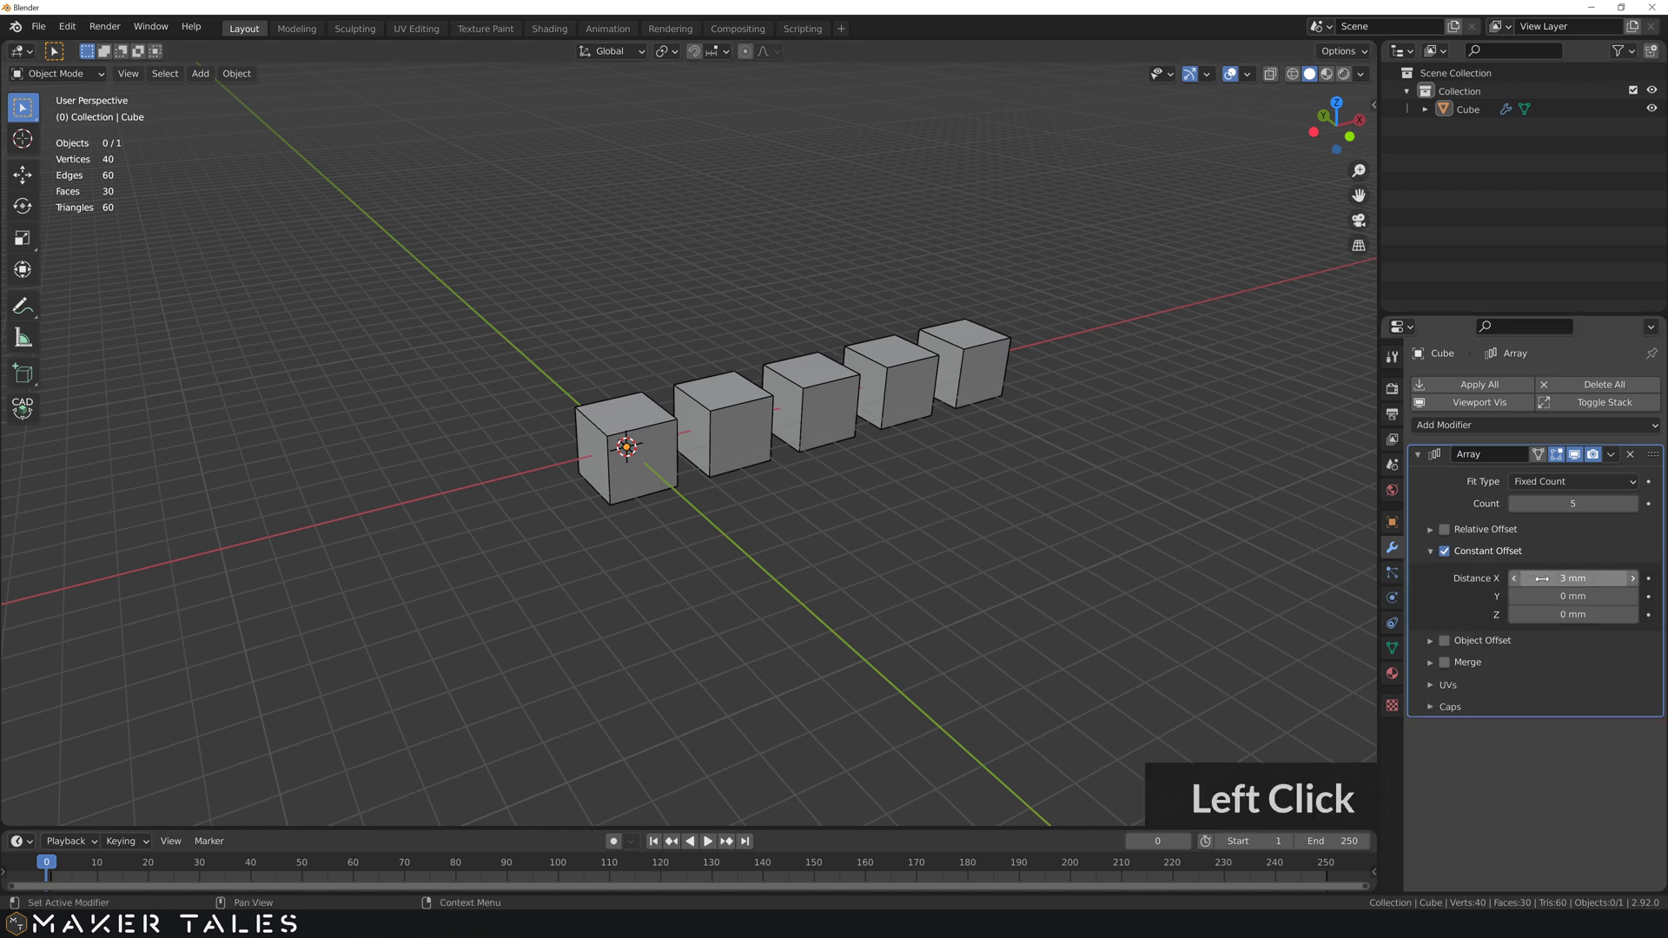
key("2")
key("Return")
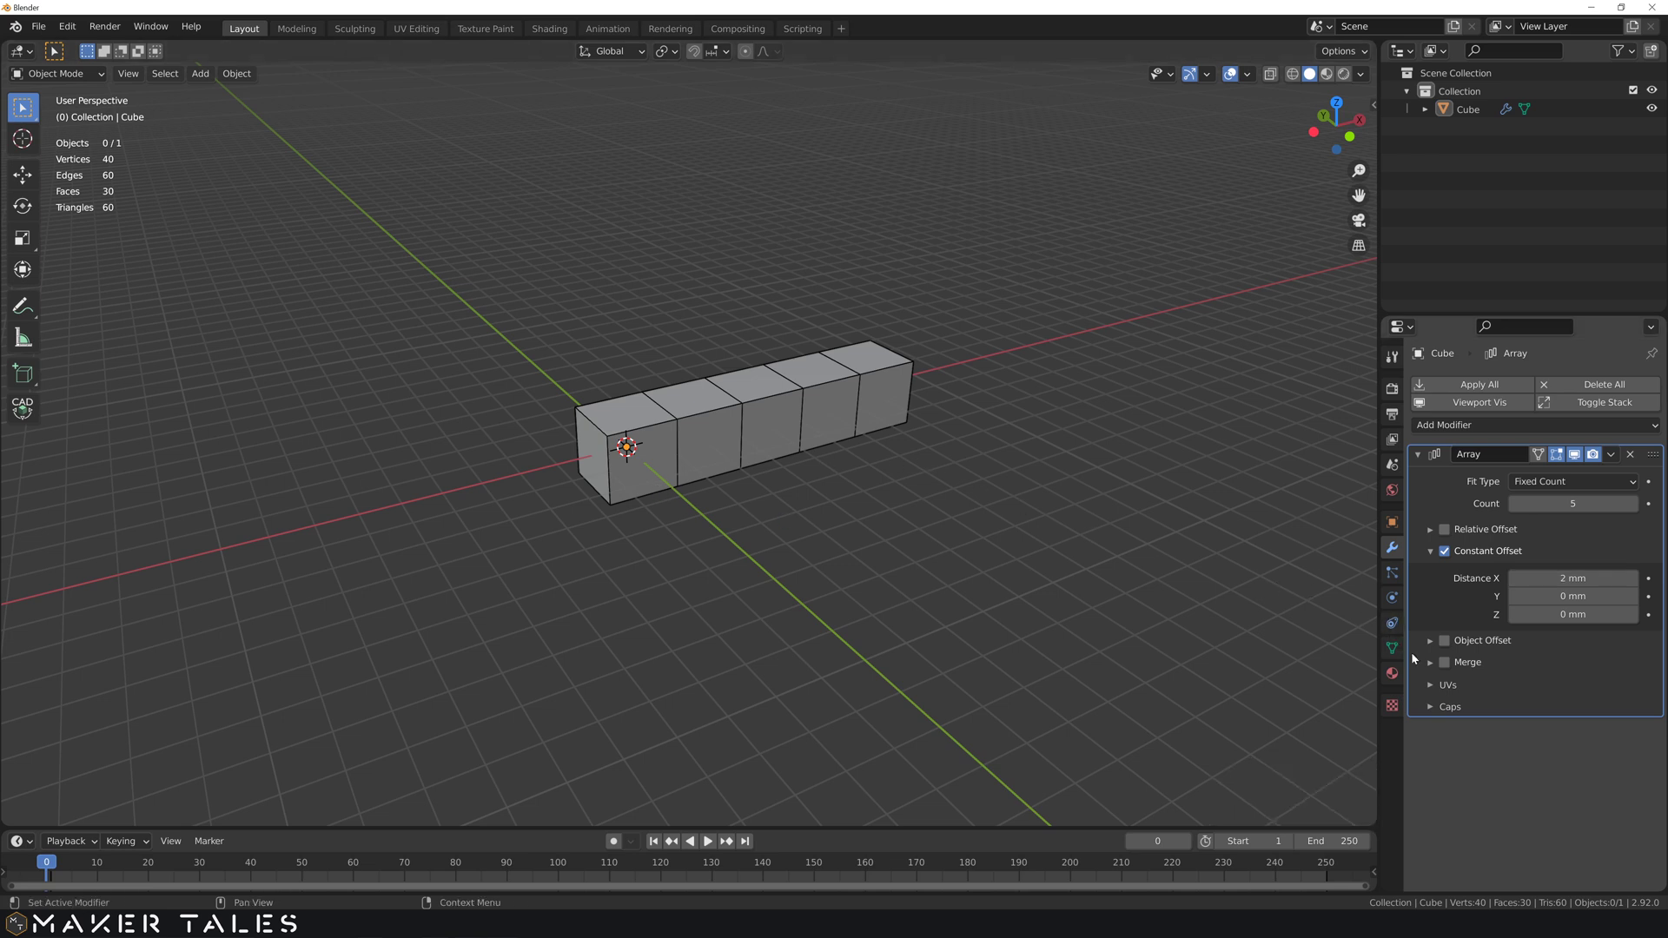
- Tick Merge on the touching copies, inspect the result, then untick it again
left_click(1436, 669)
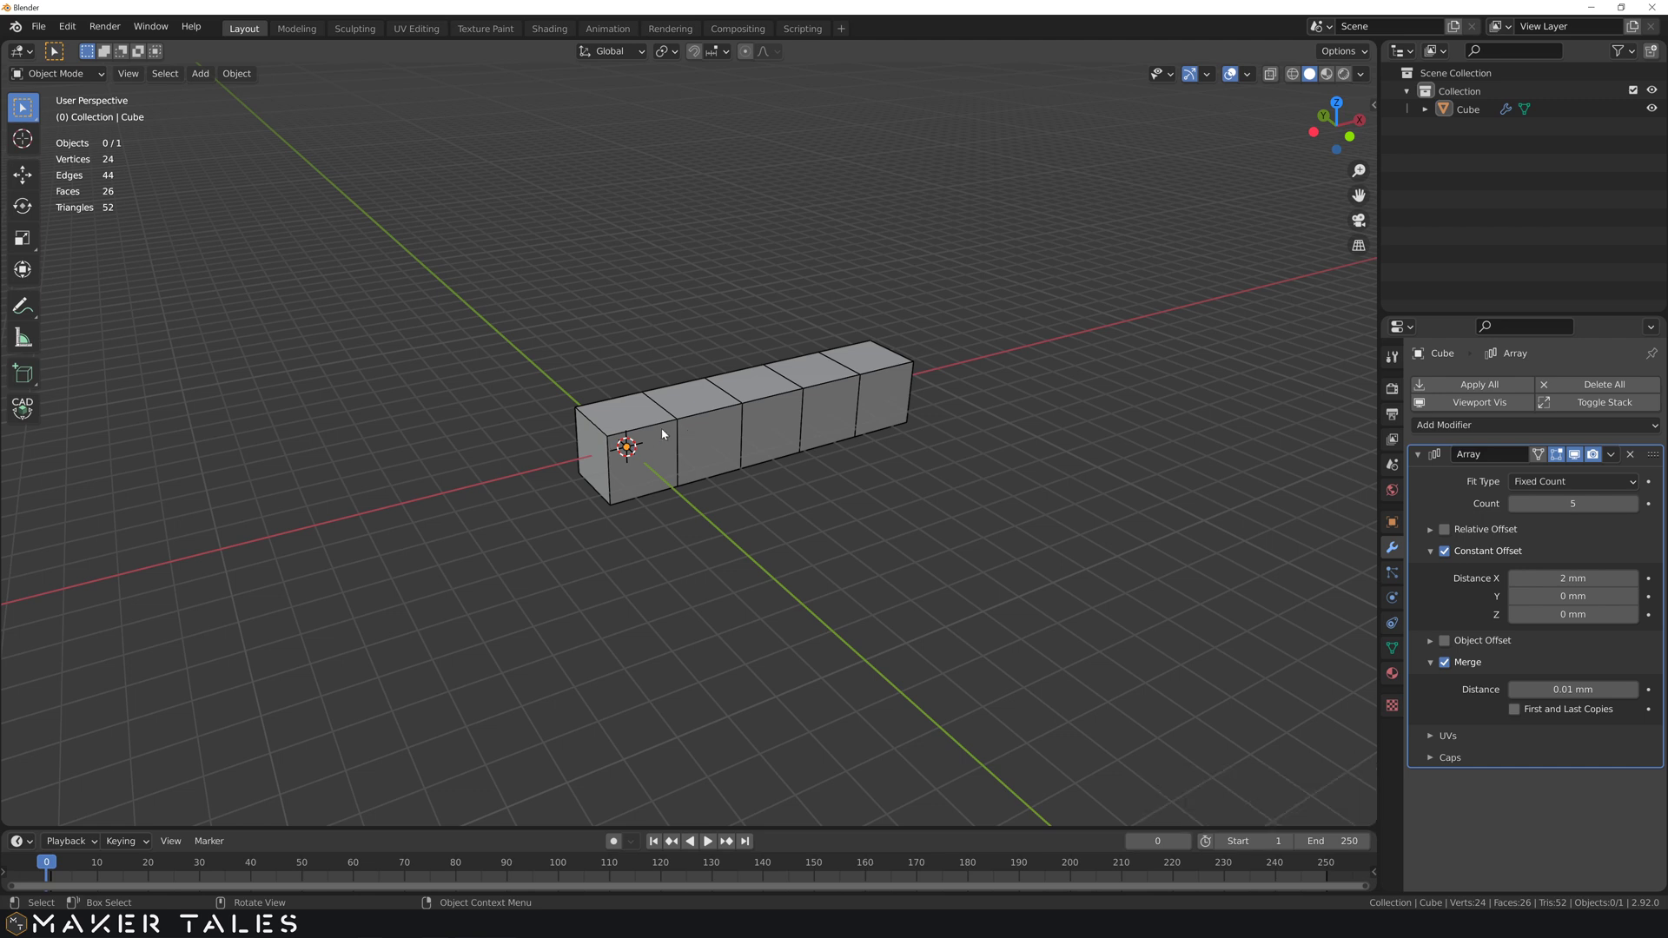
scroll("up", 3)
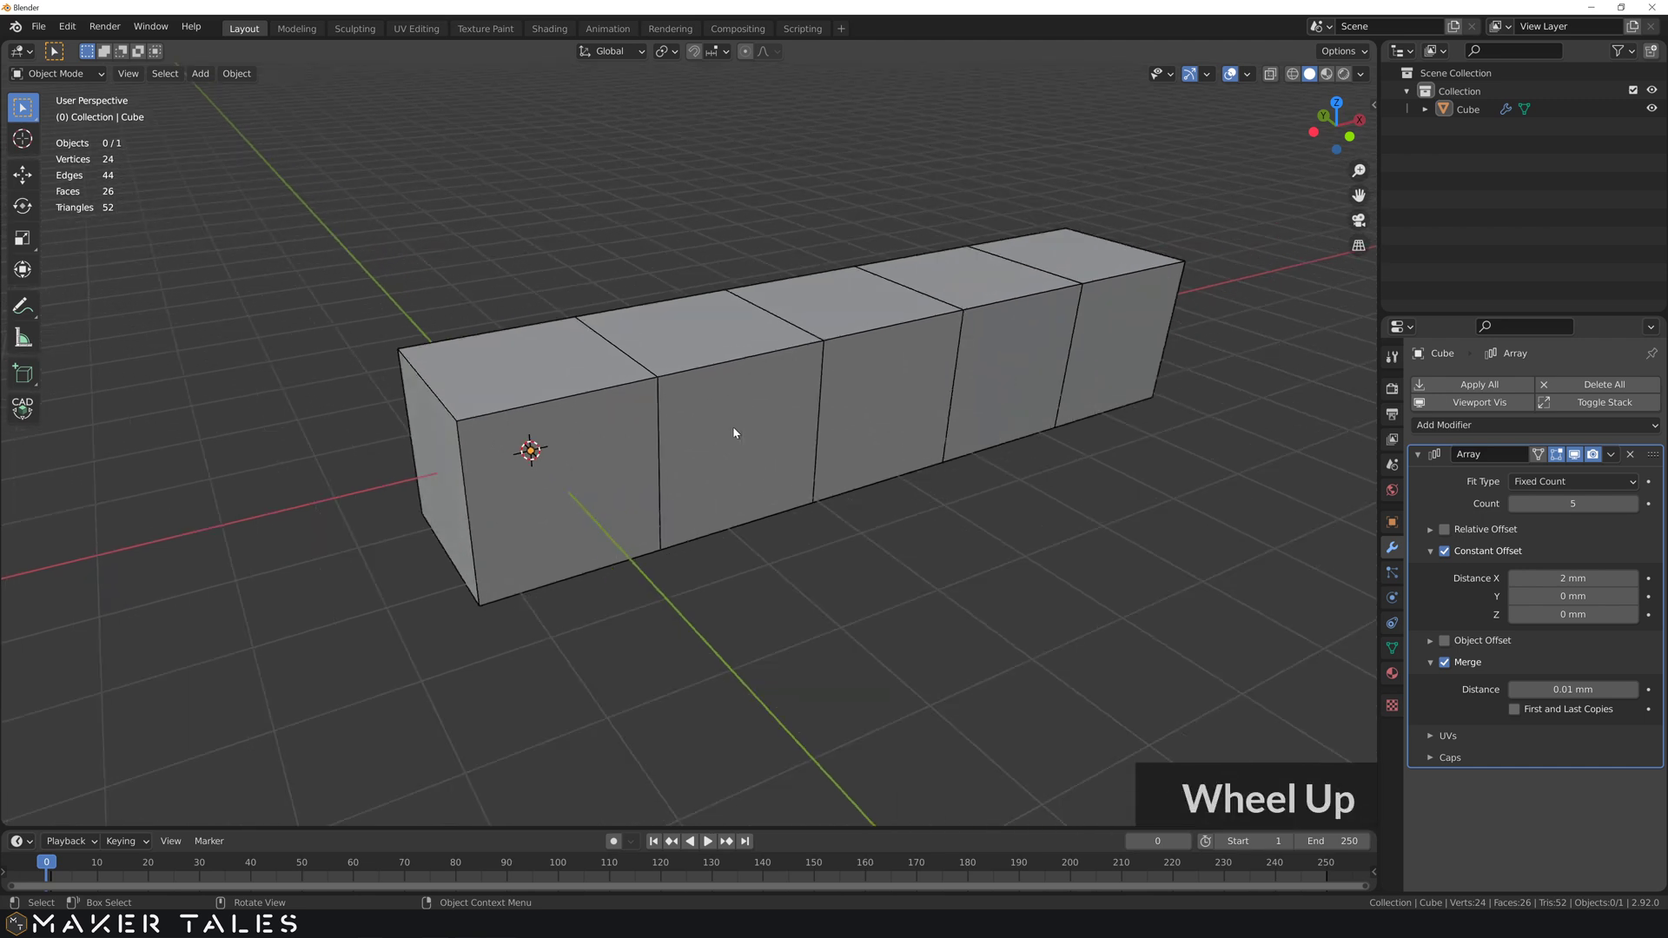
scroll("down", 3)
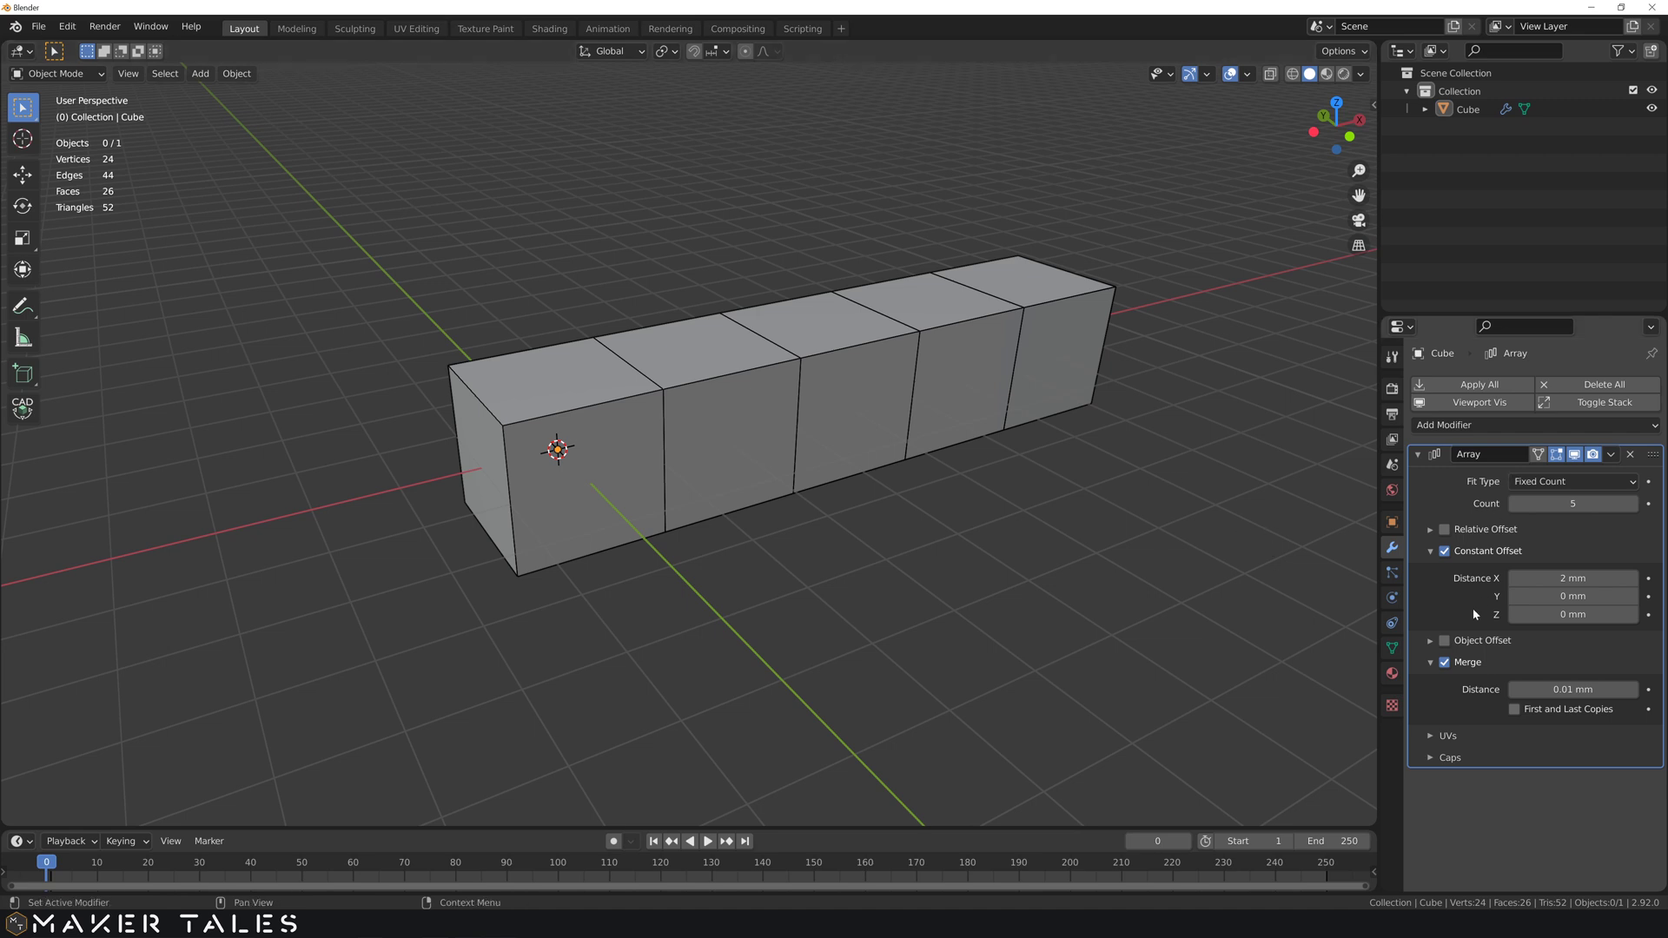
scroll("down", 3)
left_click(1435, 668)
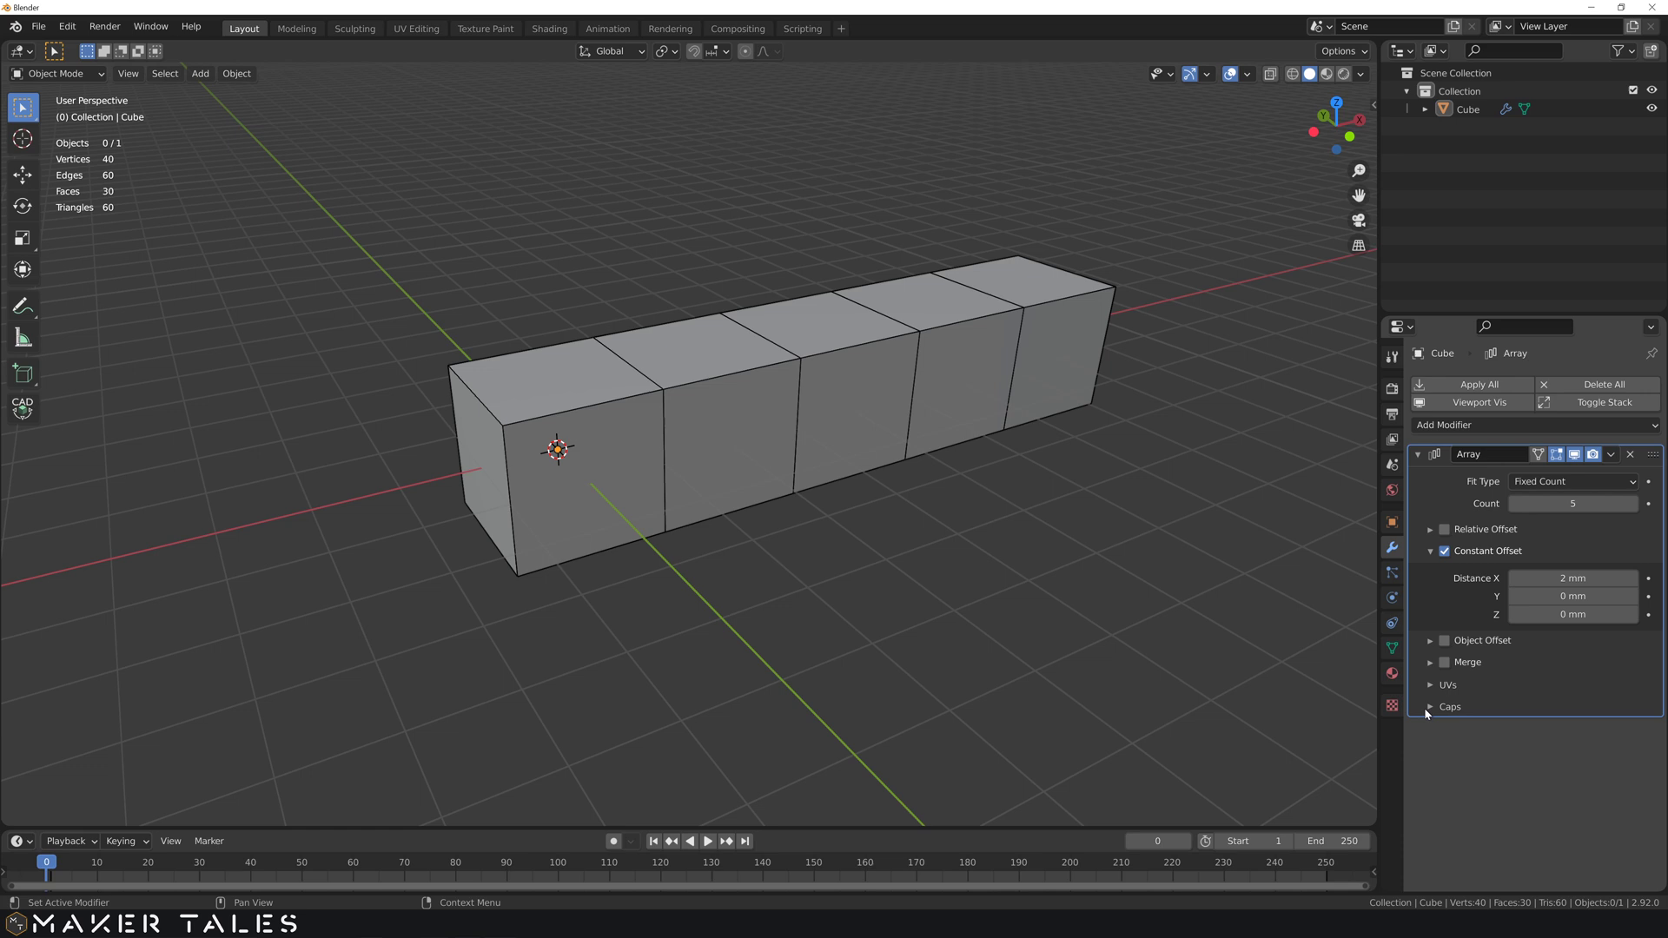
- Expand Caps, return Distance X to 3 mm and place the 3D cursor at the first cube's corner
left_click(1432, 713)
scroll("down", 3)
scroll("down", 3)
key("3")
key("Return")
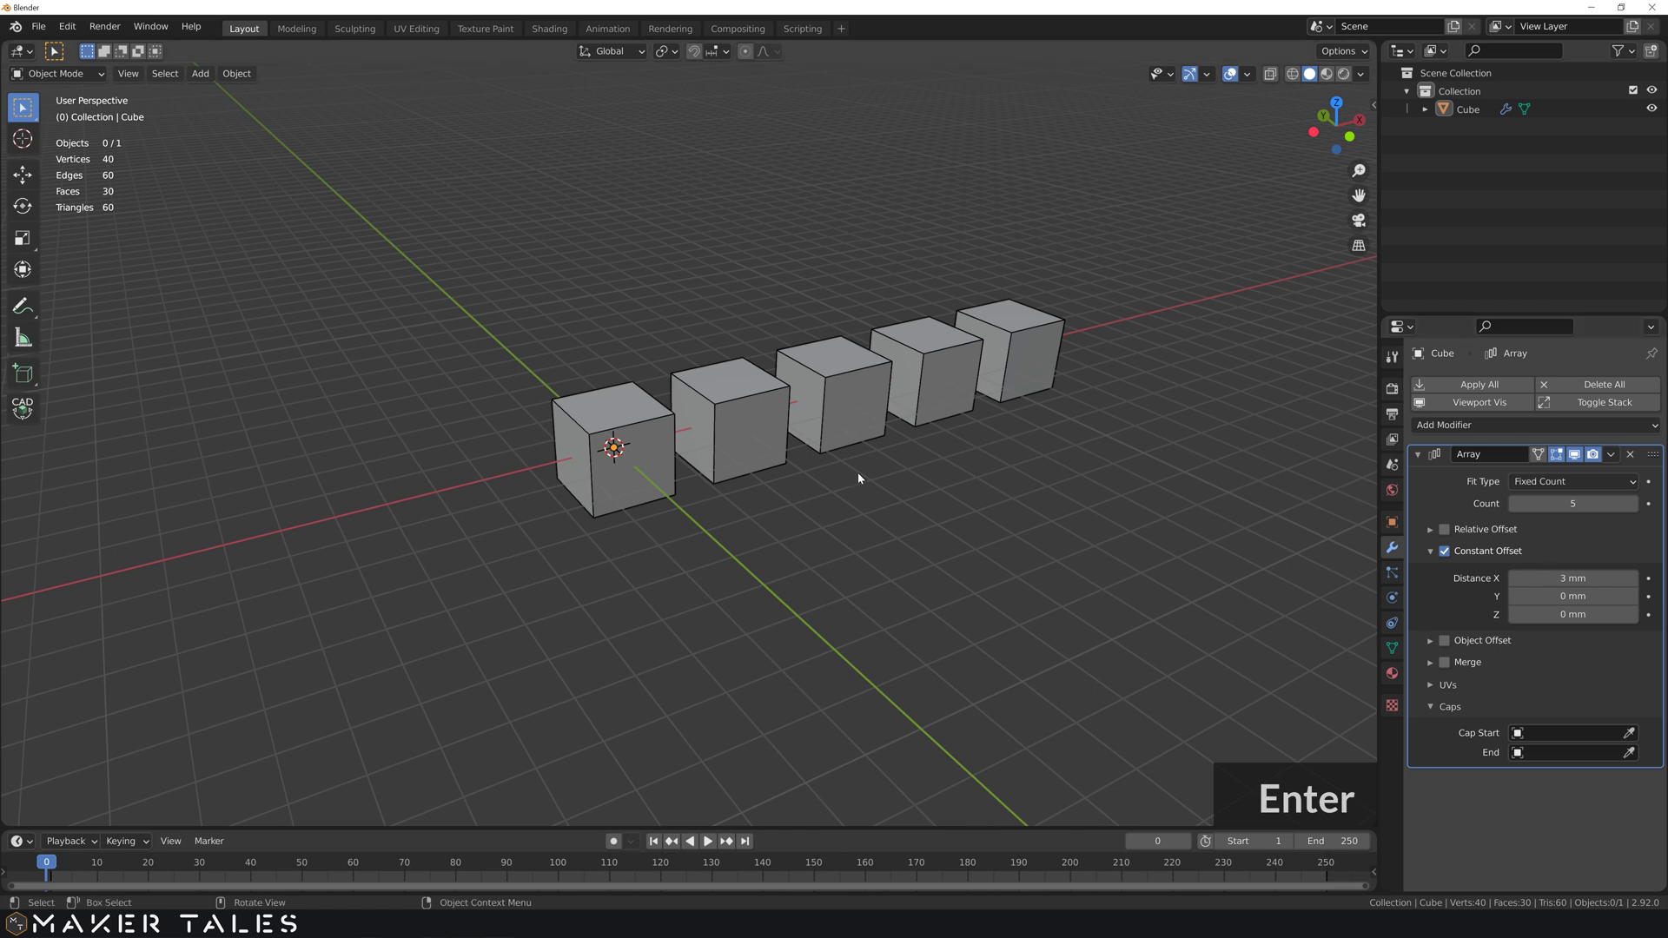
right_click(582, 417)
- Add an Ico Sphere at the 3D cursor and move it above the cube row
key("a")
left_click(696, 427)
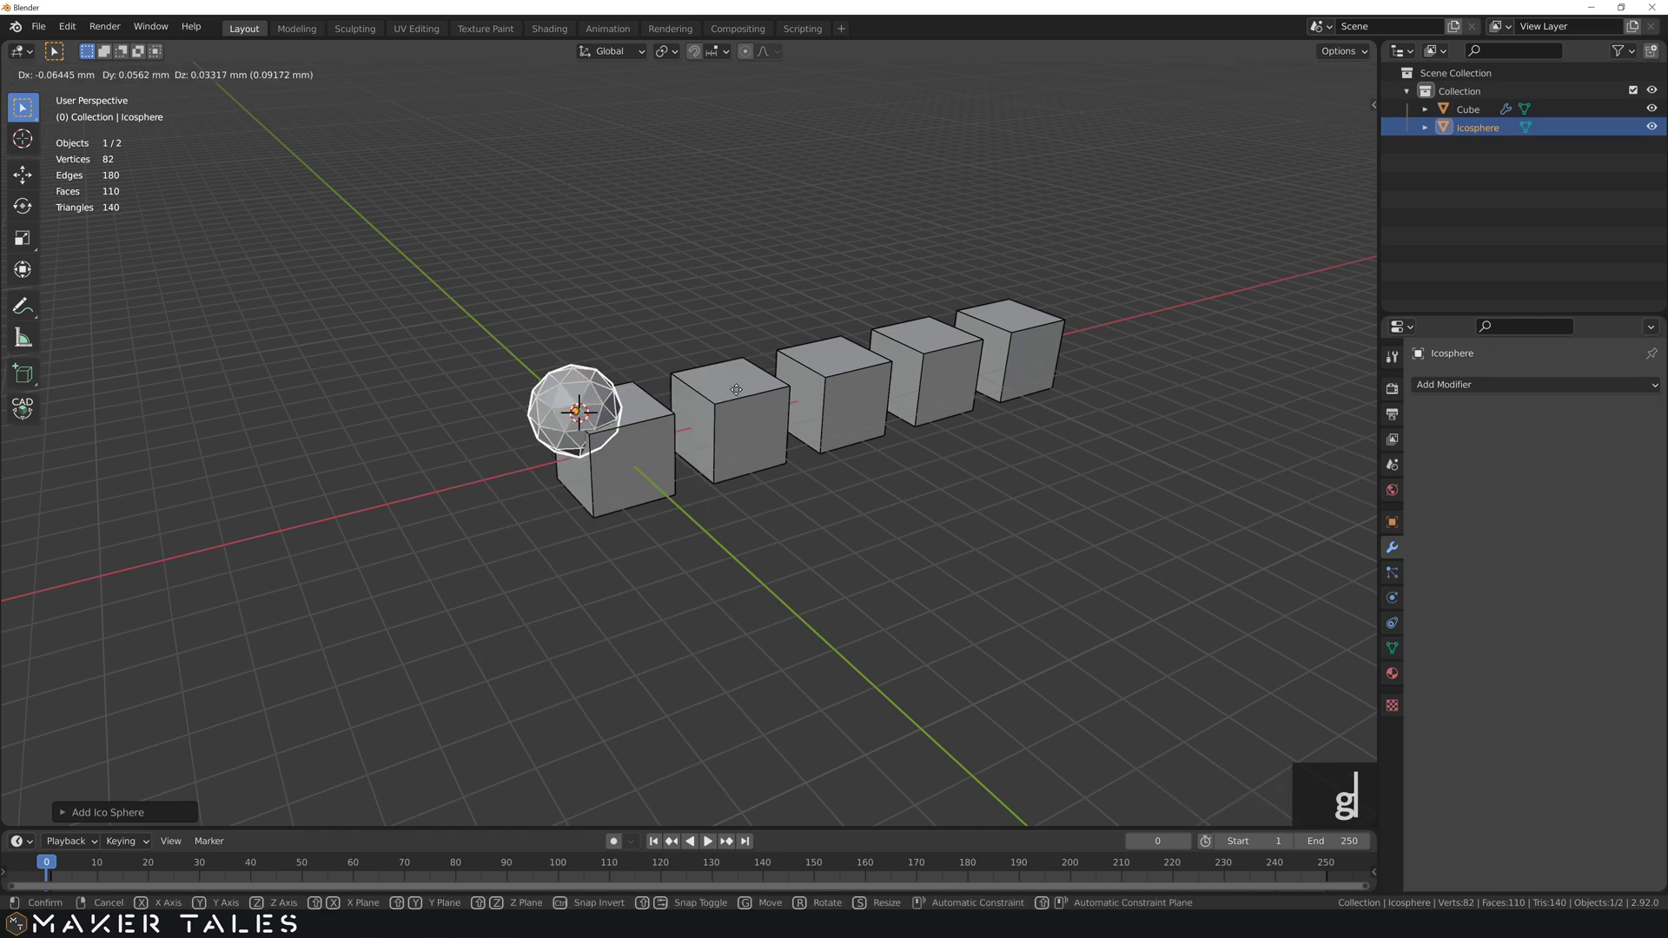
key("g")
key("s")
- Duplicate the icosphere and flatten the copy along Z into a disc
key("d")
key("s")
key("z")
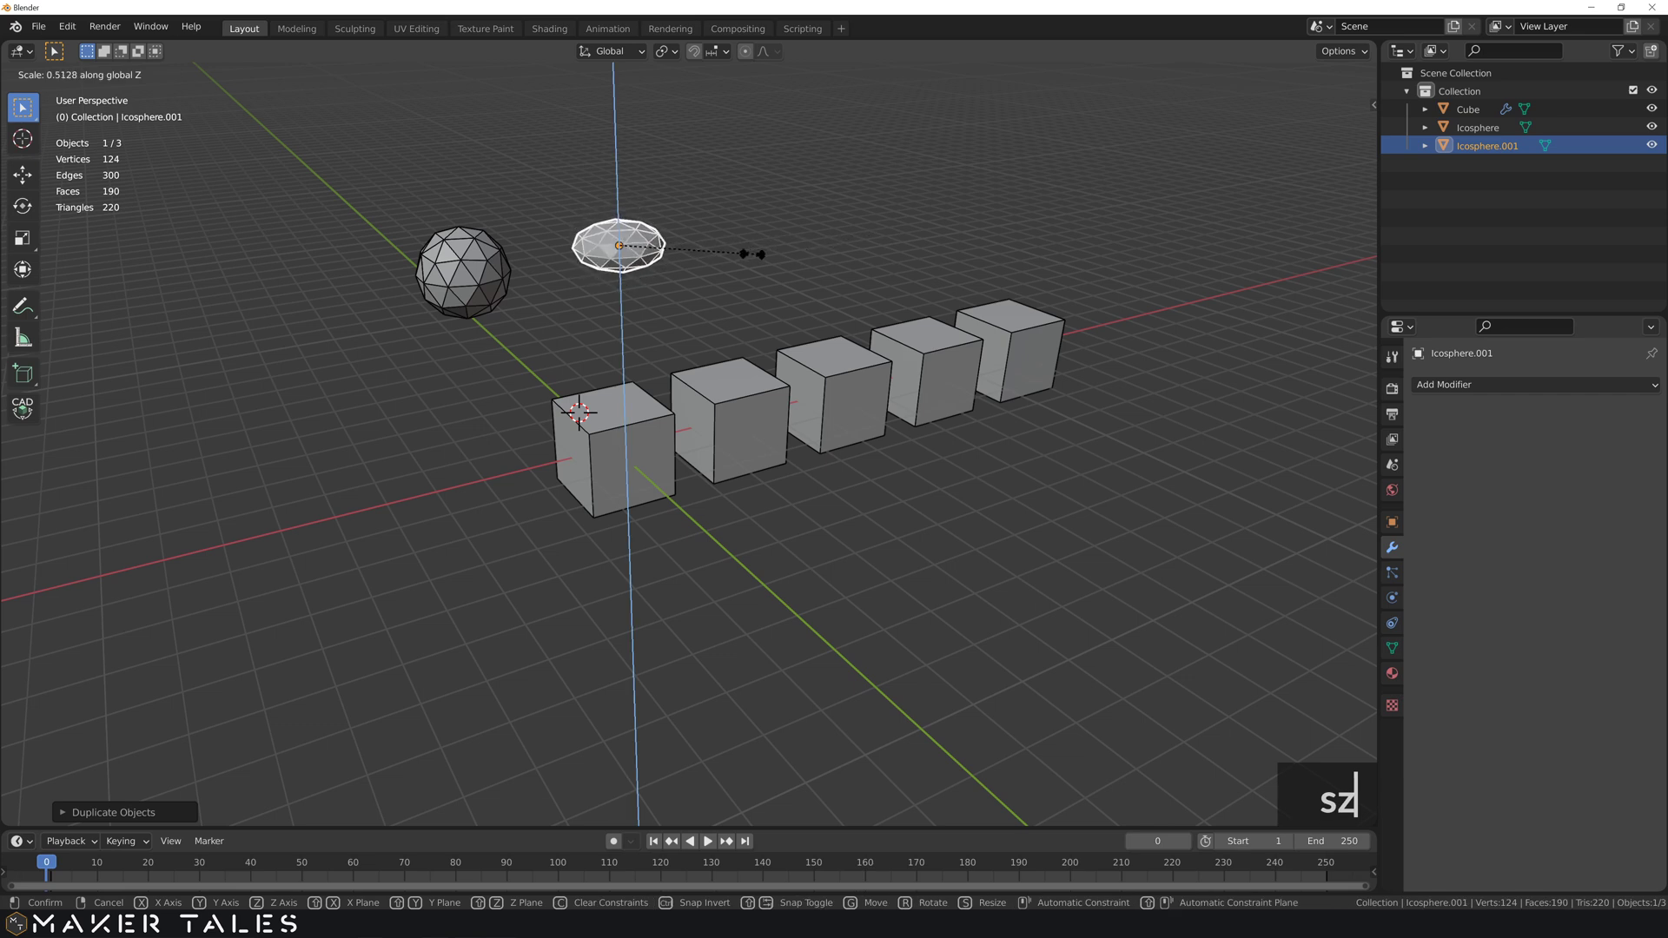
left_click(750, 259)
key("ctrl+a")
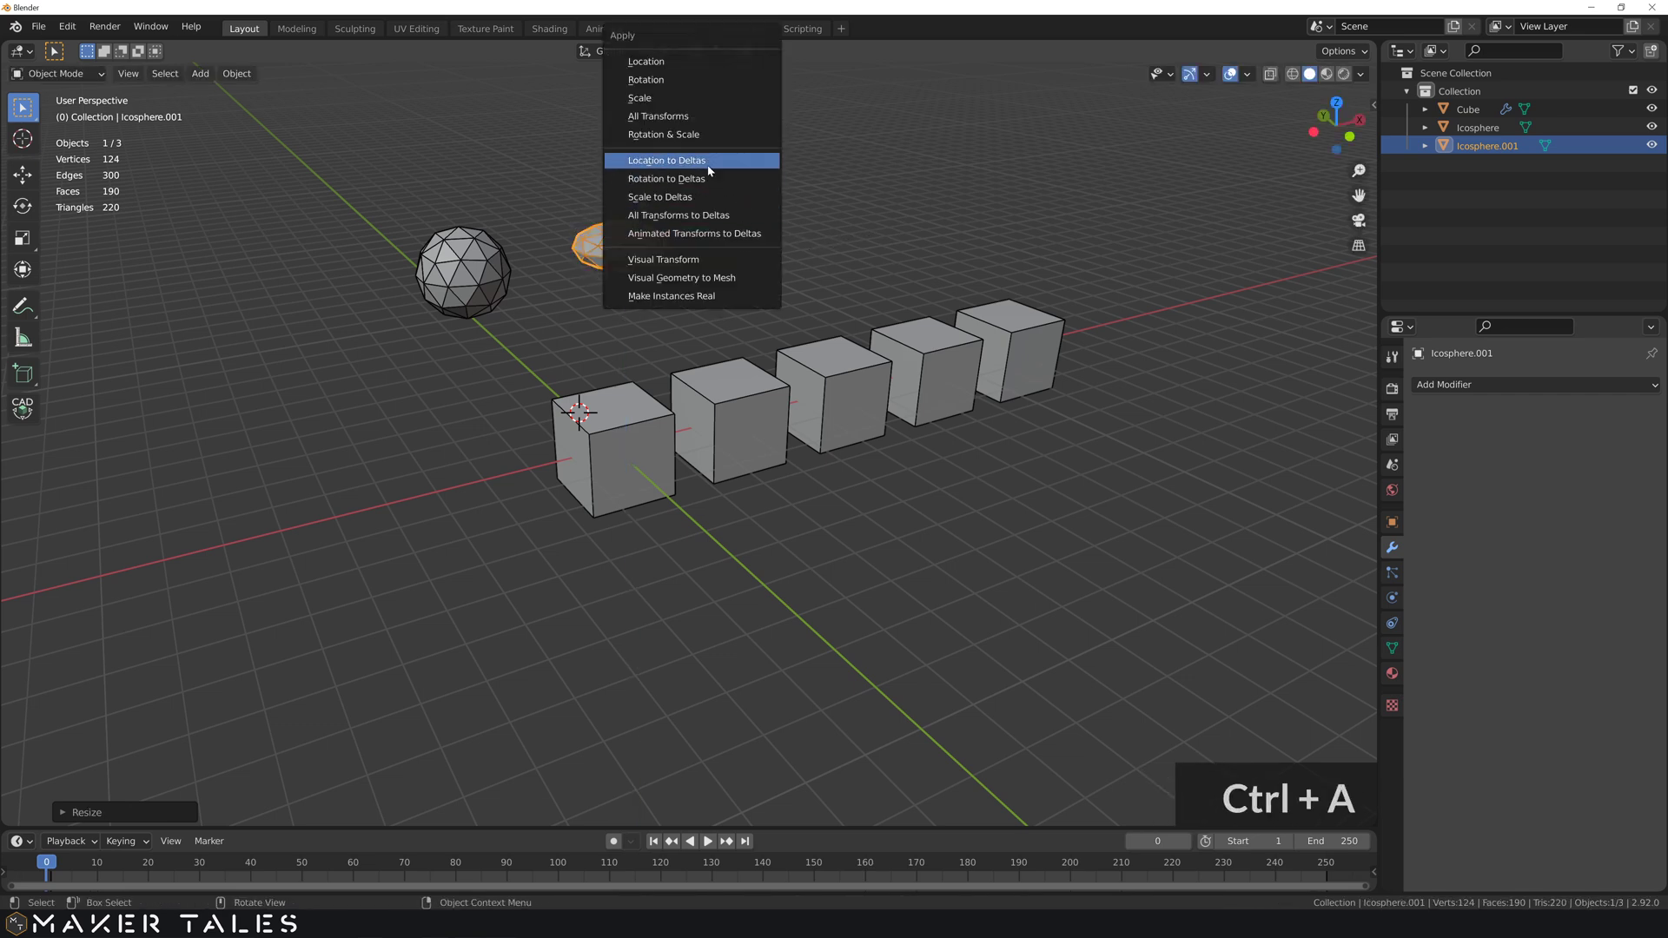
- Enable Affect Only Origins, test-move the cube's origin, undo it and deselect all
left_click(618, 445)
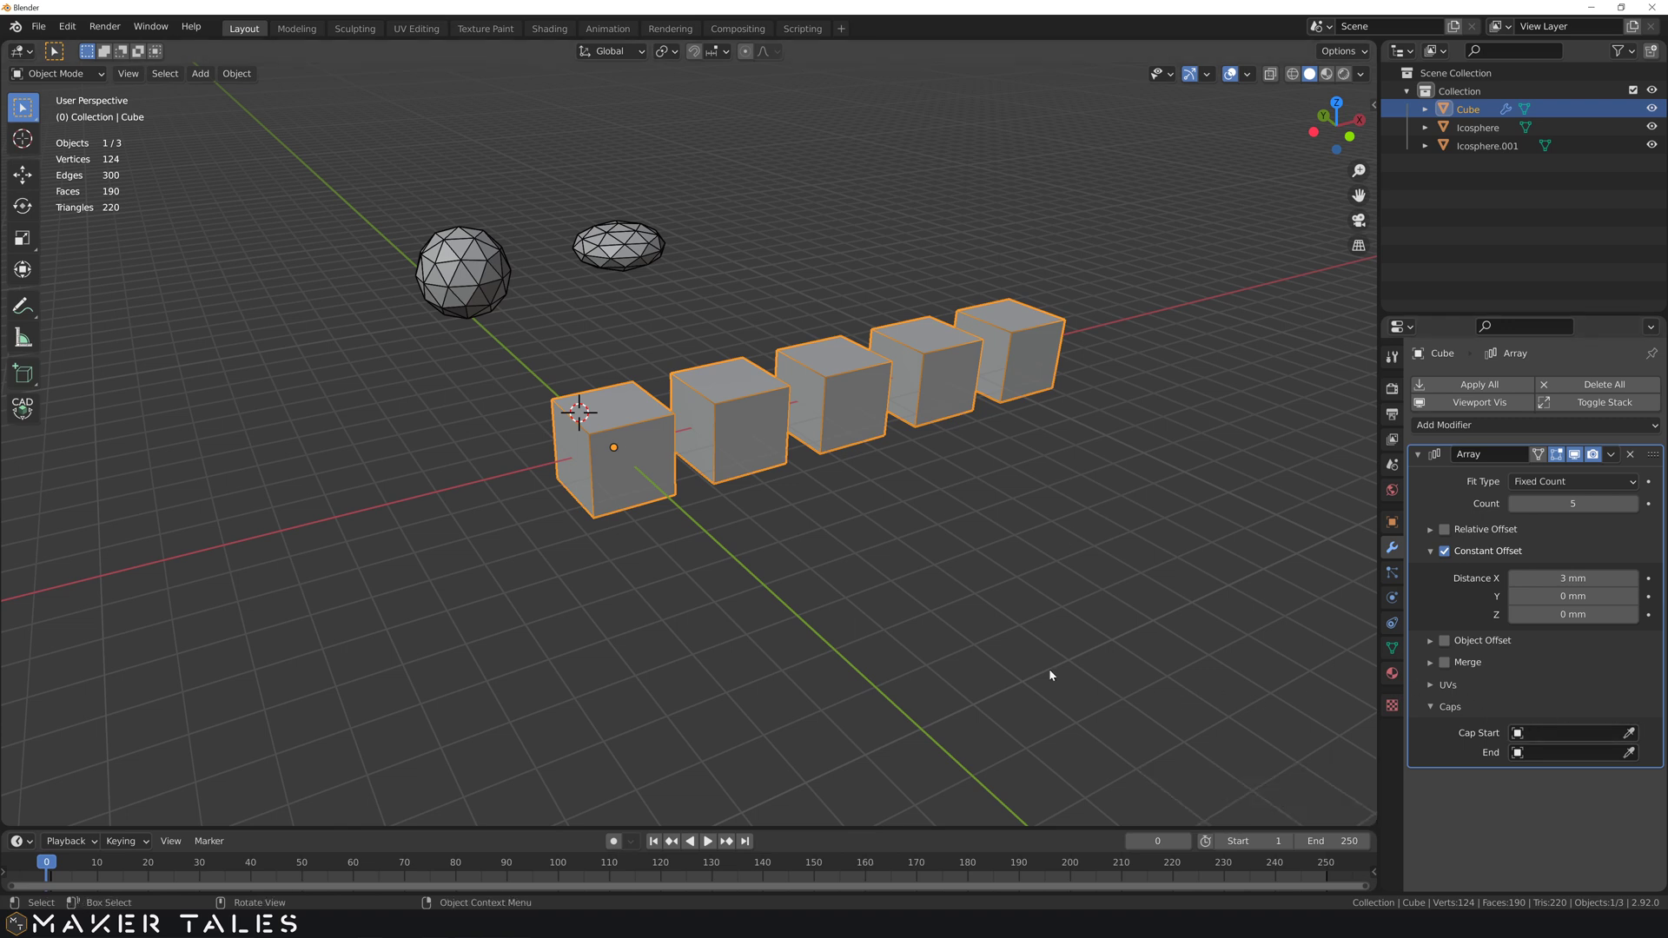
left_click(717, 544)
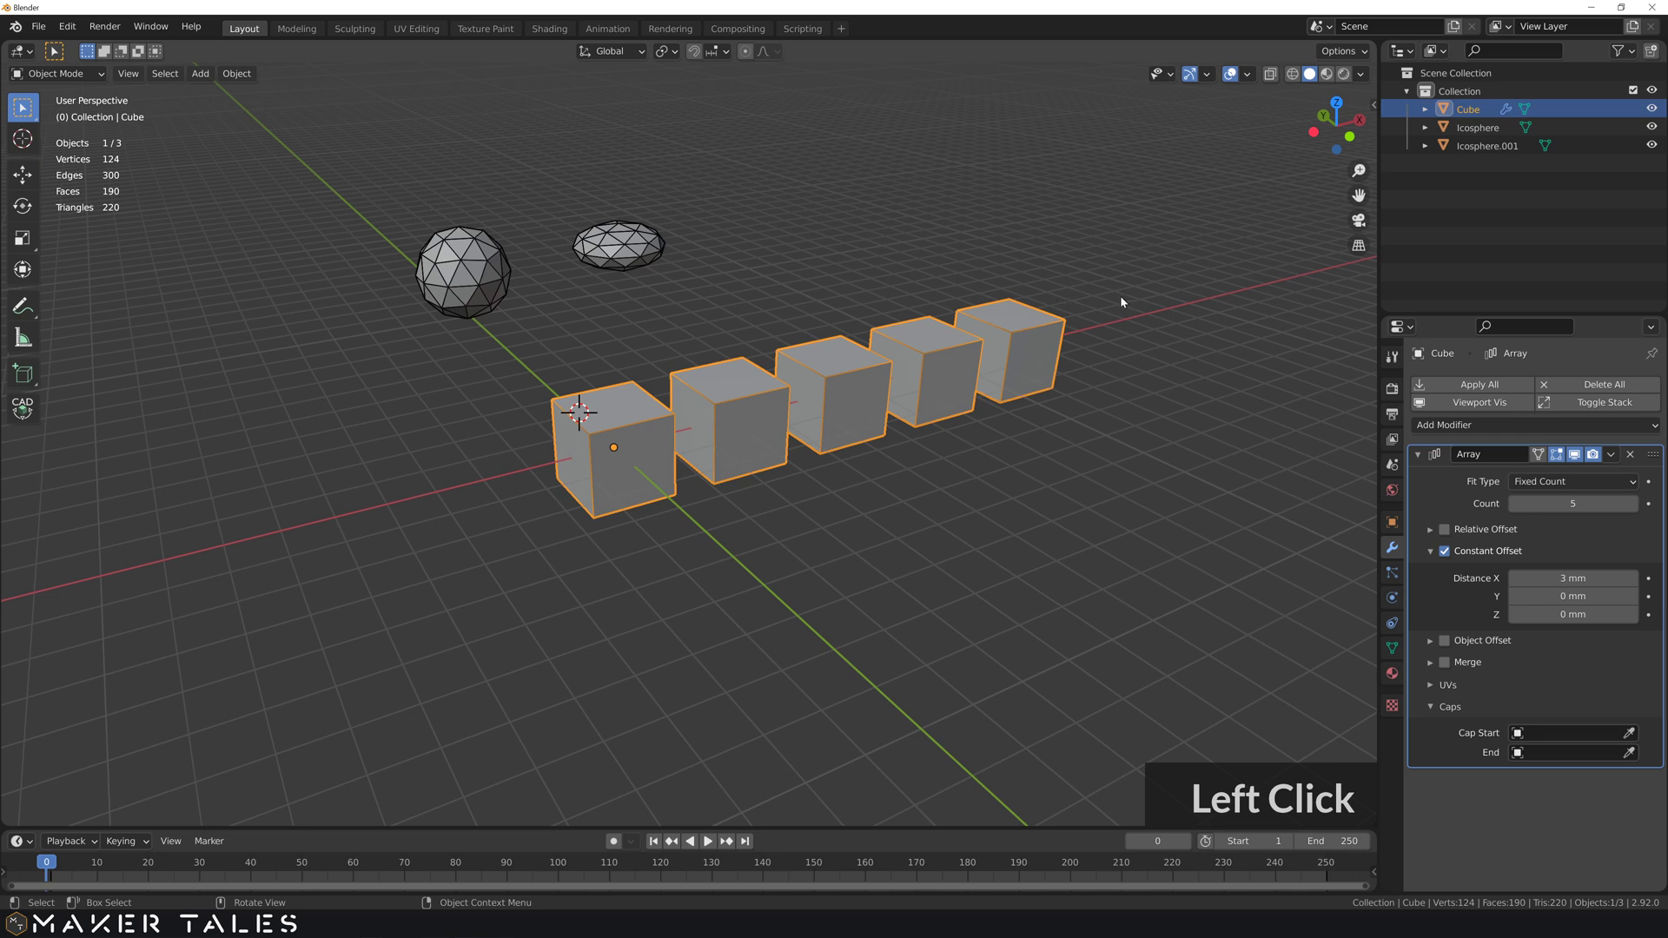
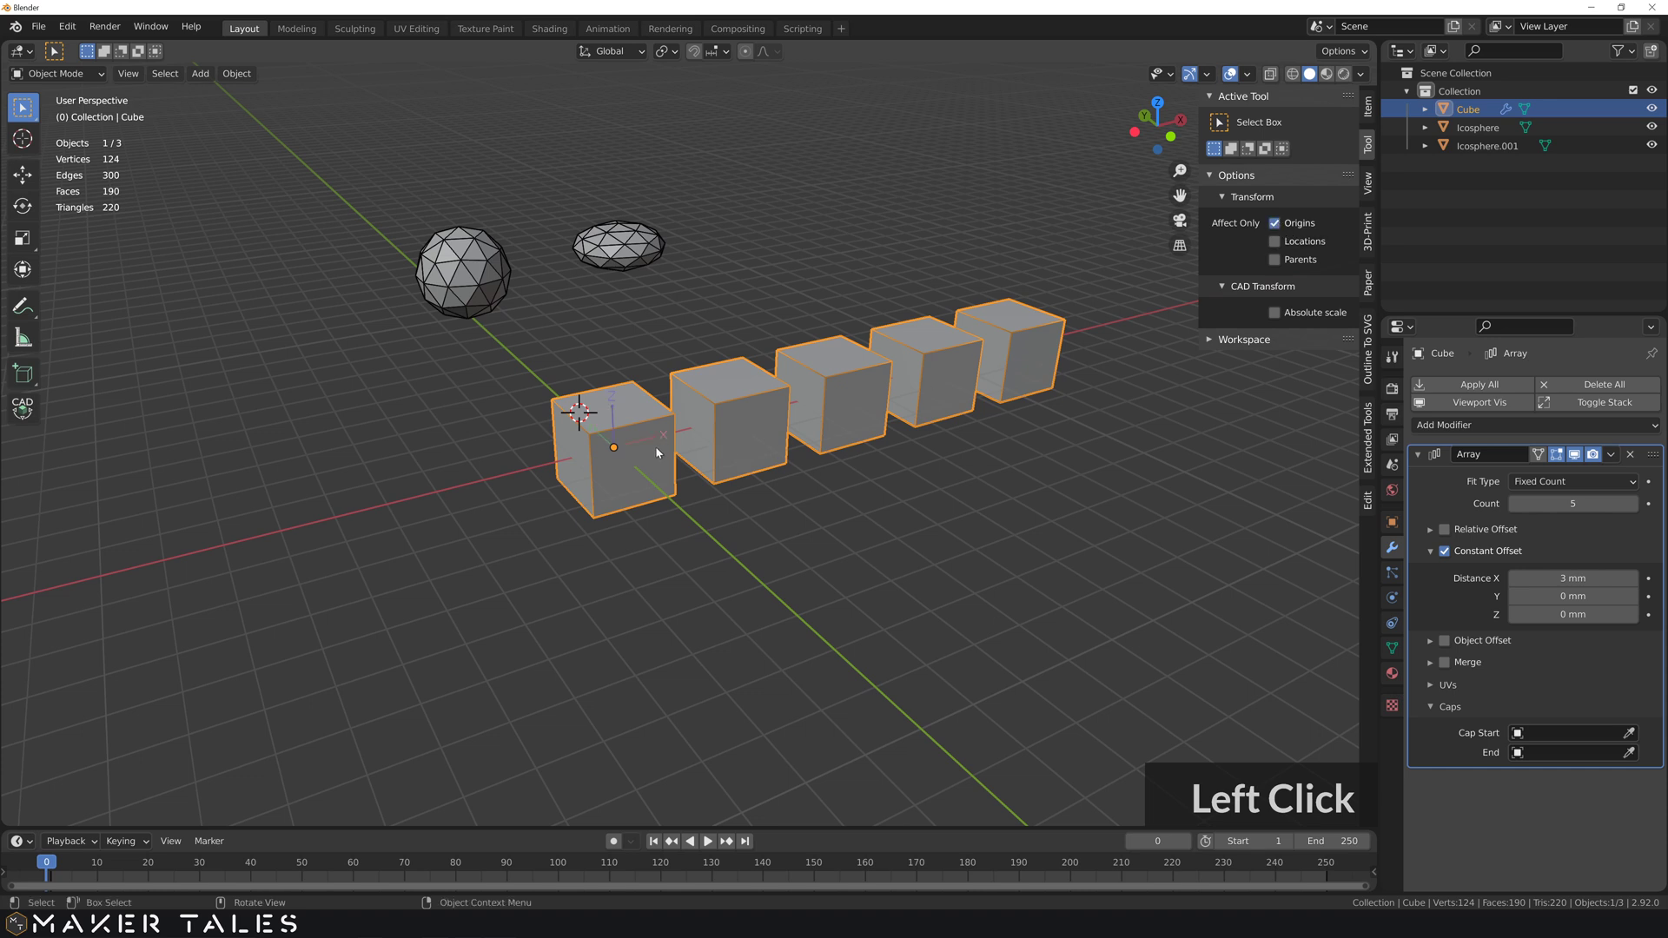
key("l")
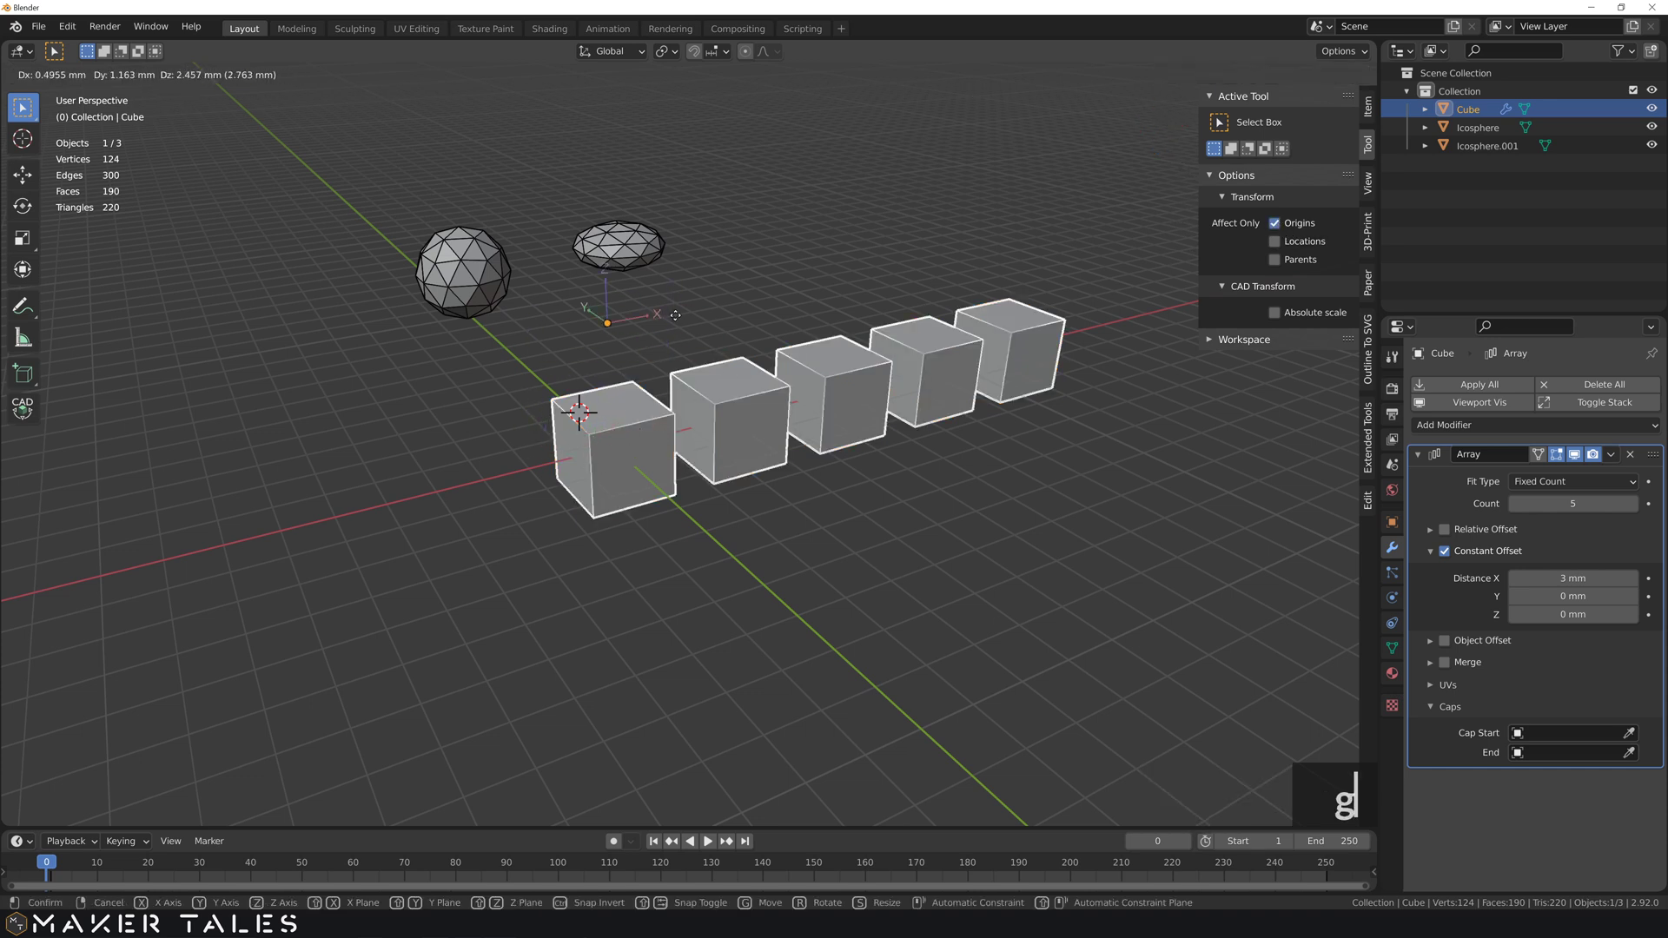
type("gl")
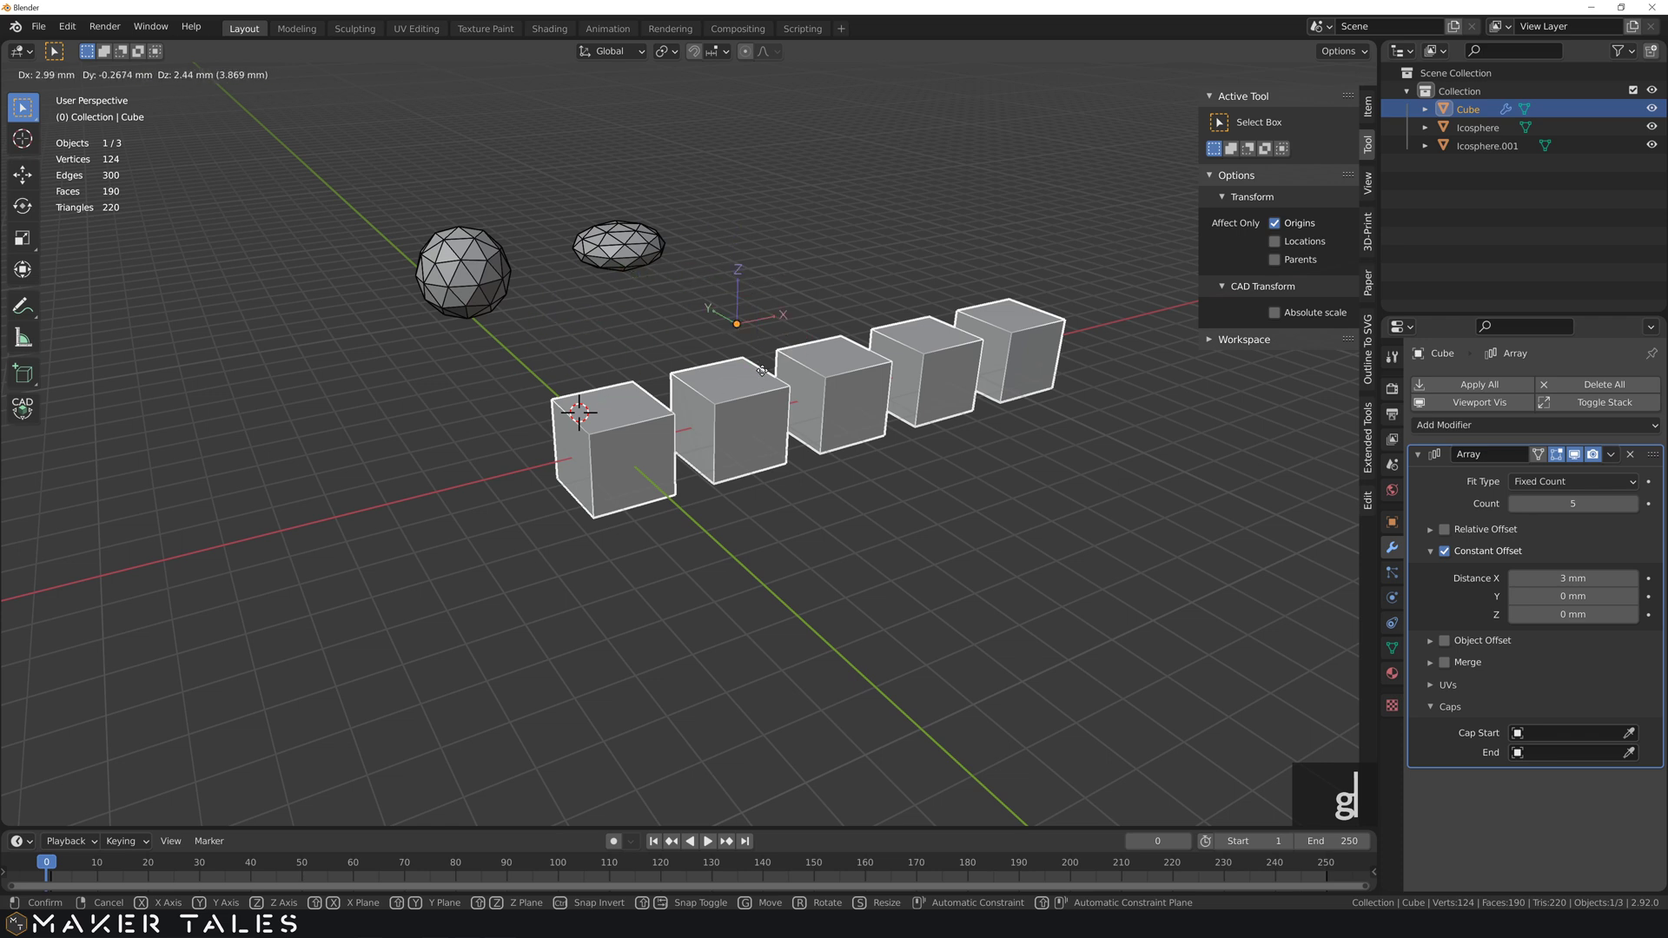
left_click(880, 180)
key("ctrl+z")
key("ctrl+z")
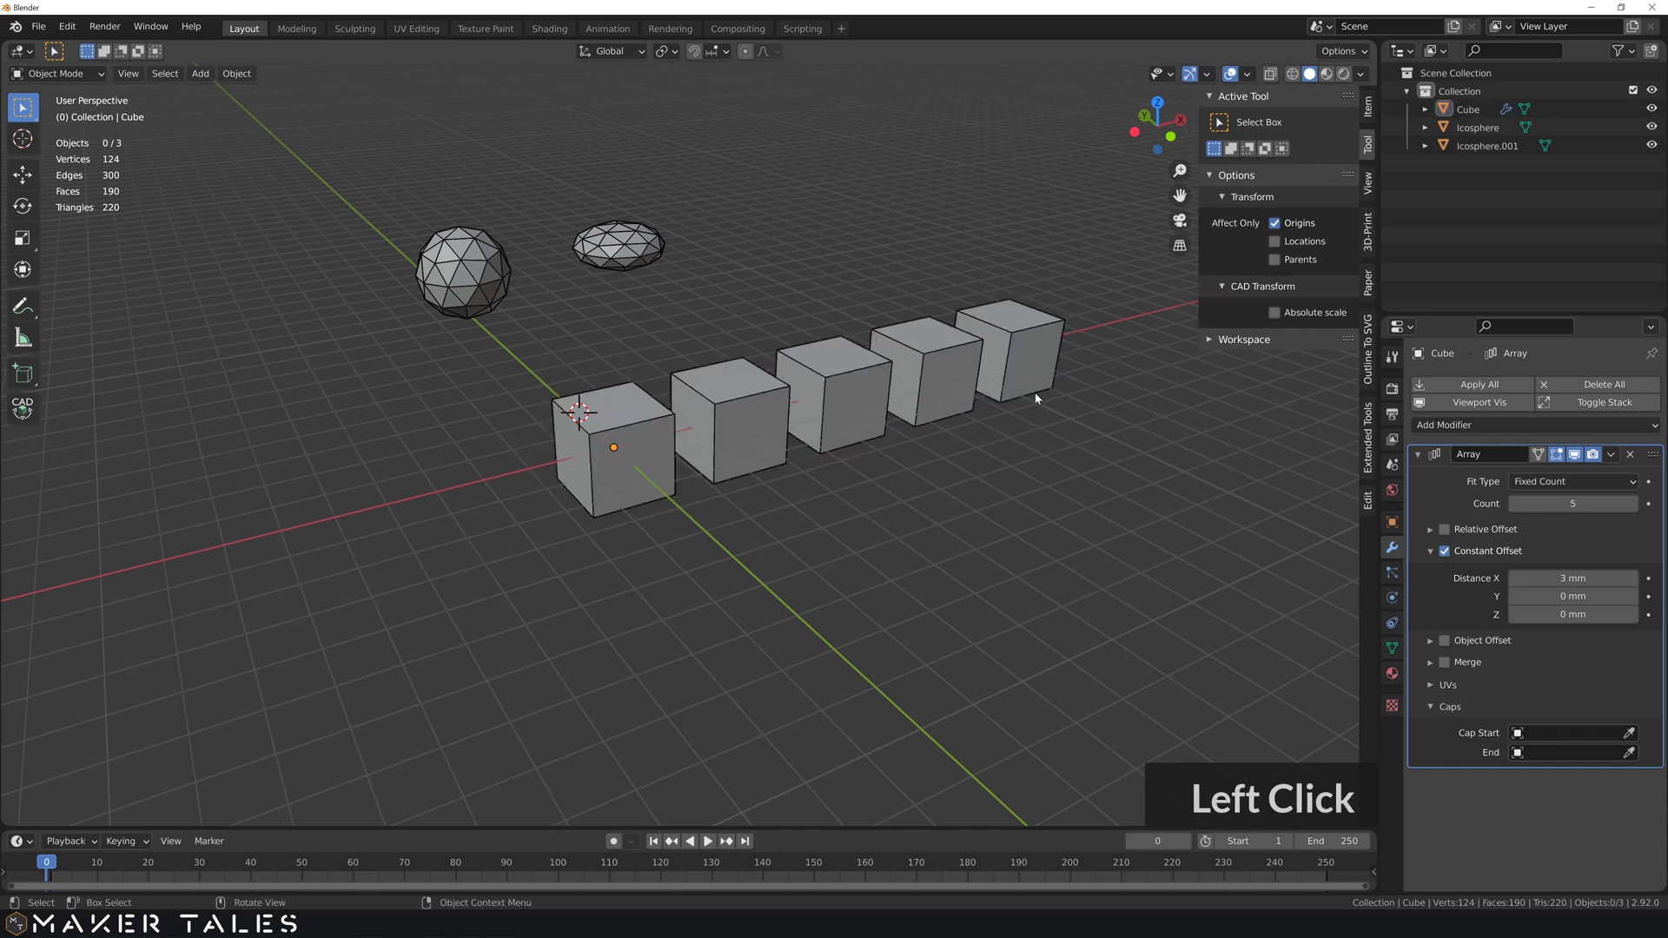
- Turn off origins-only, set the icosphere as Start Cap and the flattened one as End Cap
left_click(1282, 230)
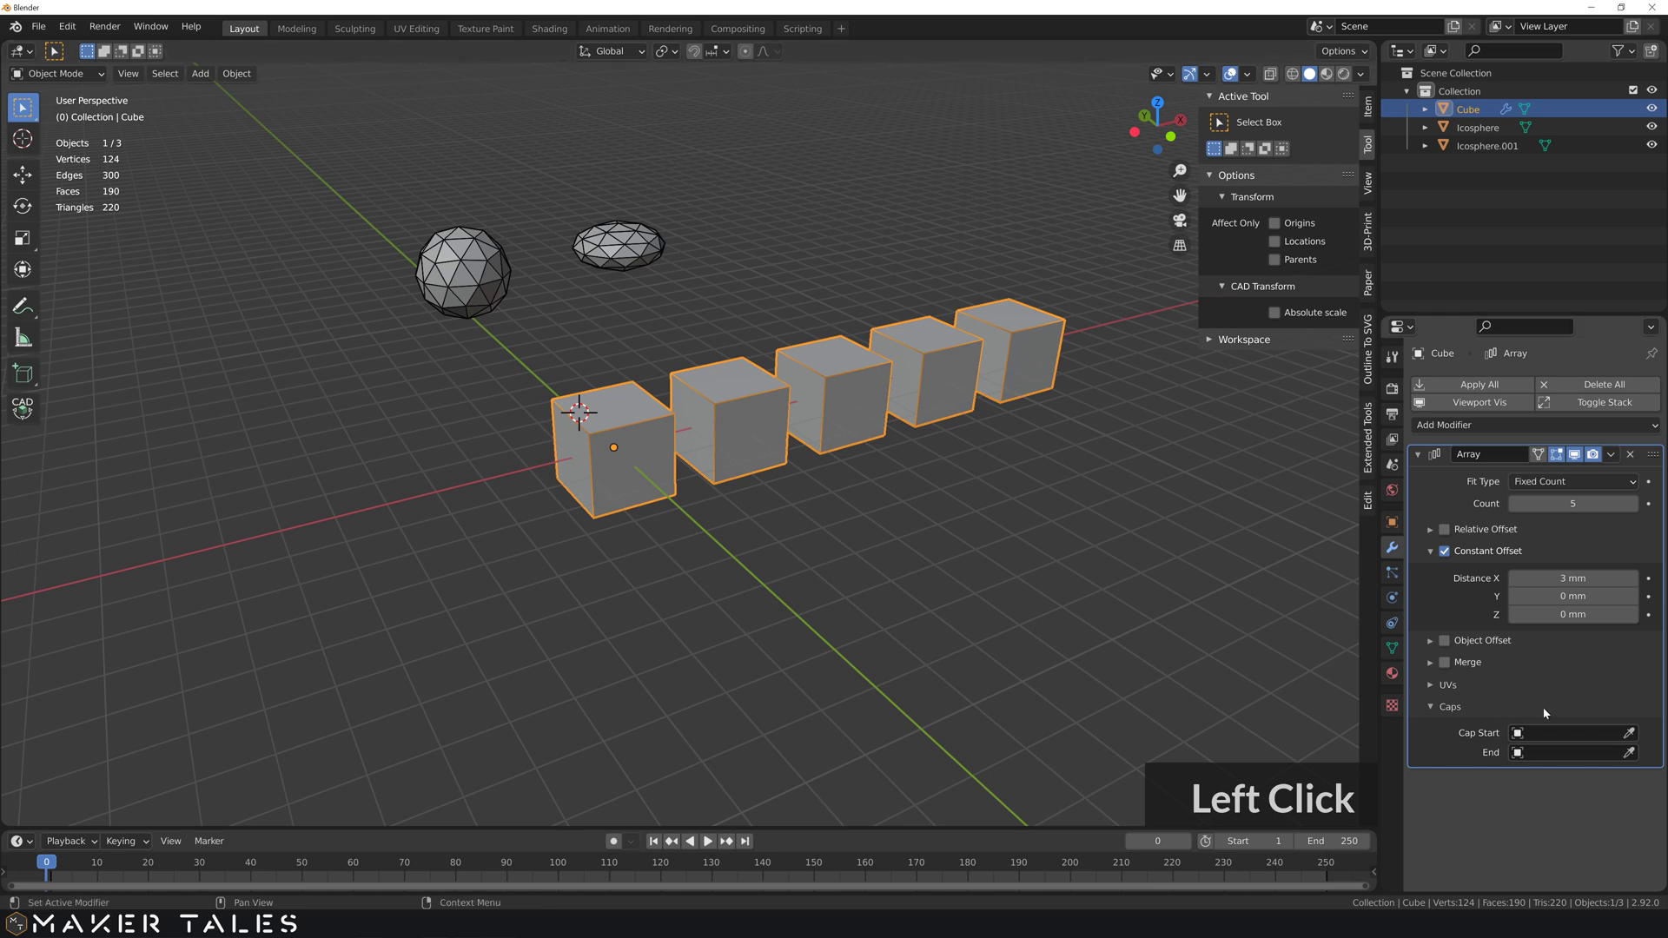
left_click(1636, 741)
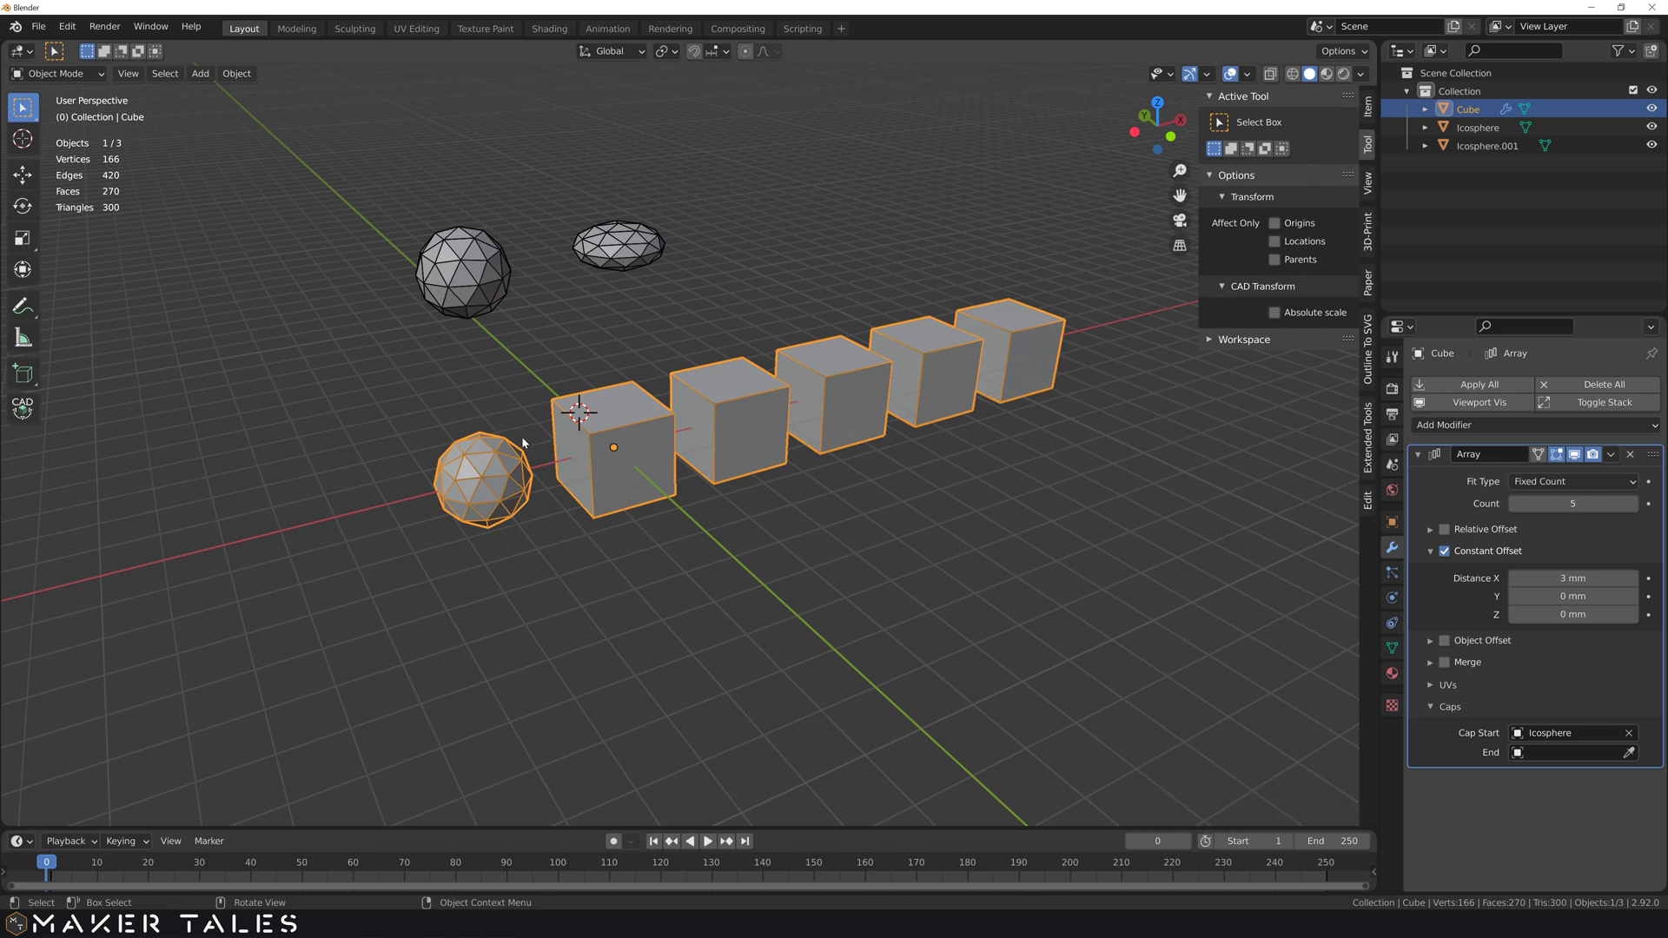
left_click(634, 249)
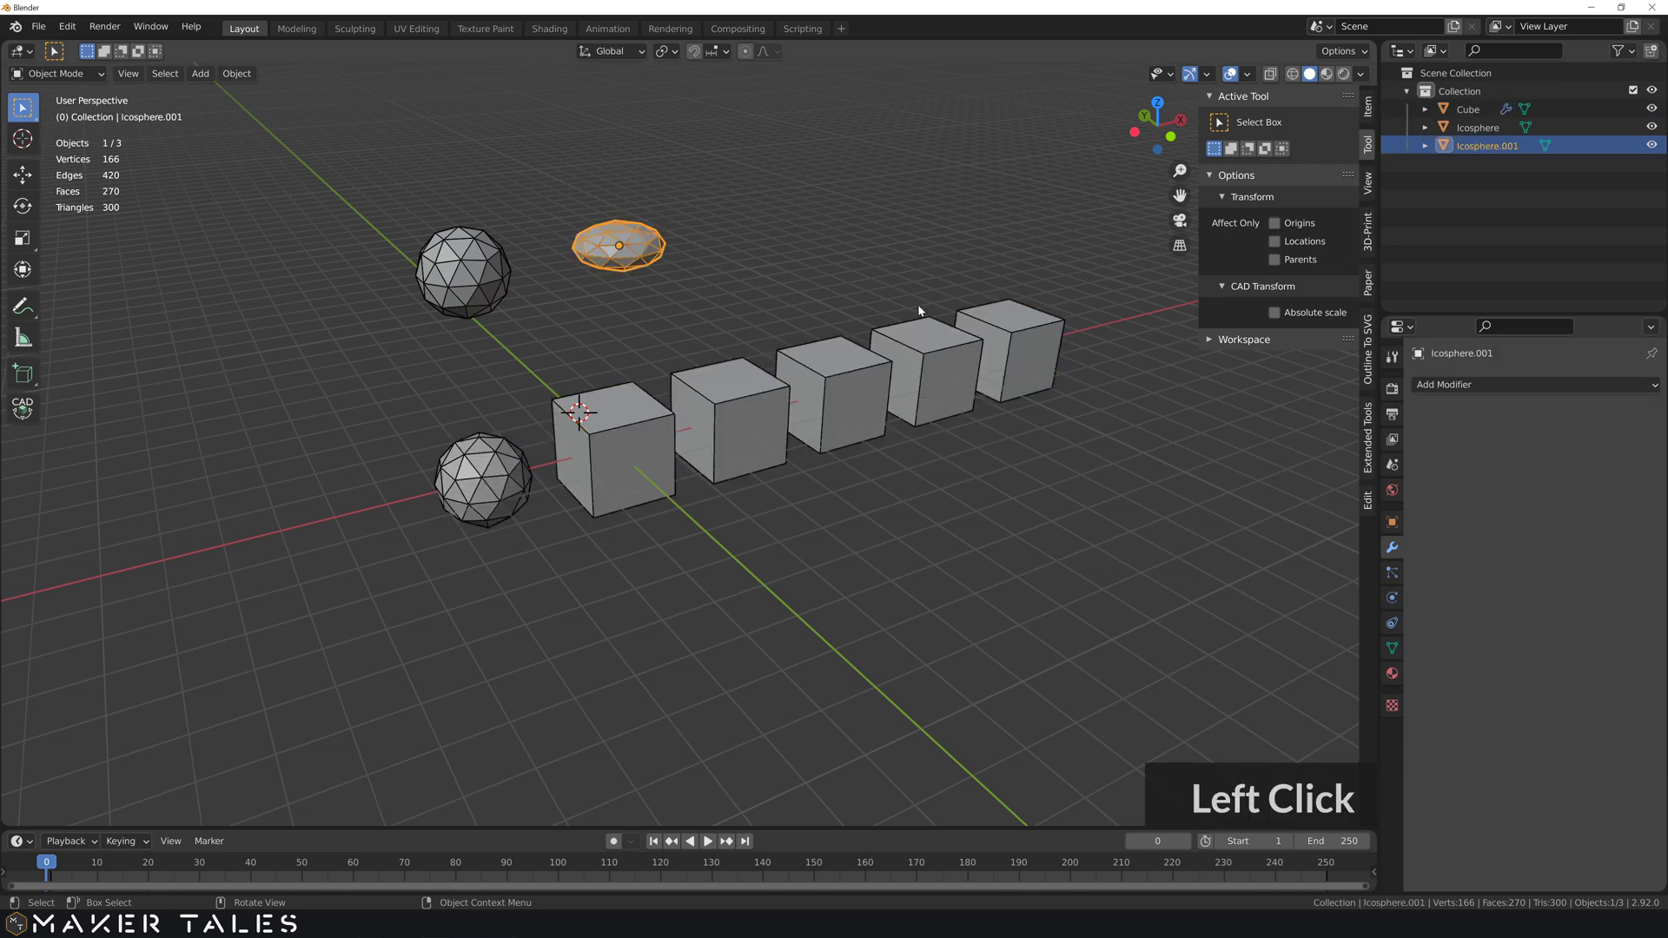
left_click(654, 490)
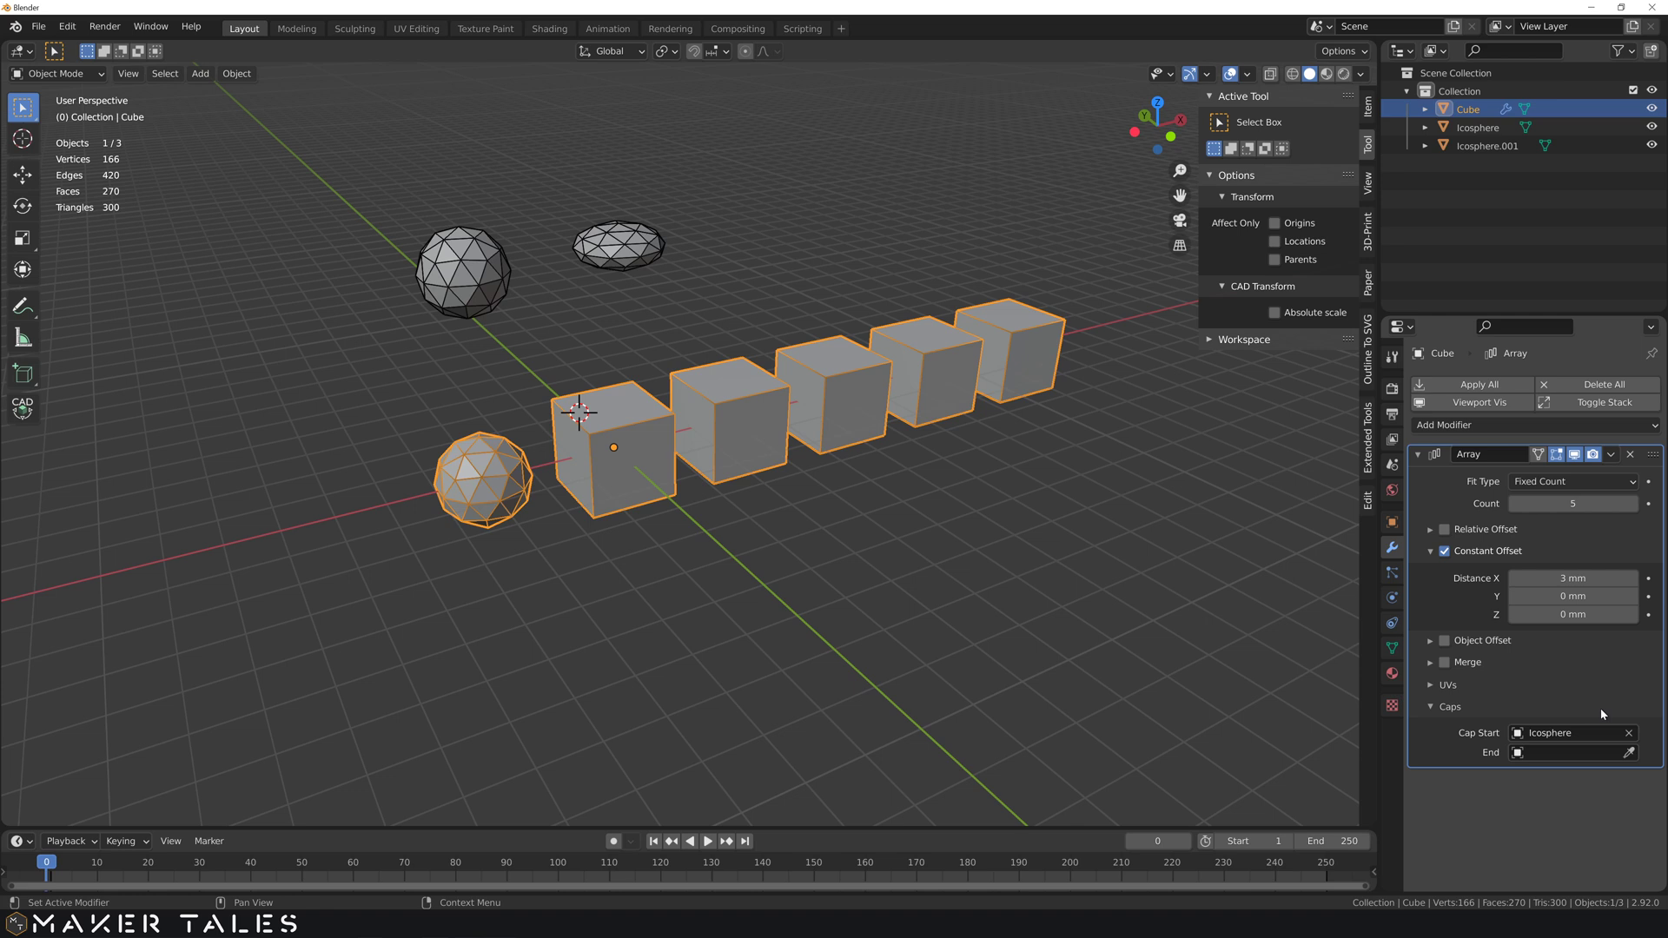
left_click(1631, 753)
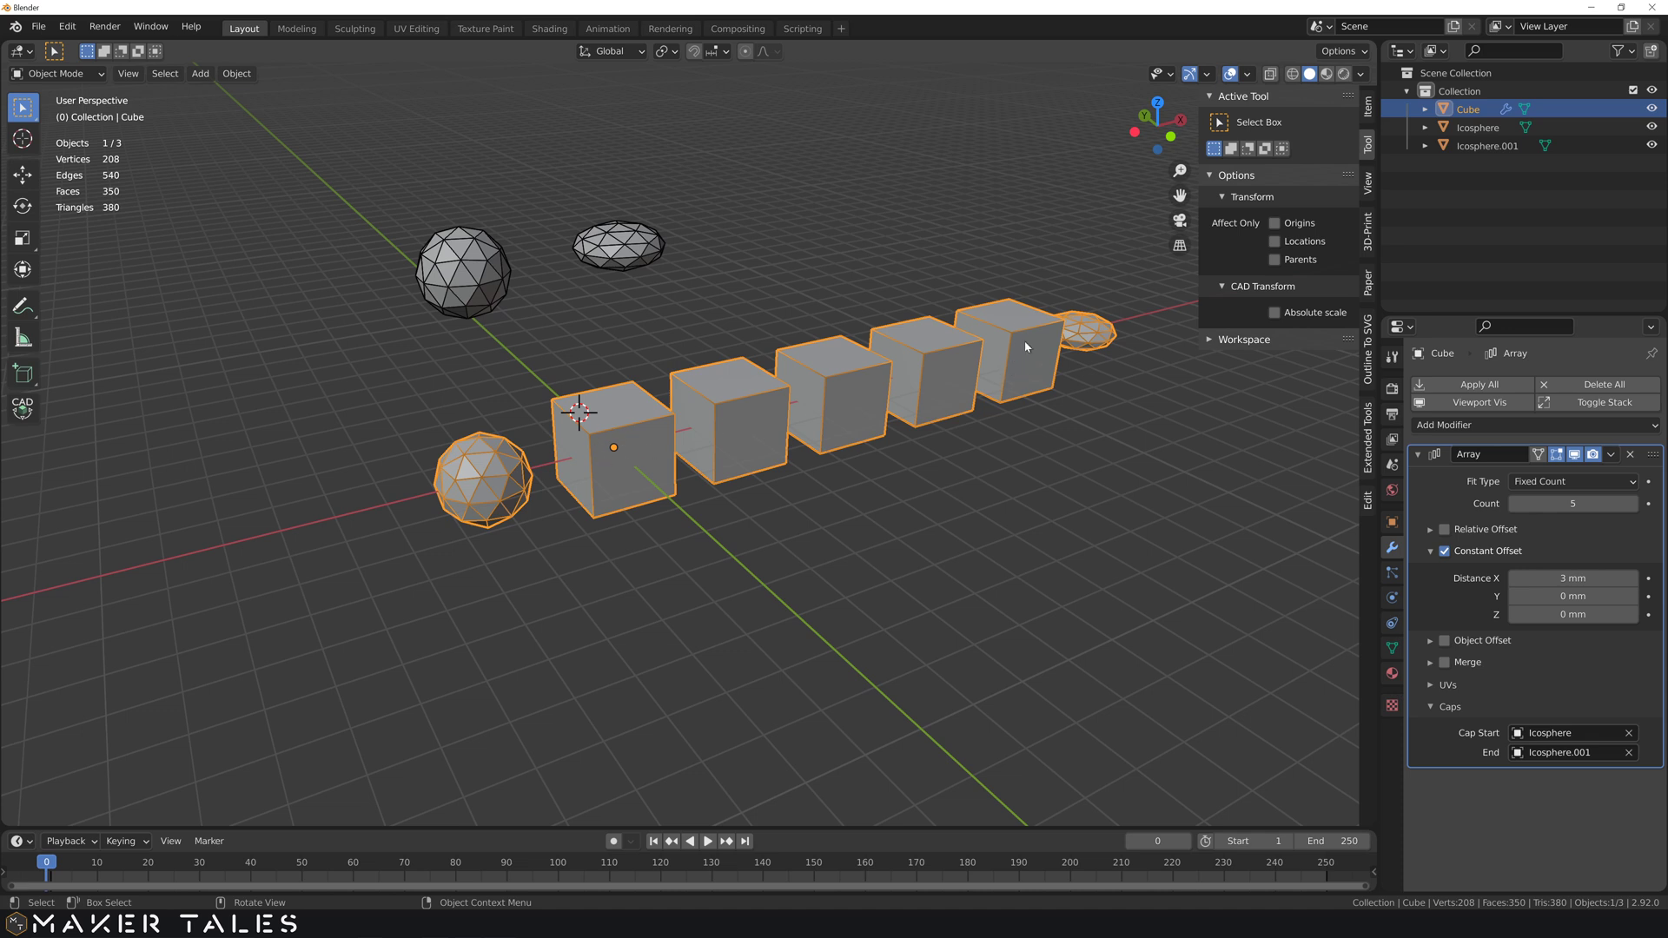
- Inspect the capped row, re-enable Affect Only Origins and start moving the cap spheres
left_click(843, 424)
middle_click(795, 430)
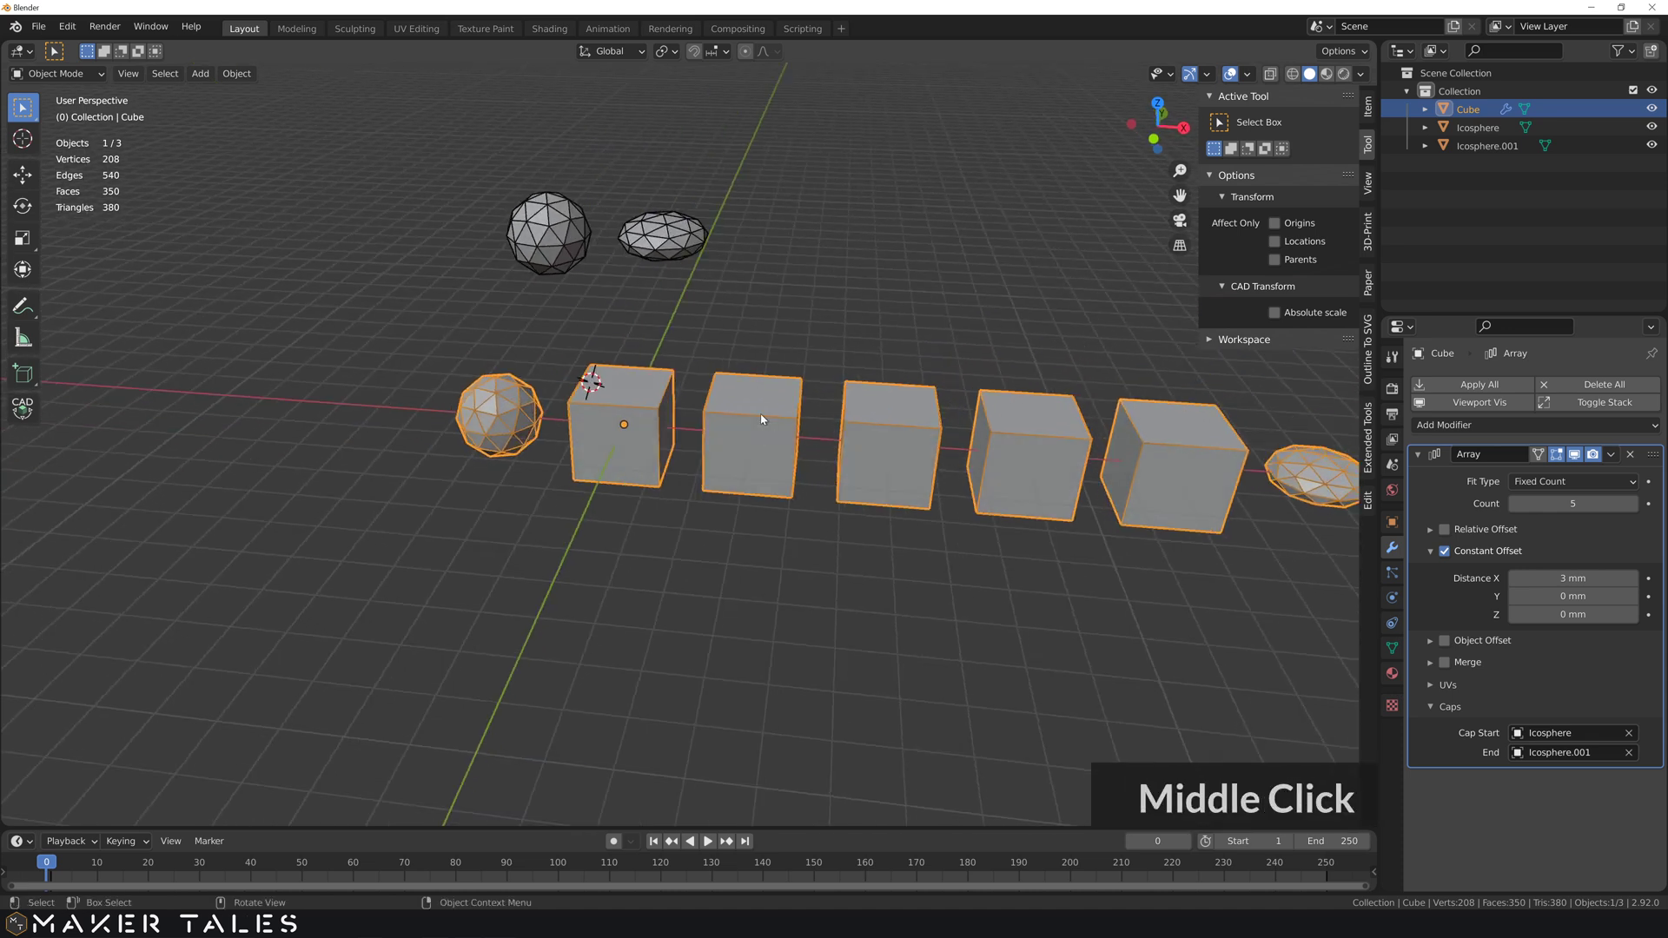
scroll("down", 3)
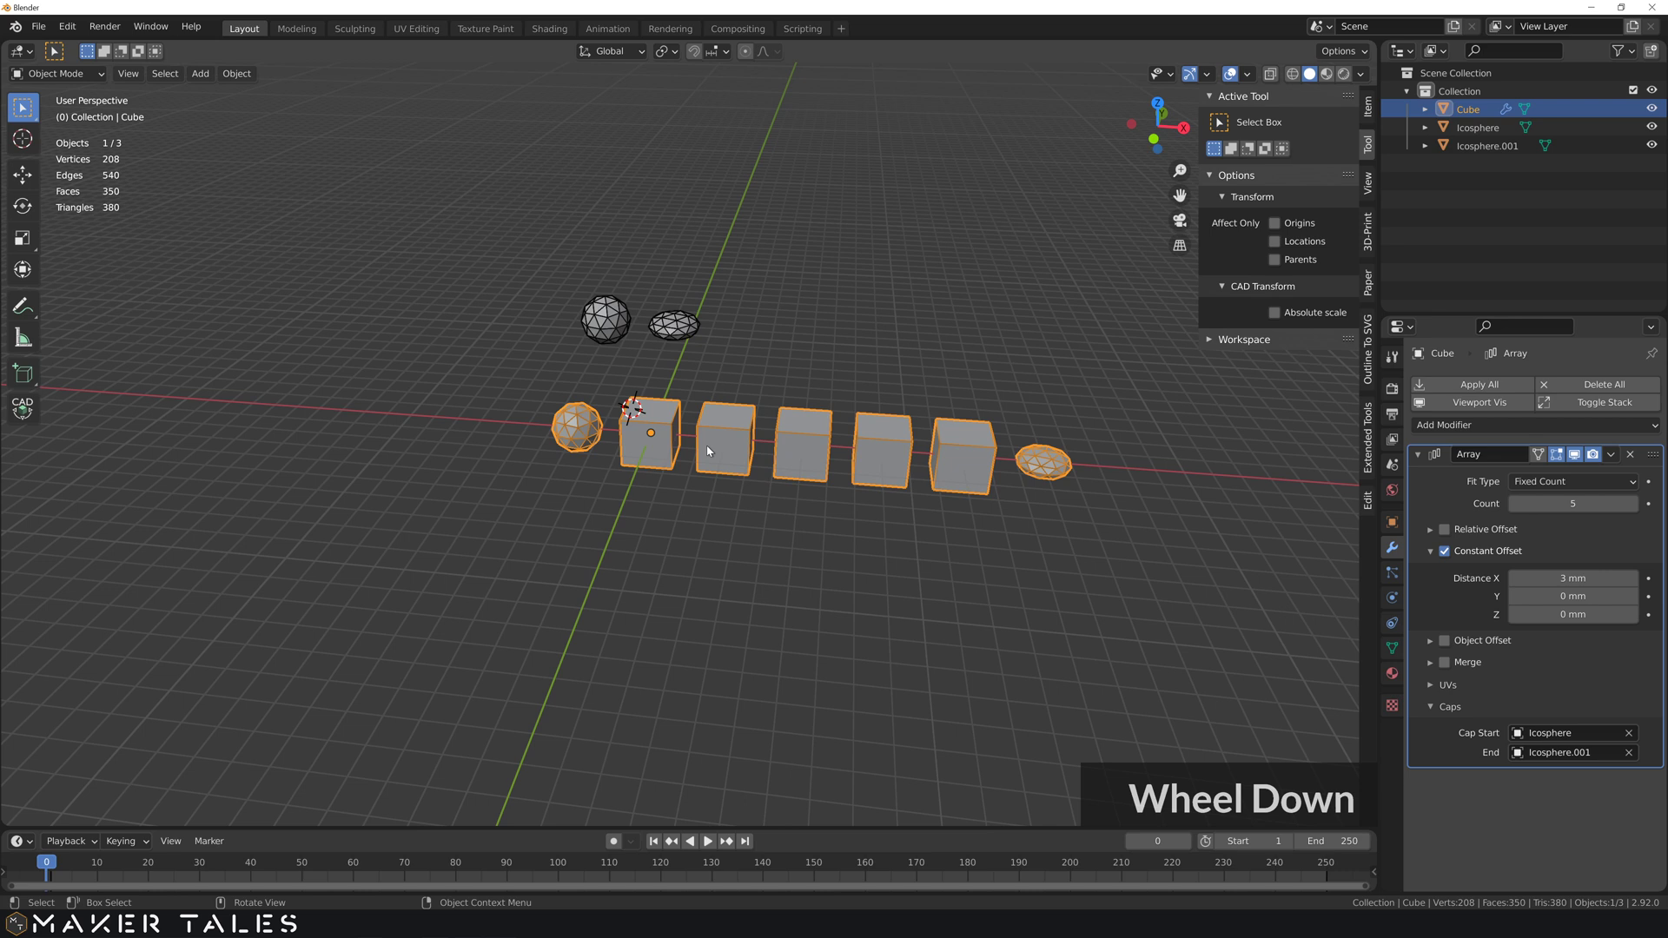
middle_click(686, 457)
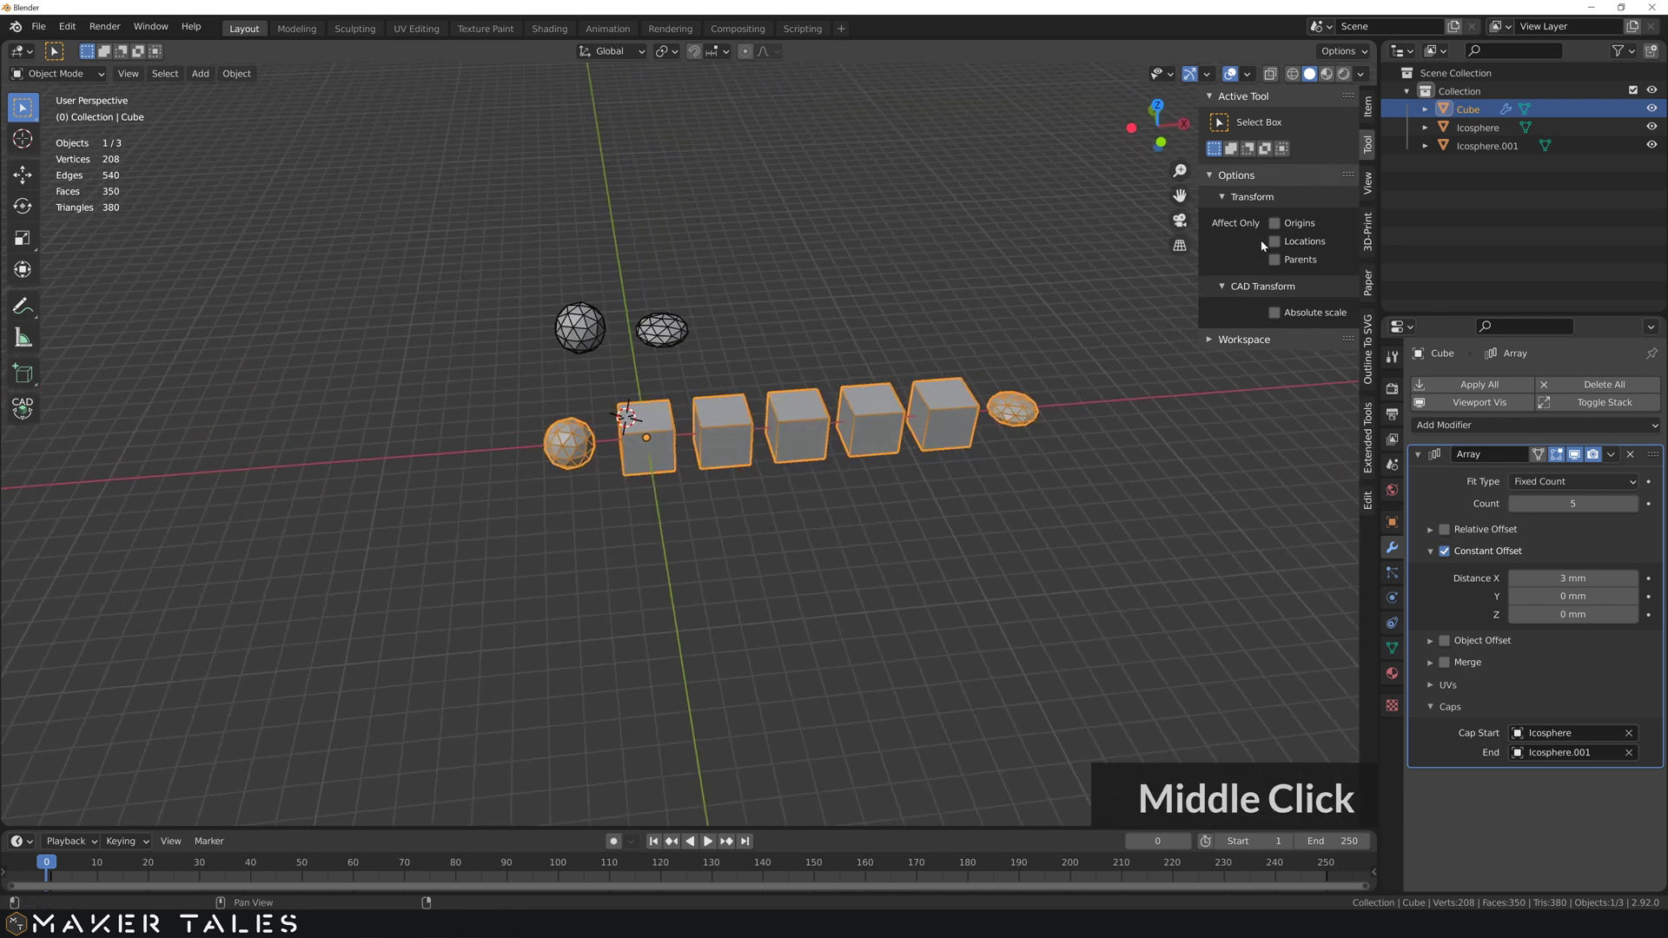
left_click(1283, 226)
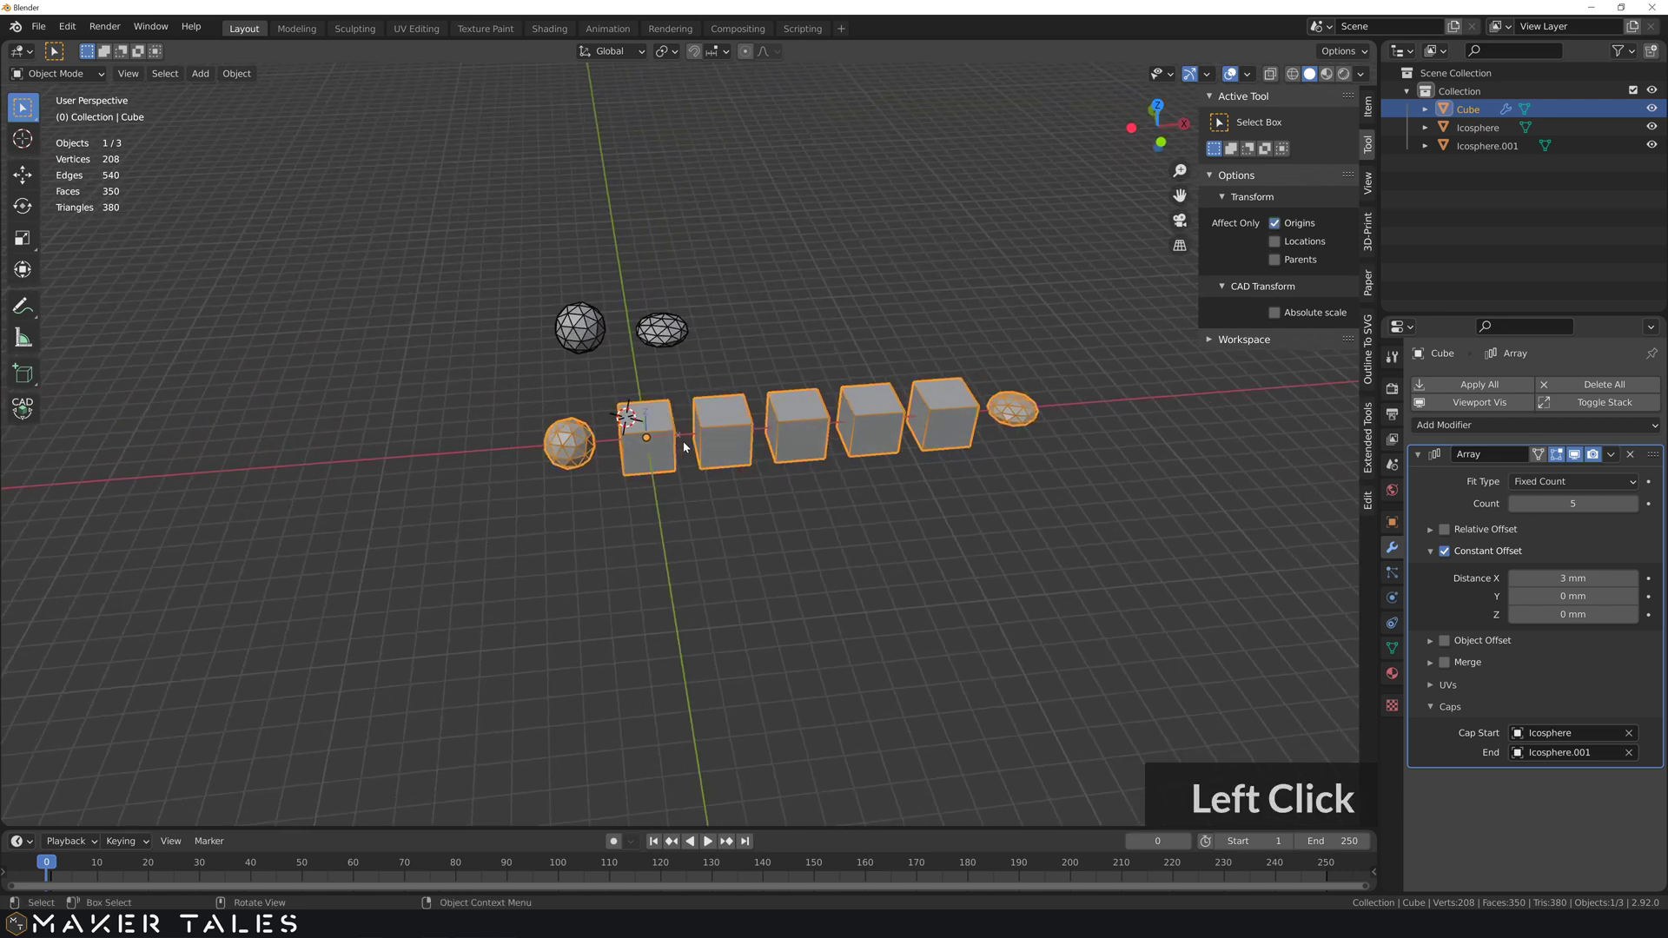
type("gl")
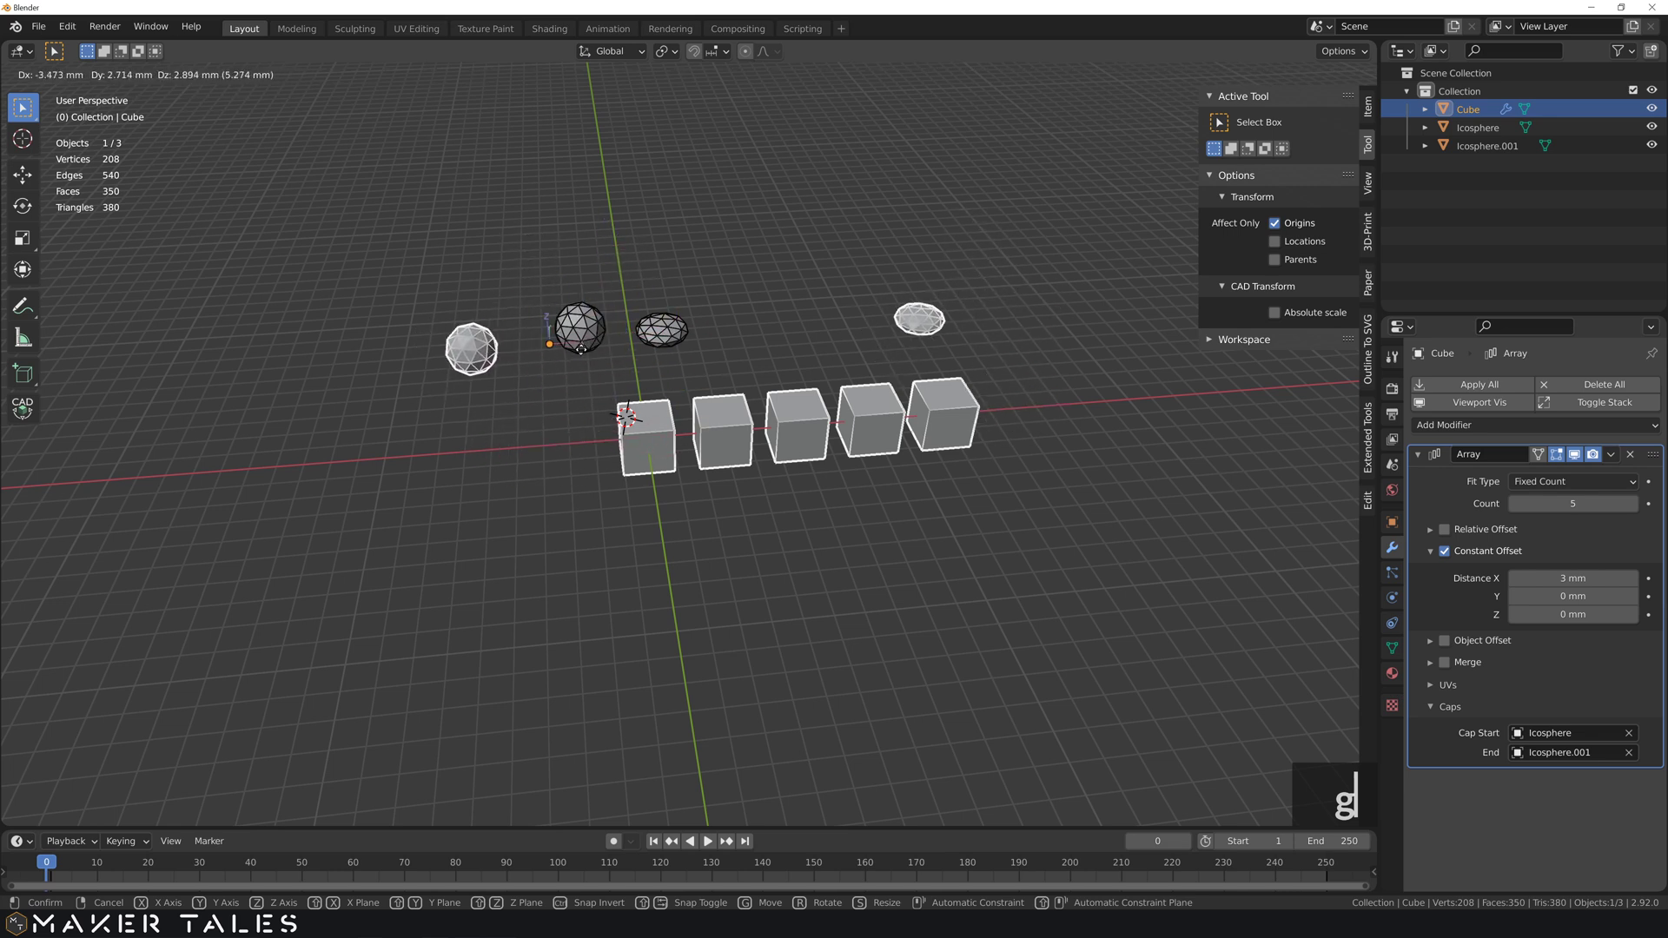
- Undo the cap-sphere move and switch Affect Only Origins back off
left_click(578, 355)
key("ctrl+z")
middle_click(584, 380)
left_click(1281, 228)
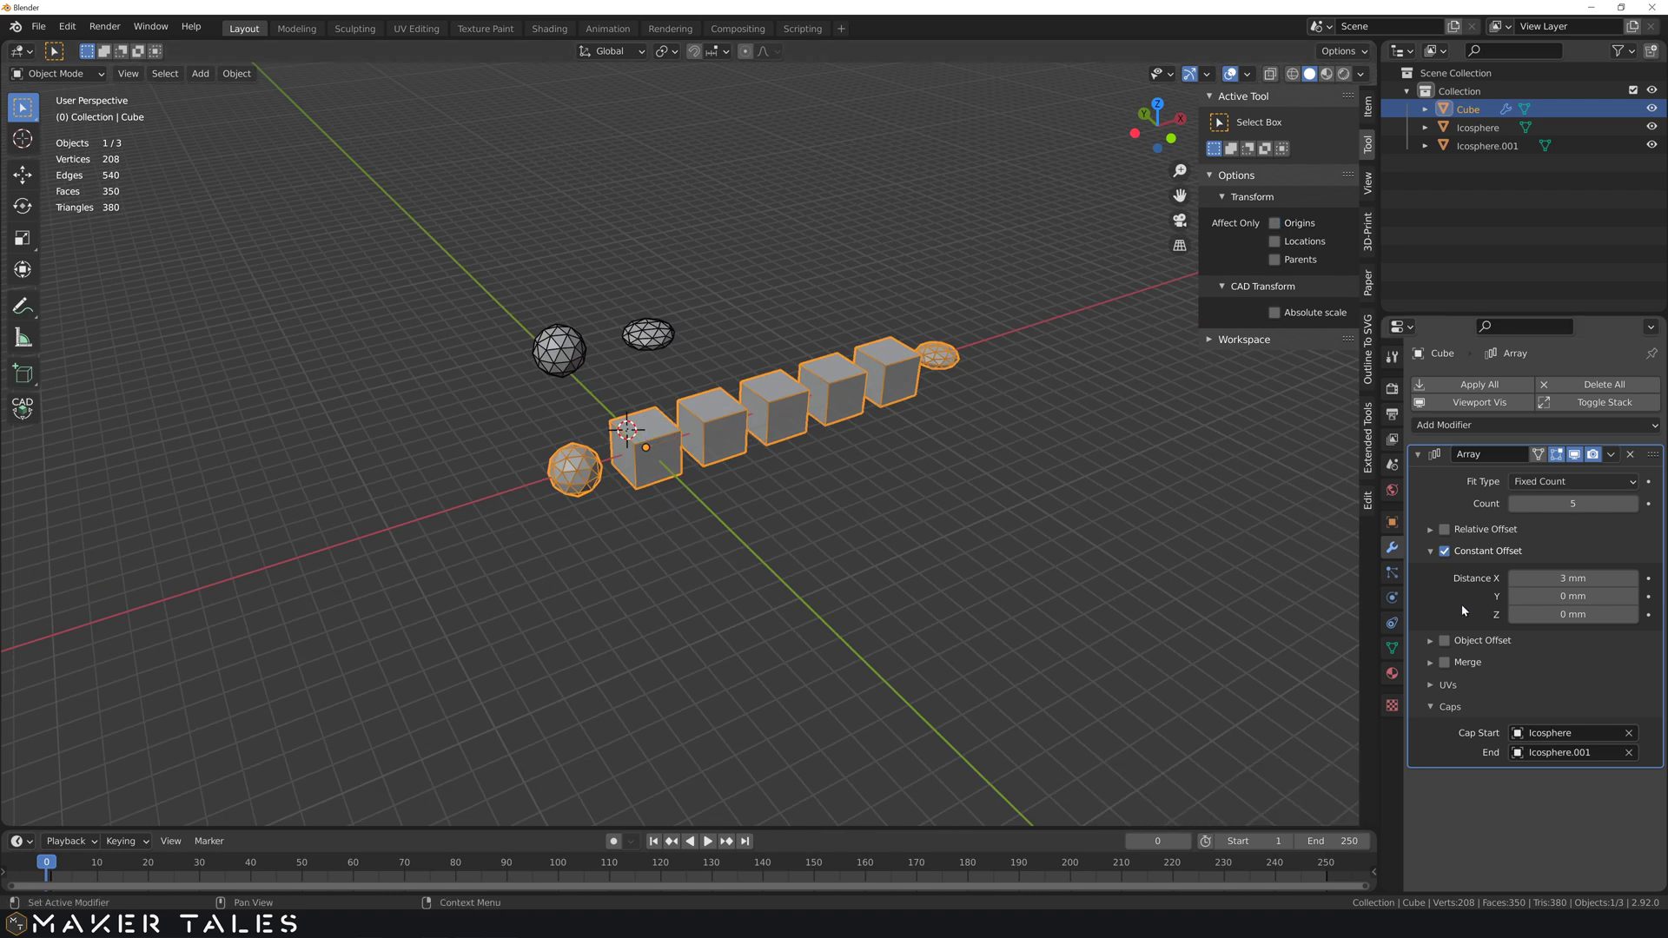
- Clear the Start and End Cap fields and delete both icospheres, leaving five cubes
double_click(972, 521)
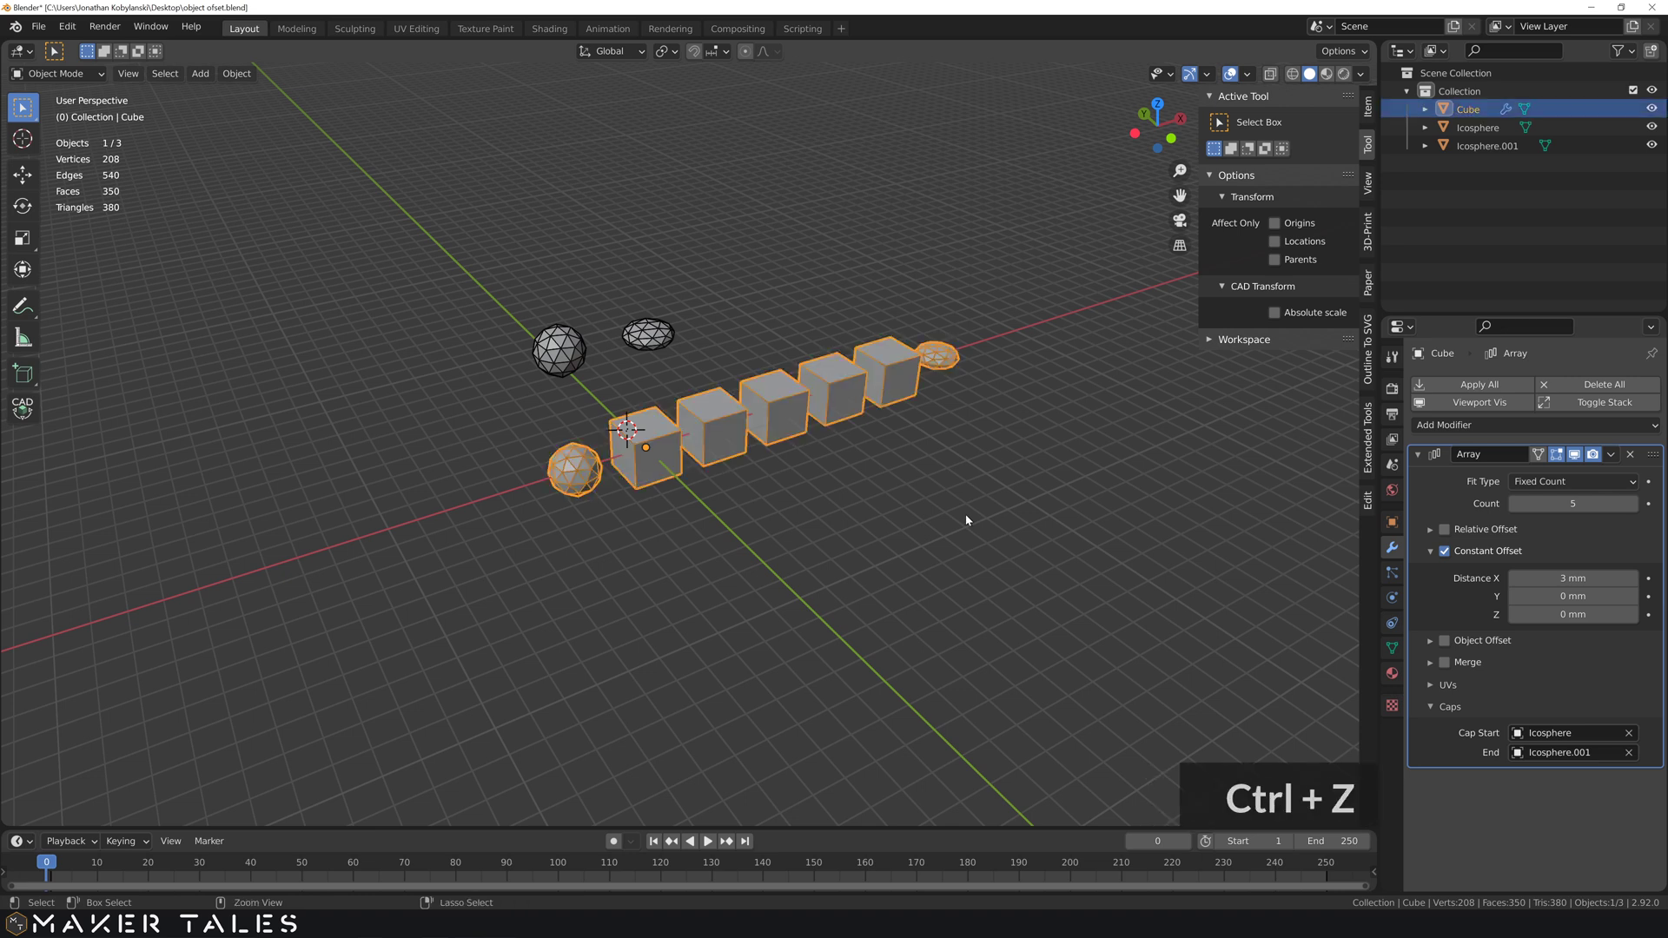
key("ctrl+z")
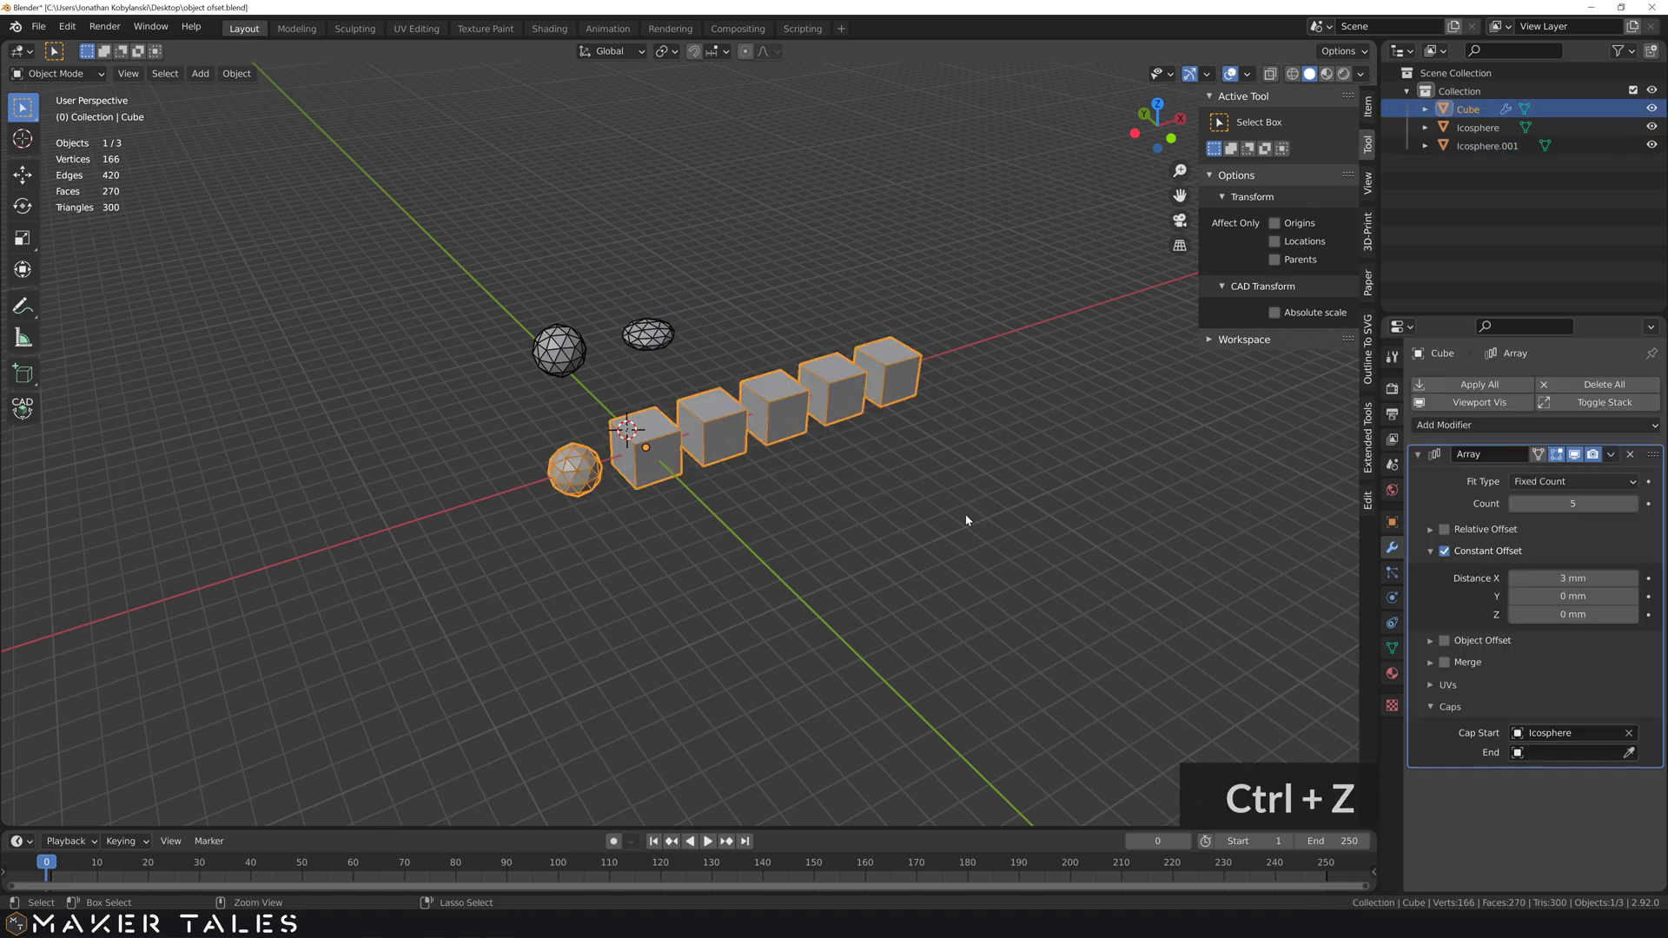
left_click(709, 275)
double_click(540, 369)
double_click(538, 360)
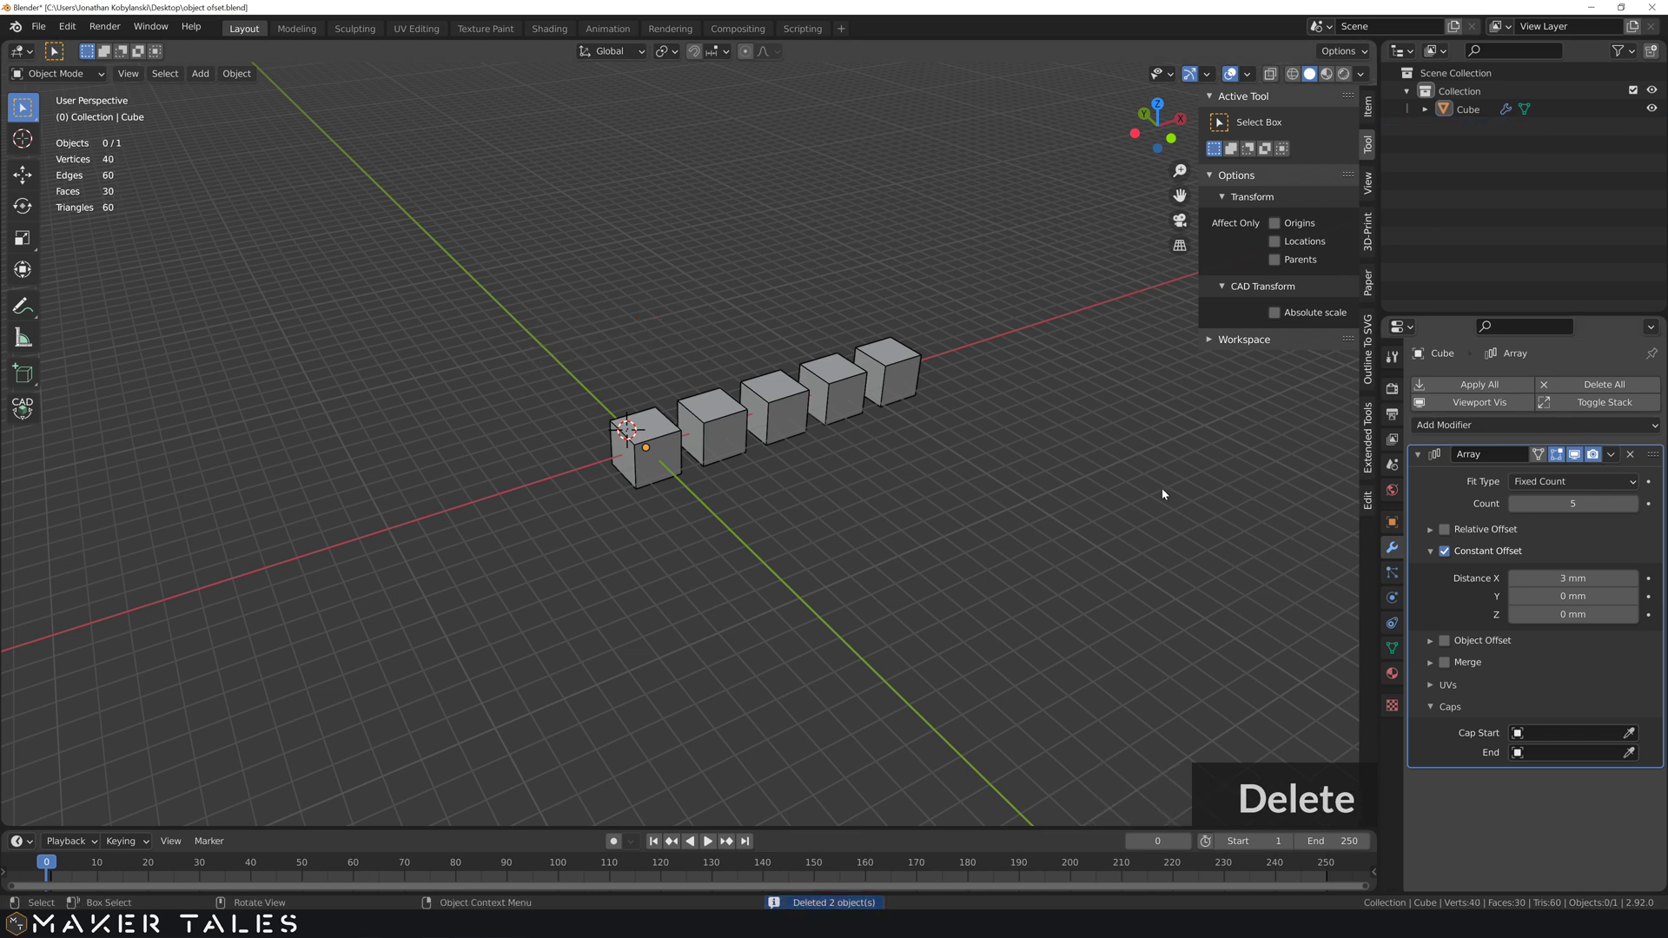
middle_click(764, 460)
middle_click(779, 475)
scroll("up", 3)
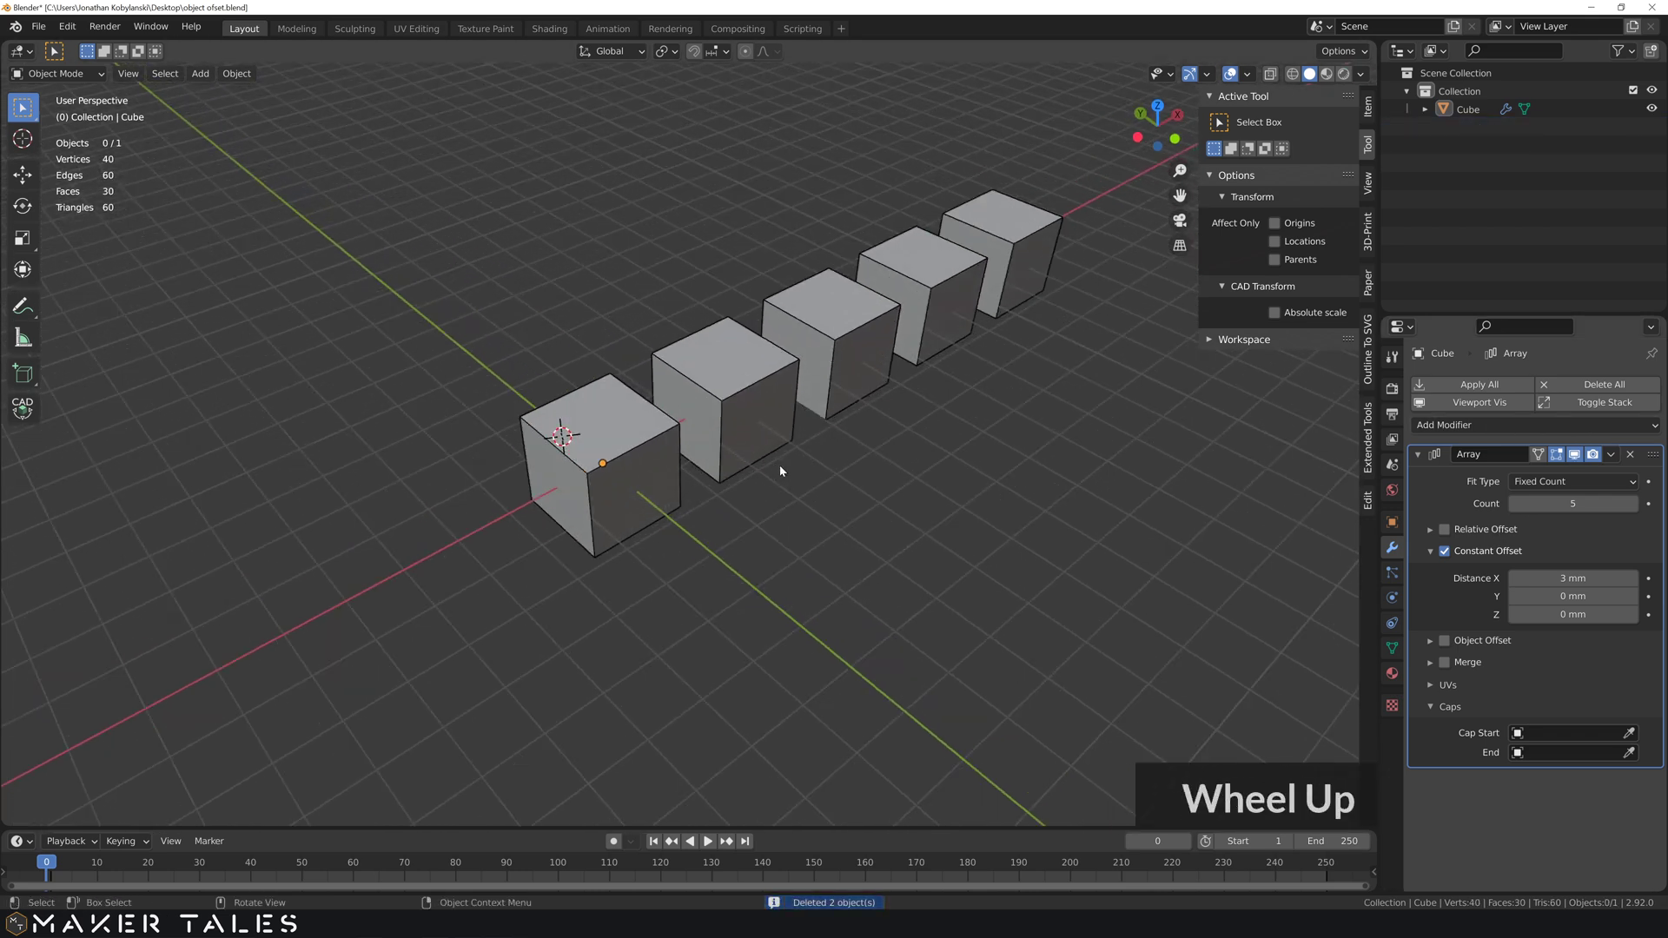
middle_click(810, 472)
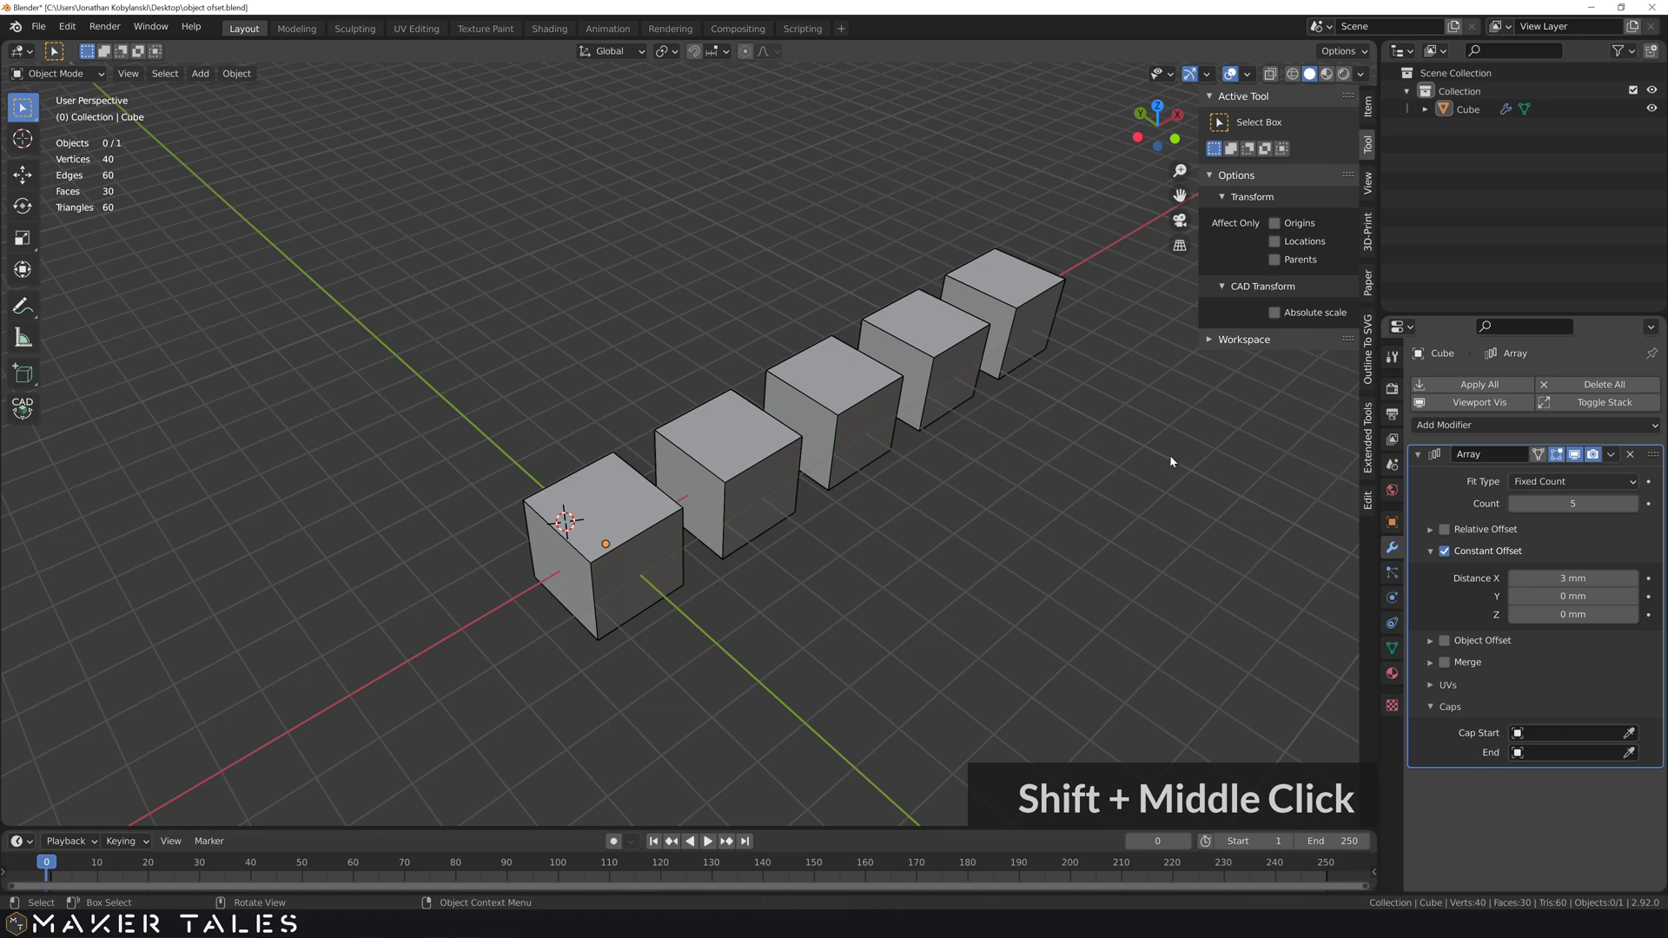
middle_click(1543, 490)
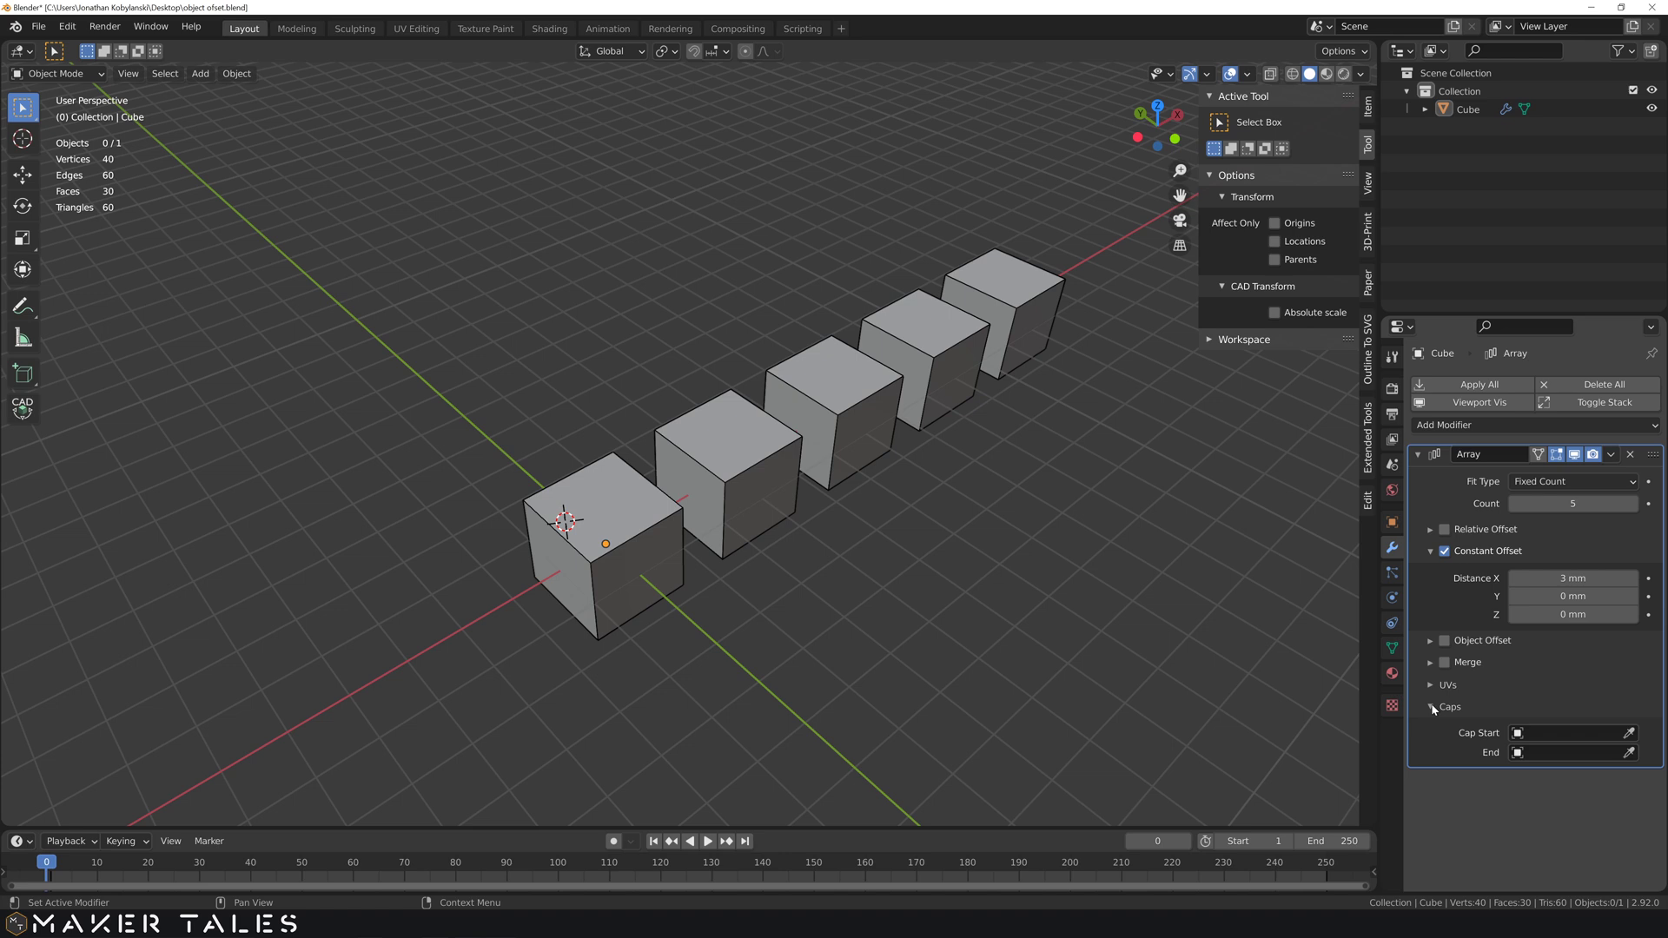
- Switch the array Fit Type to Fit Length at 30 mm and inspect the longer row of cubes
left_click(1435, 711)
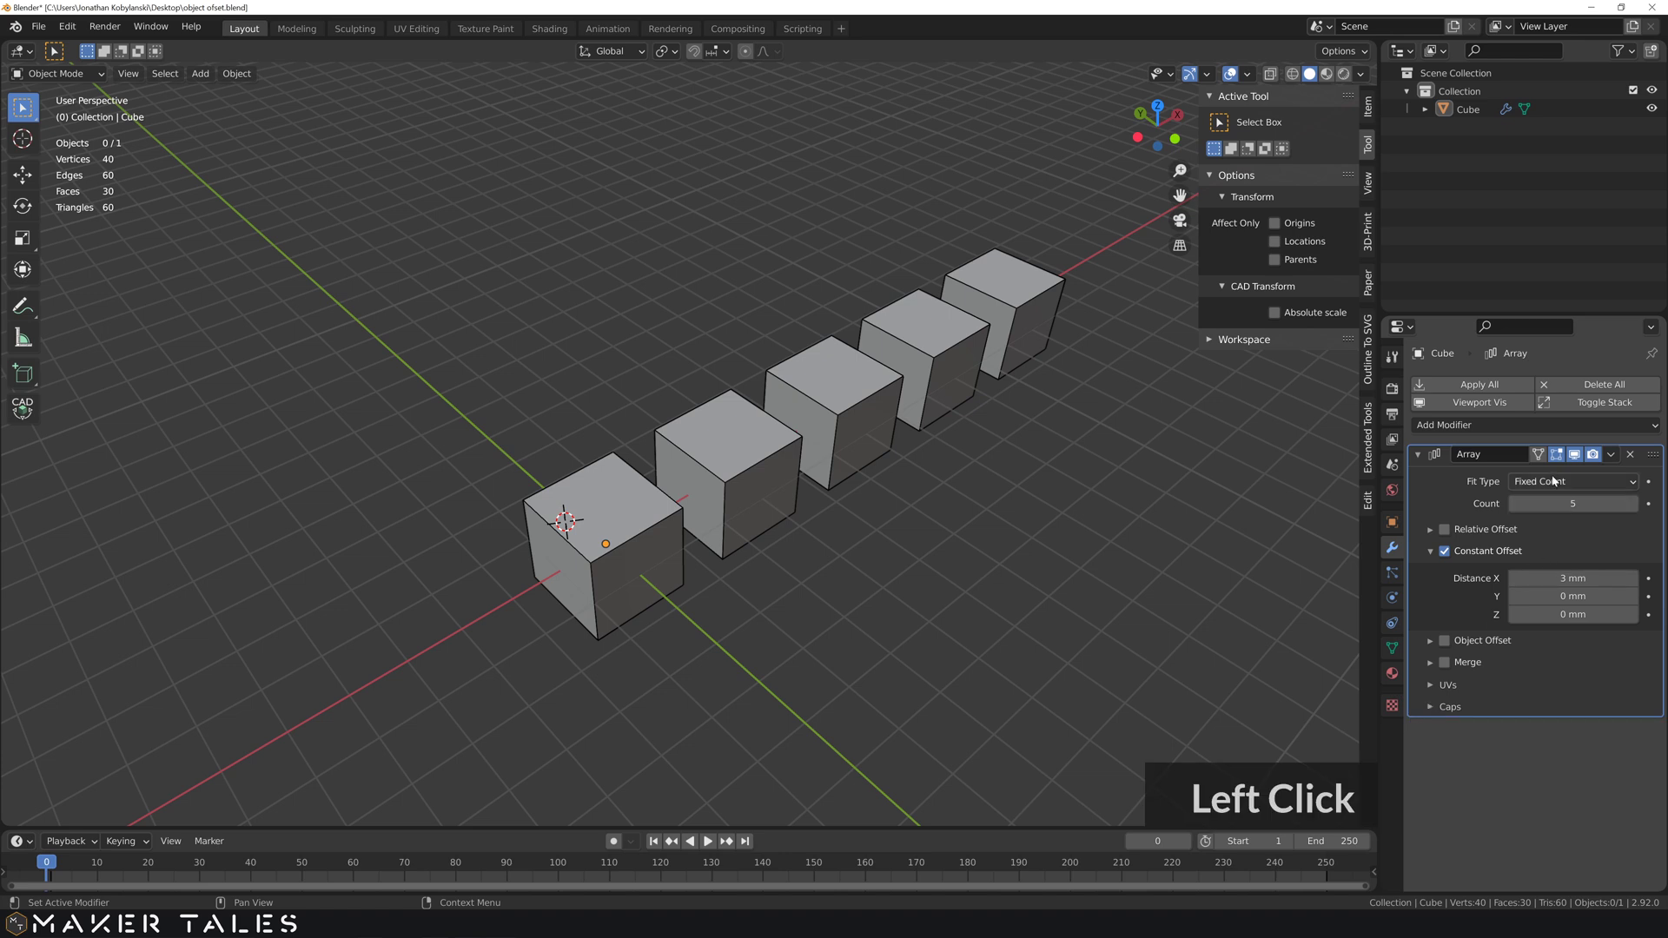
left_click(1562, 484)
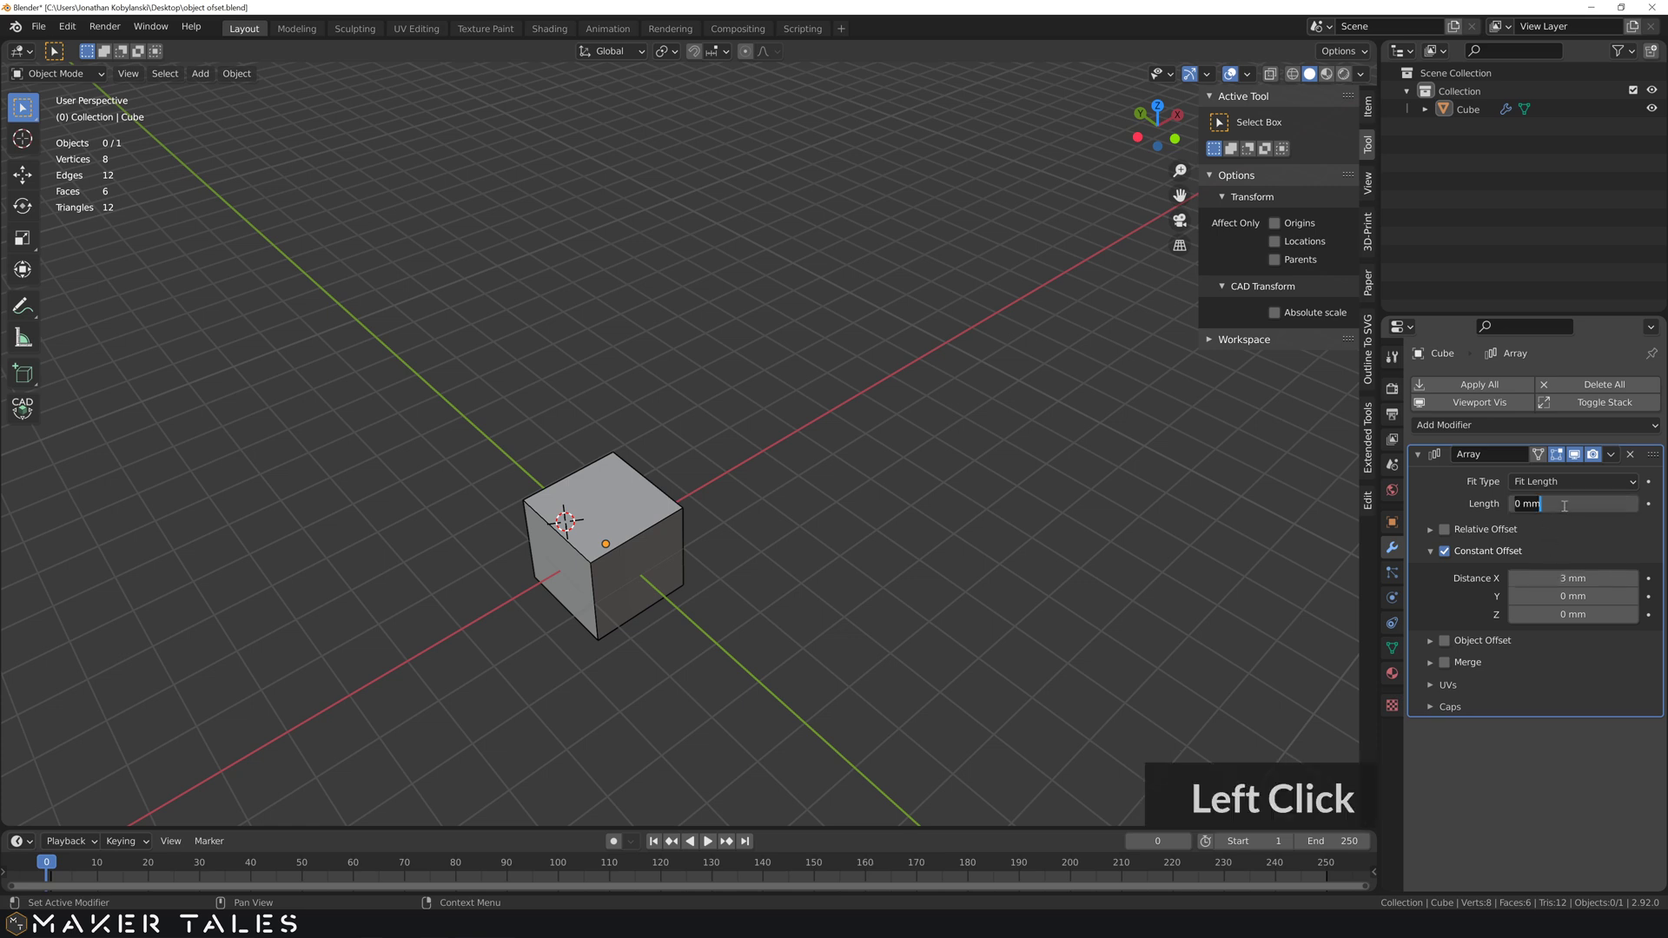
type("30")
key("Return")
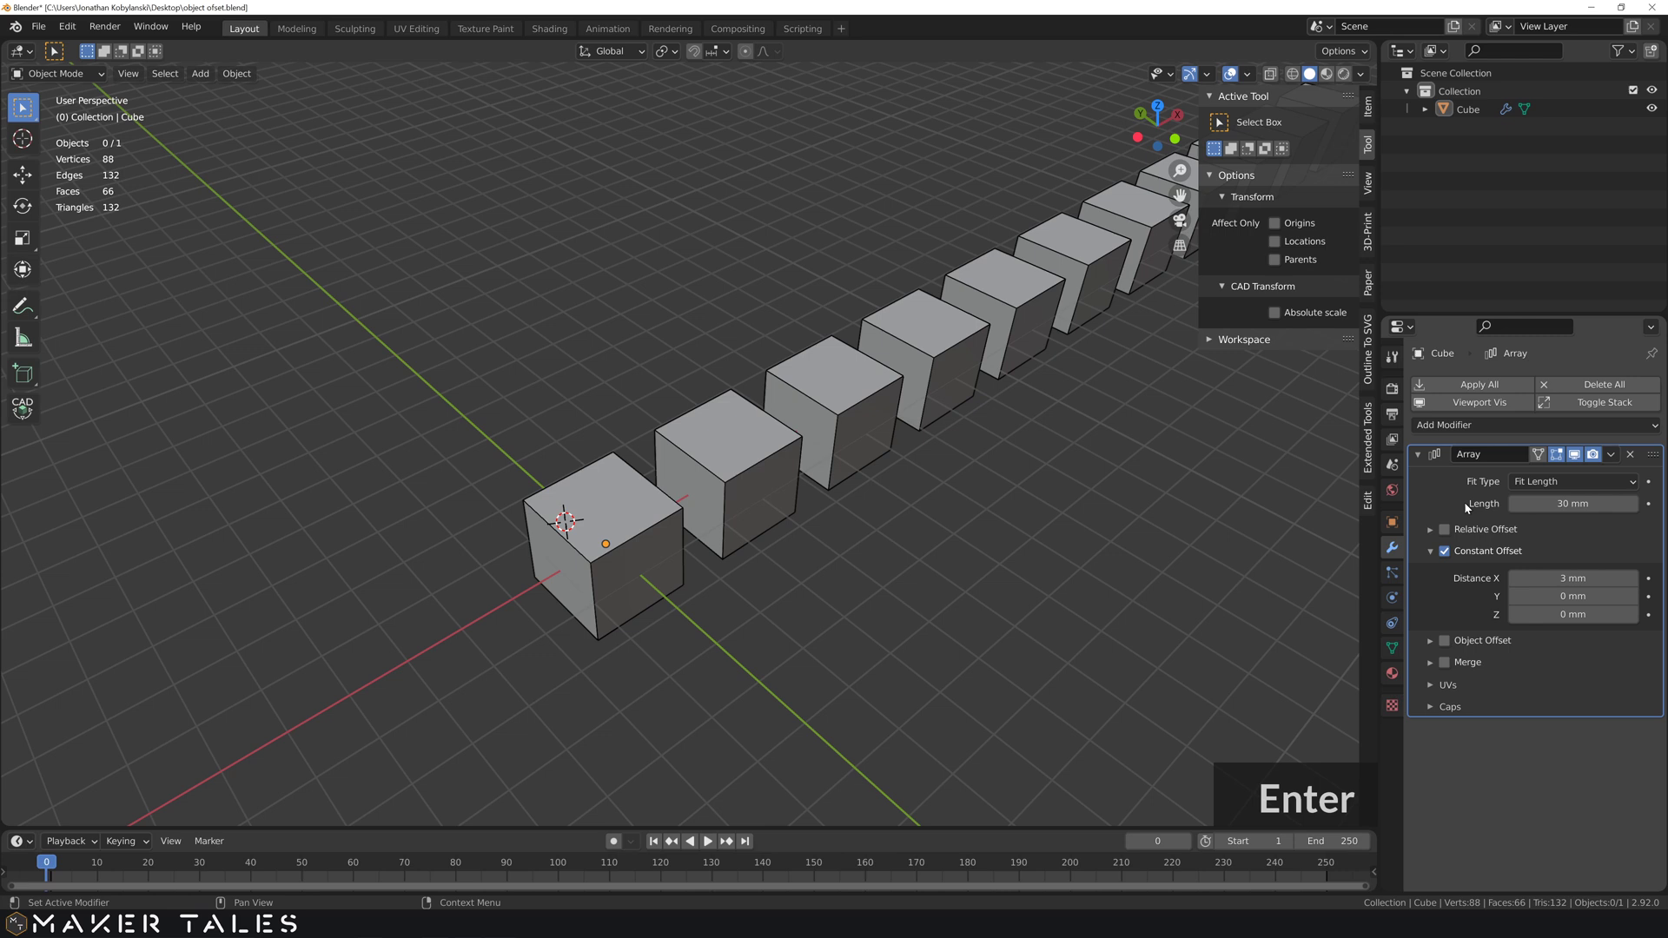
scroll("down", 3)
middle_click(1105, 464)
middle_click(1061, 456)
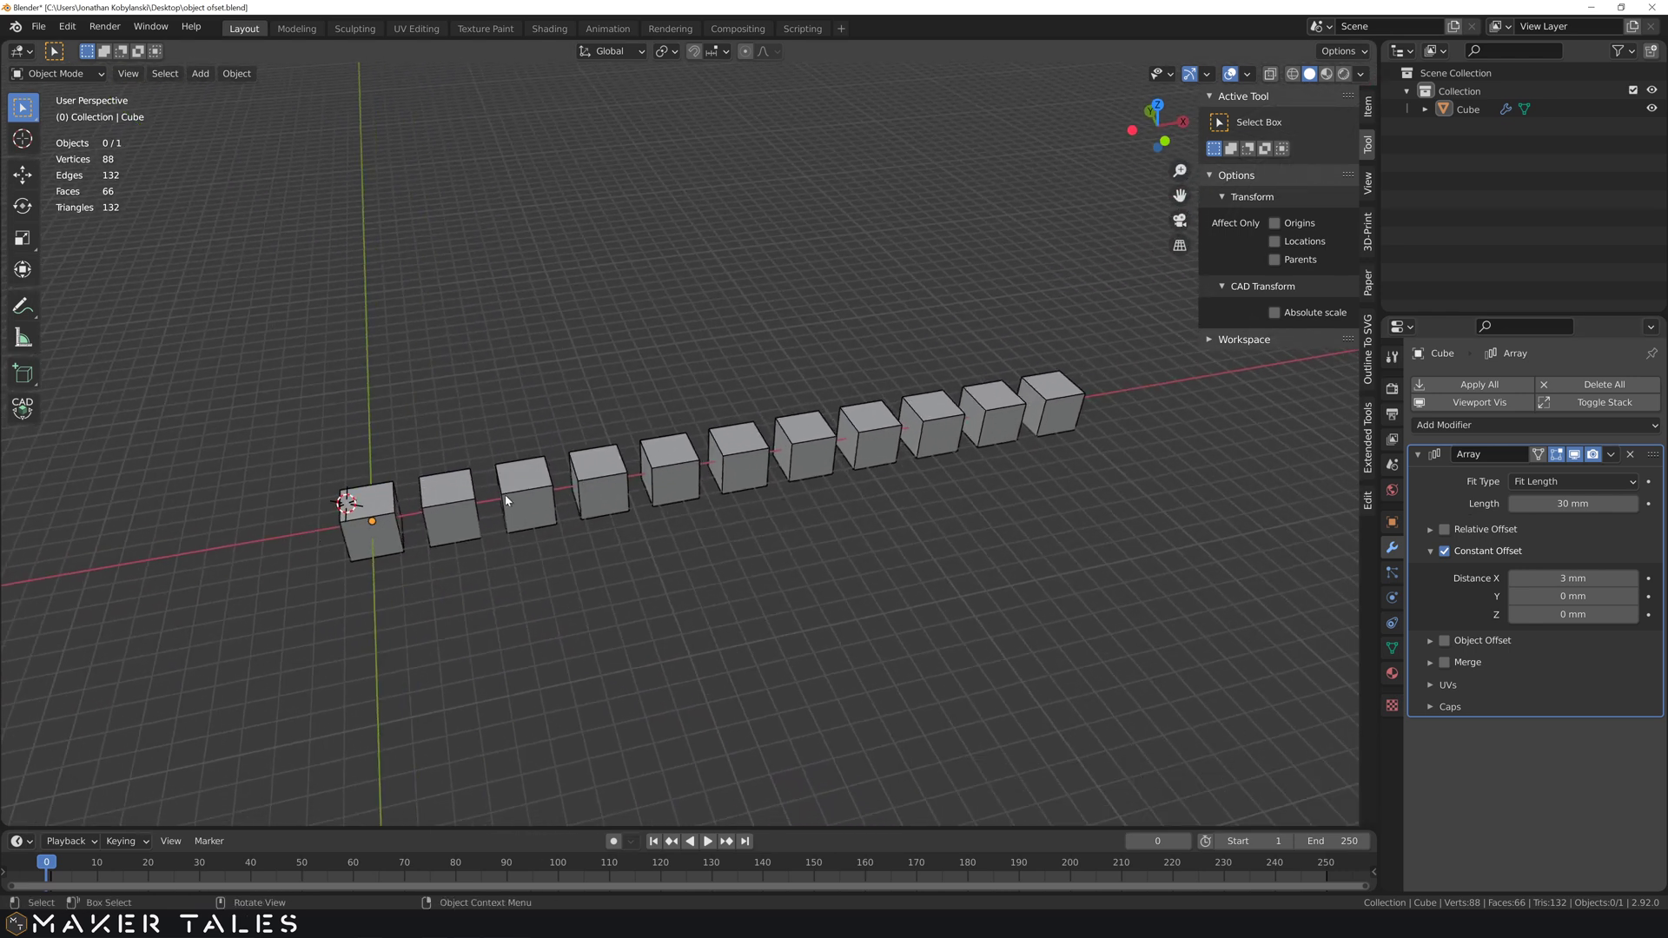
middle_click(409, 534)
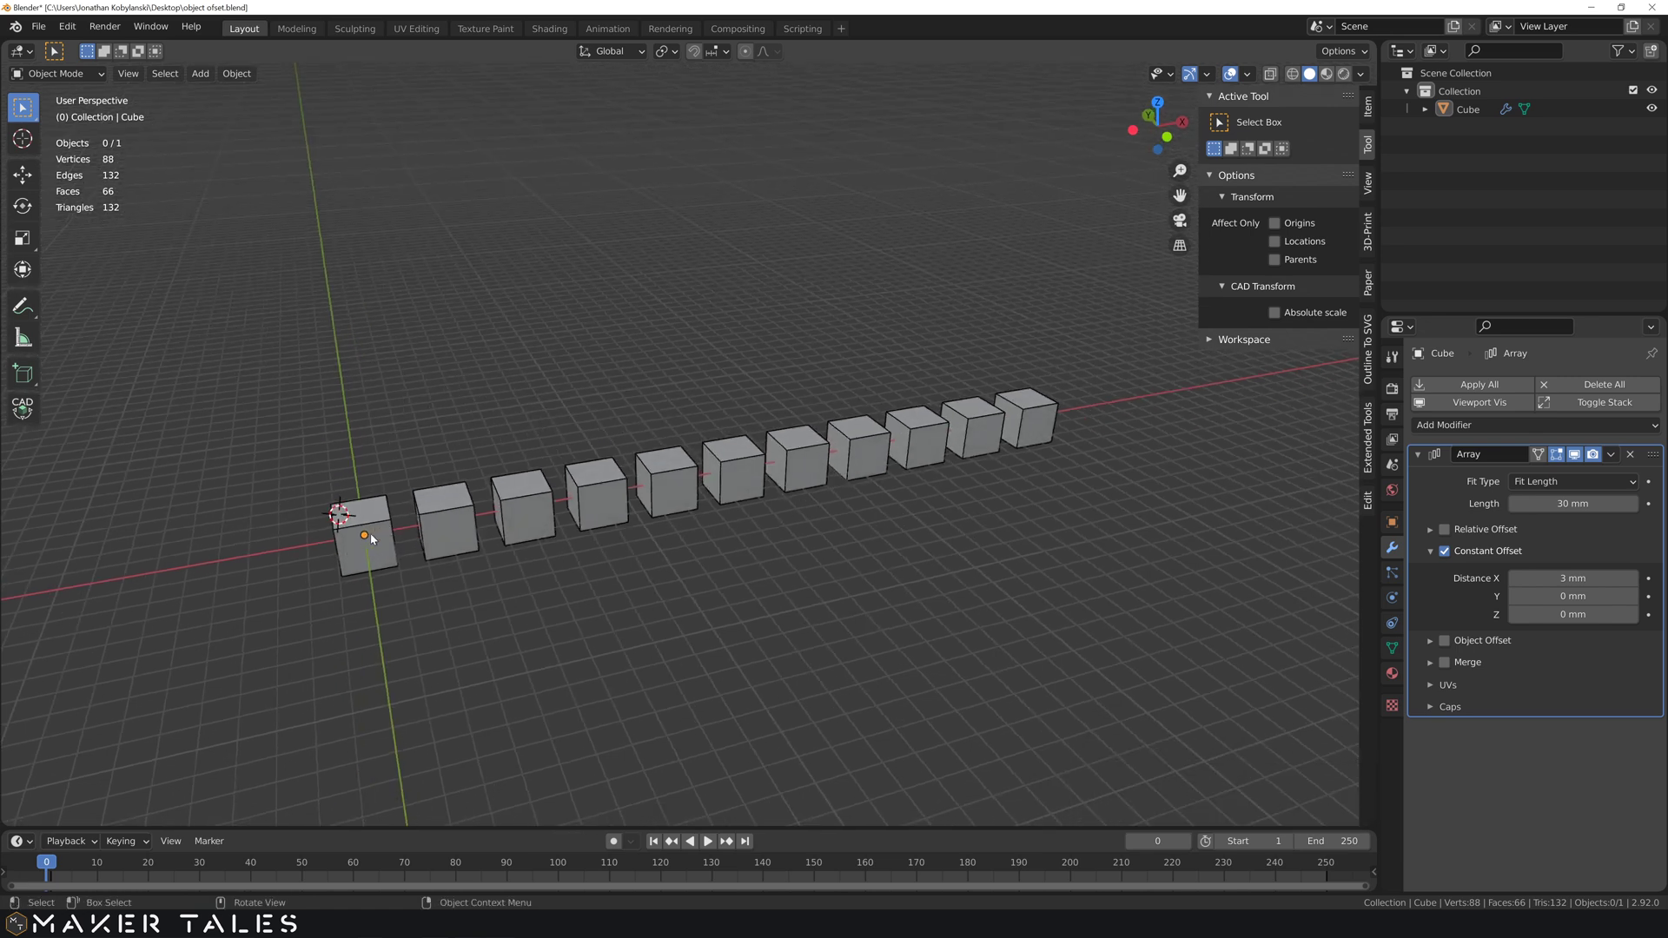
middle_click(410, 553)
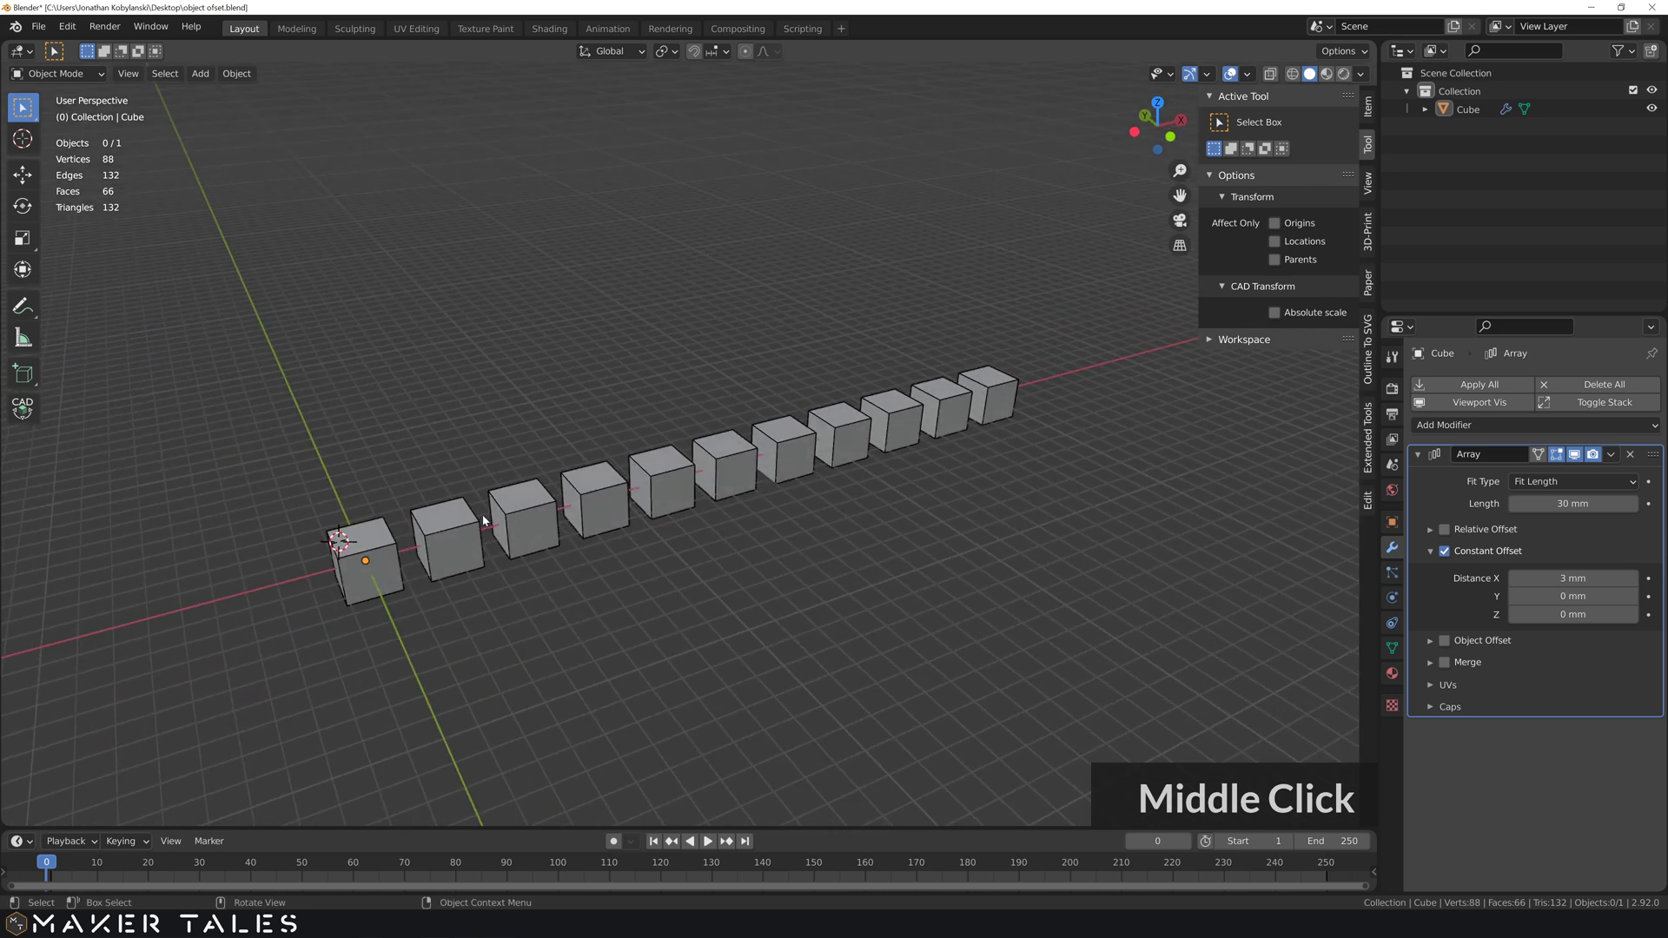
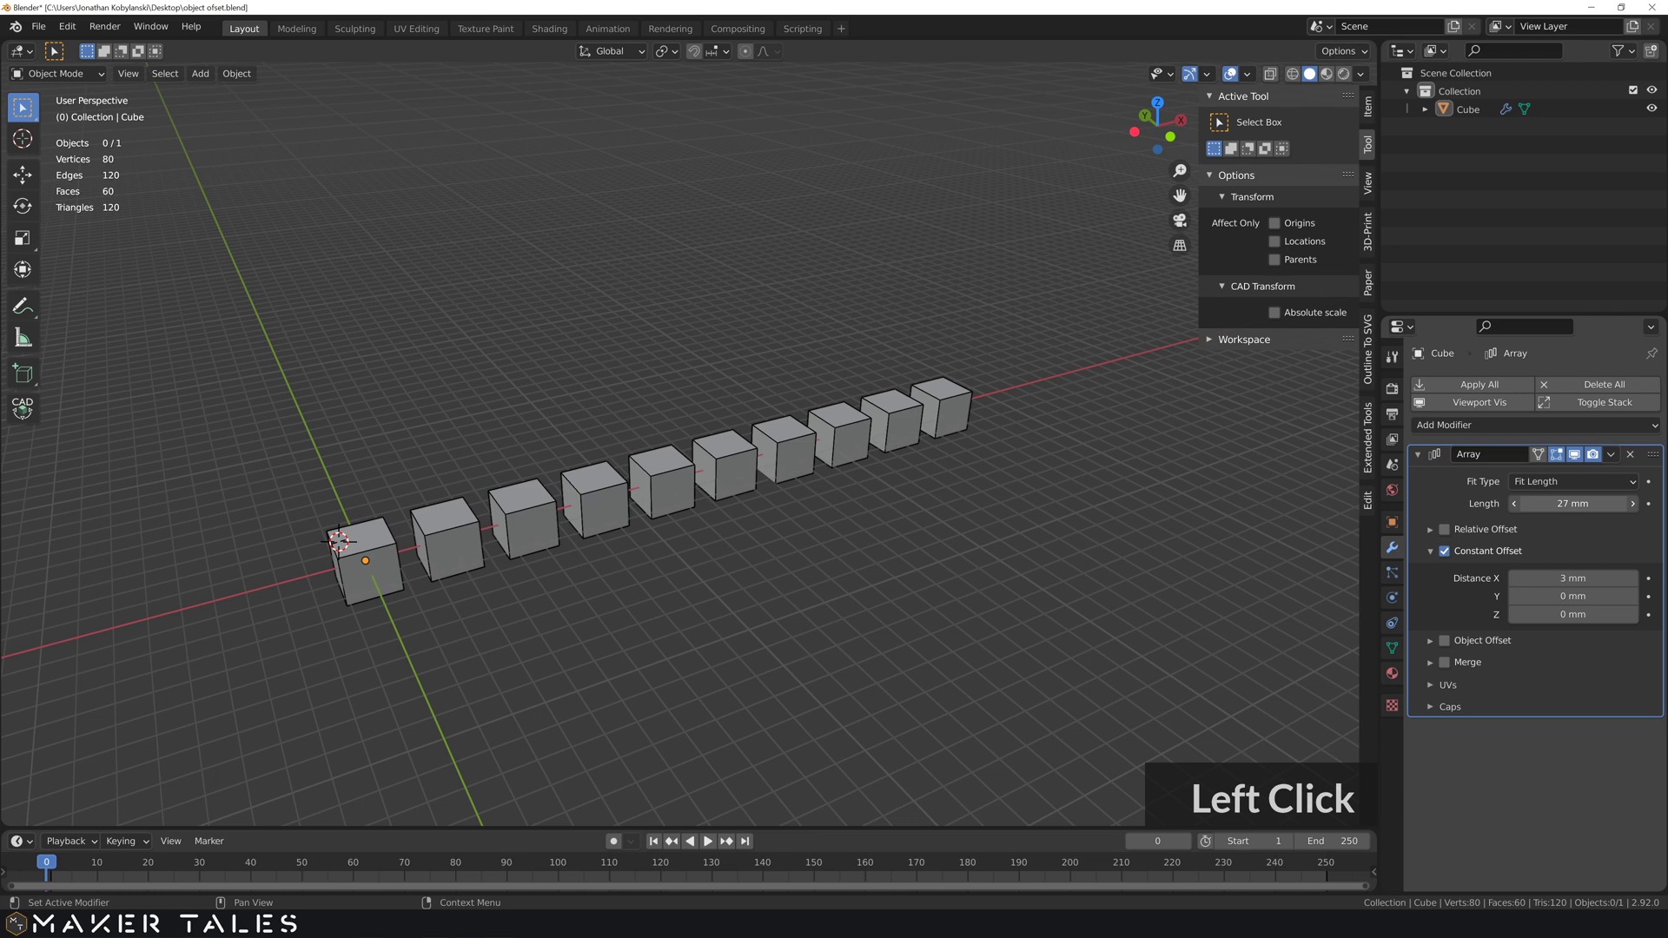
middle_click(509, 575)
- Switch the array's Fit Type to Fit Curve
left_click(1565, 487)
left_click(1552, 550)
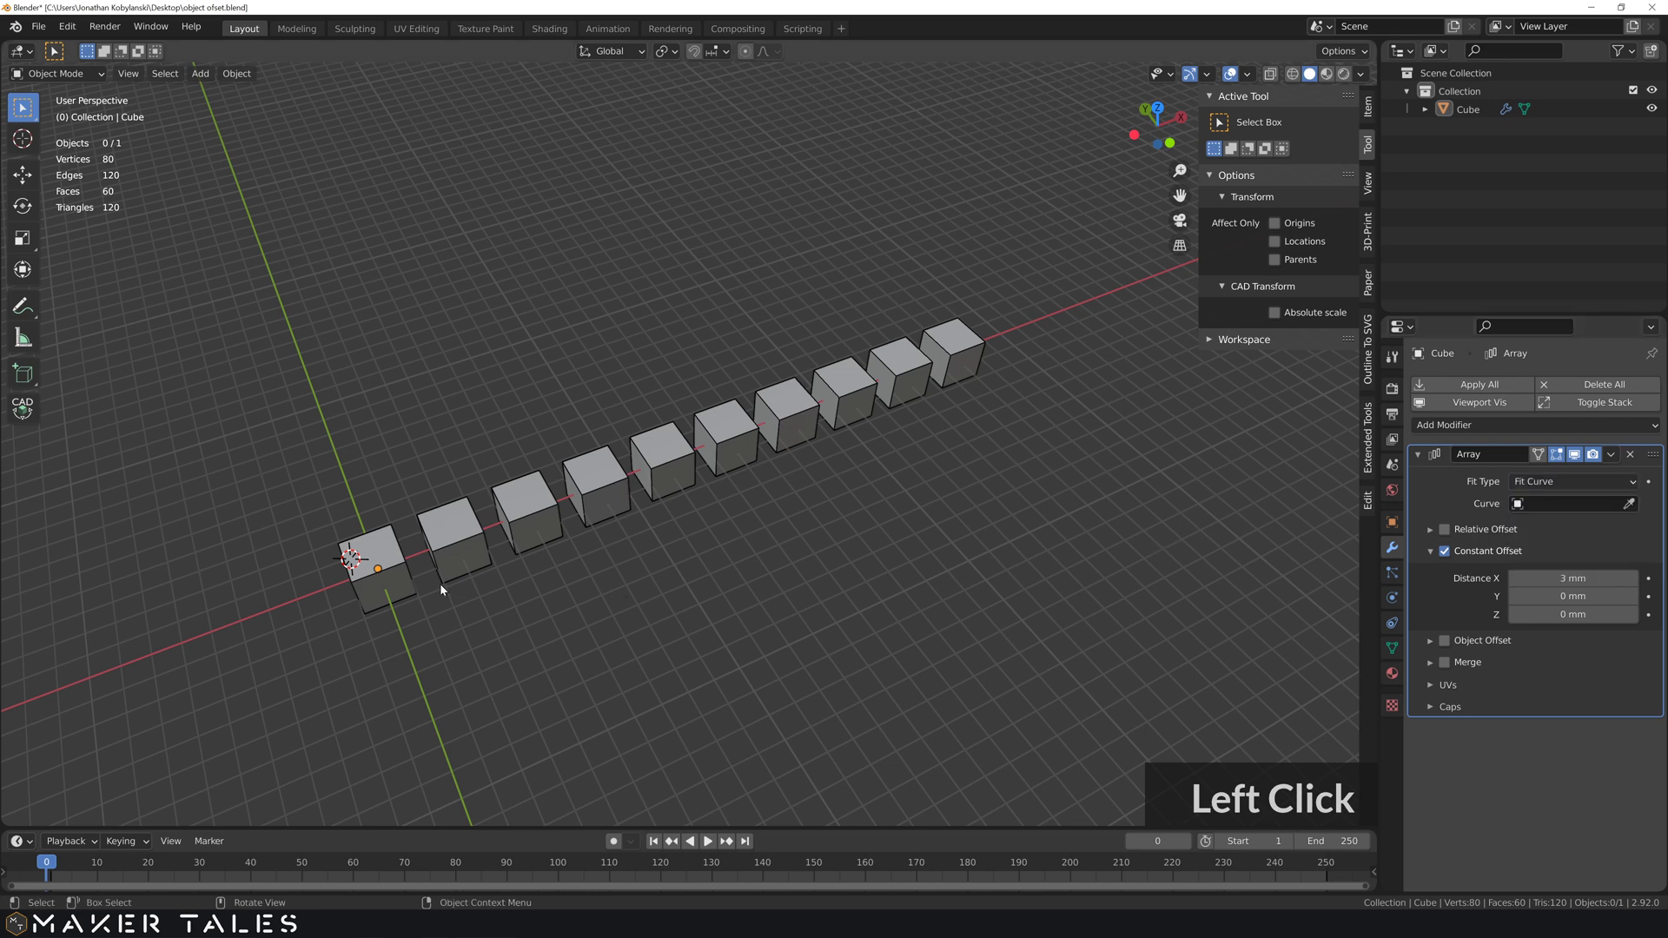
middle_click(464, 594)
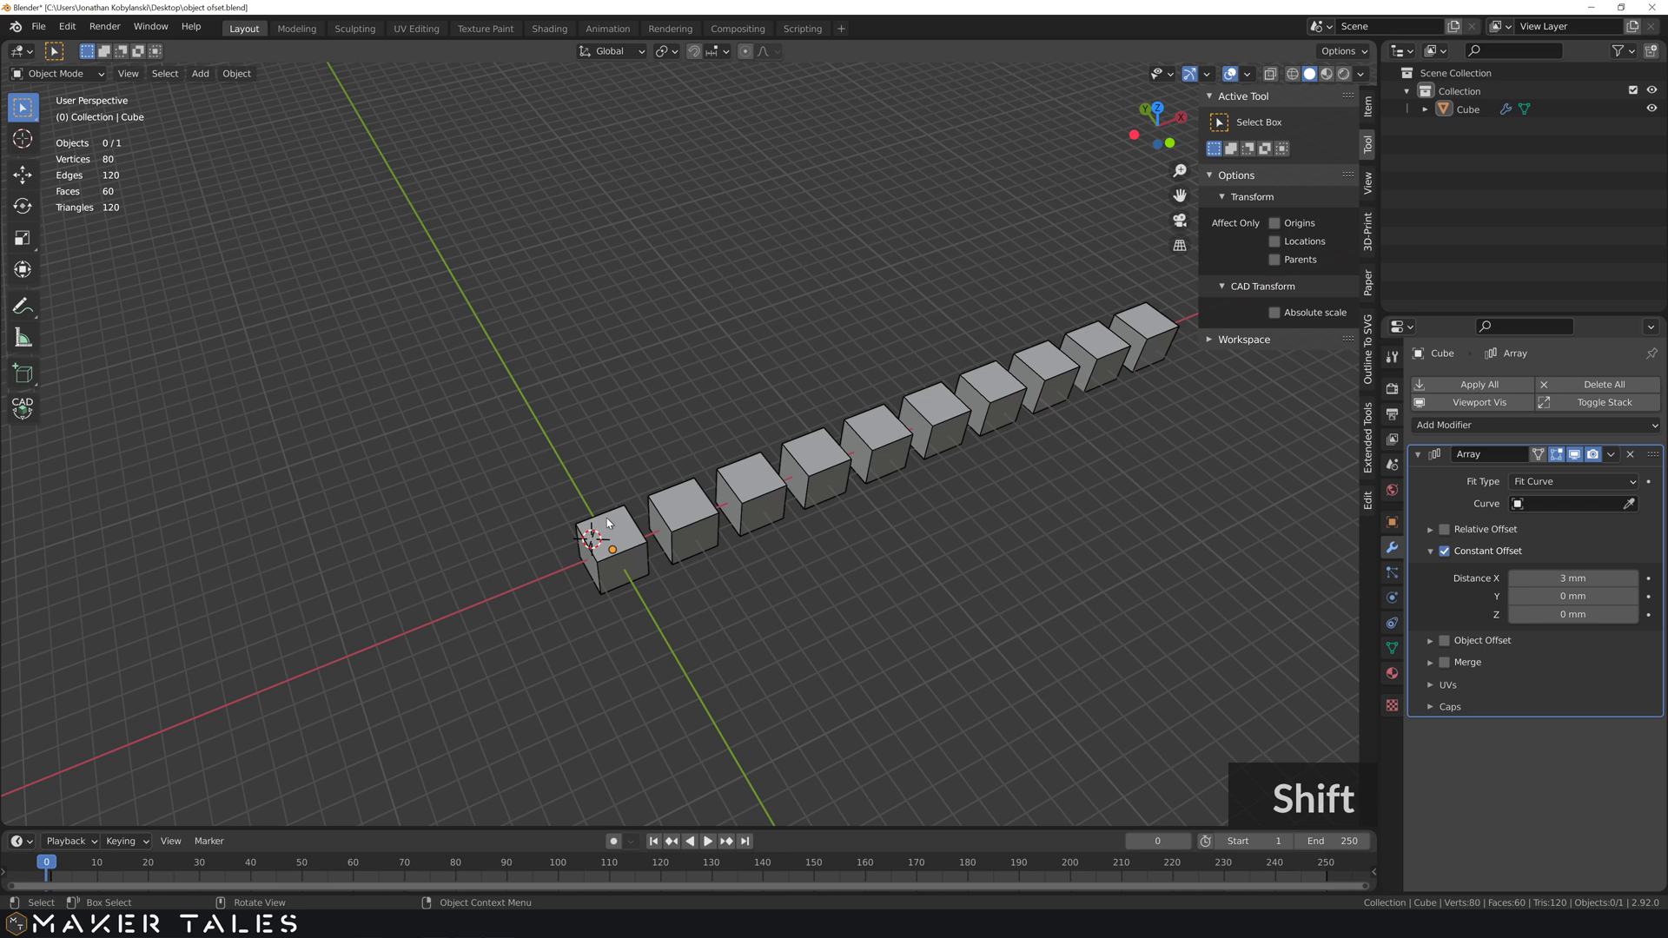
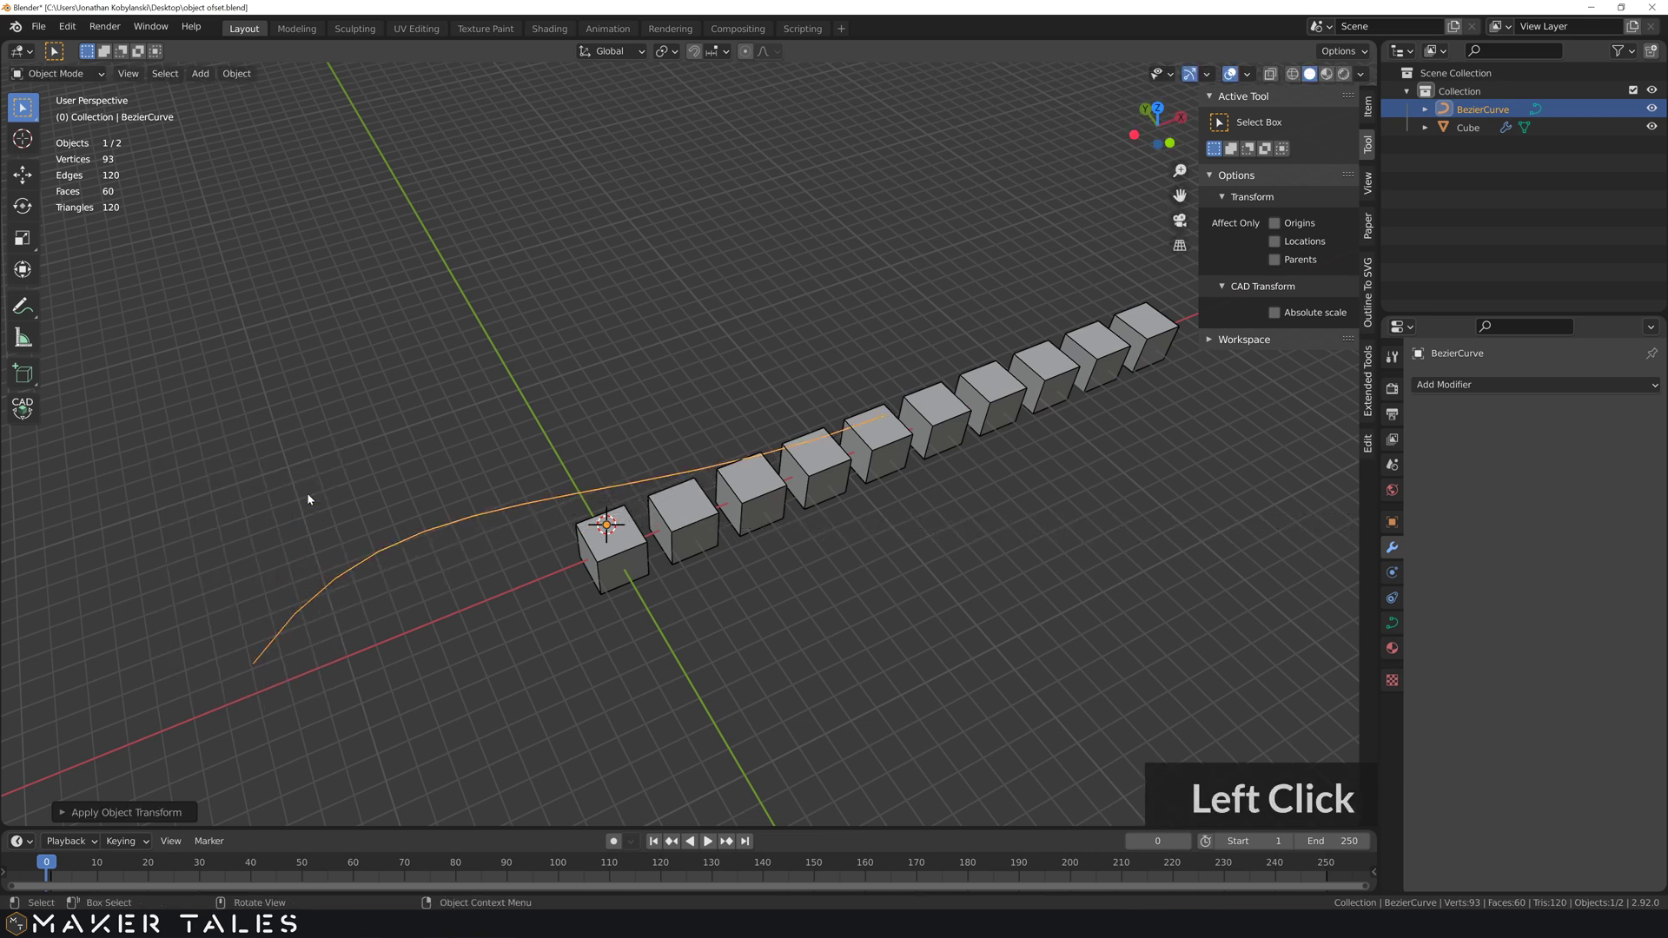
- Raise the new Bezier curve vertically above the cubes and view it from the top
key("g")
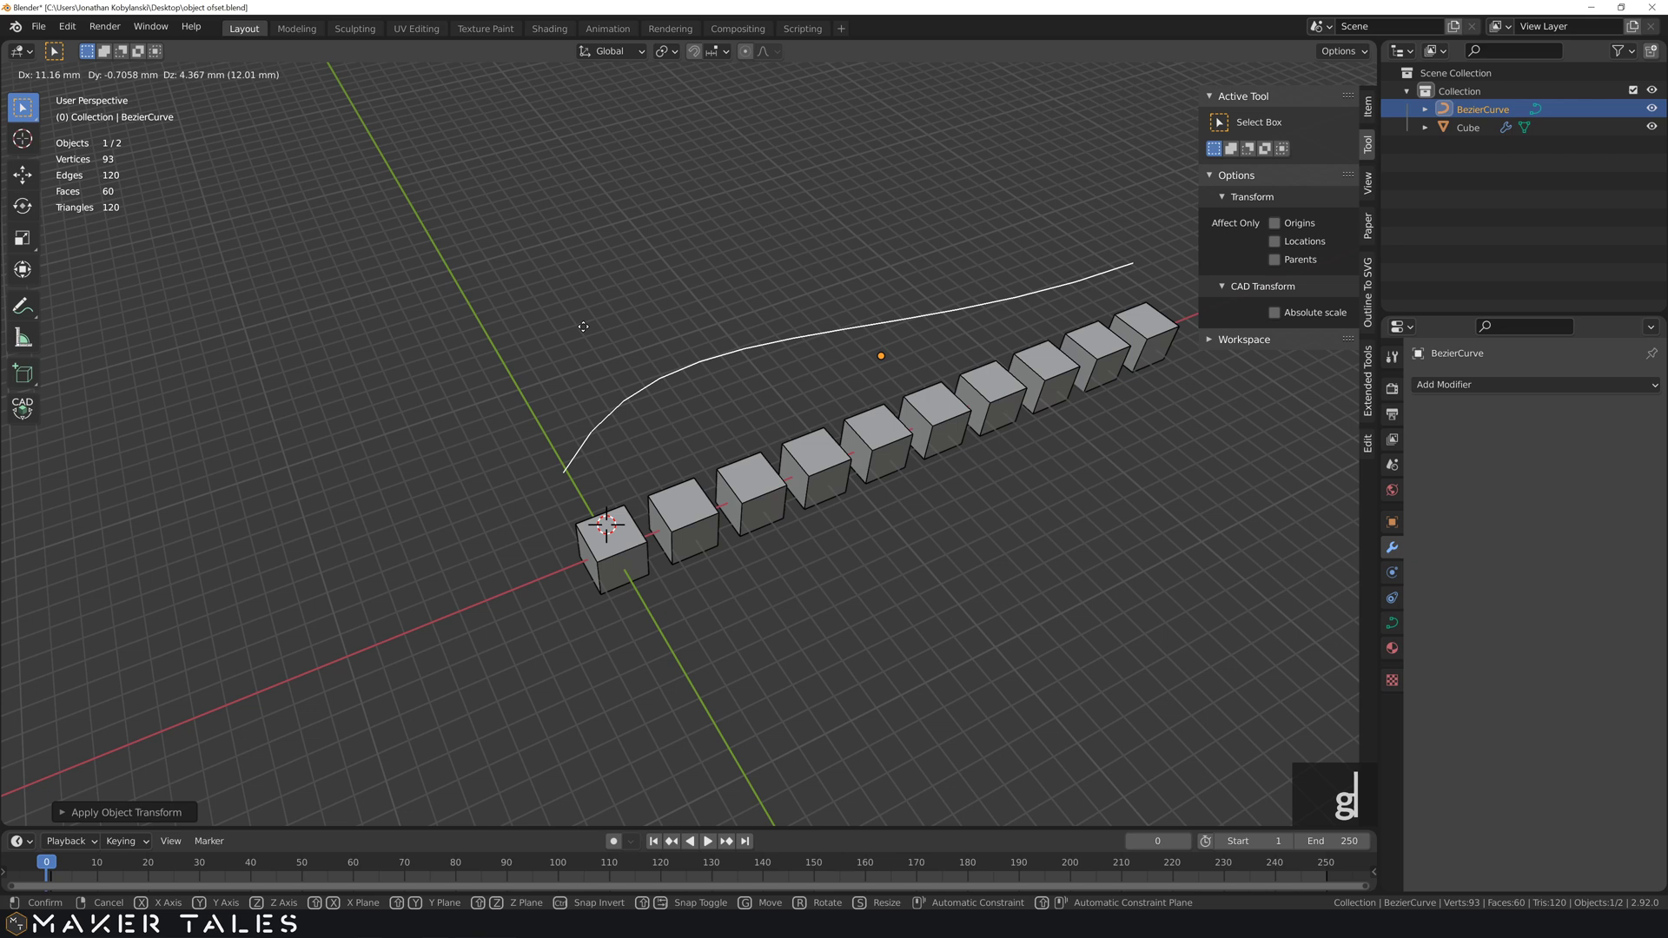
key("z")
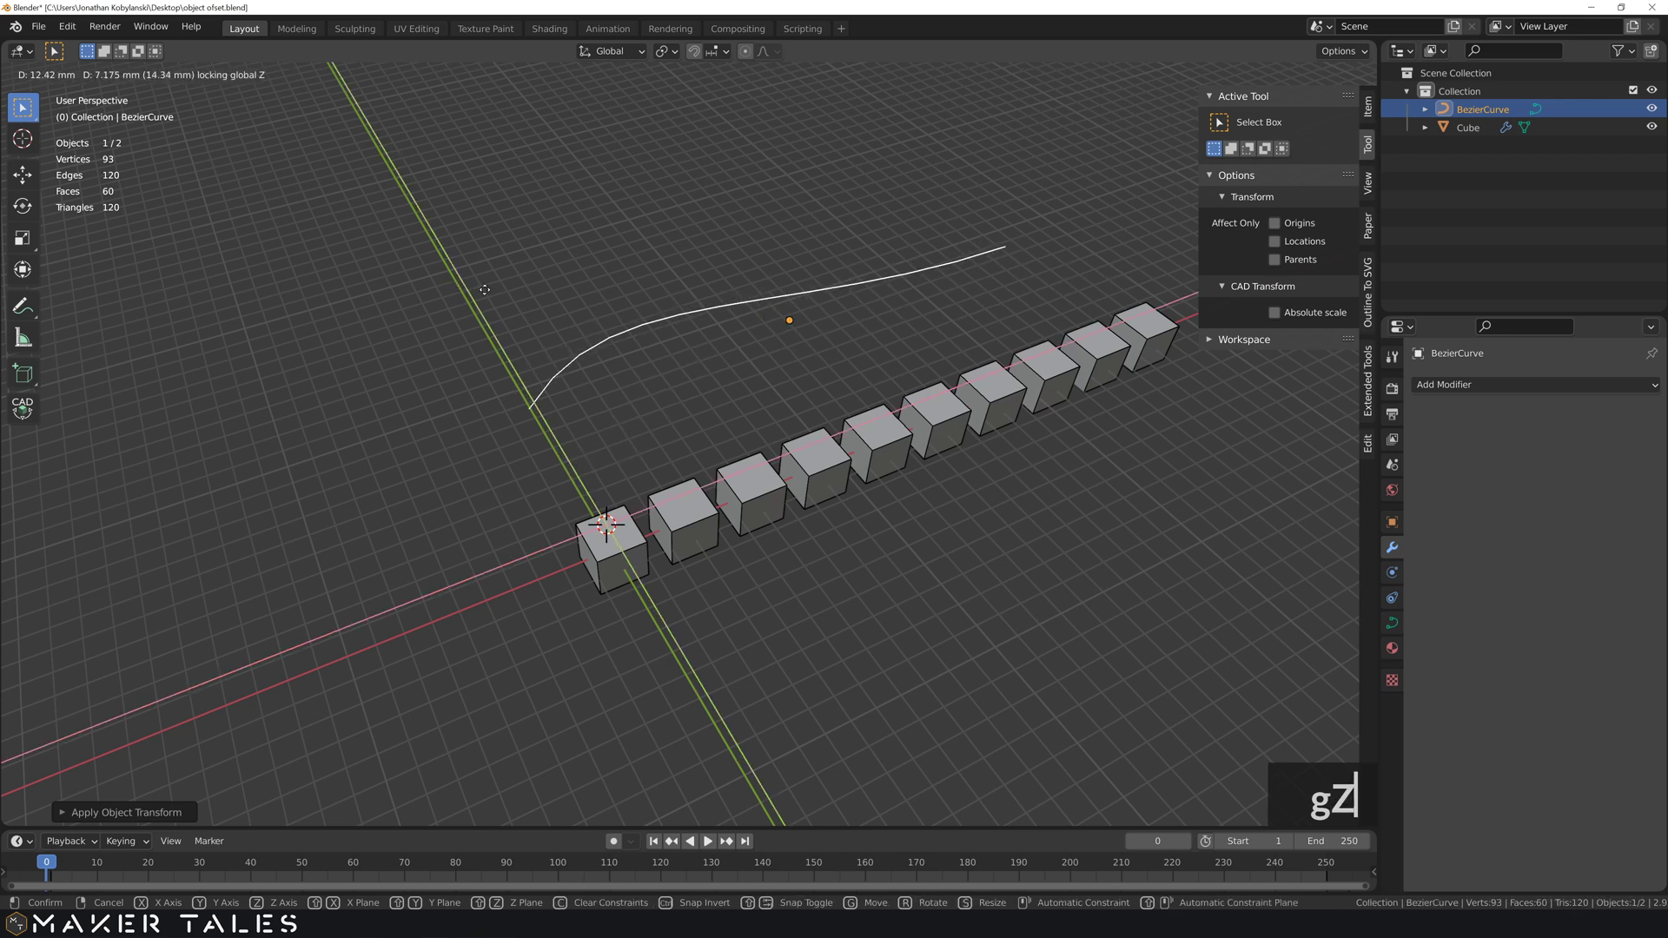
left_click(619, 553)
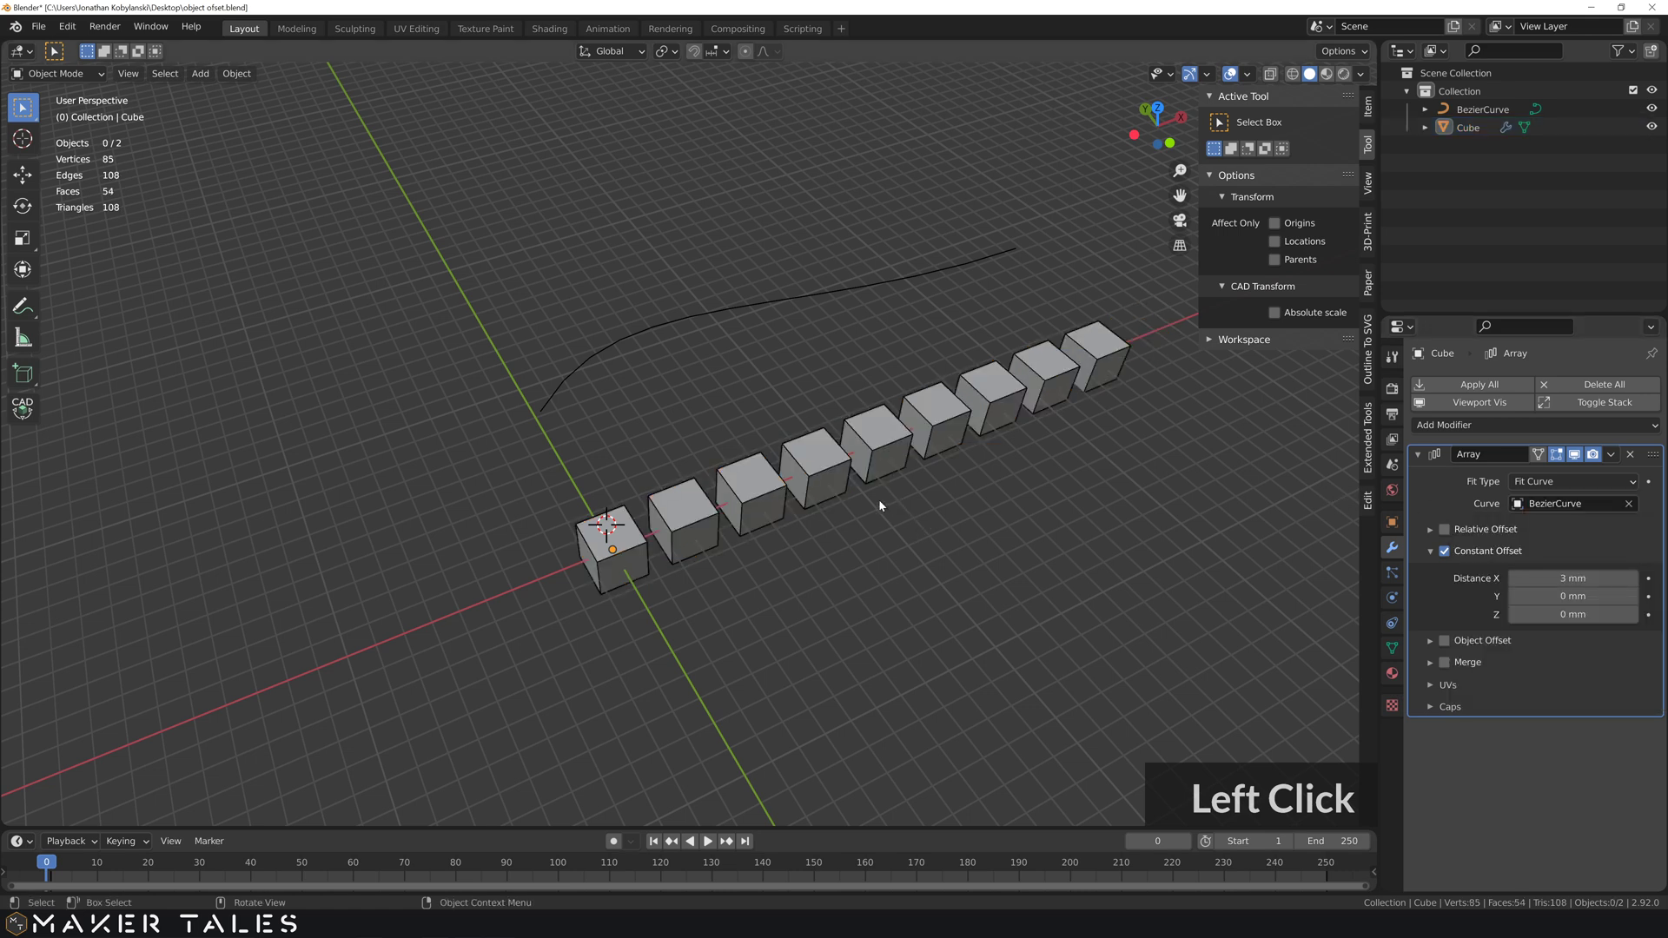
key("KP_7")
scroll("down", 3)
- Move the Bezier curve and reshape its handle into a tall arch, lengthening the fitted row
key("7")
left_click(905, 336)
key("g")
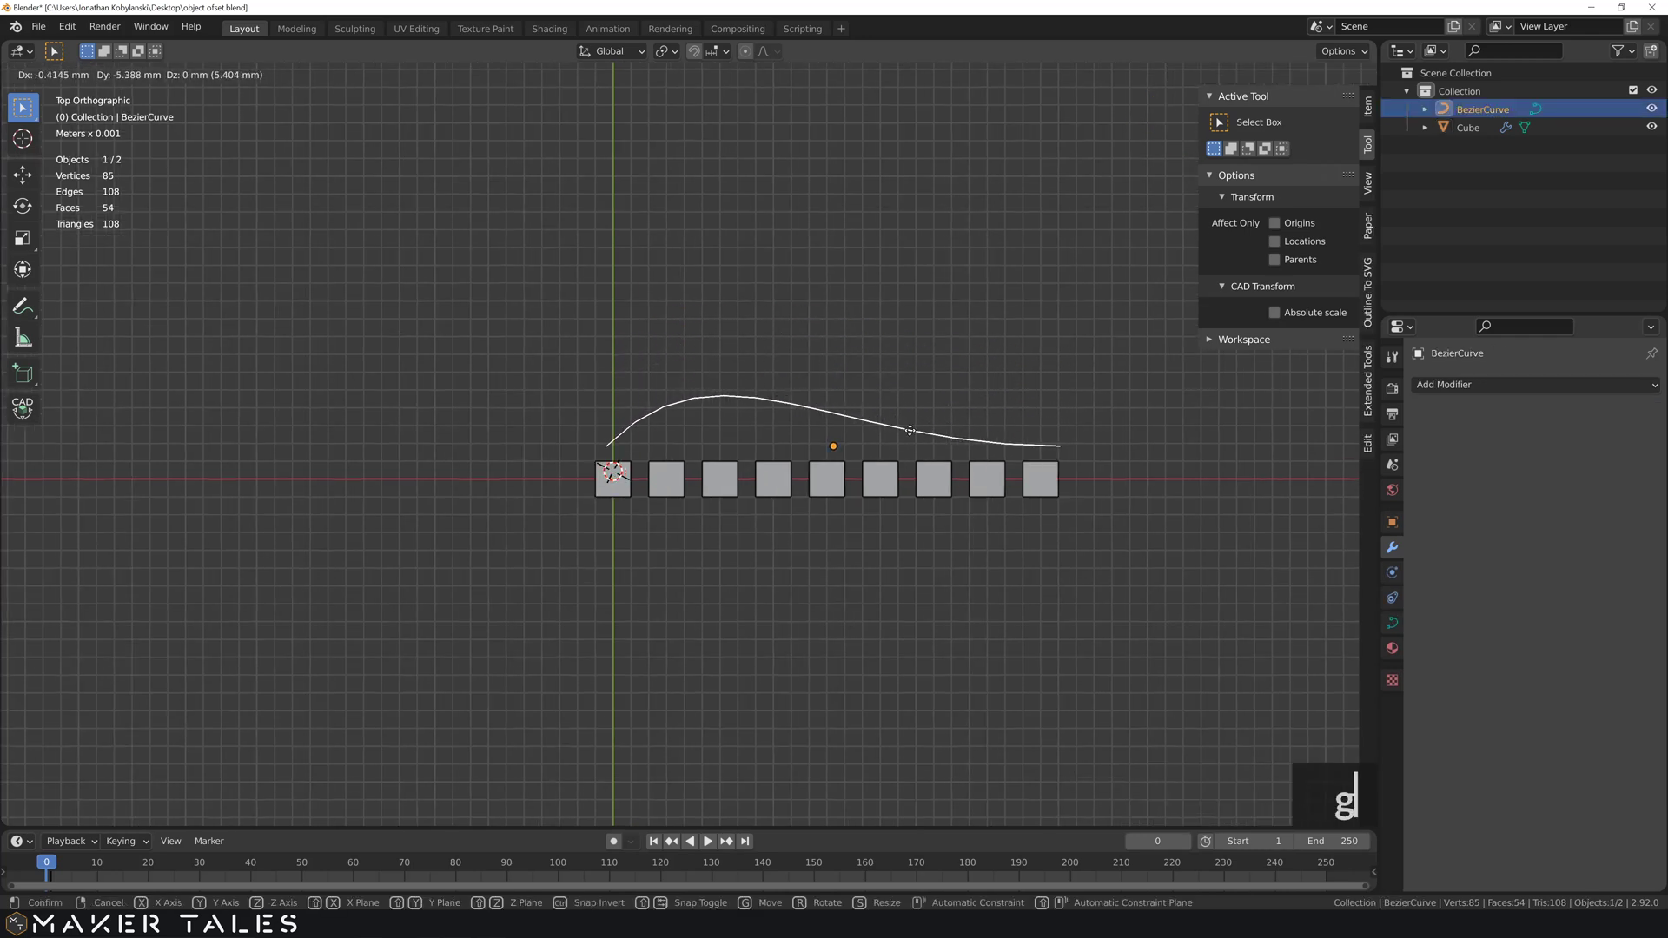
key("g")
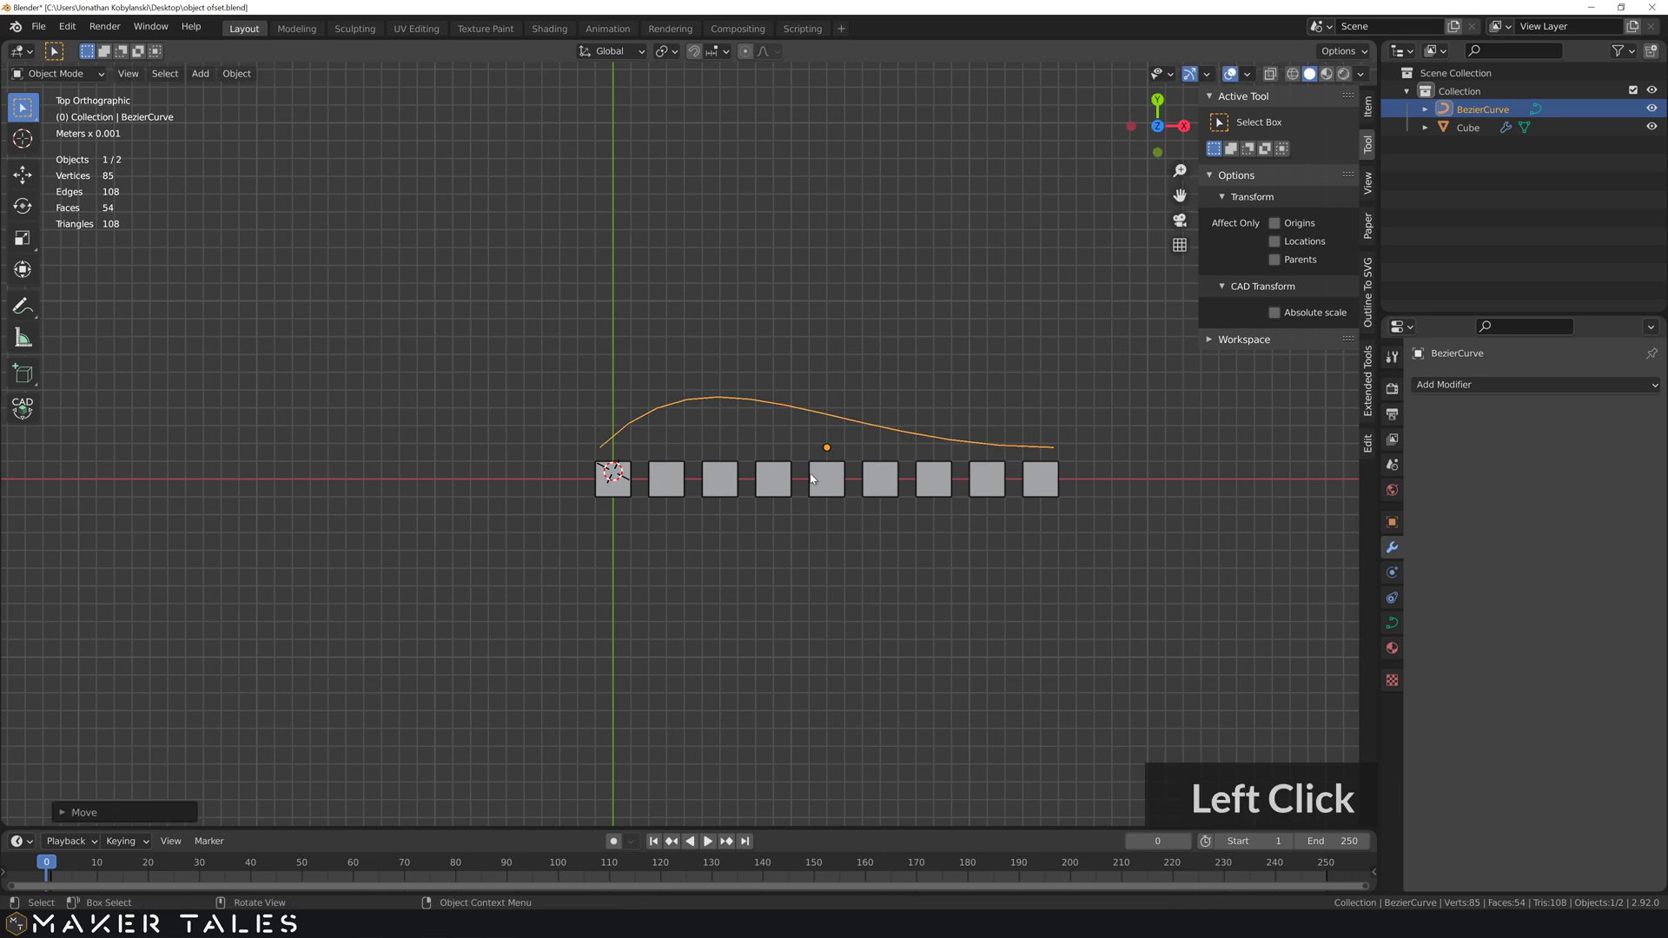
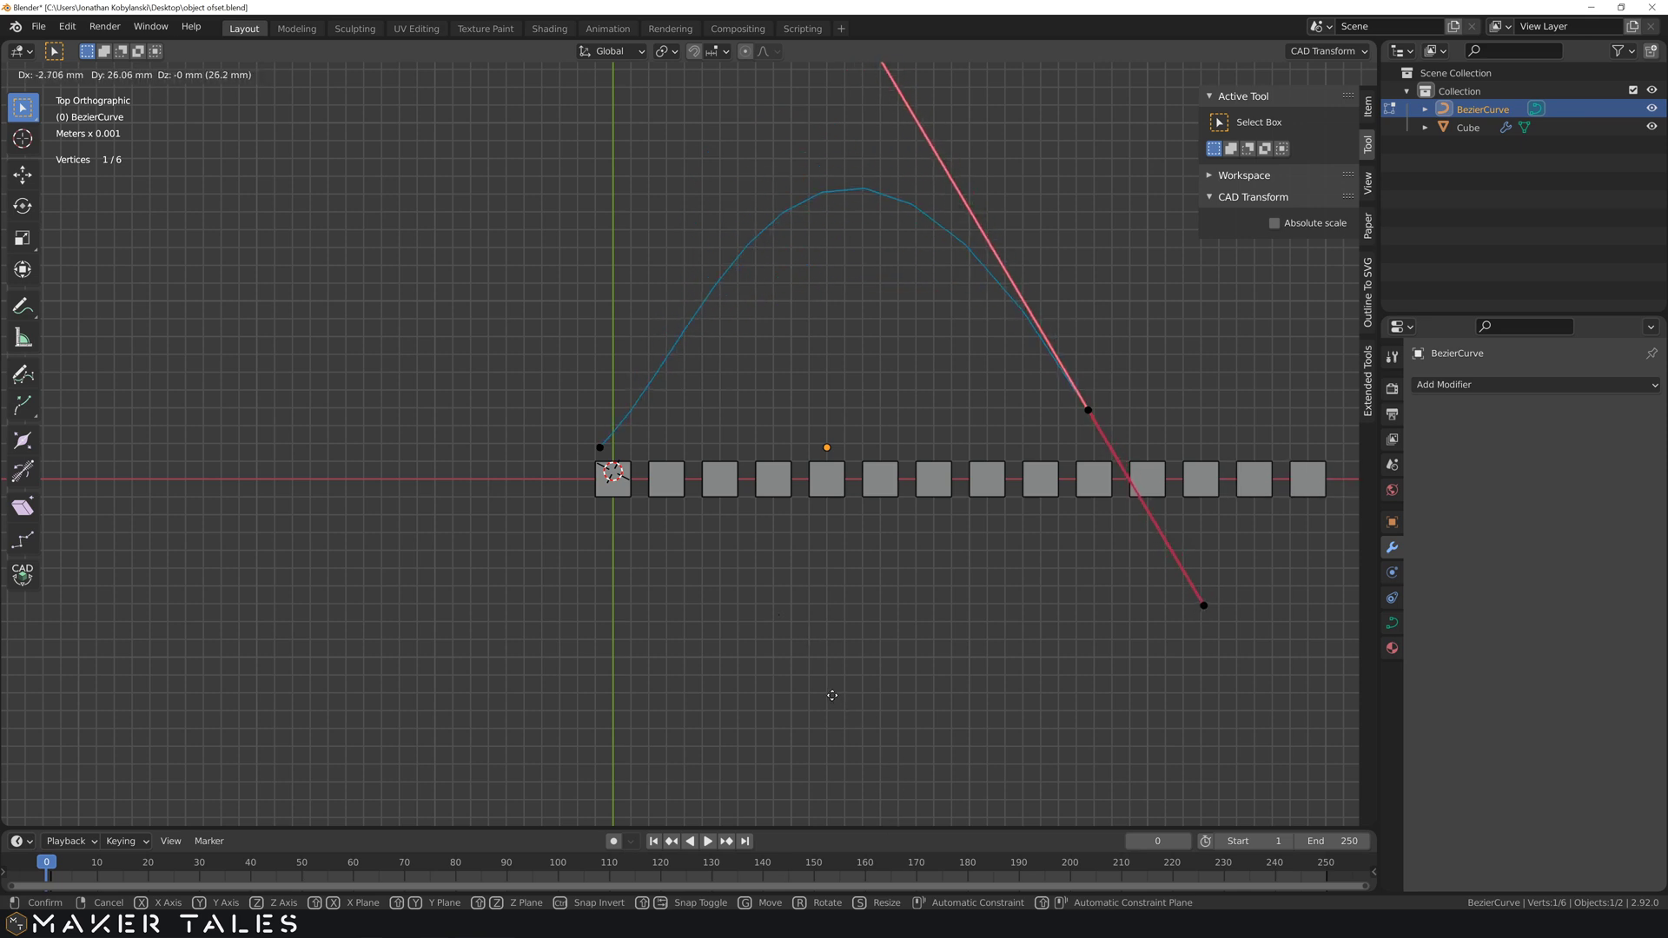
left_click(817, 664)
left_click(750, 616)
- Leave edit mode and inspect the lengthened cube row along the curve in perspective
middle_click(811, 600)
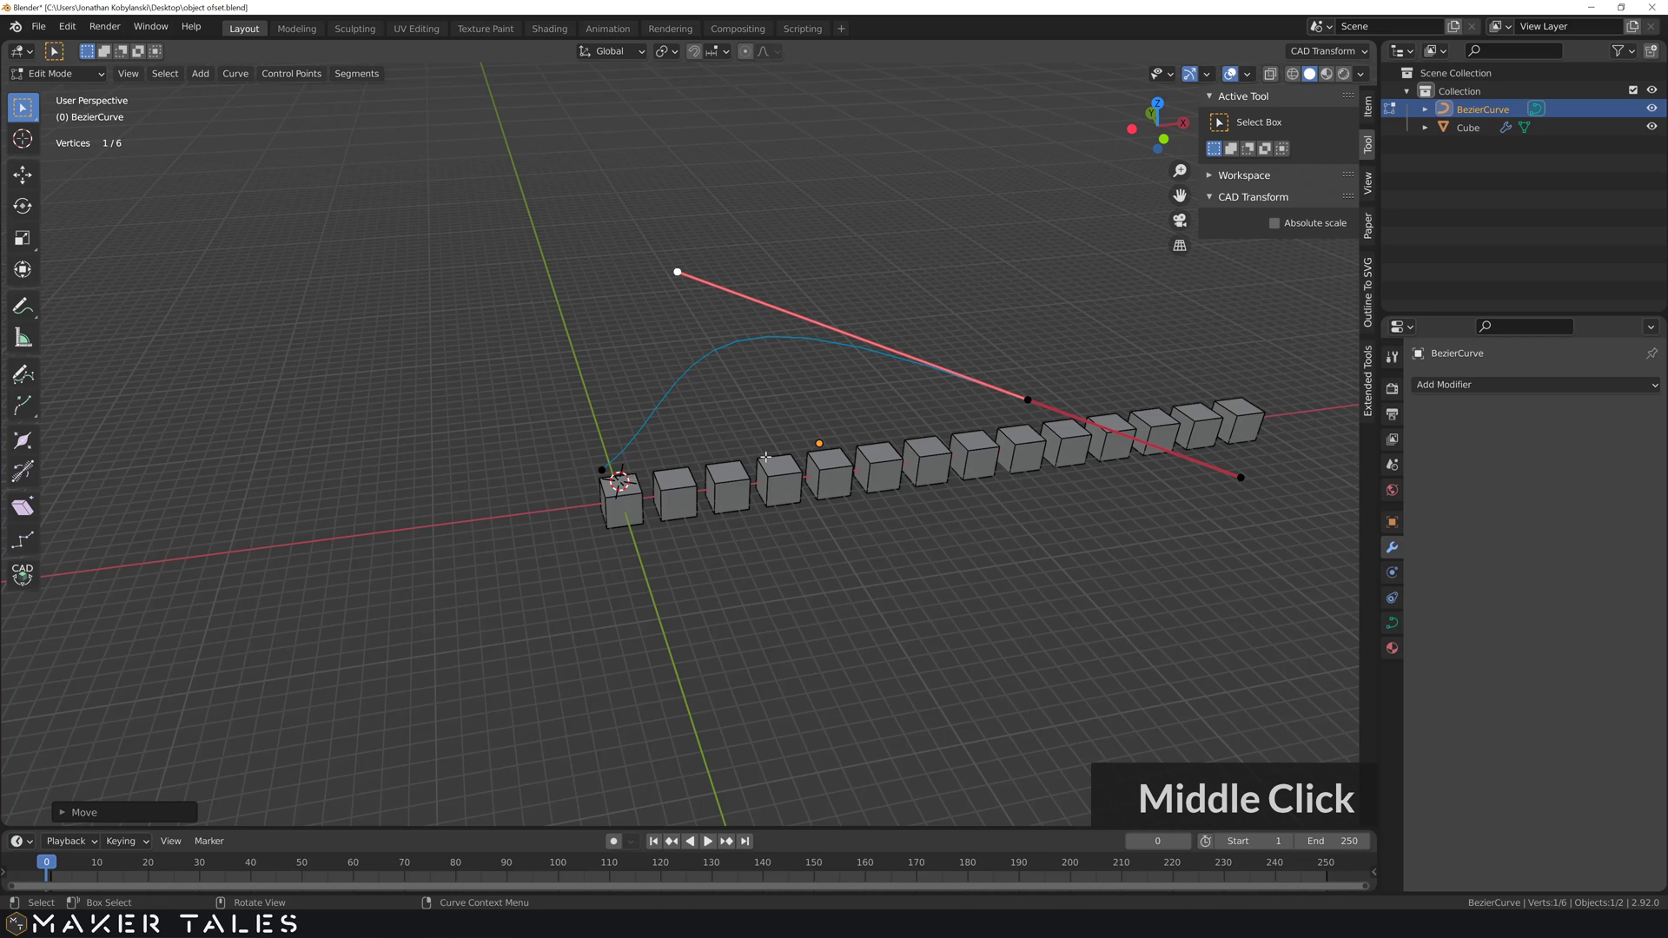
key("Tab")
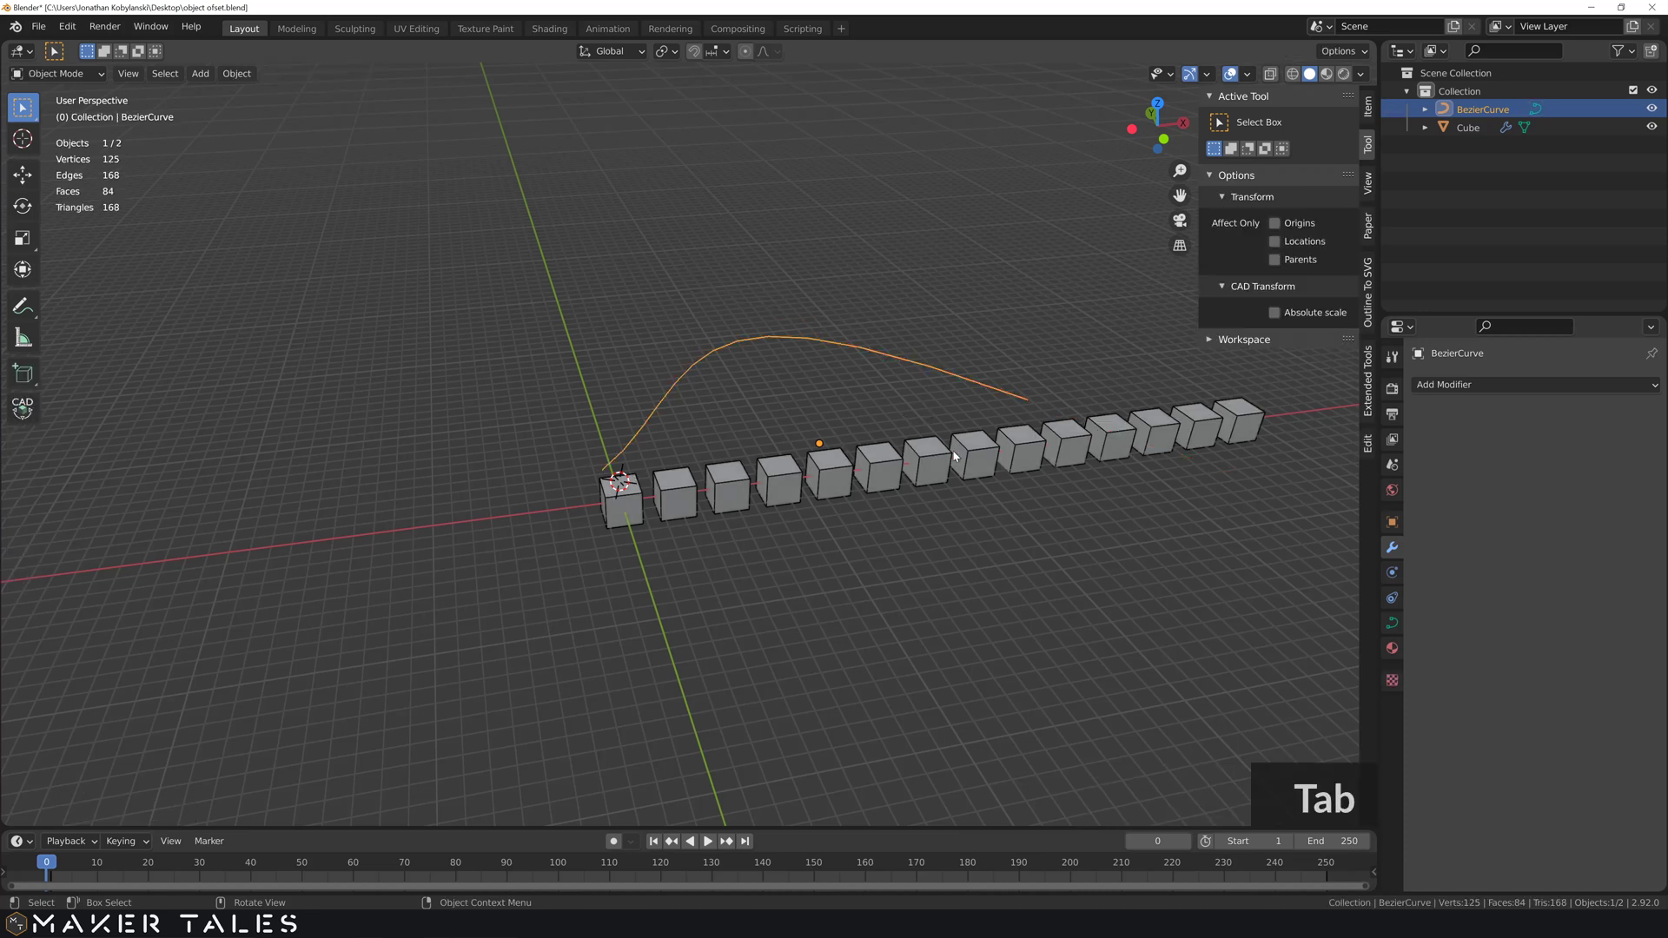
middle_click(742, 447)
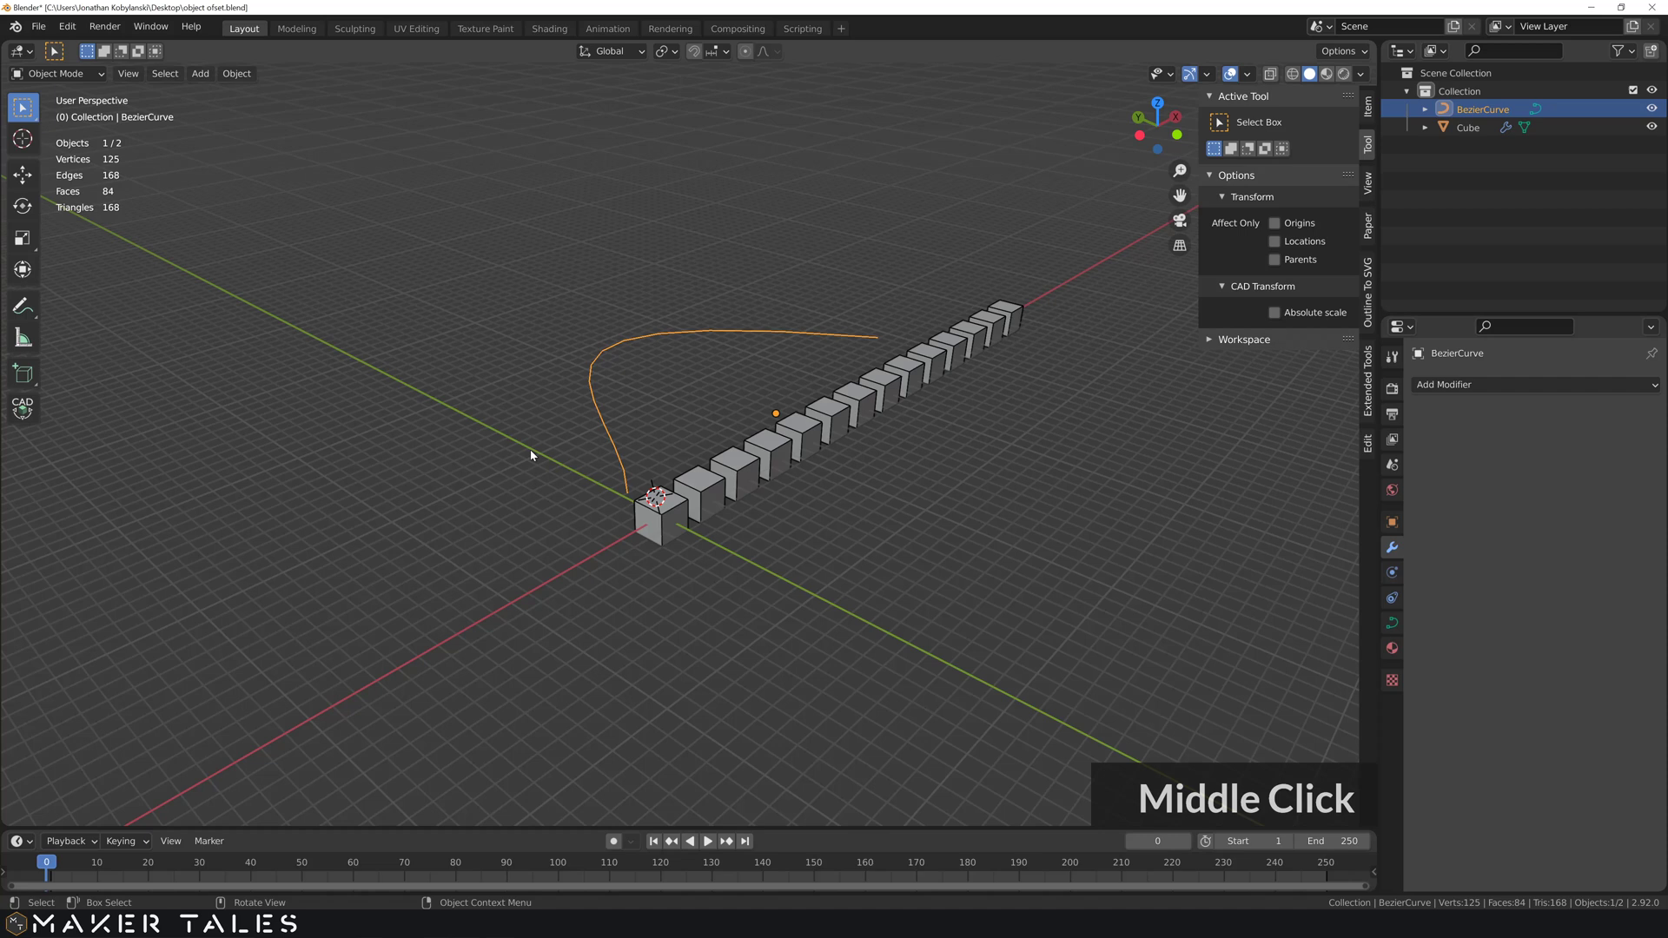
left_click(654, 388)
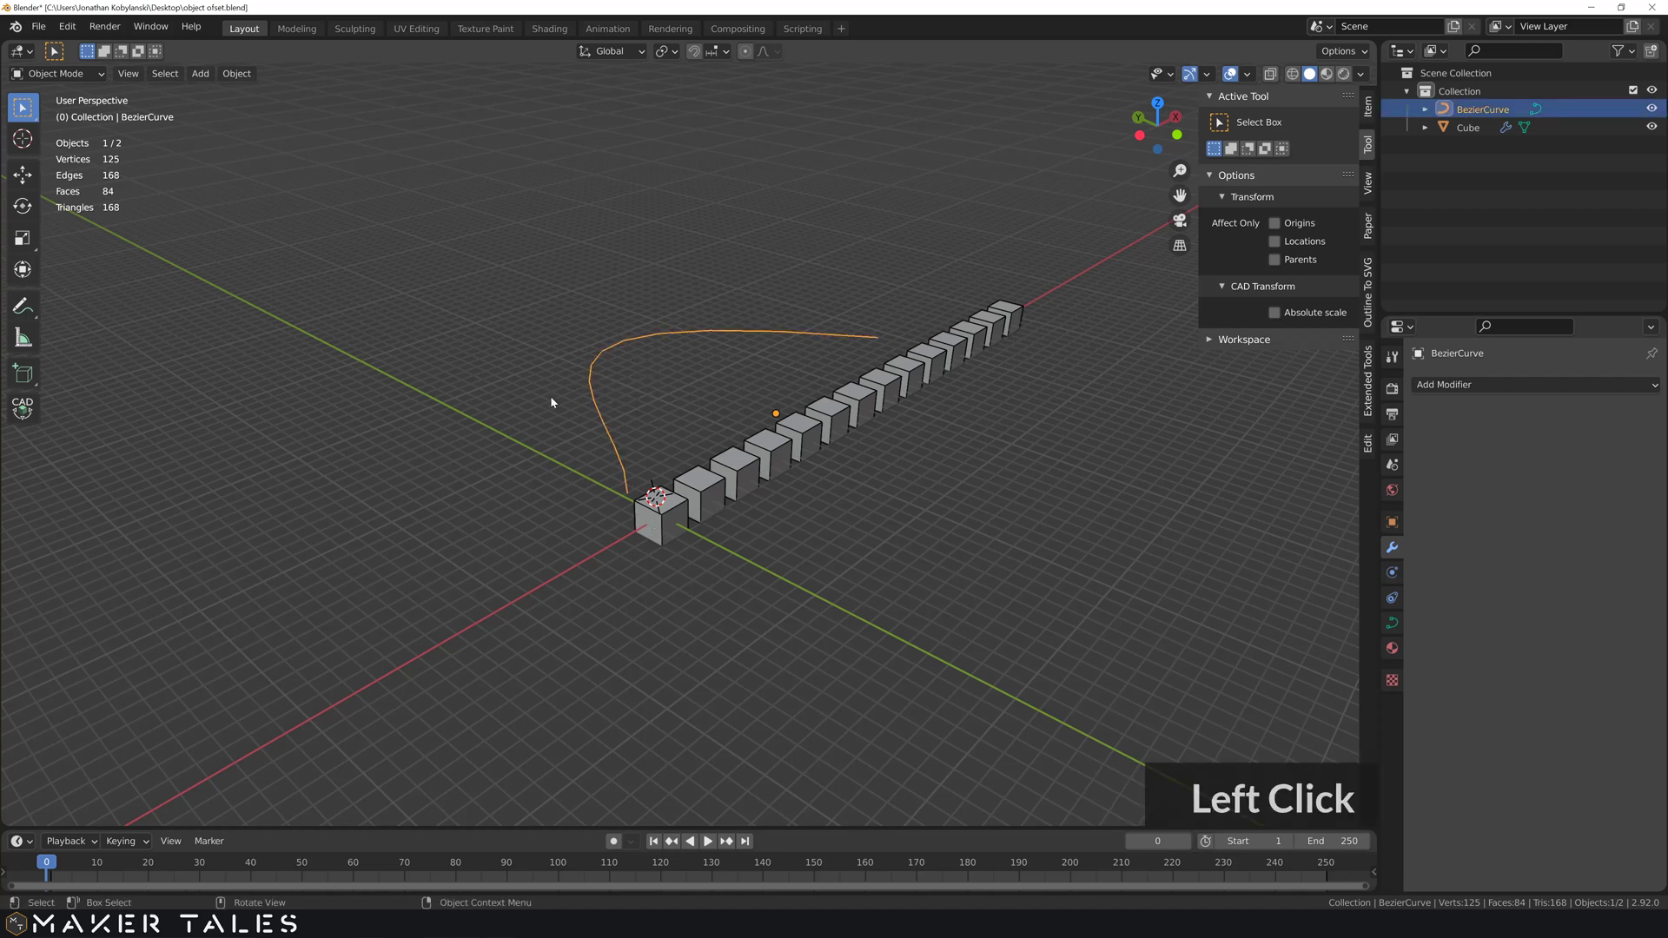
- Delete the Bezier curve and return the array to a fixed count of 5 cubes at 3 mm spacing
left_click(762, 471)
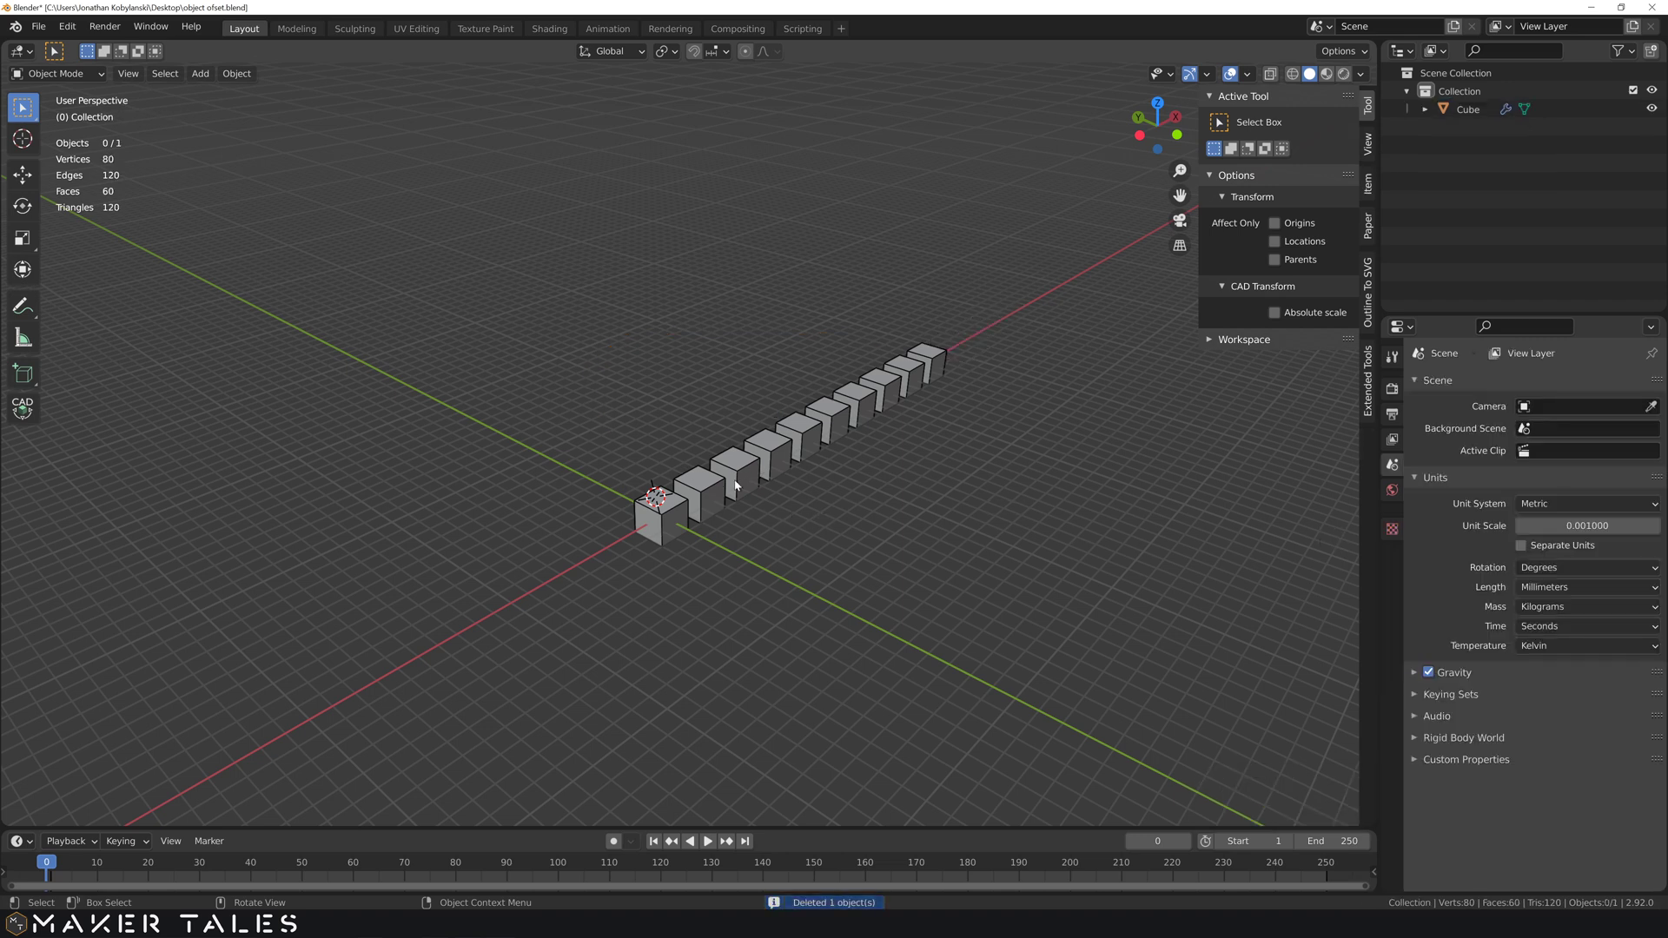
left_click(664, 531)
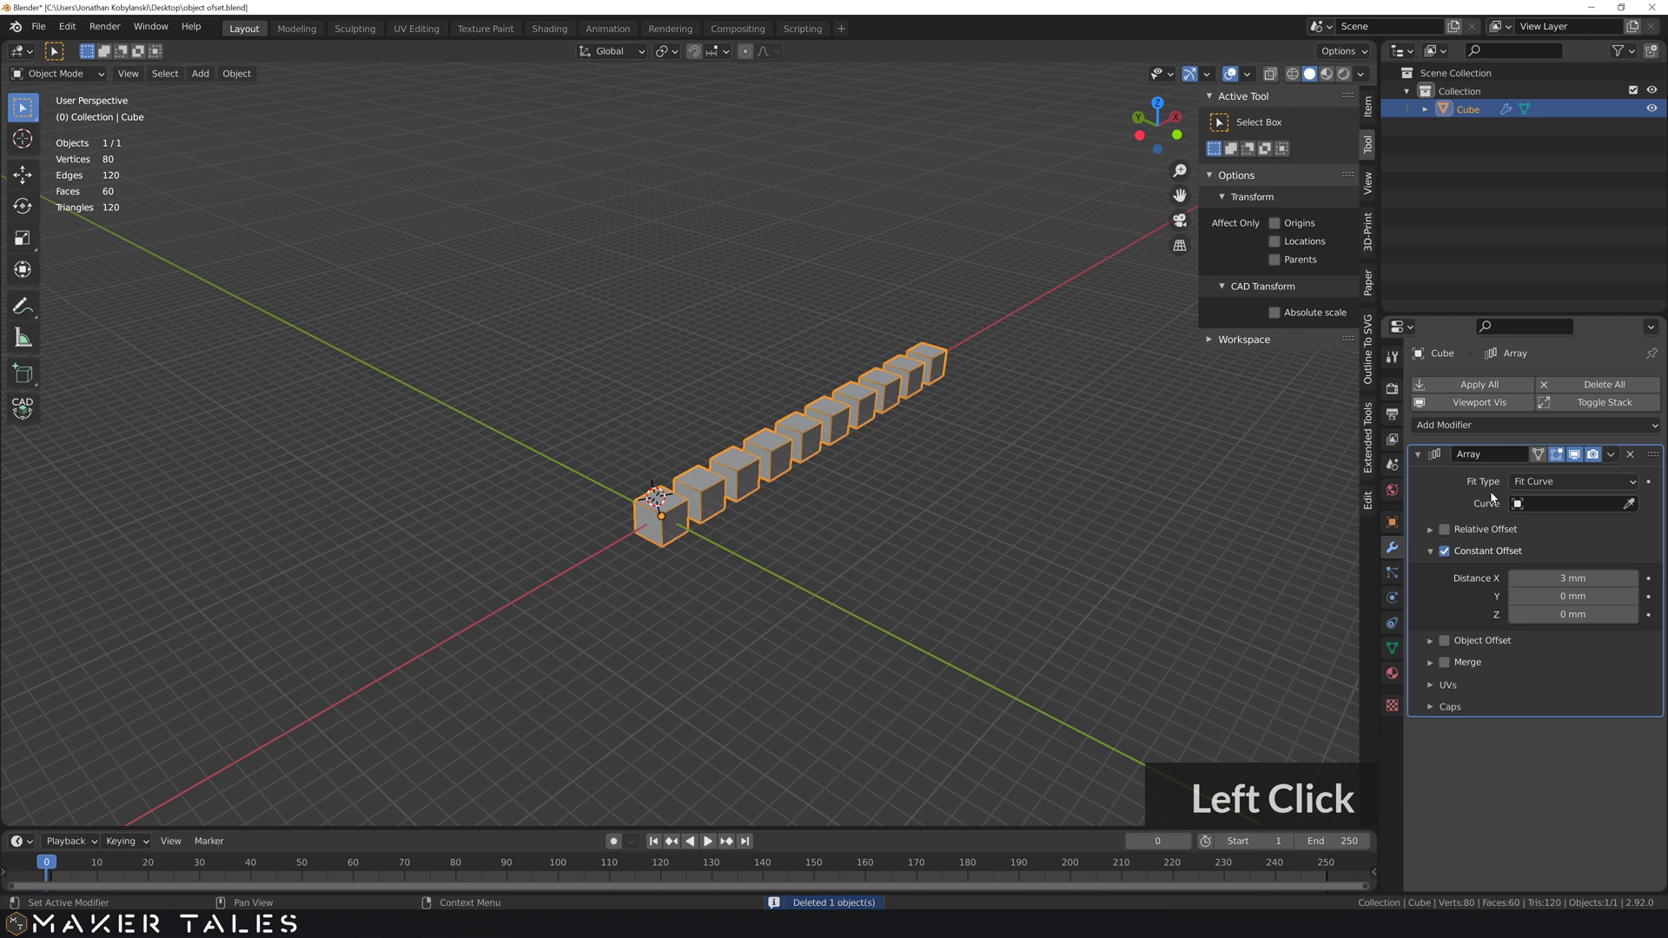
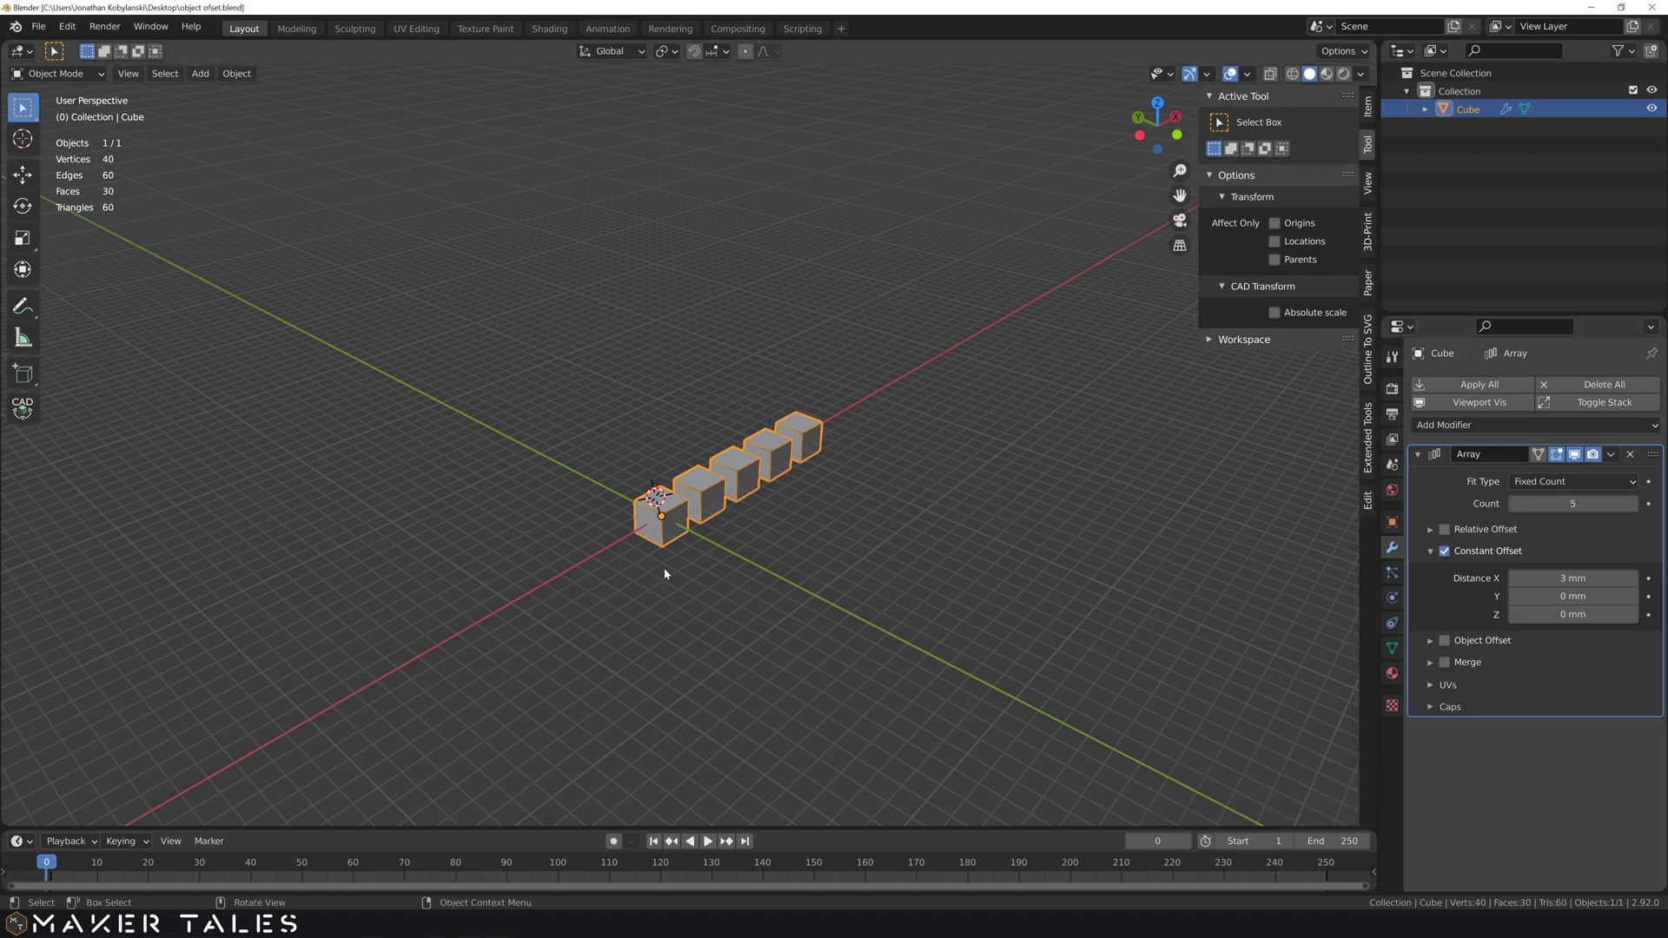
middle_click(674, 591)
scroll("up", 3)
middle_click(695, 617)
middle_click(683, 514)
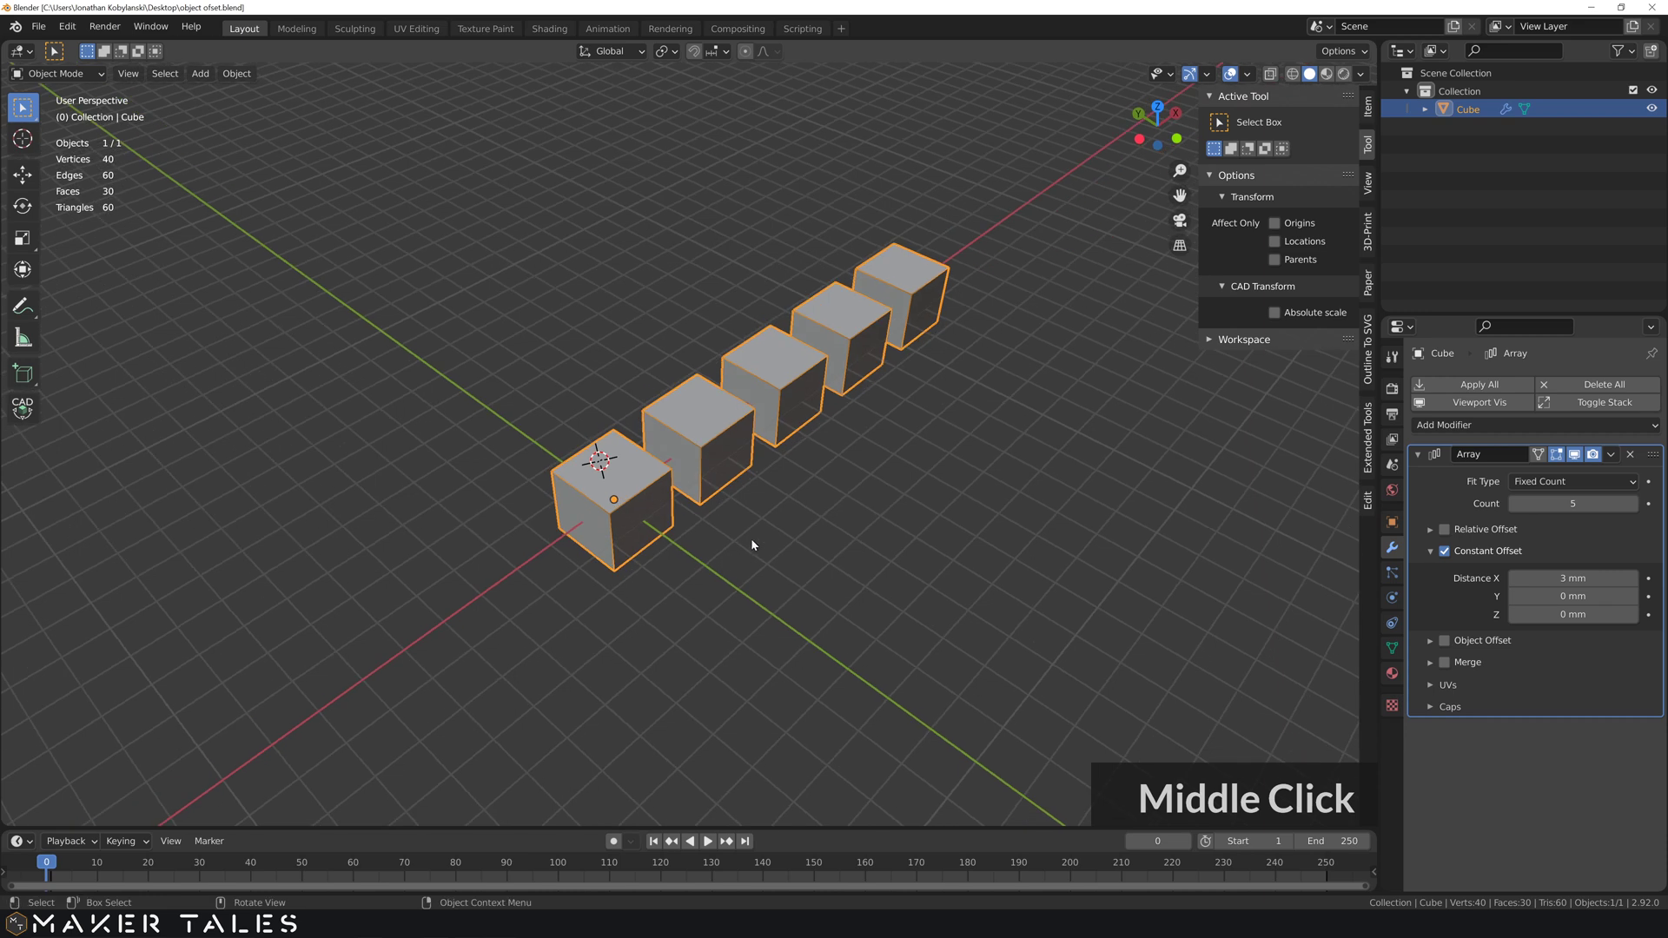
- Slide the cube row along Y away from the origin
type("gy")
key("s")
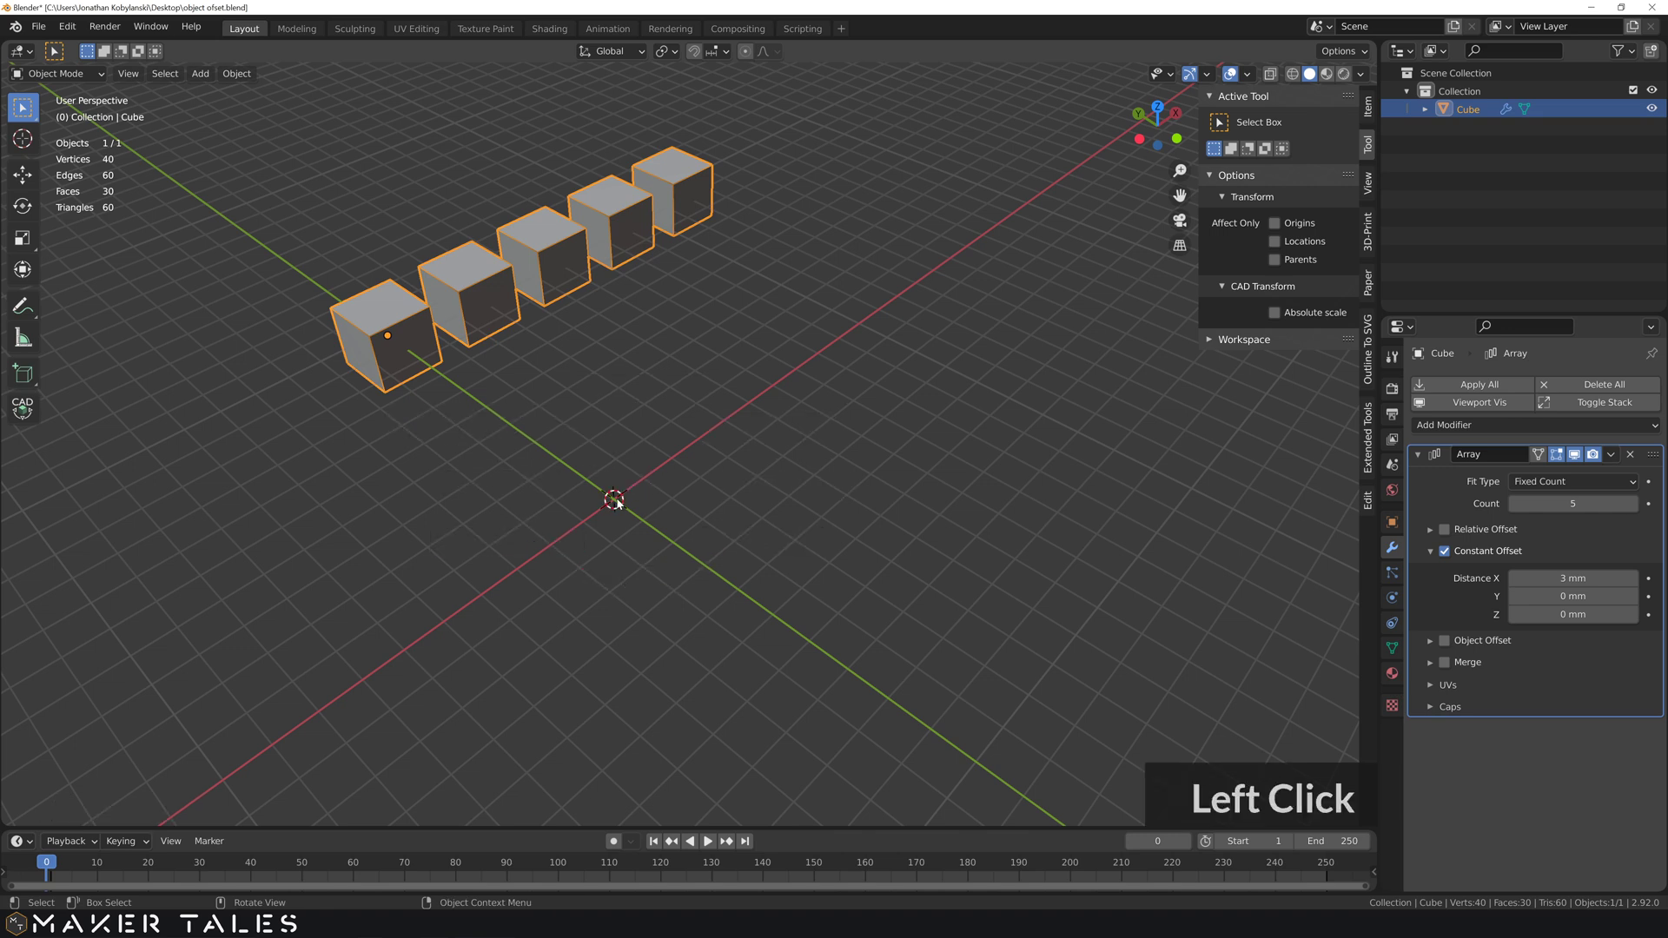
middle_click(610, 522)
- Add a plain-axes Empty at the world origin and reselect the cube array
key("a")
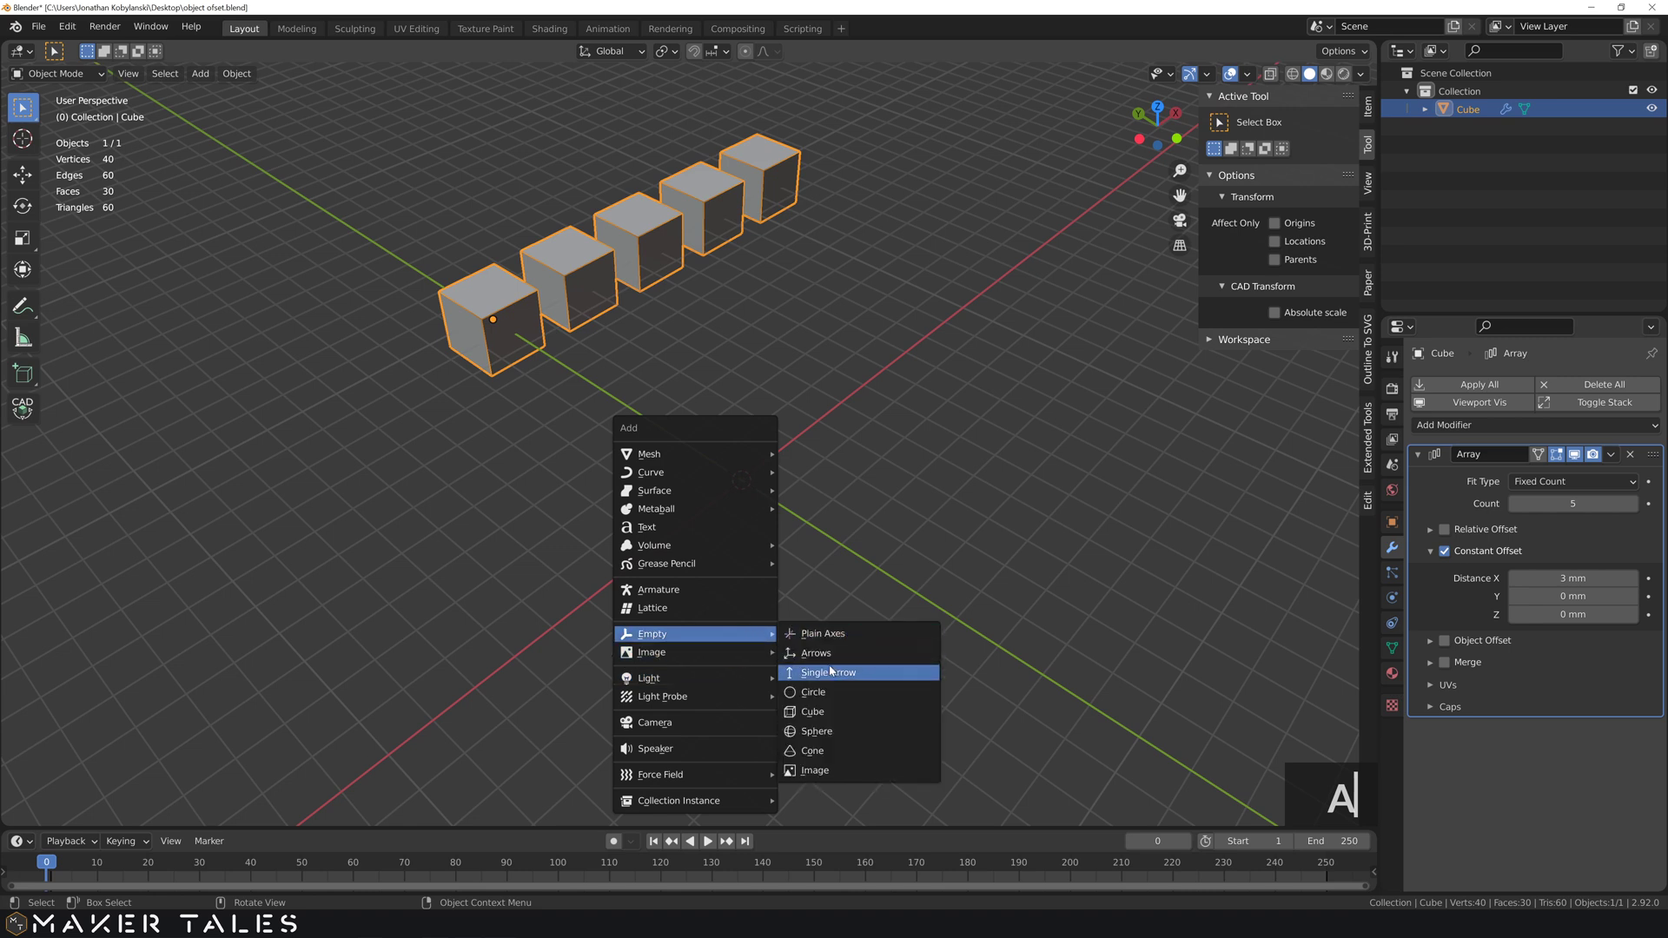
left_click(839, 646)
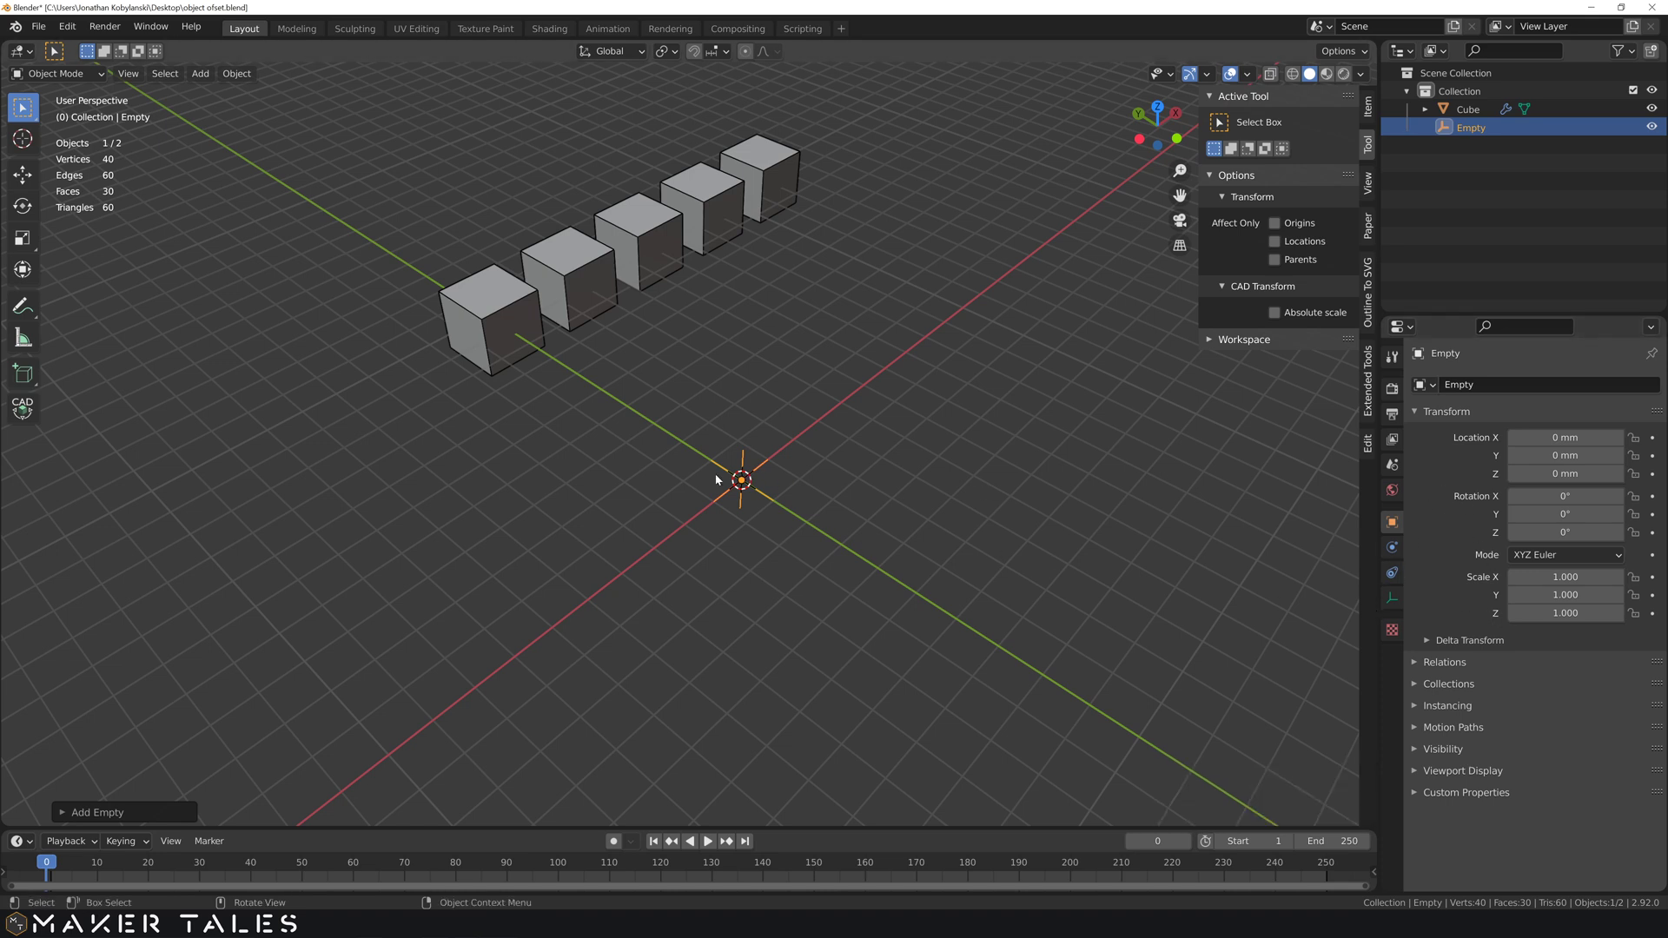
left_click(512, 332)
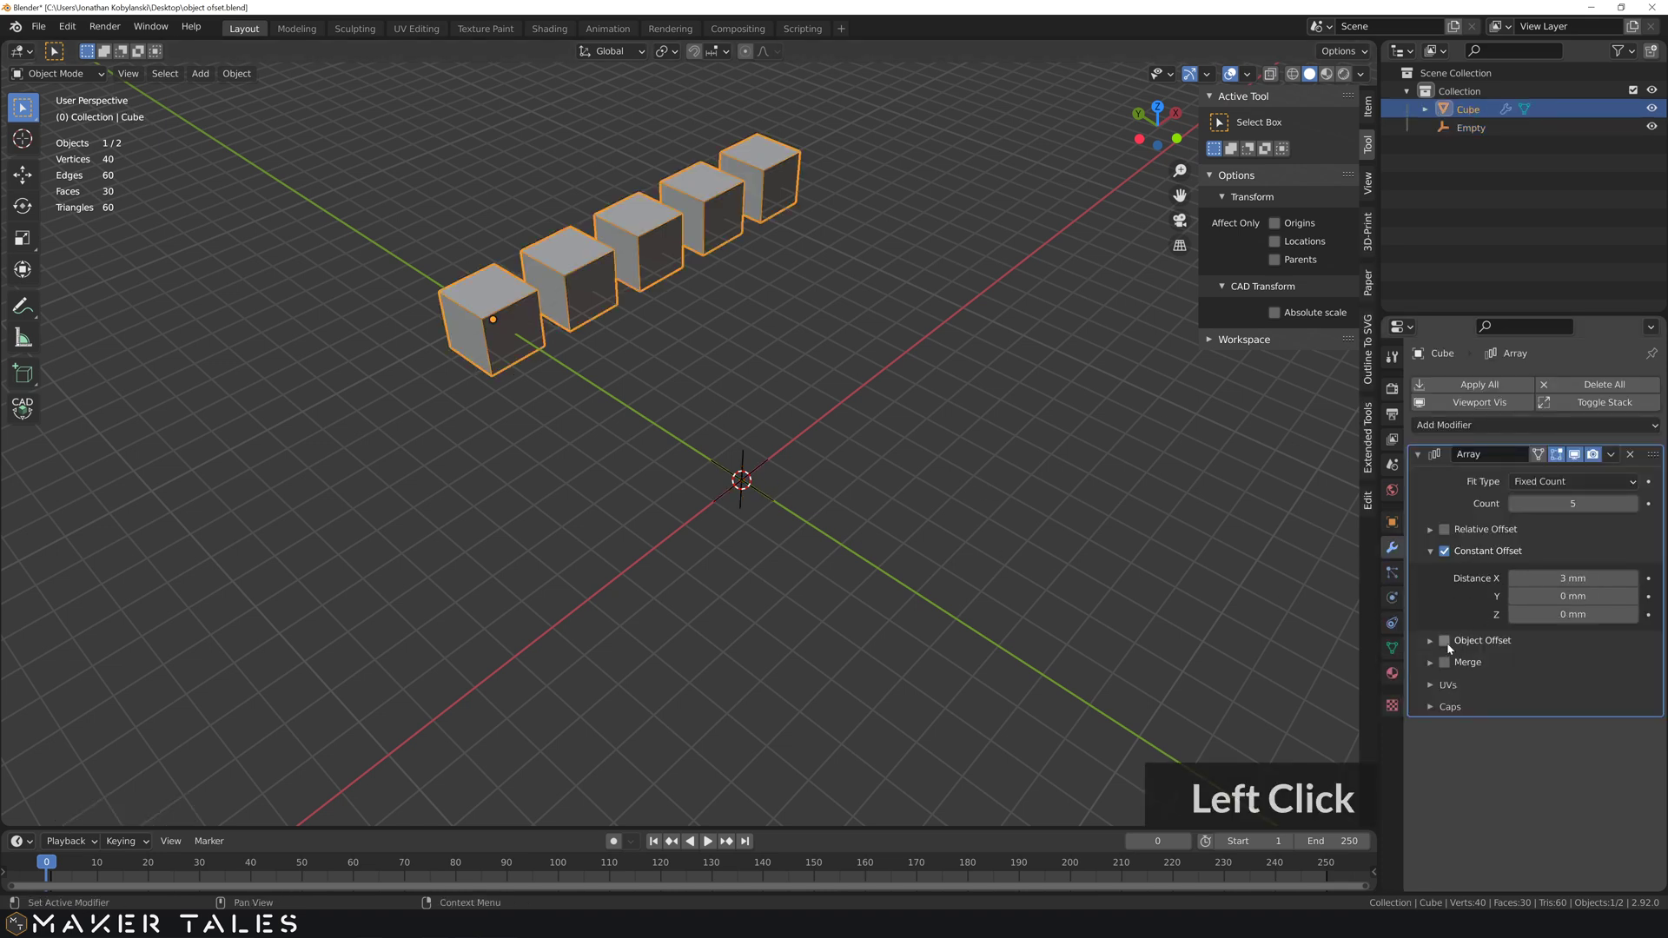
- Set the Empty as the array's offset object, with Constant Offset off and Object Offset on
left_click(1436, 648)
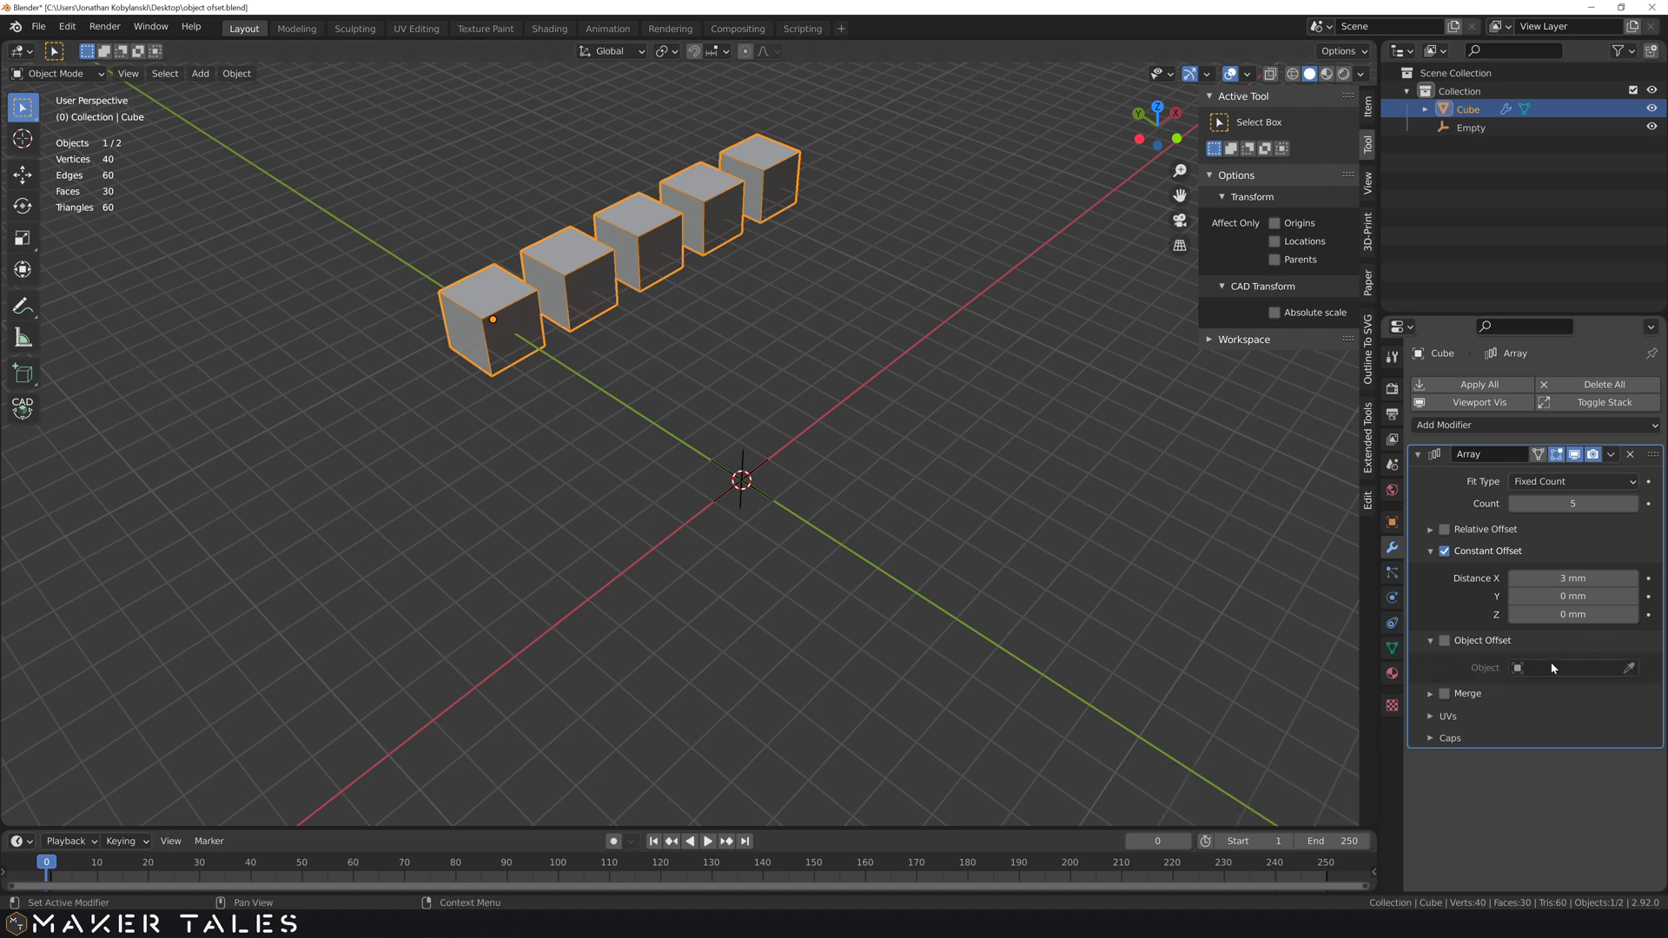
left_click(1575, 680)
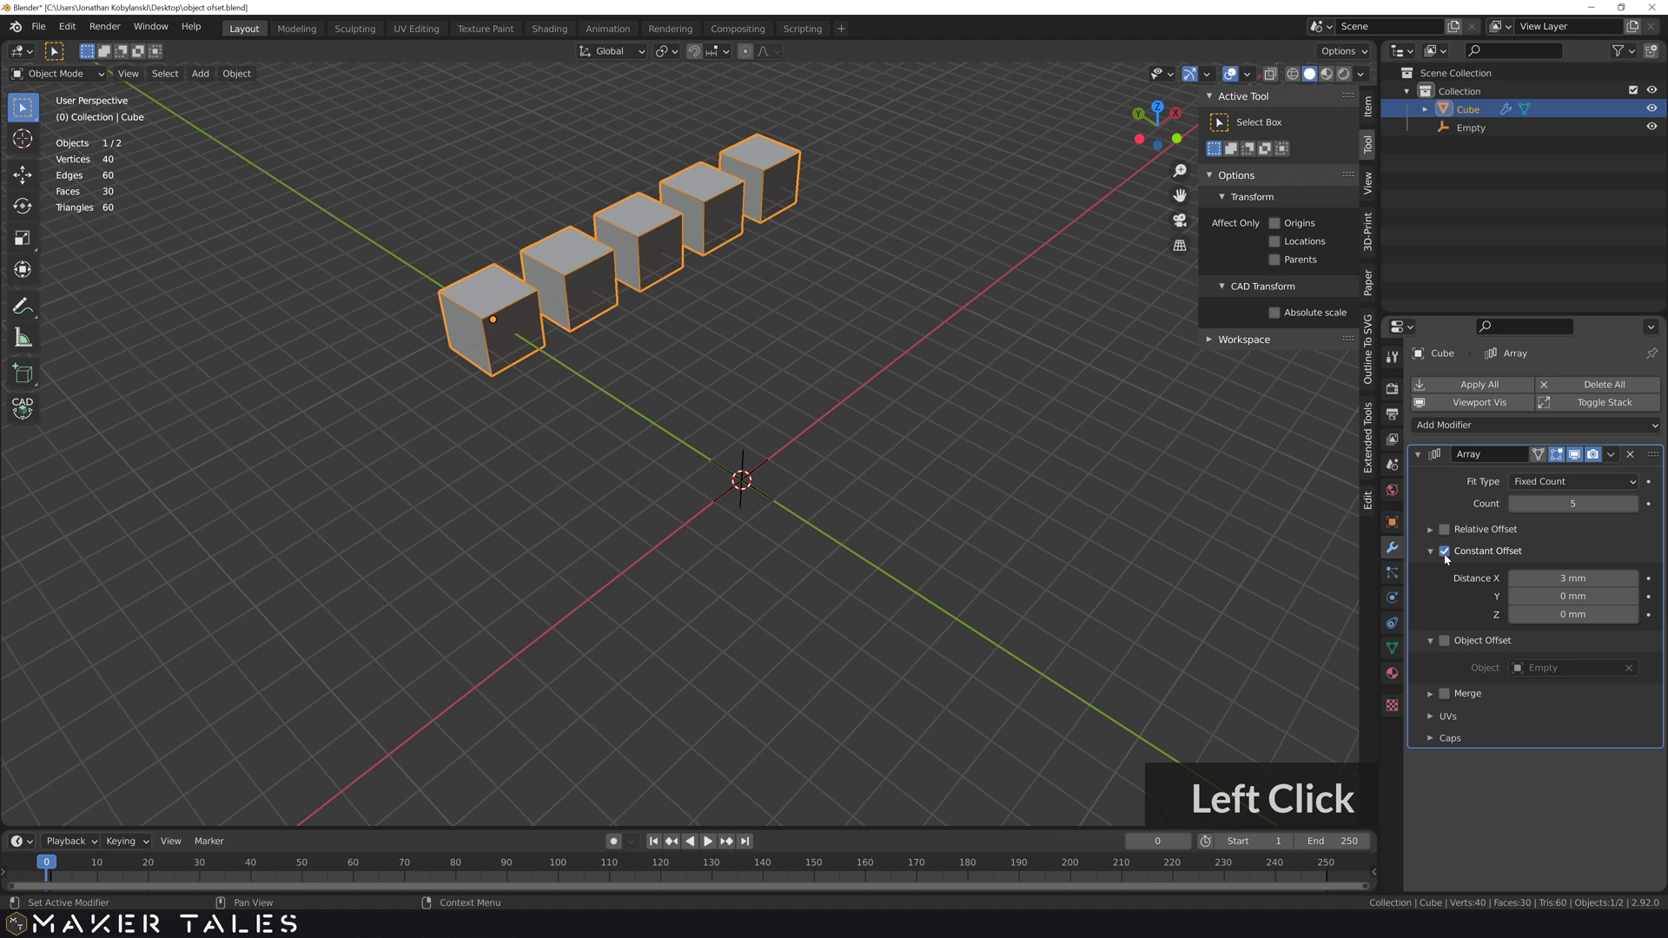
left_click(1450, 558)
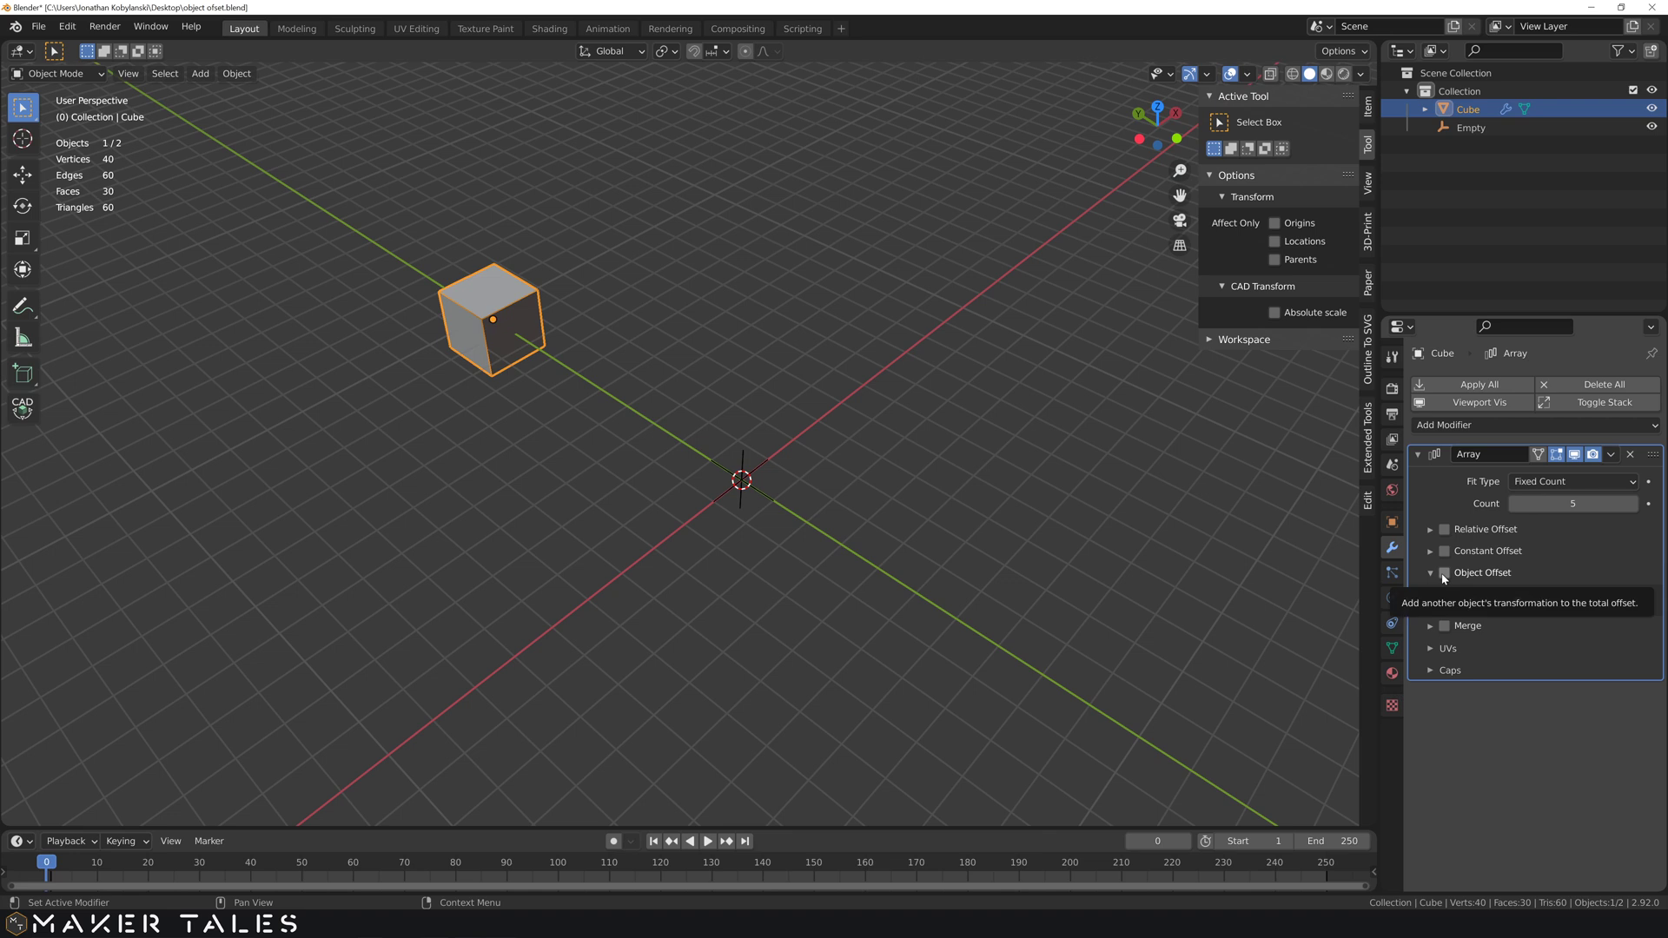
left_click(1447, 580)
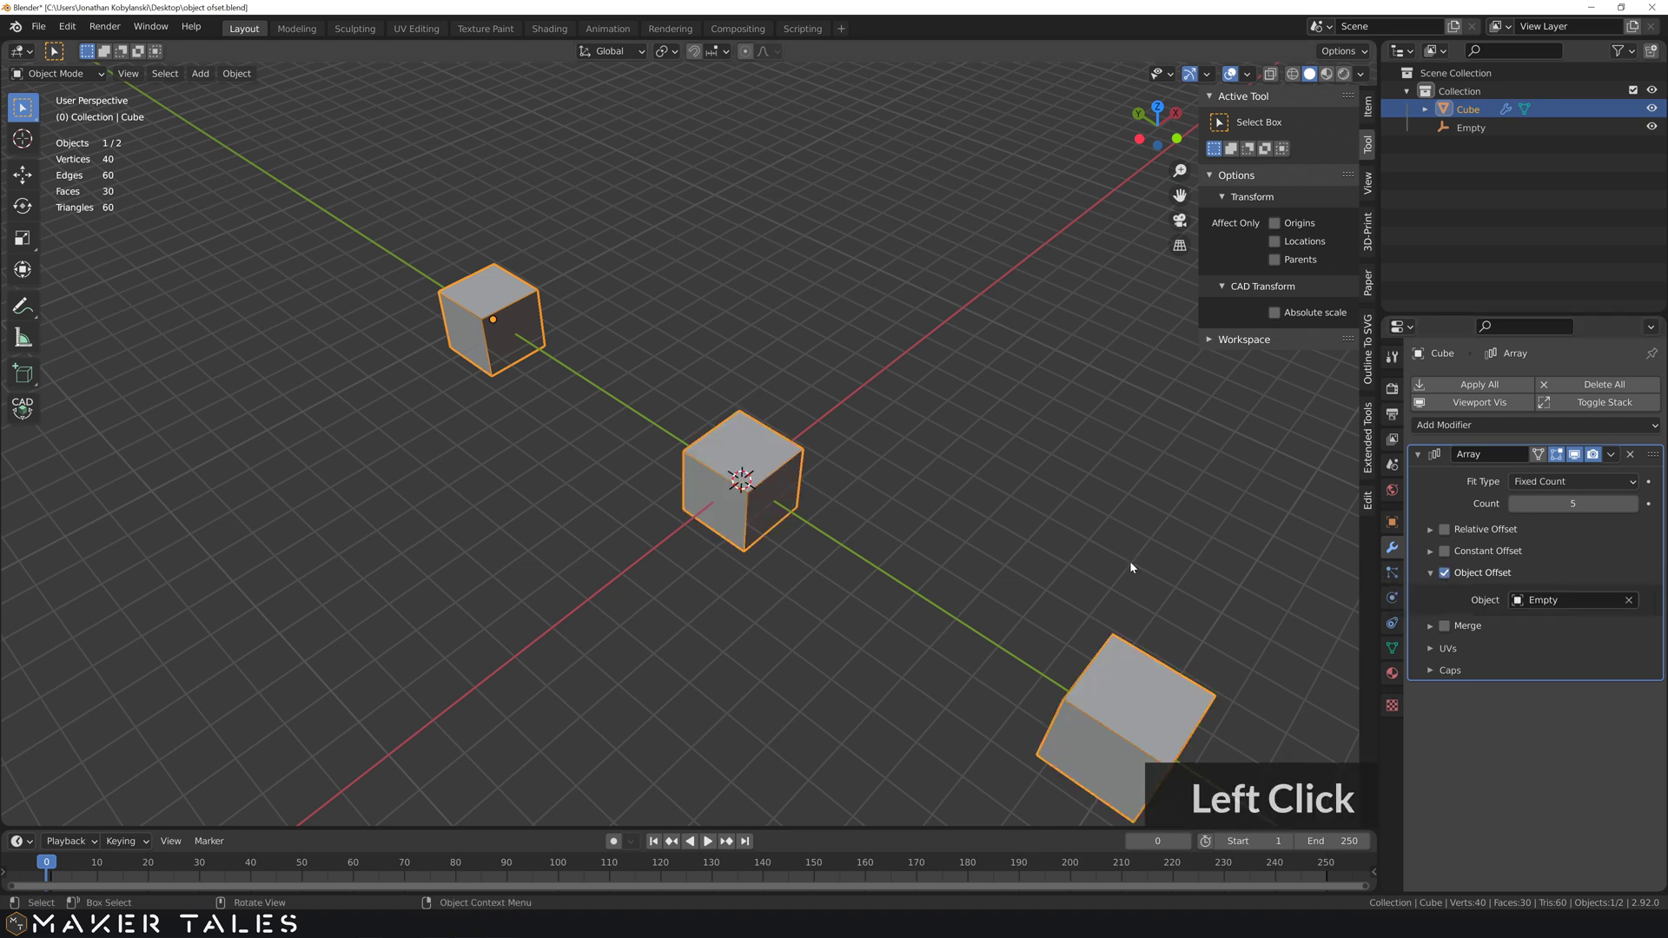
left_click(660, 605)
middle_click(663, 603)
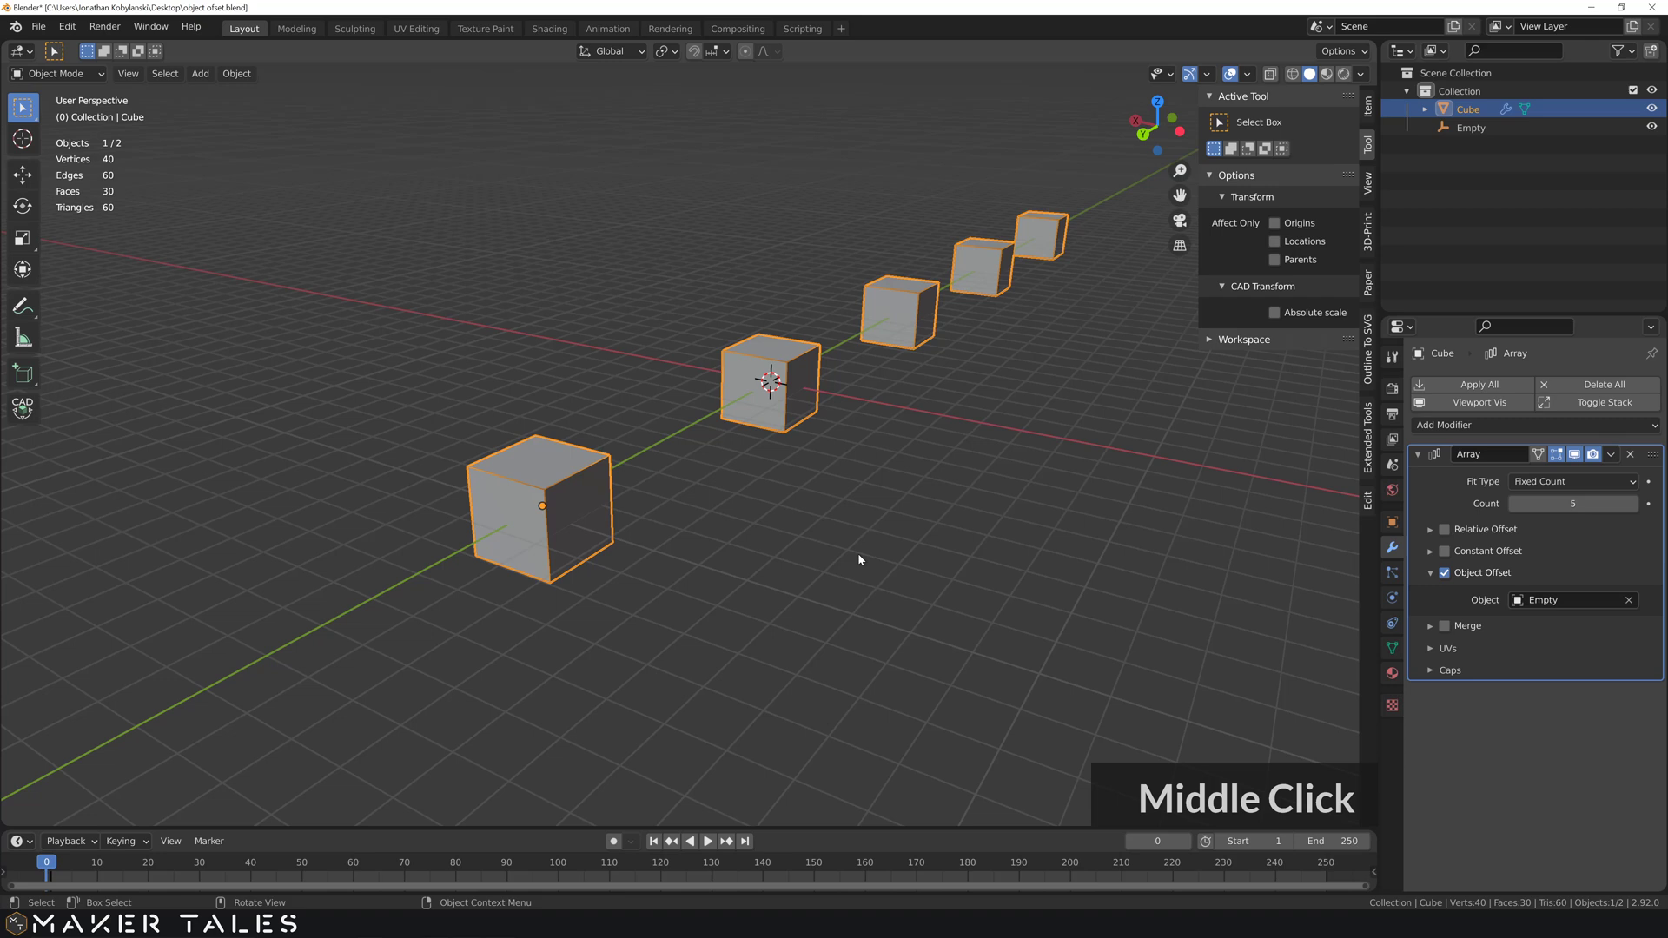
scroll("down", 3)
middle_click(791, 550)
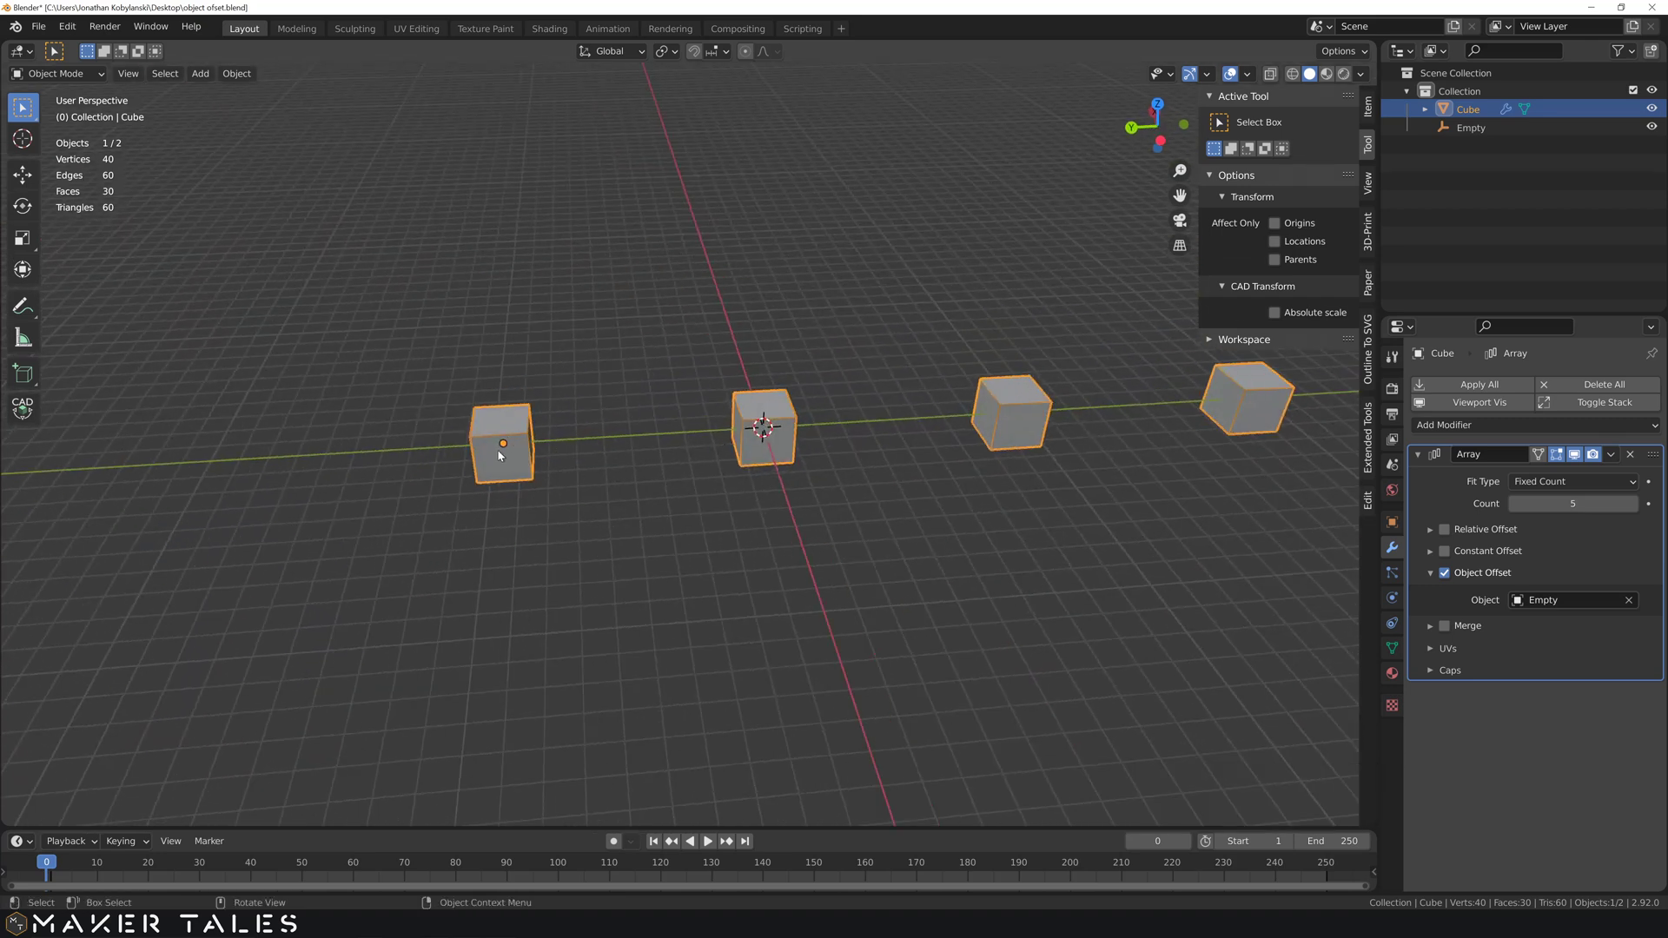
middle_click(761, 452)
left_click(761, 452)
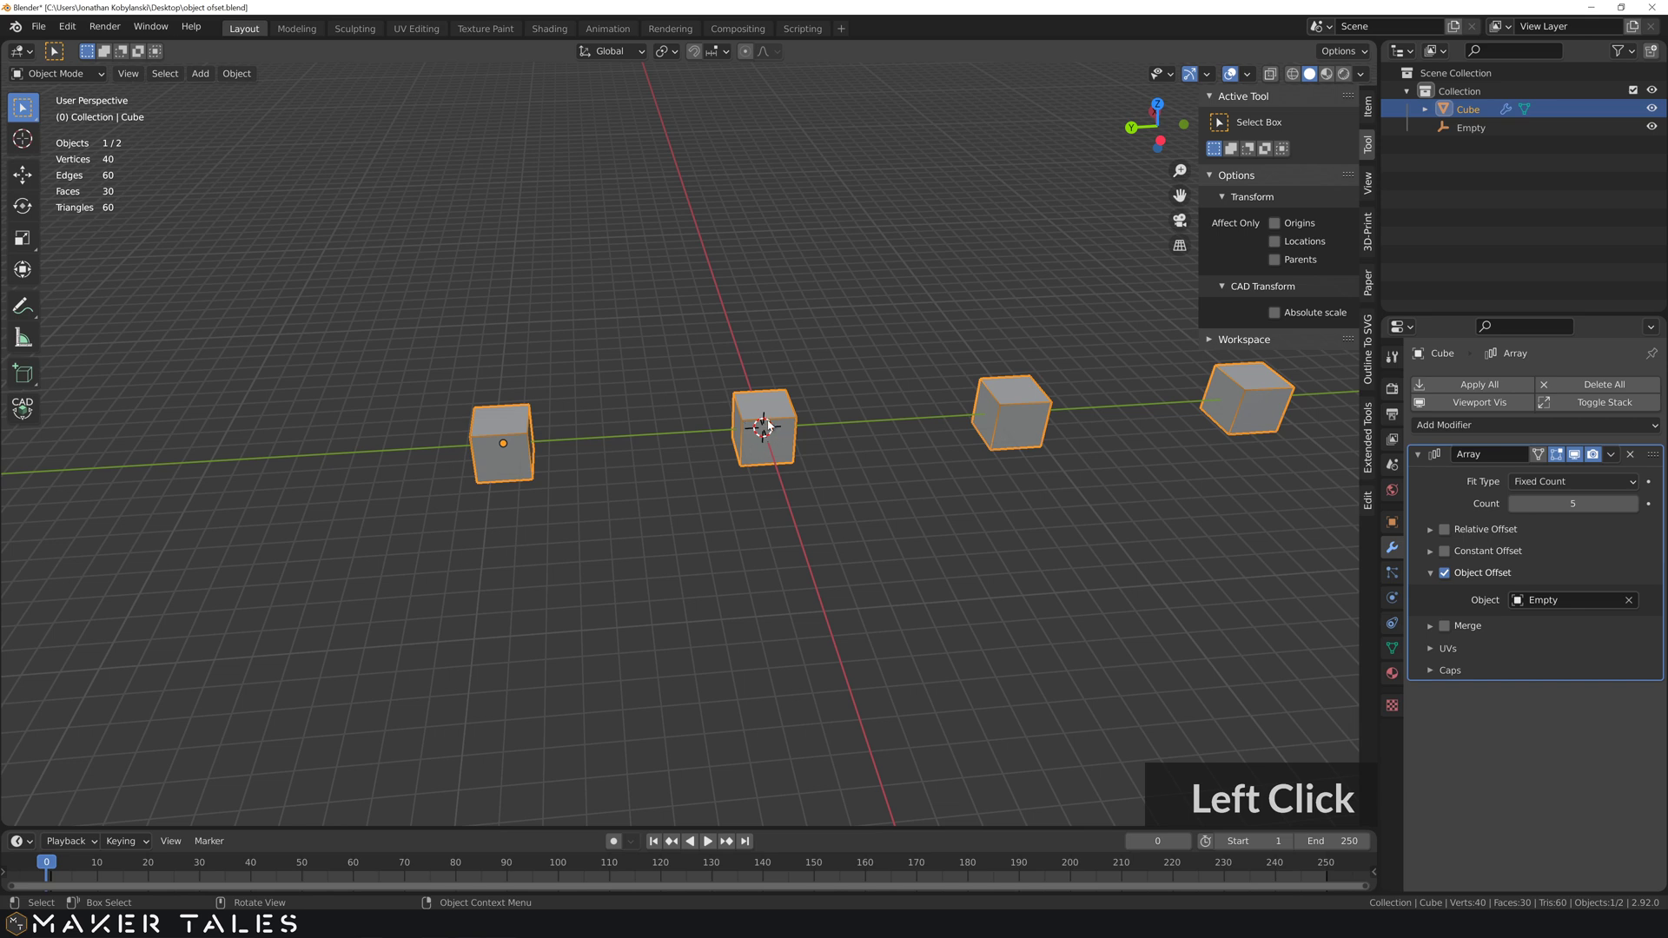
left_click(677, 528)
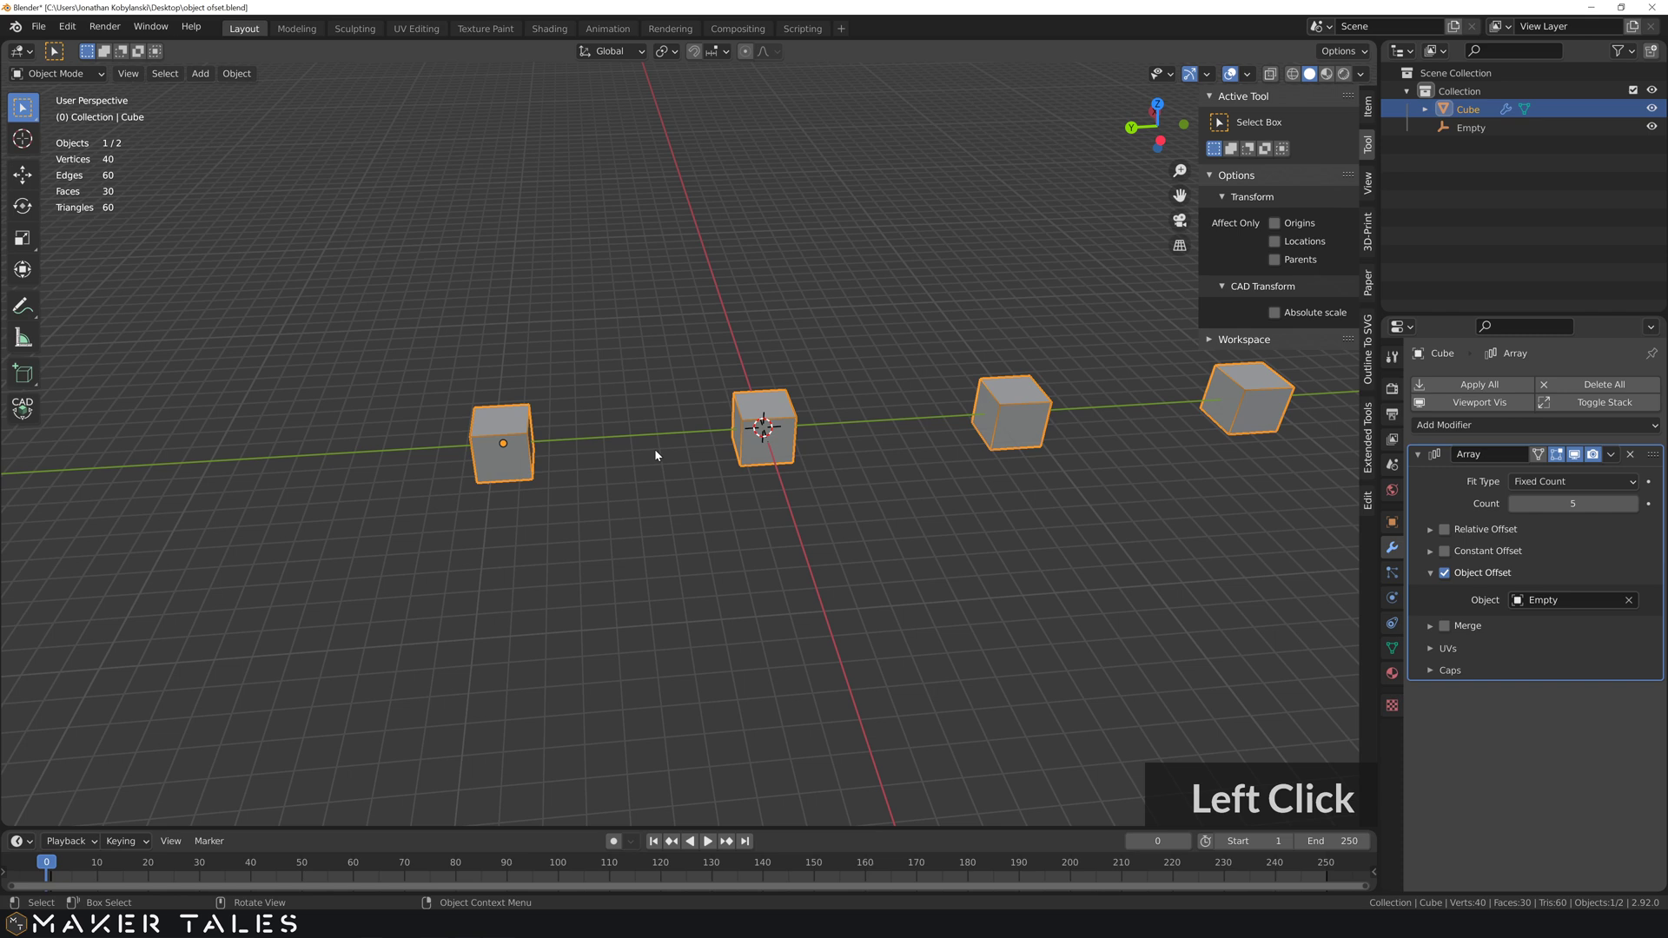
left_click(1280, 227)
key("g")
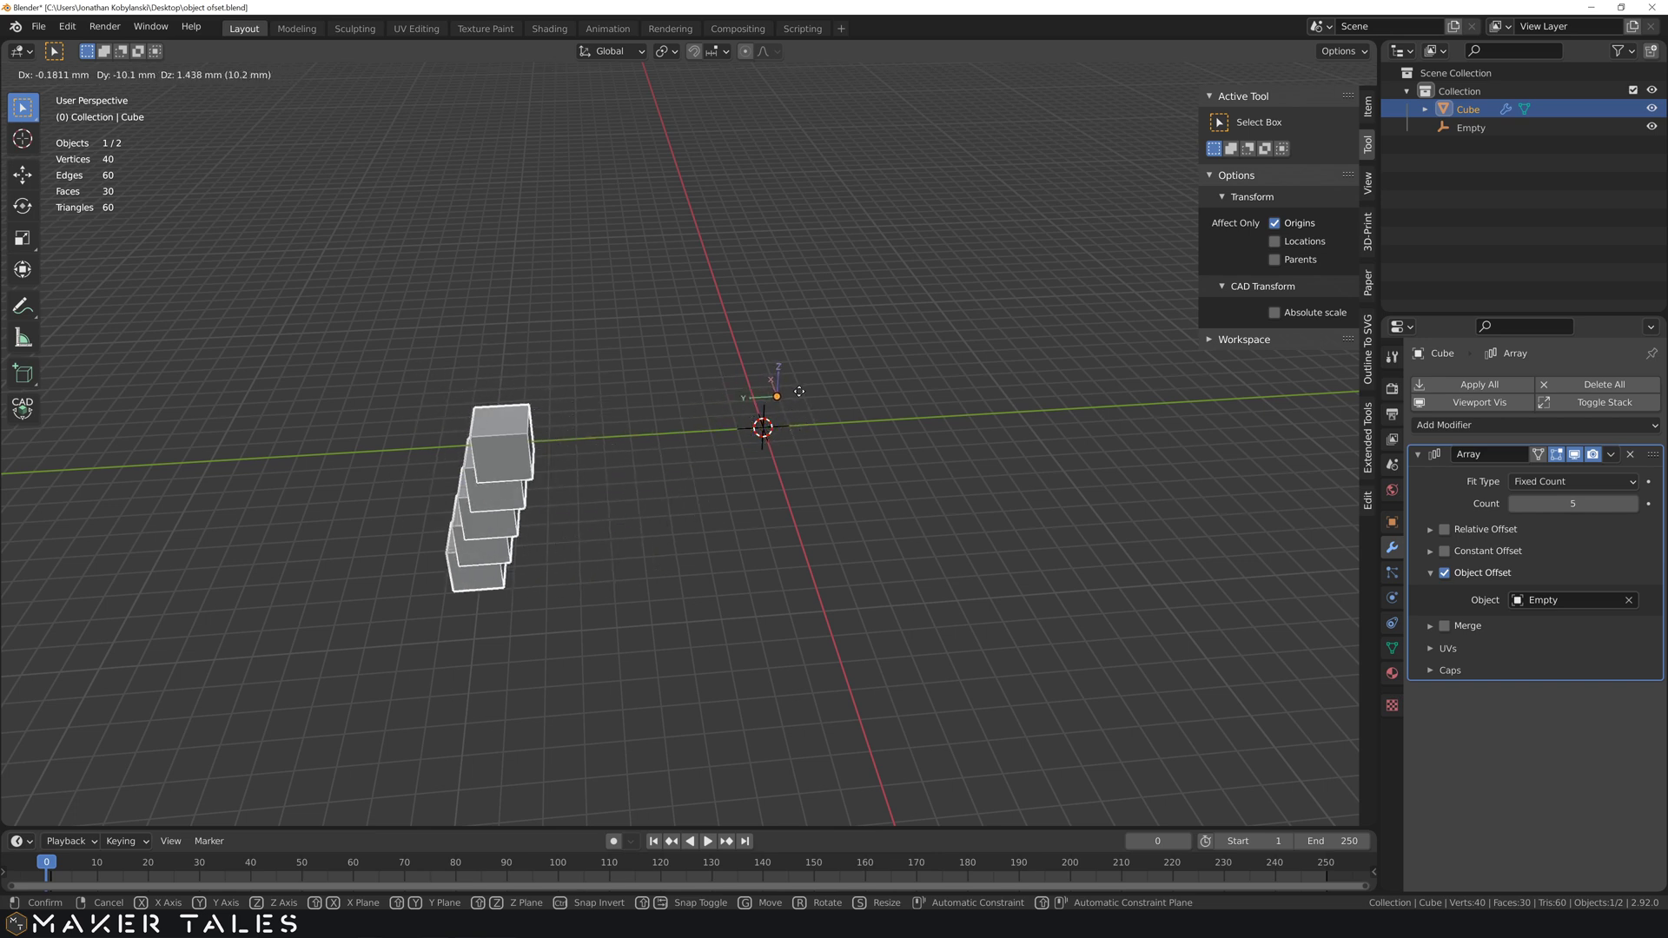
left_click(798, 393)
key("ctrl+z")
left_click(689, 587)
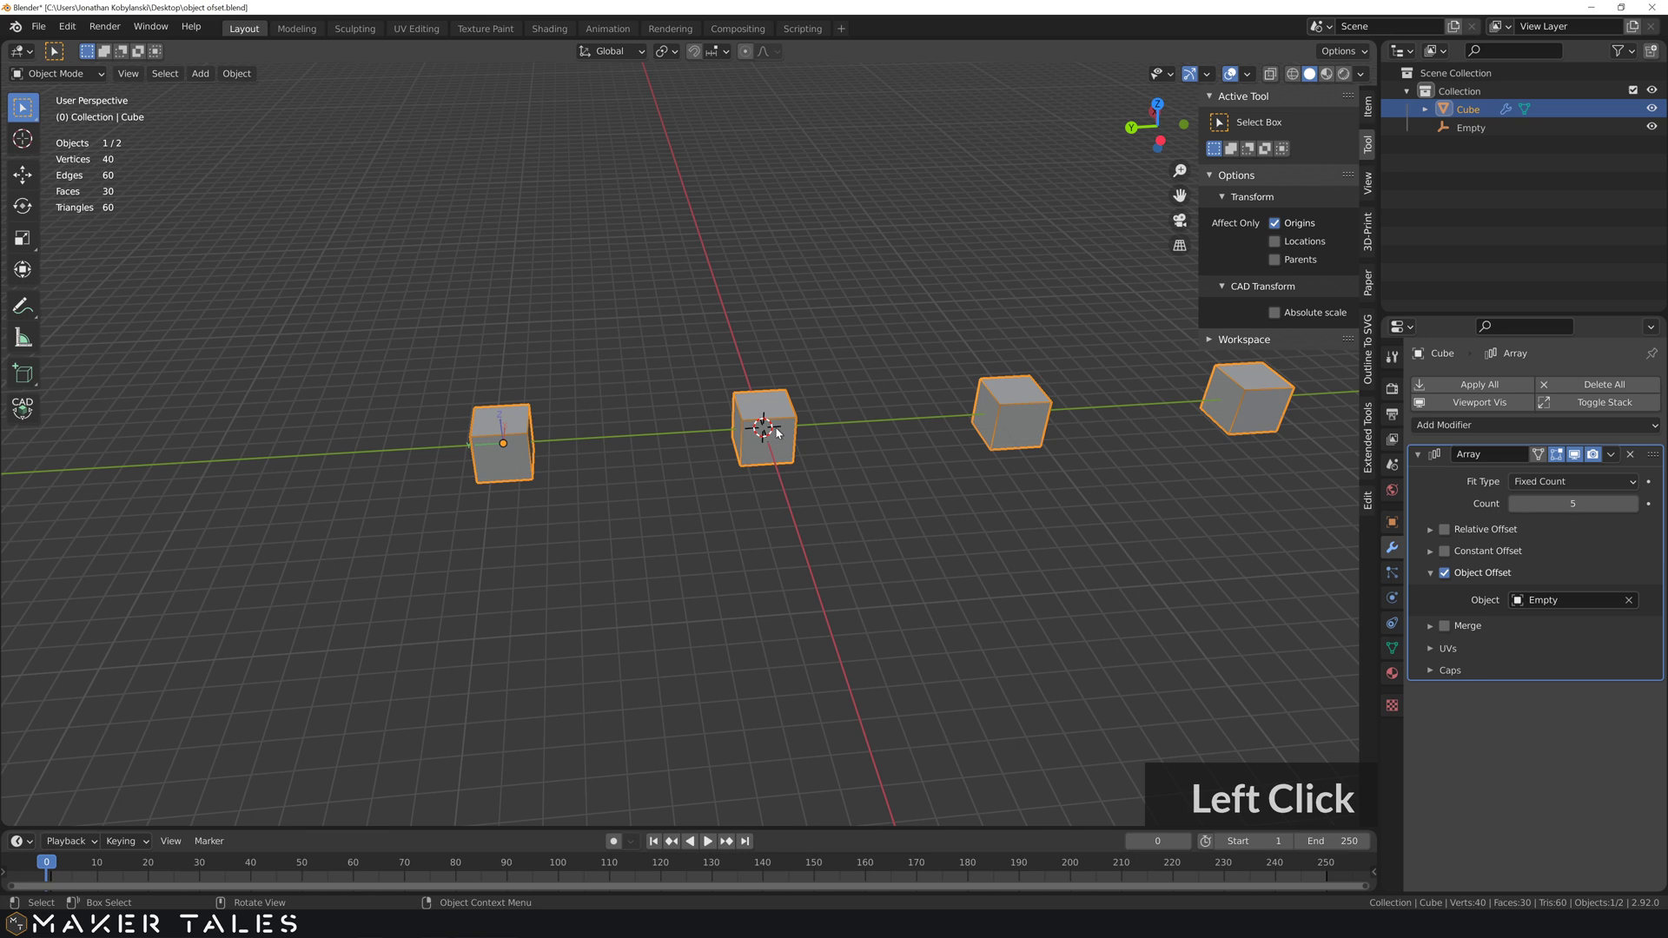
- Disable Affect Only Origins and rotate the Empty 27.3° about Z so the cubes swing round
left_click(1470, 137)
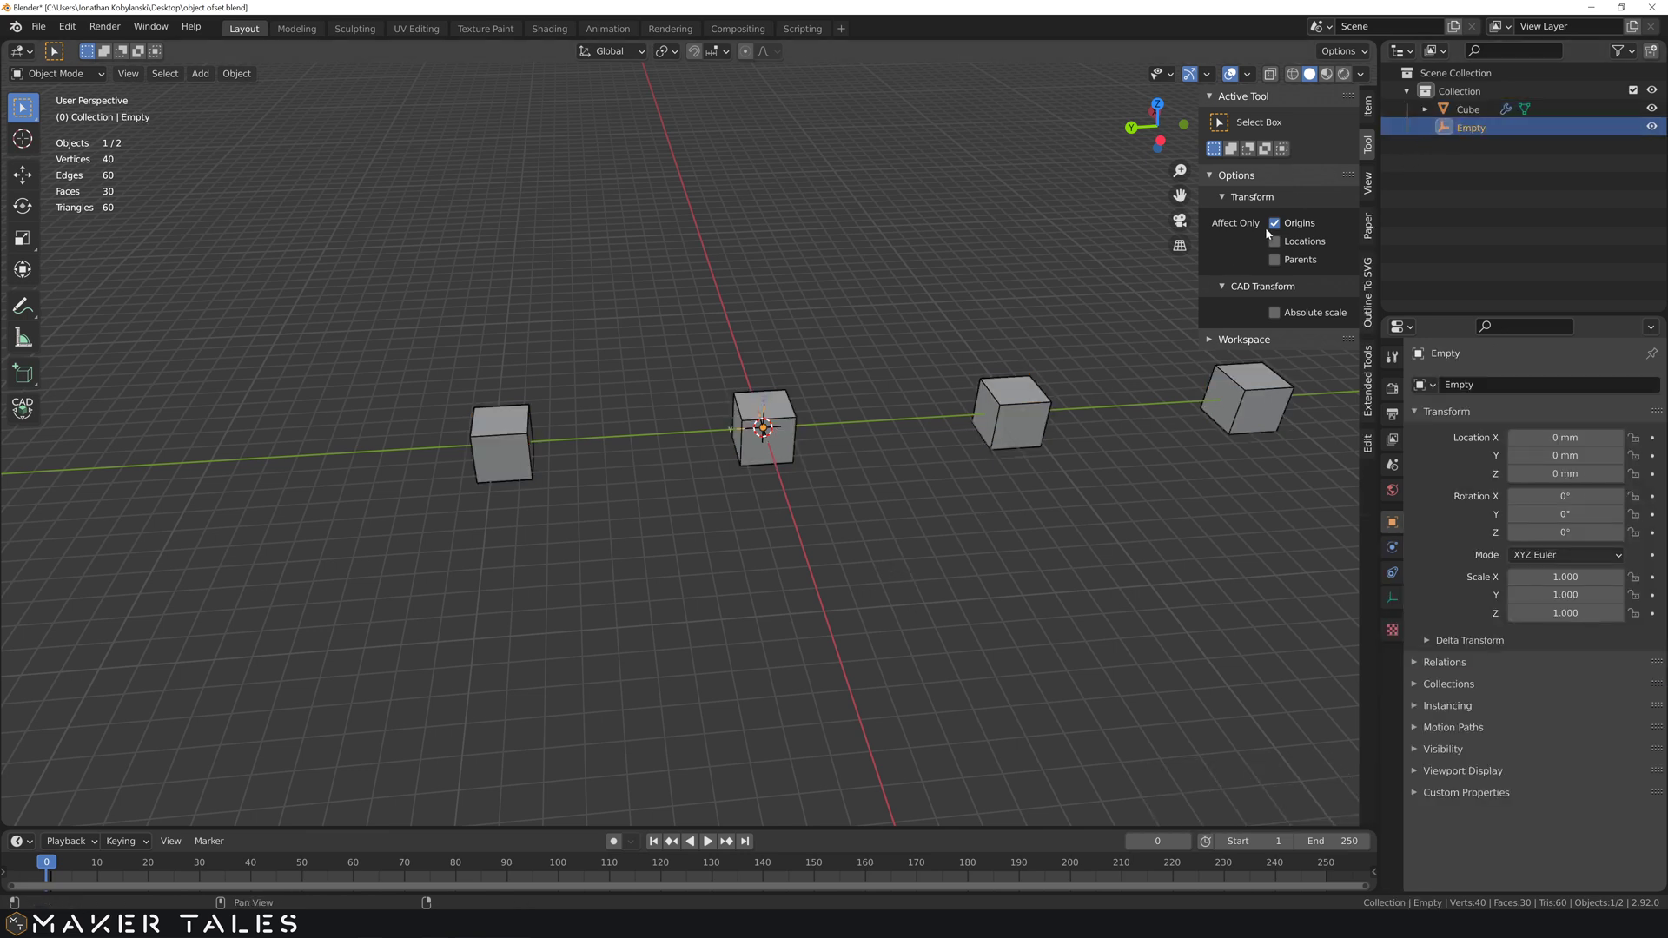
left_click(1286, 232)
middle_click(923, 441)
type("rz")
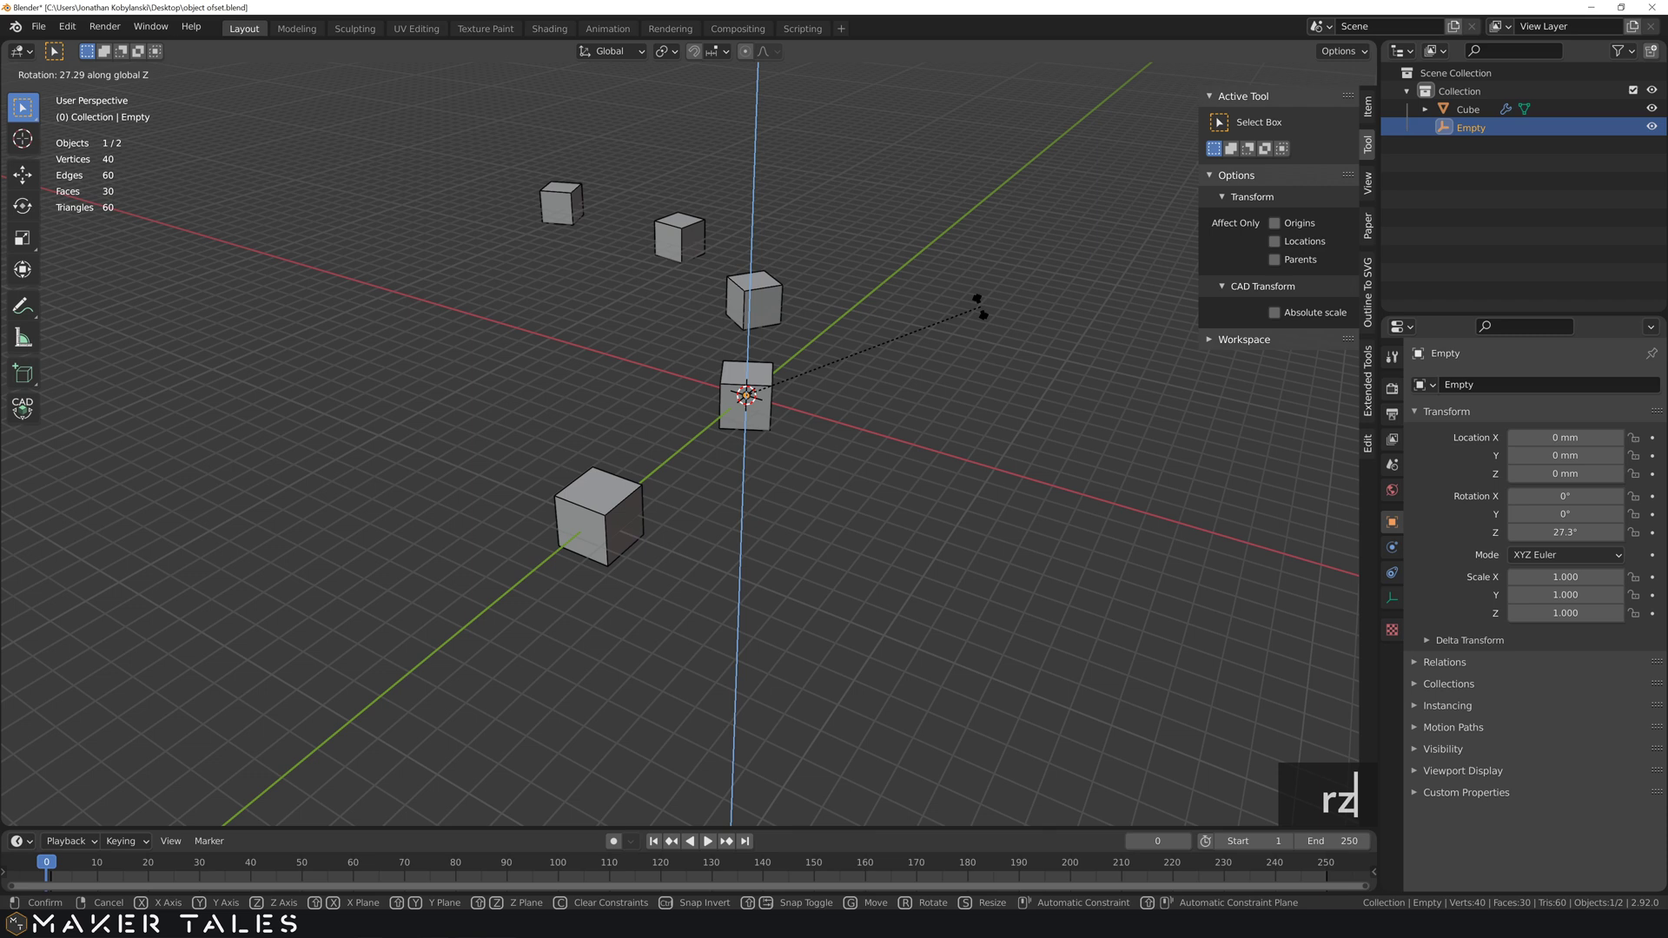
middle_click(1013, 365)
middle_click(593, 399)
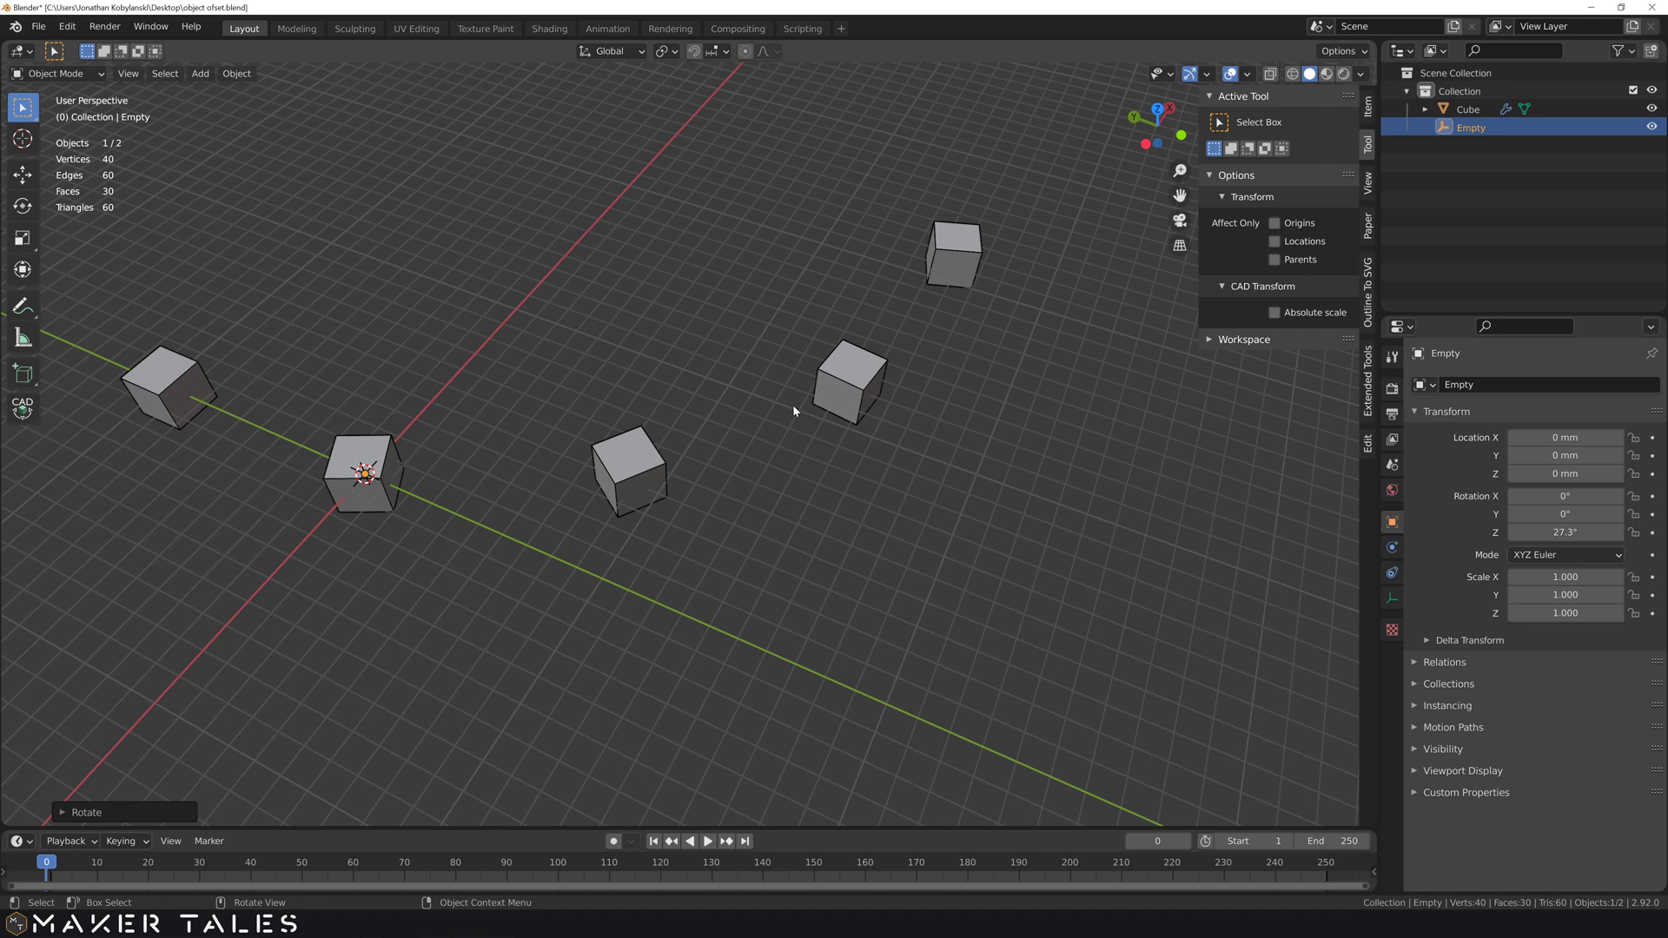
key("ctrl+z")
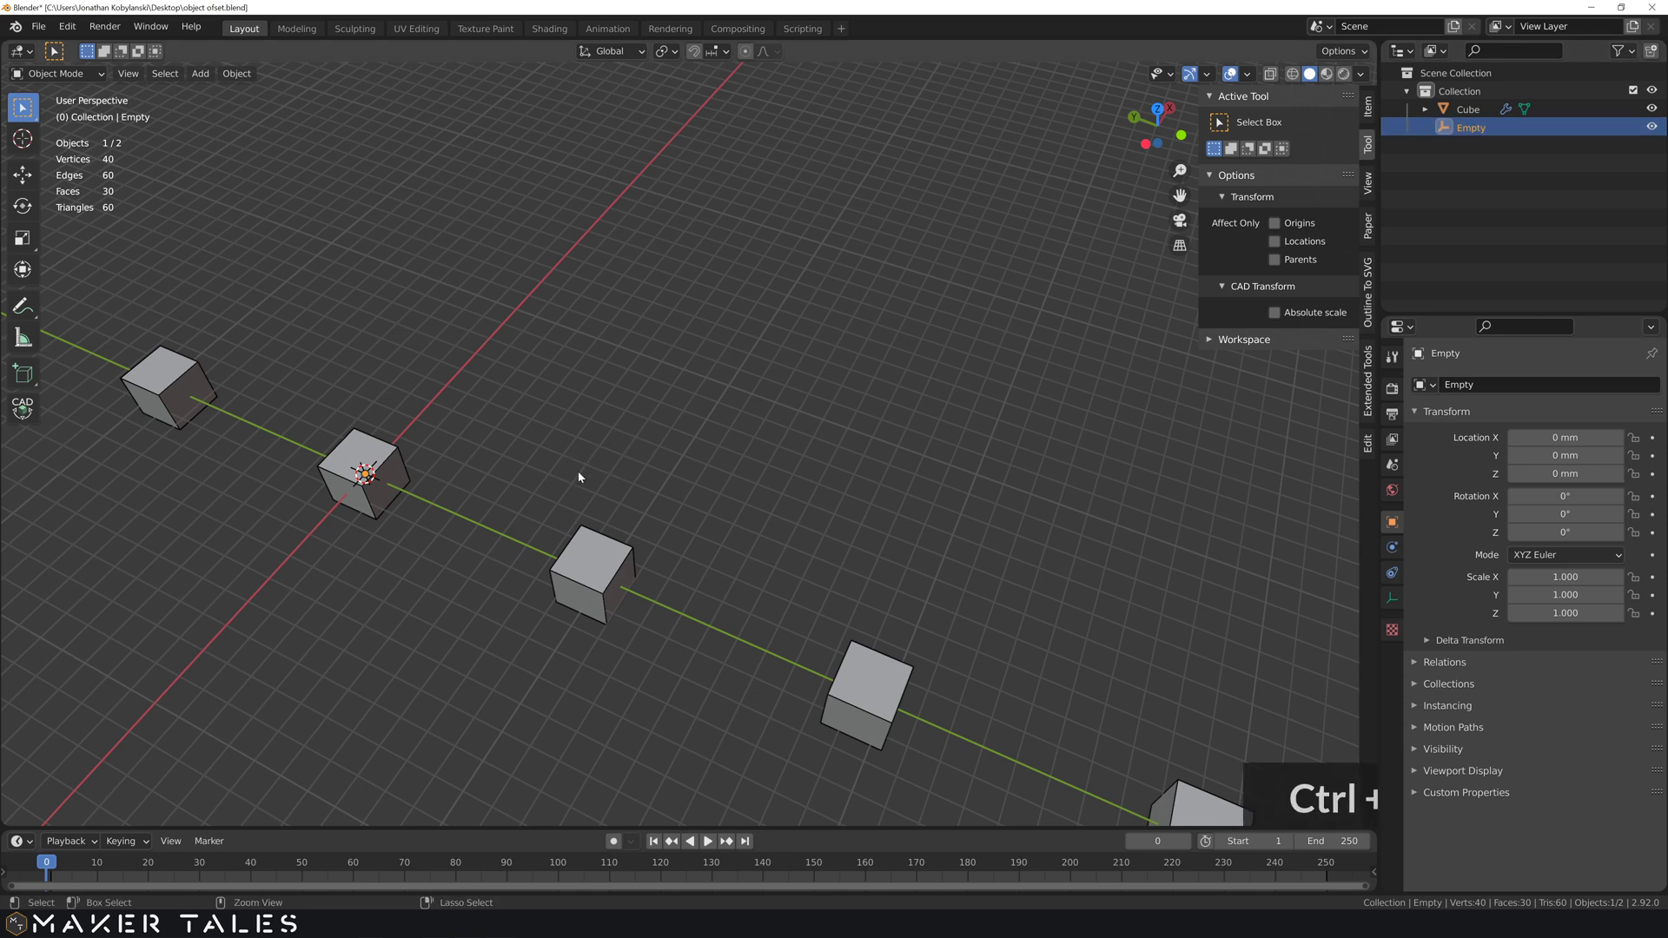
key("ctrl+shift+z")
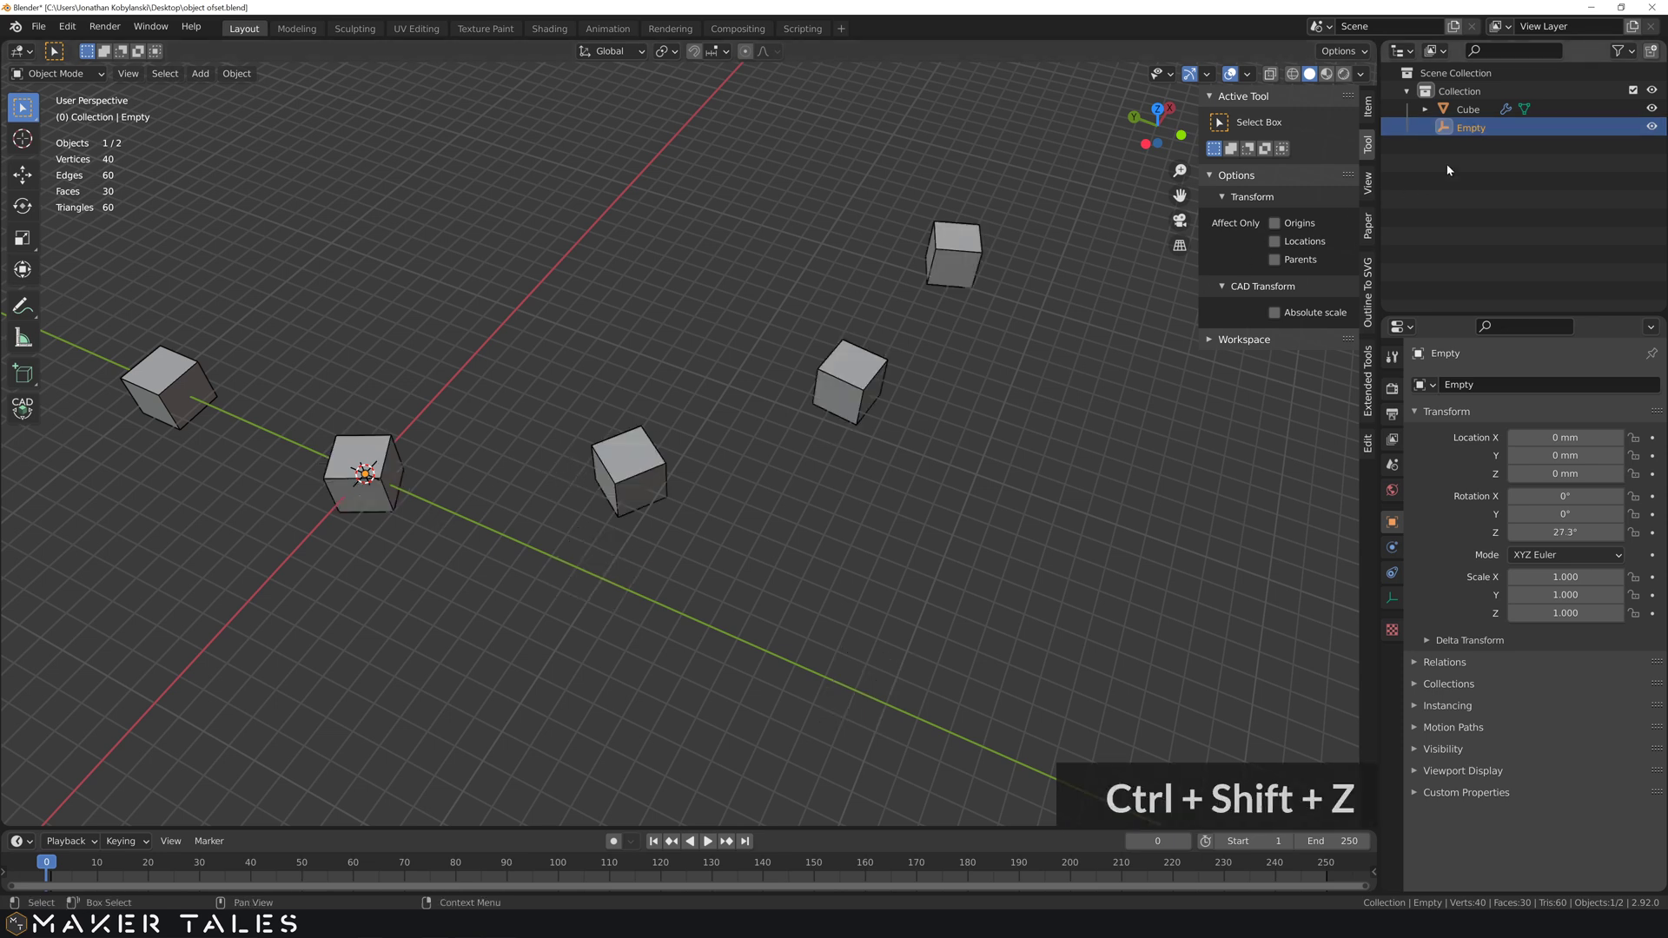
- Scale the Empty to 0.838 and lift it along Z so the cubes shrink and climb into a spiral
left_click(1476, 136)
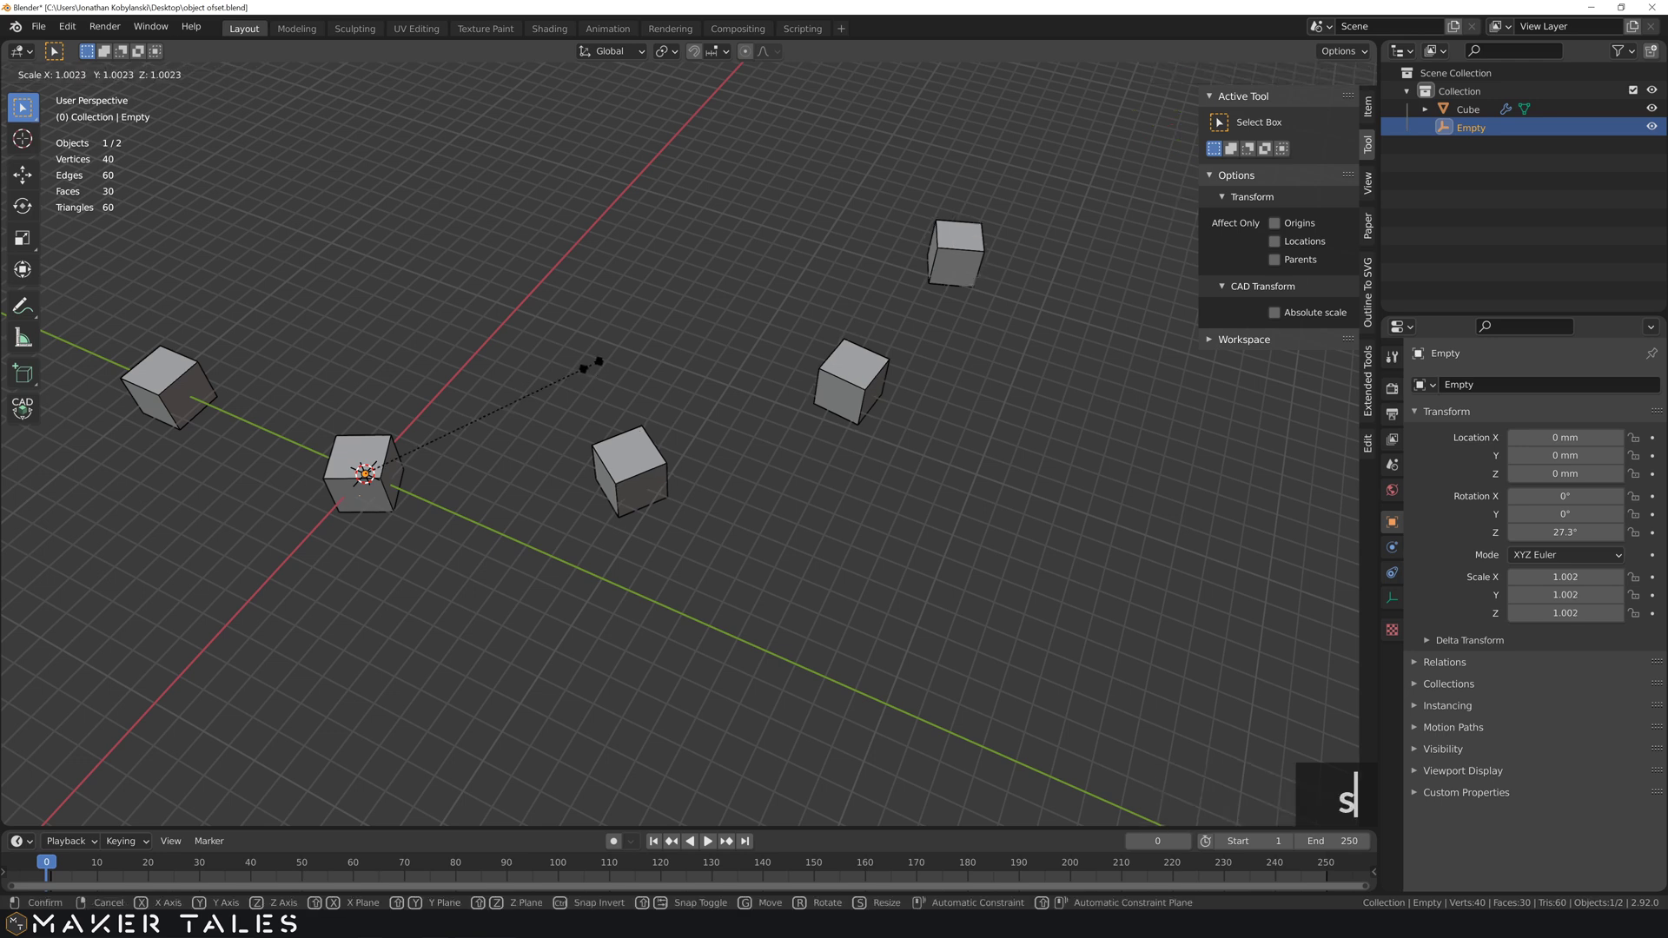
left_click(557, 384)
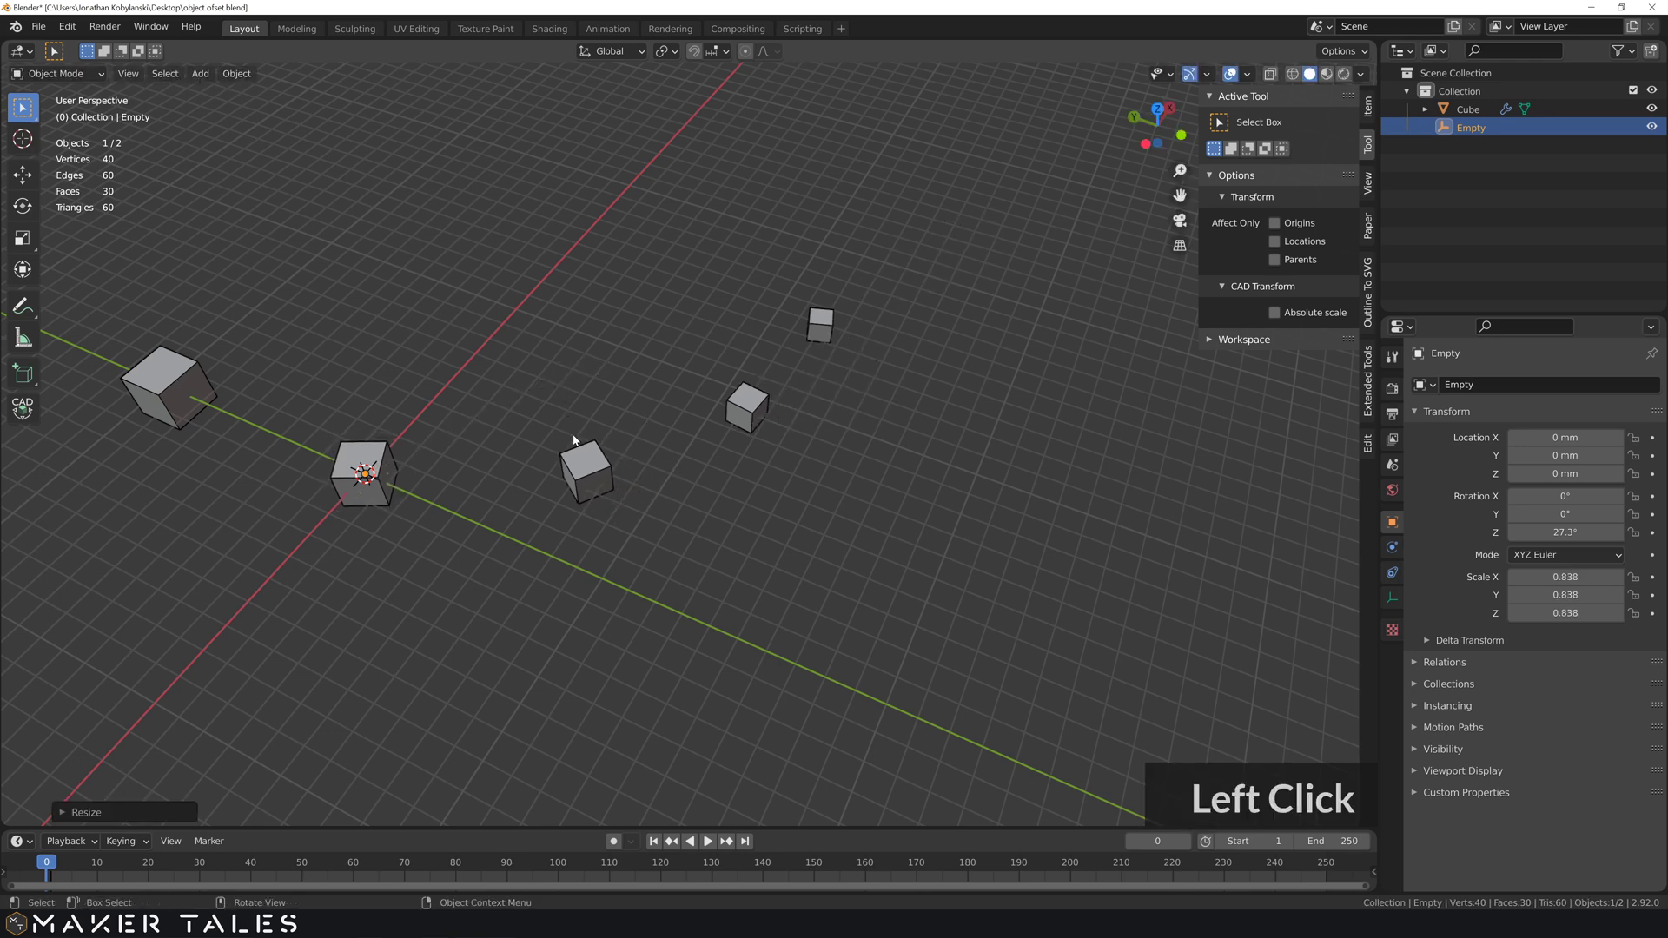
type("gz")
left_click(579, 393)
scroll("down", 3)
middle_click(824, 418)
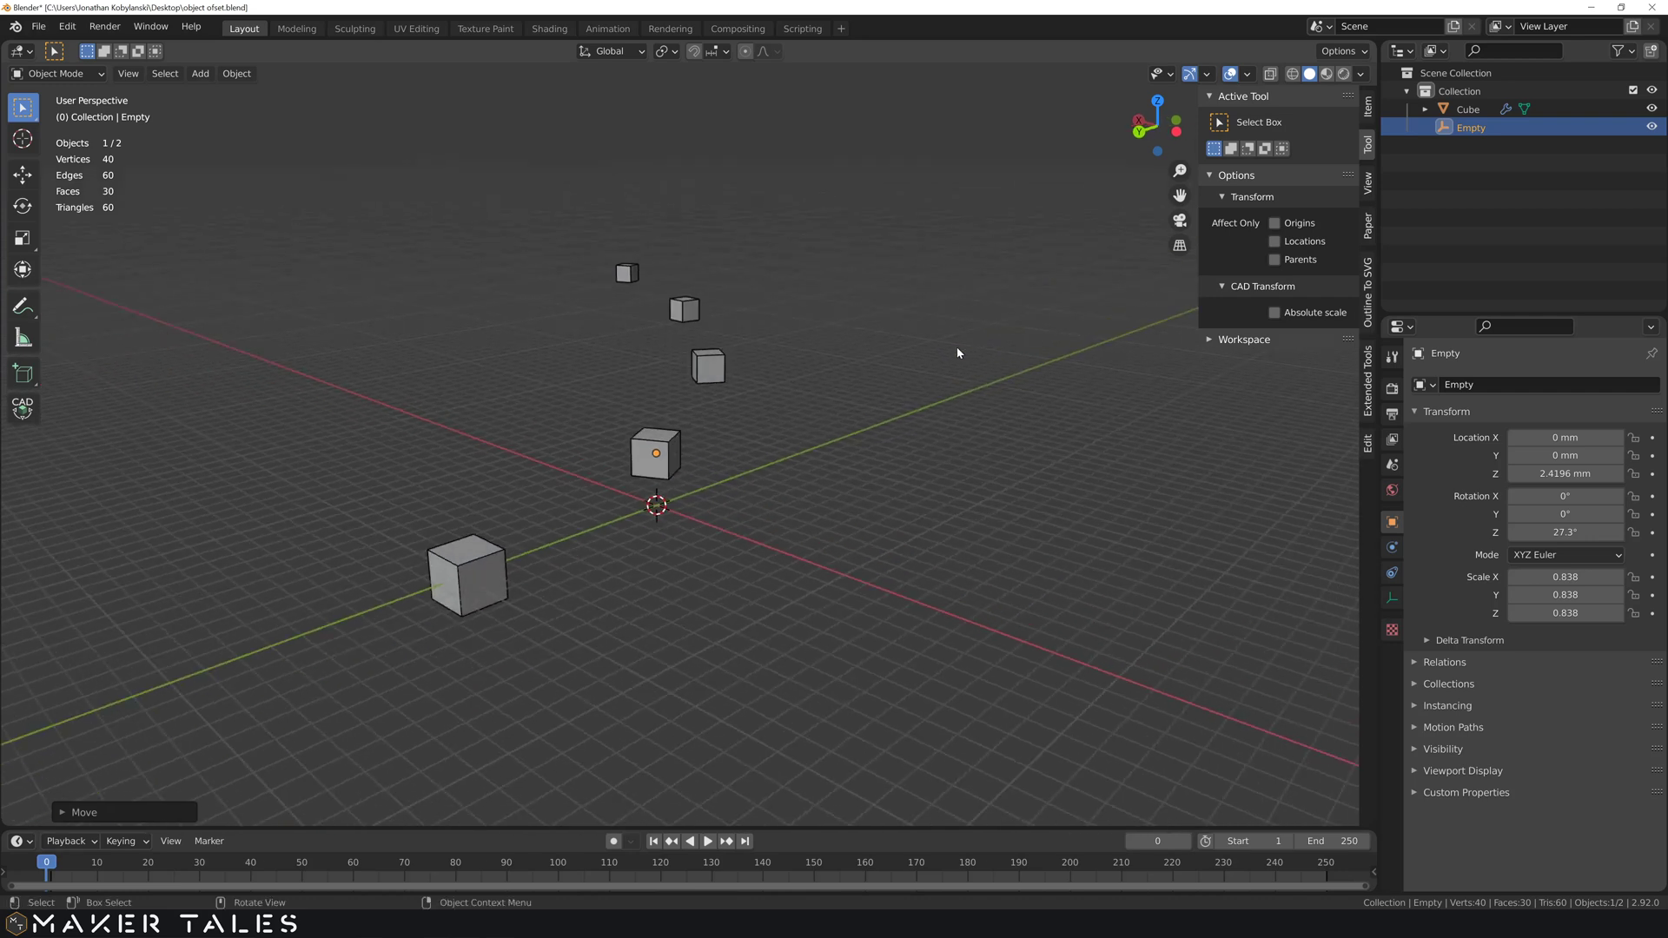
- Clear the Empty's location, rotation and scale, straightening the row, then select the Cube
middle_click(947, 368)
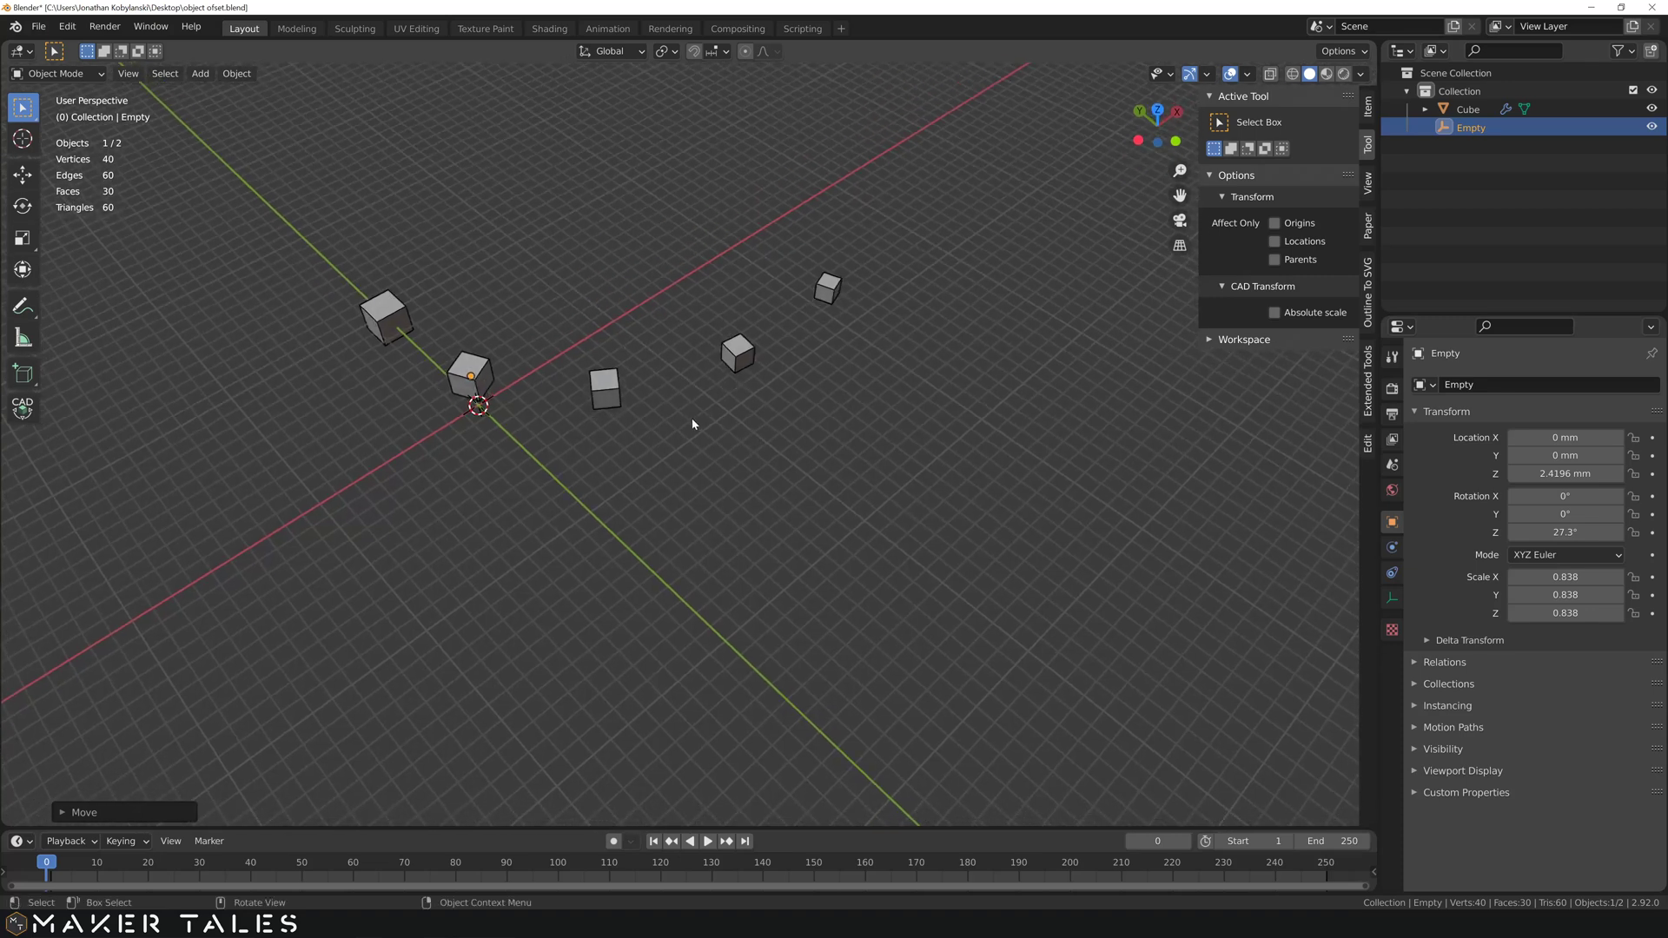
middle_click(705, 422)
key("ctrl+z")
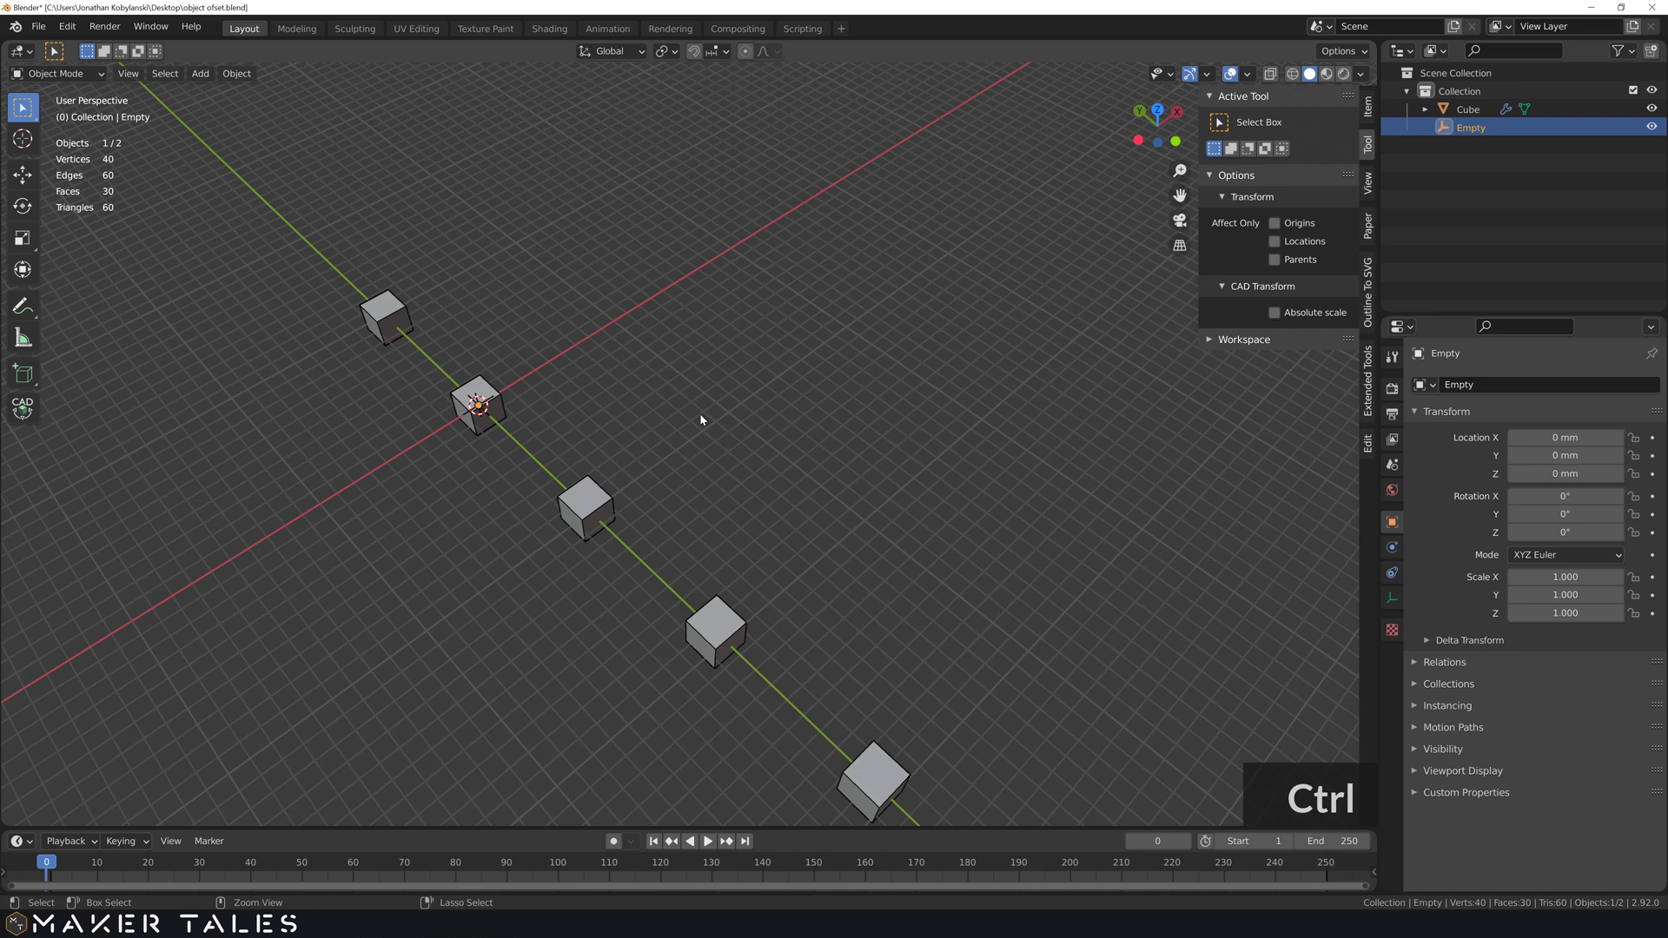
scroll("up", 3)
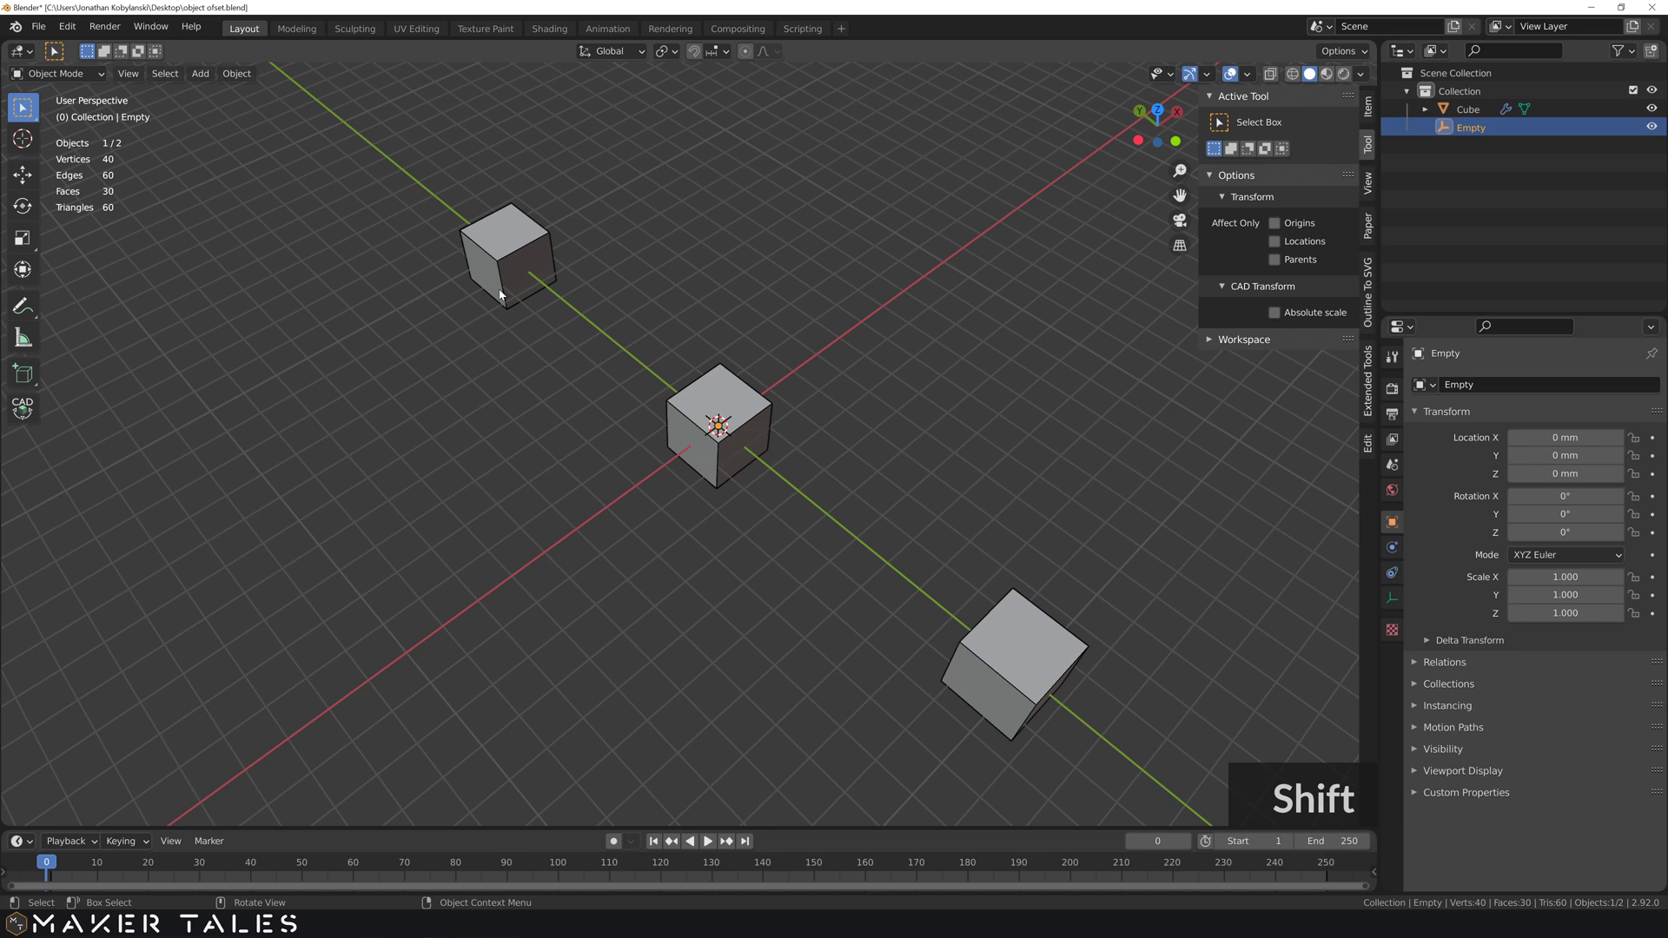
left_click(524, 280)
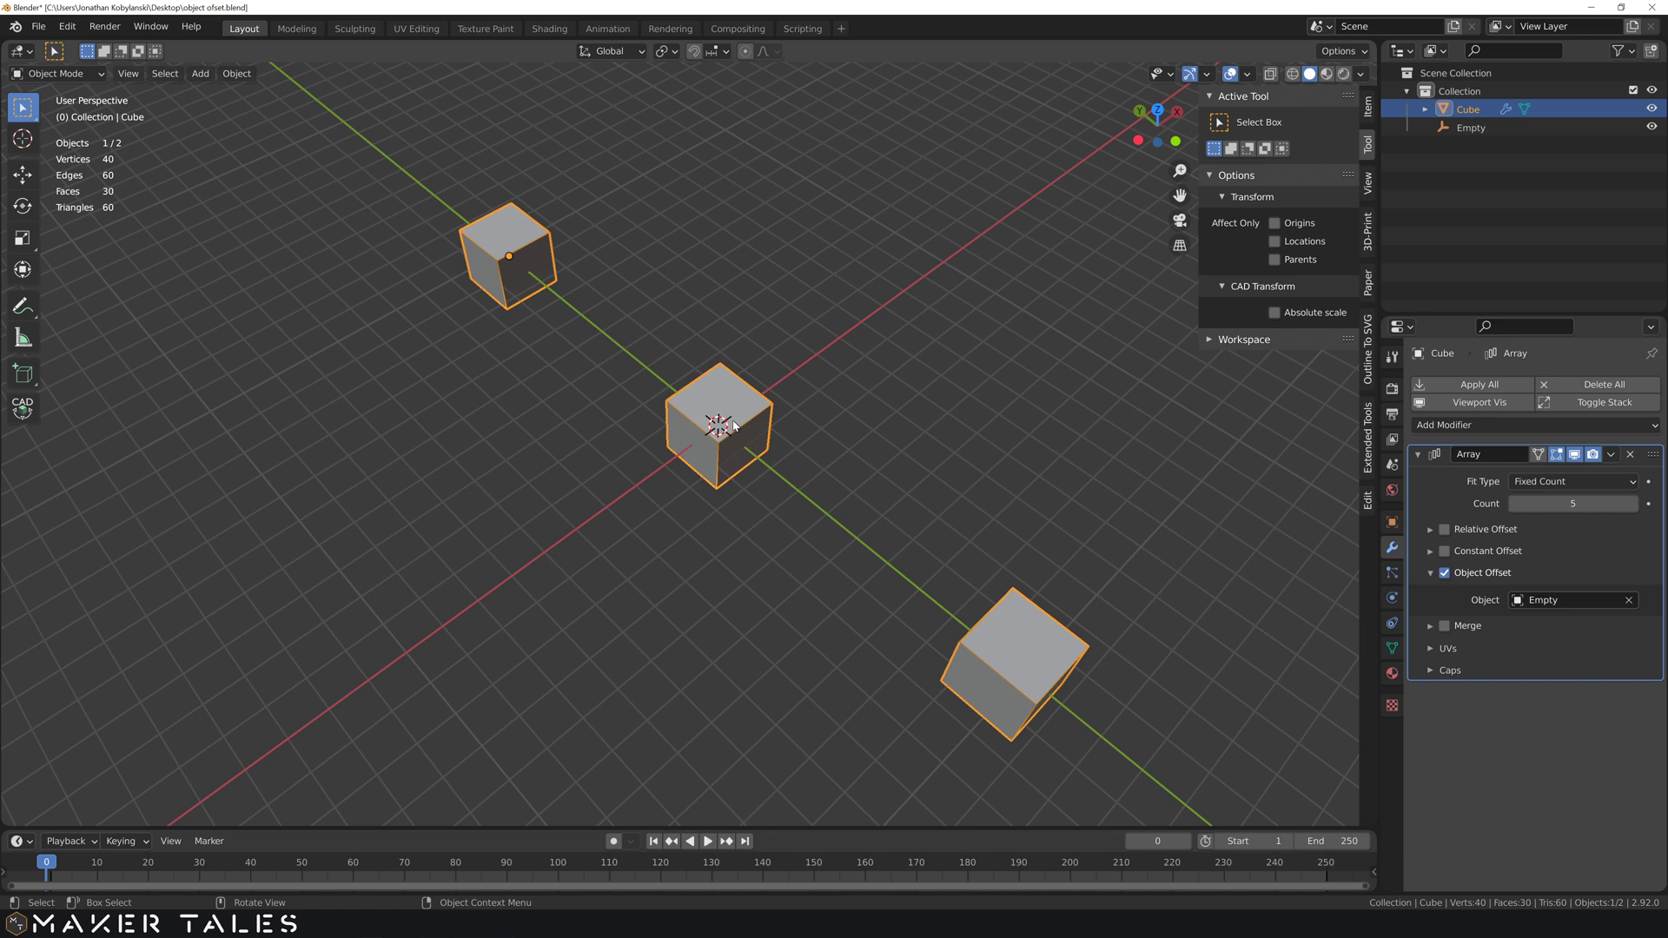
- Set the Cube's Geometry to Origin so the five copies collapse into one cube
right_click(730, 393)
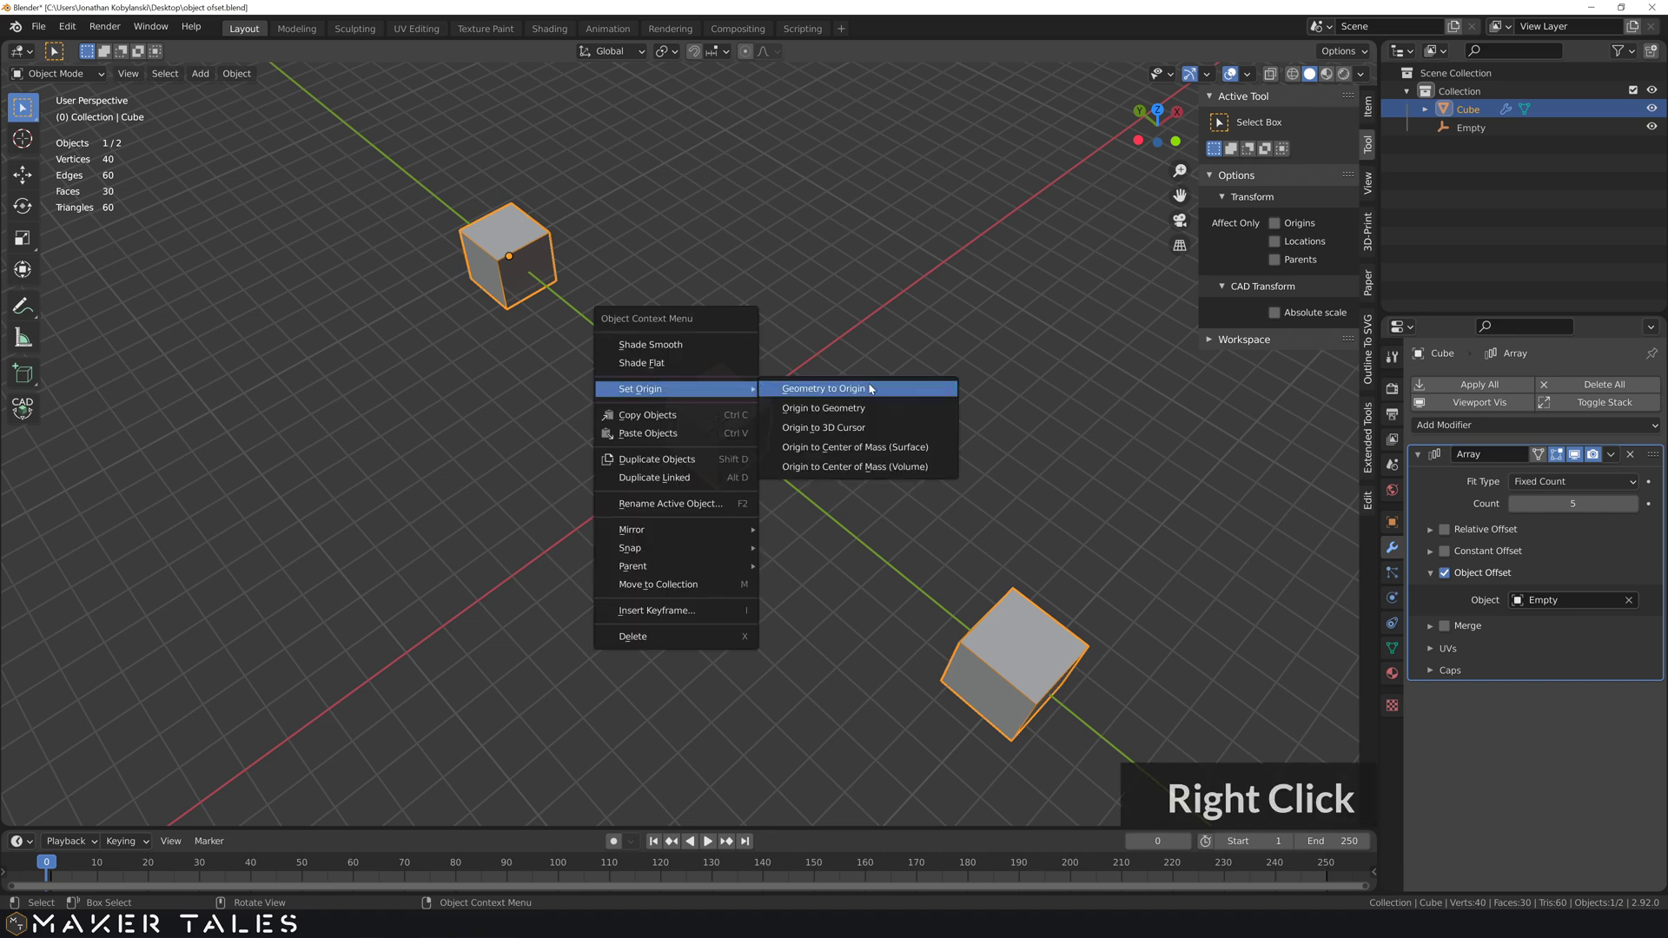
left_click(868, 429)
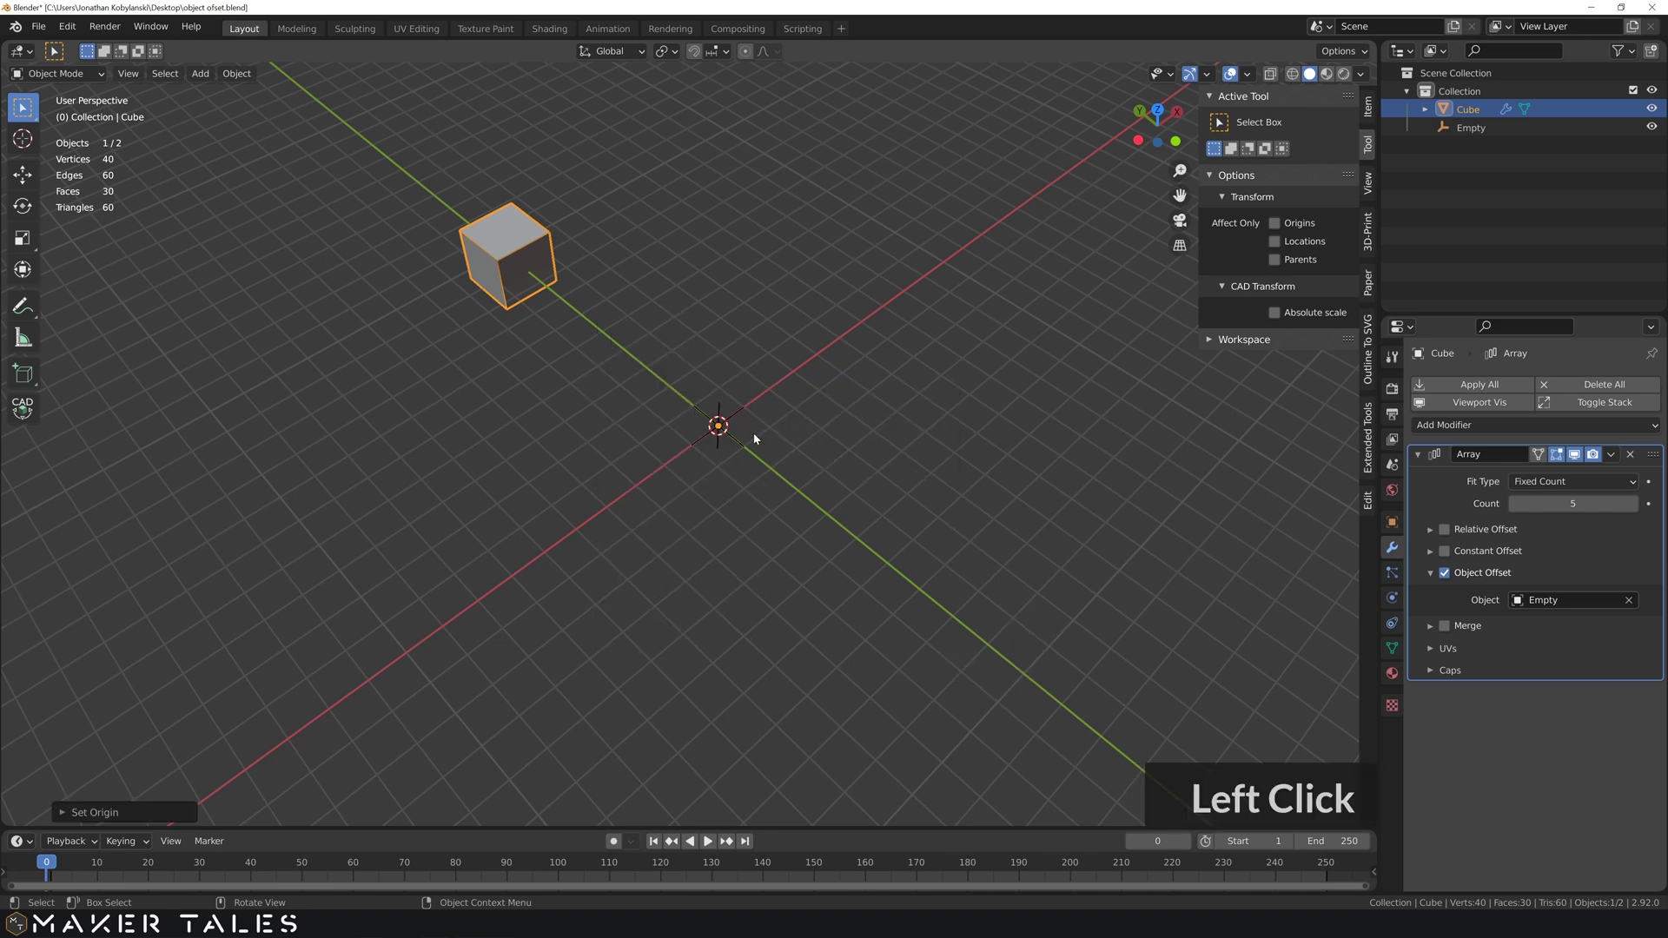
left_click(805, 424)
middle_click(787, 418)
middle_click(814, 420)
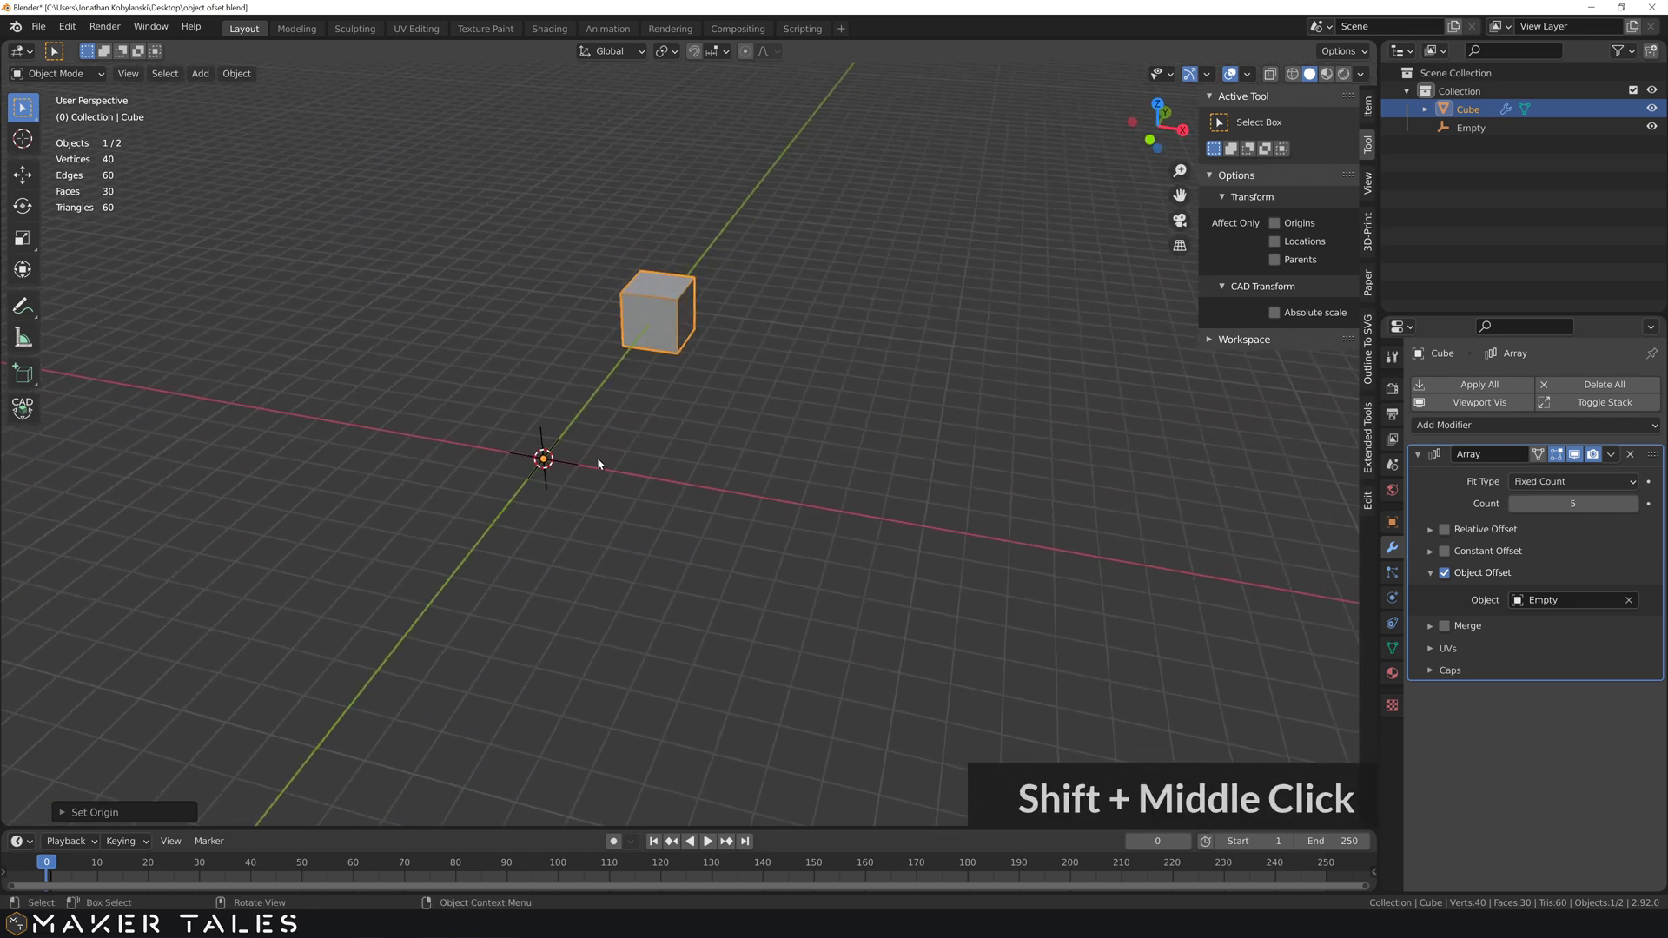
- Select the Empty at the world origin and orbit around the collapsed cube
left_click(575, 470)
middle_click(671, 434)
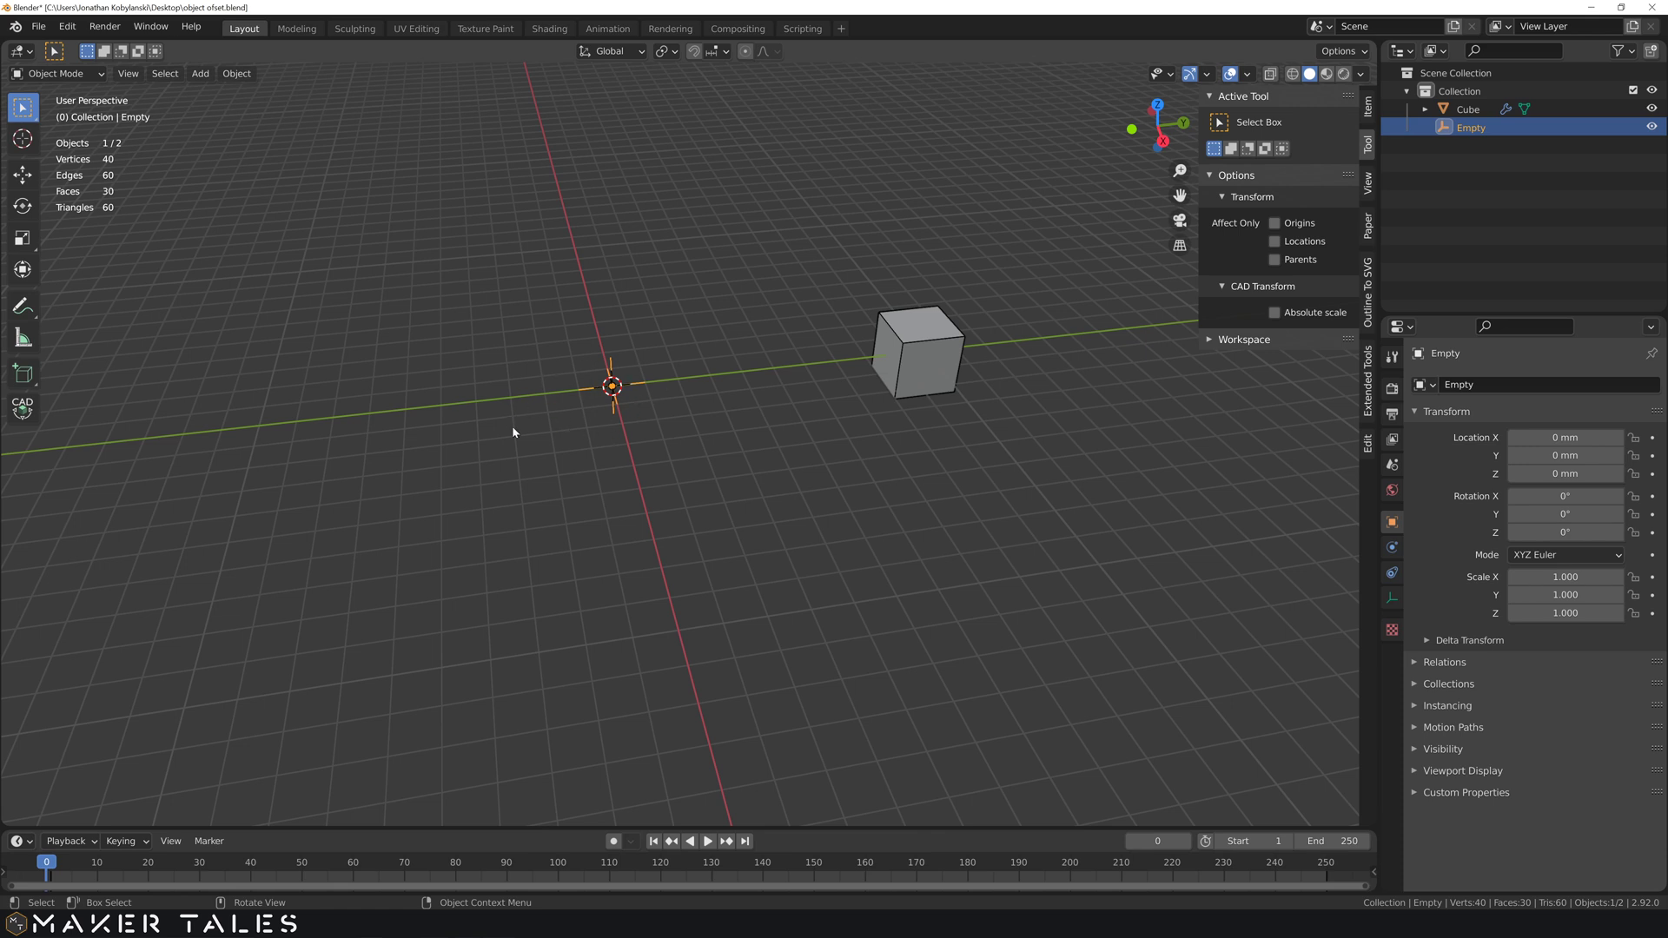
middle_click(546, 437)
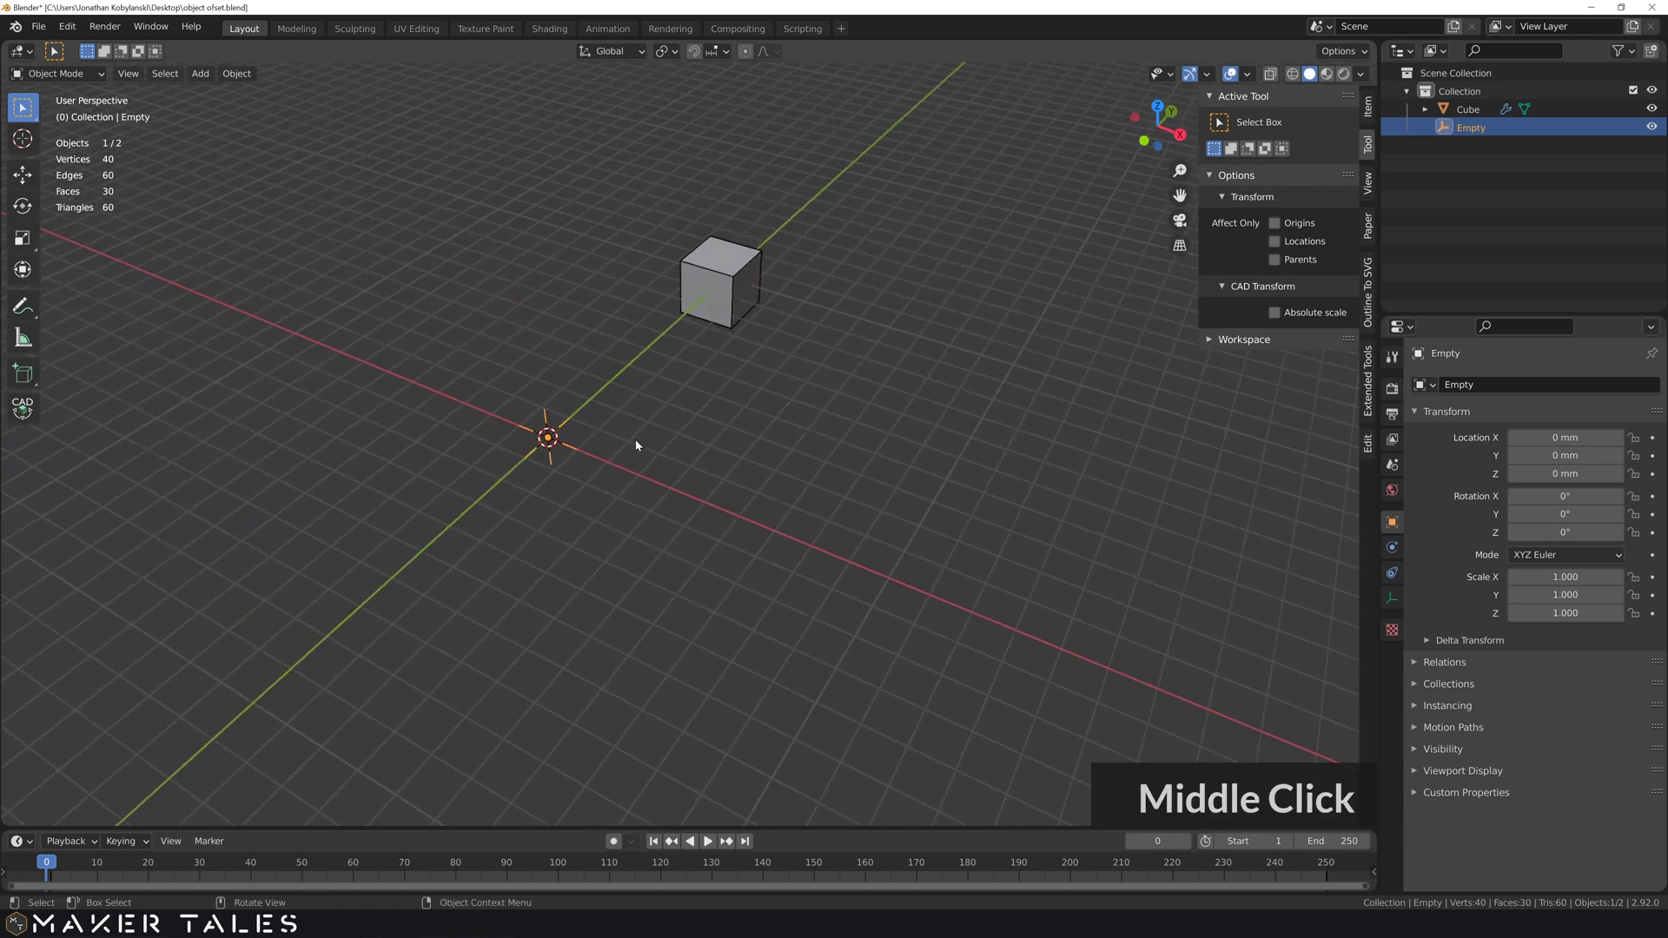
- Rotate the Empty freely about the vertical axis to fan the cubes out
left_click(631, 474)
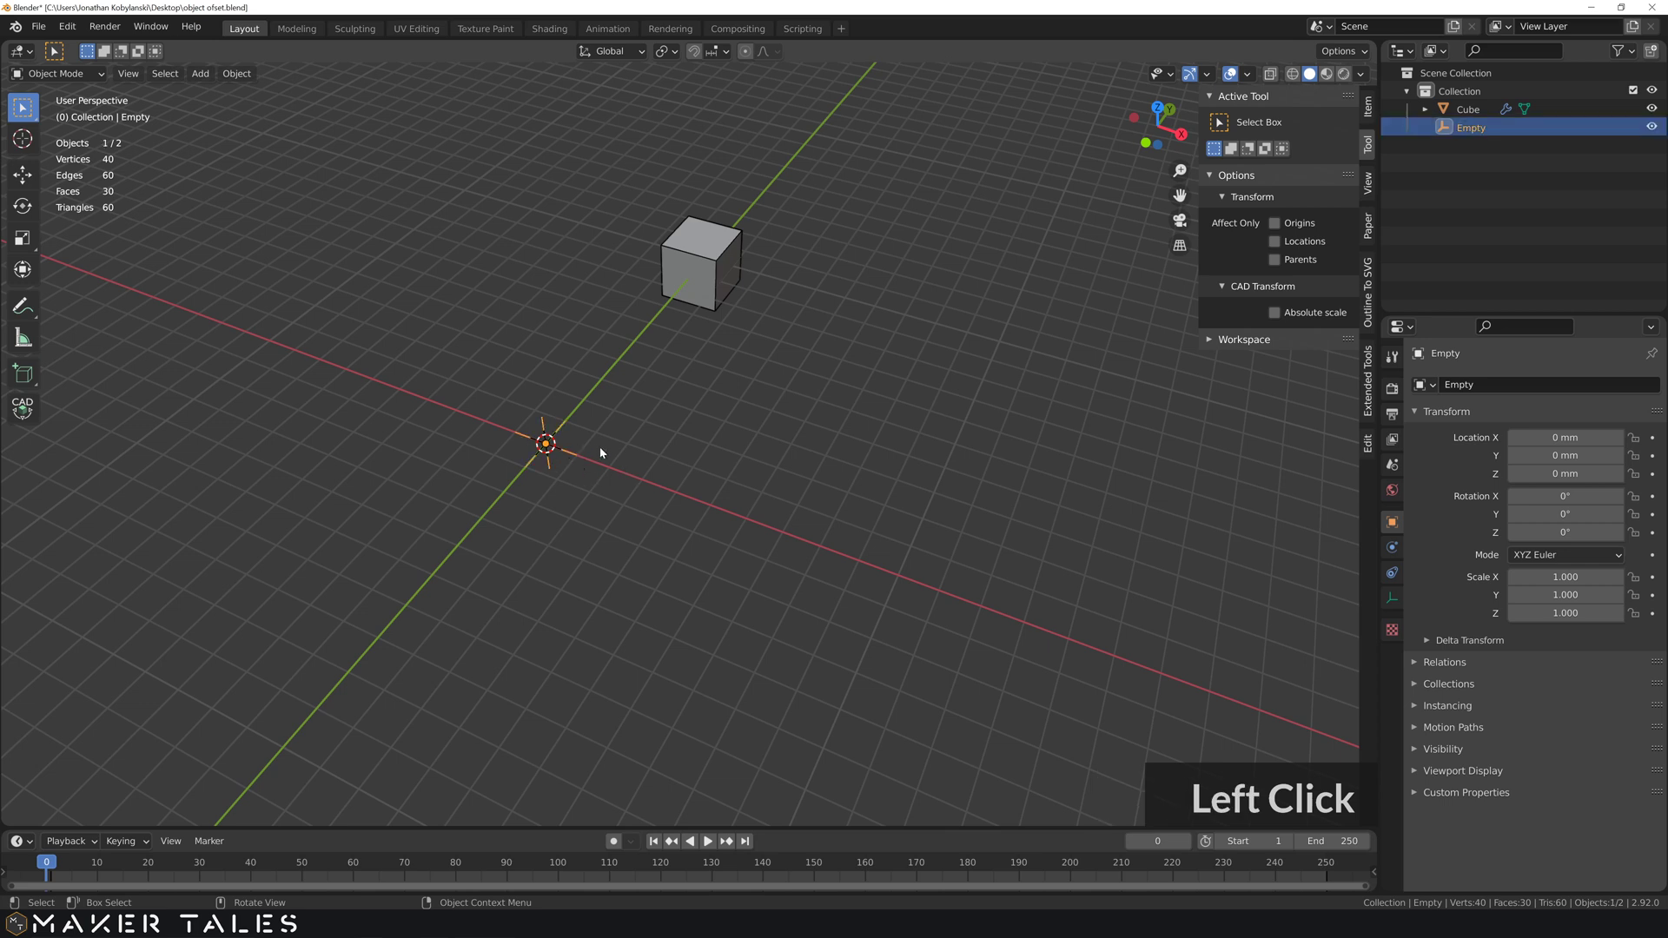
key("r")
key("z")
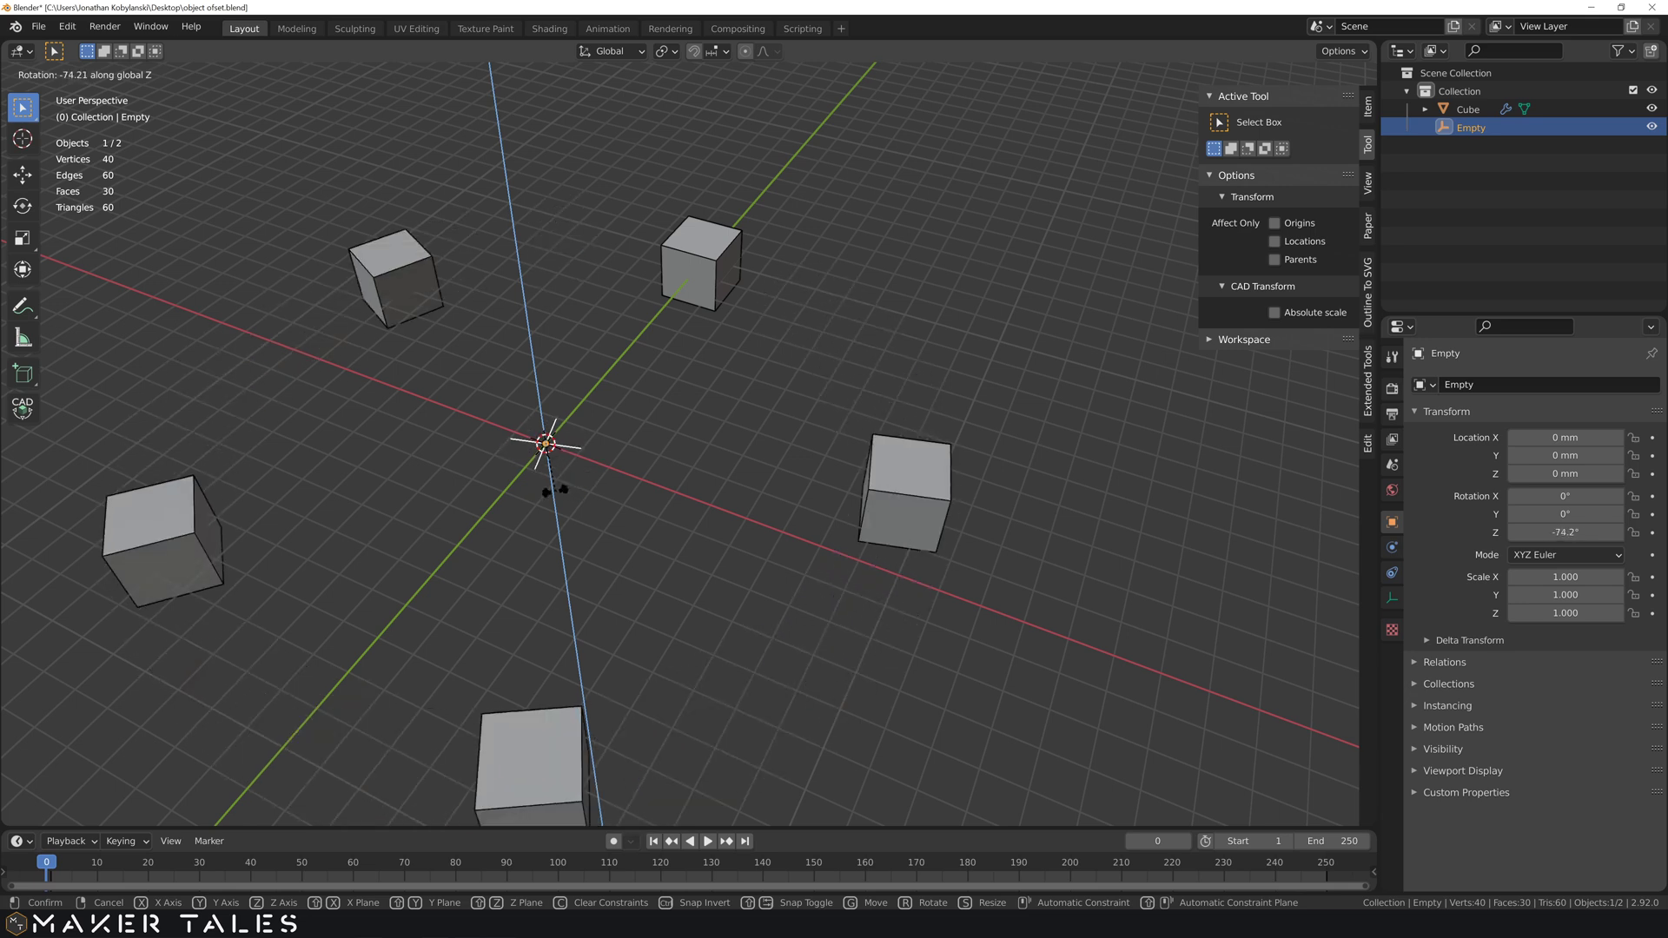
left_click(577, 493)
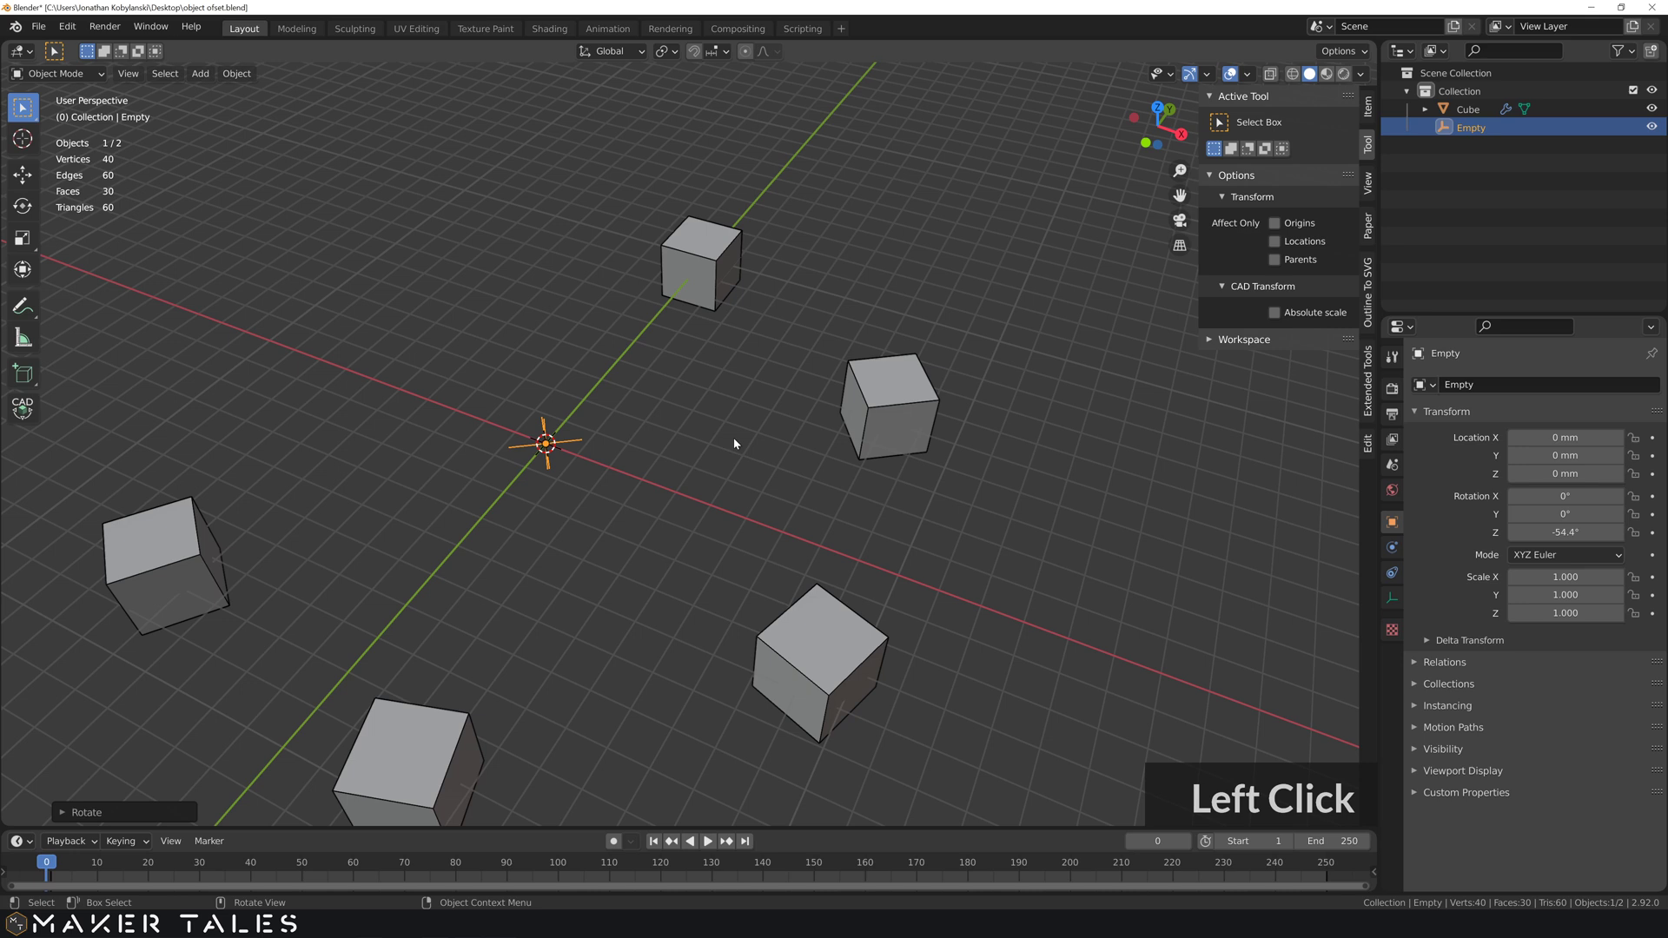
middle_click(709, 477)
- Enter 360/5 in the Empty's Rotation Z field for an exact 72° even ring
left_click(796, 458)
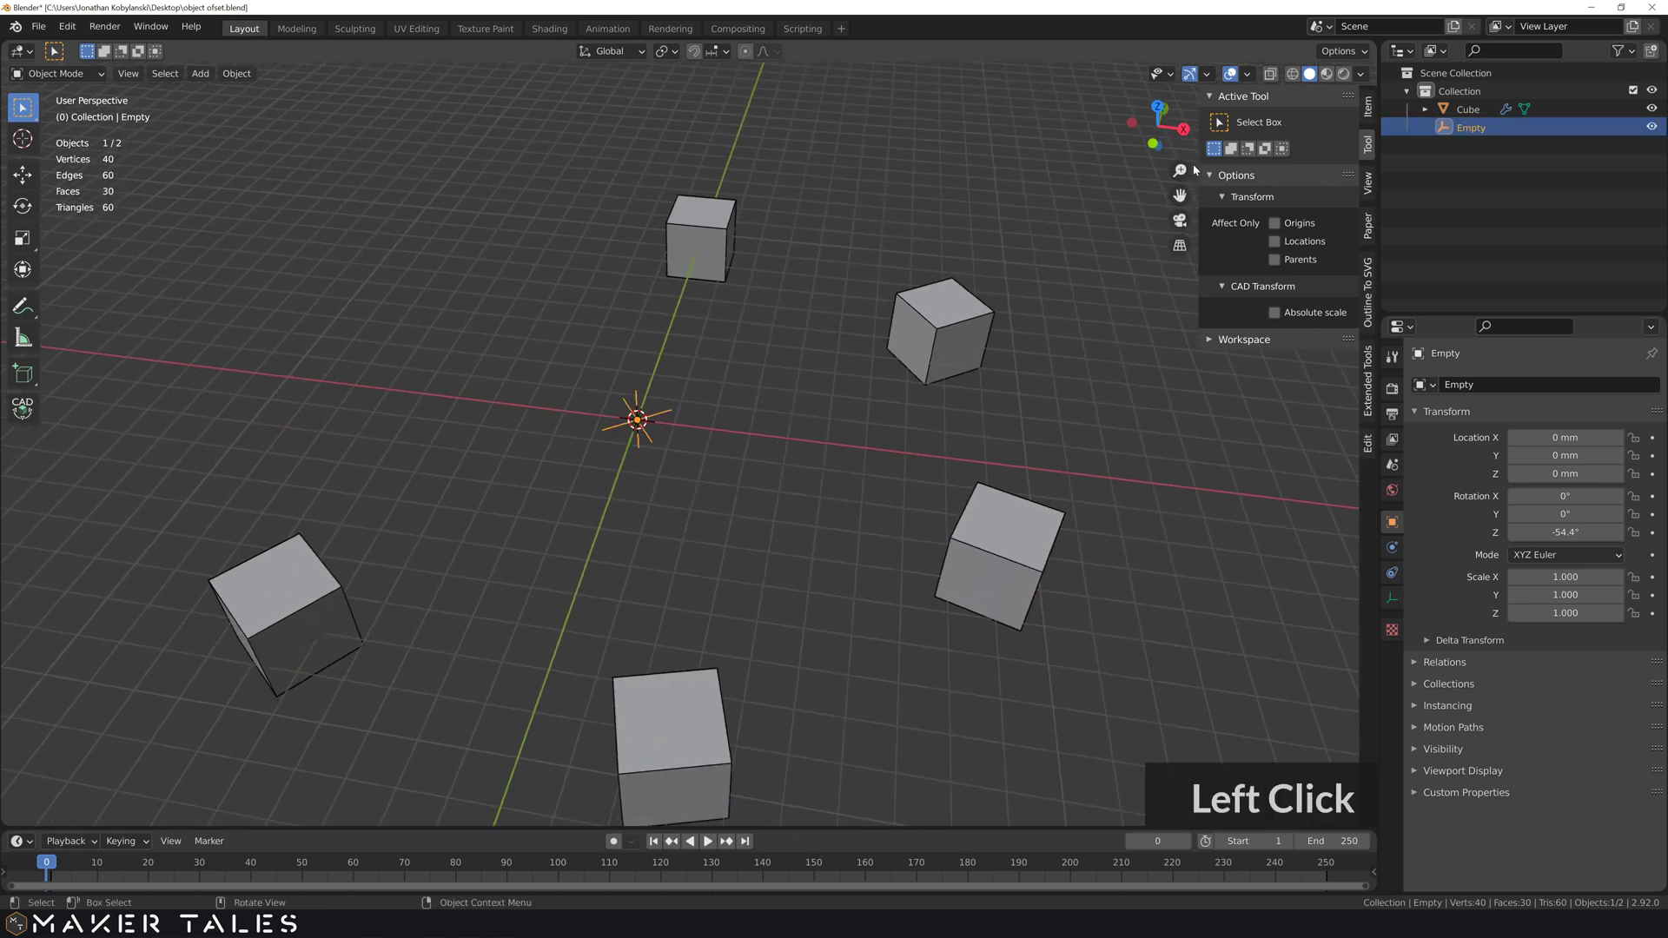
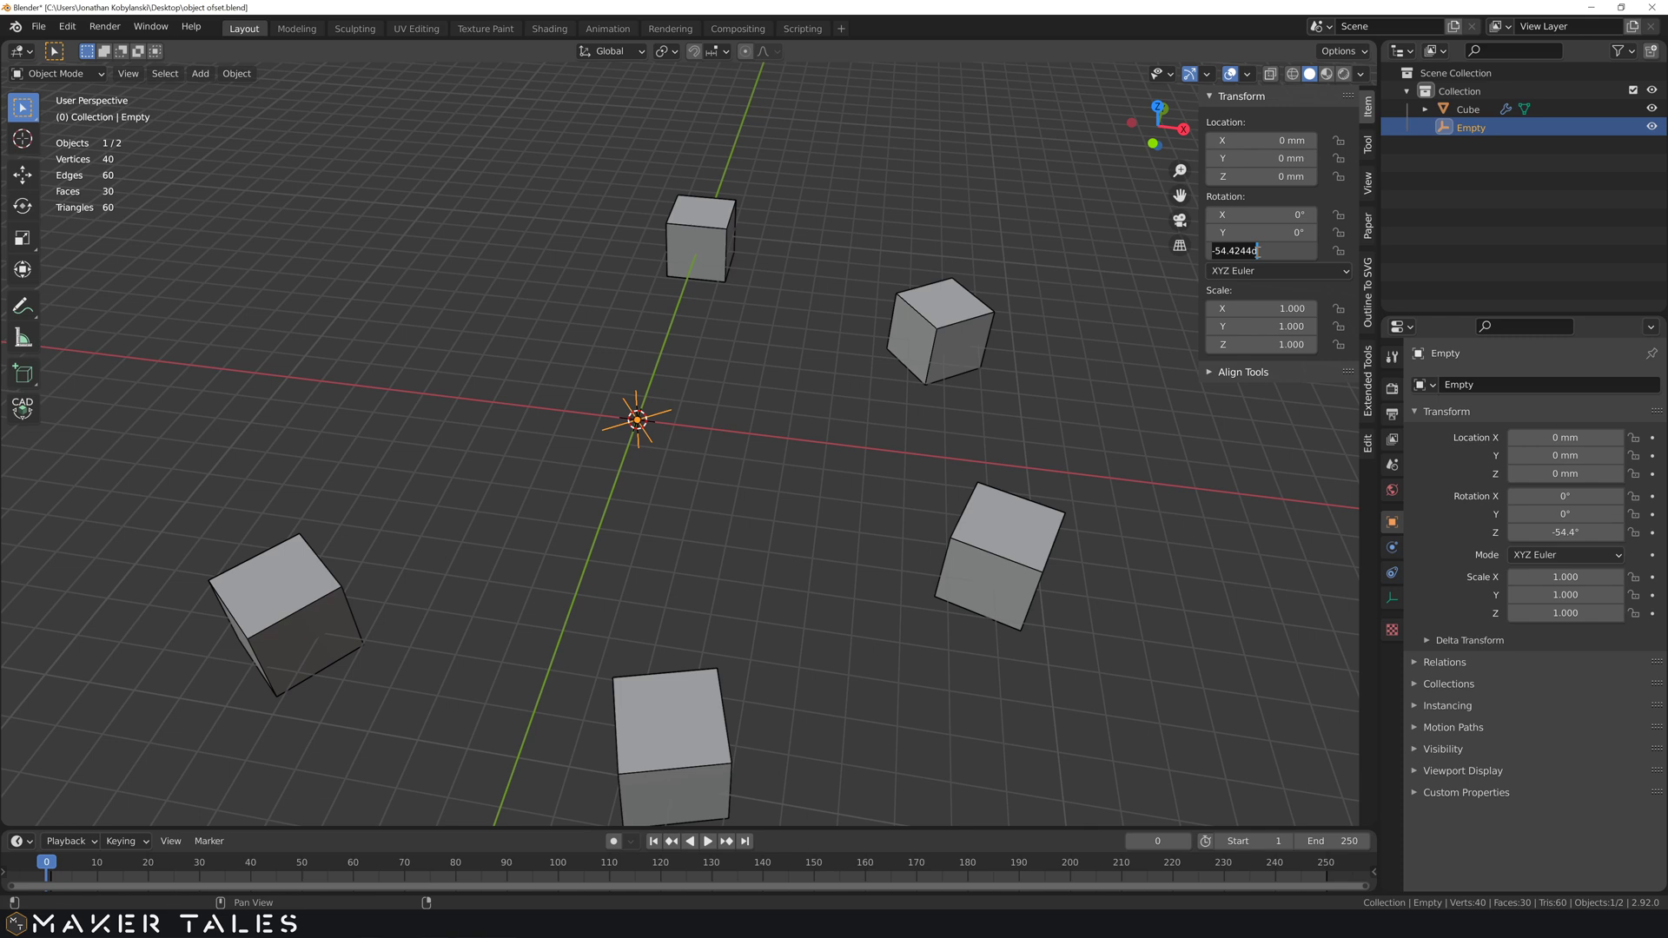
type("360")
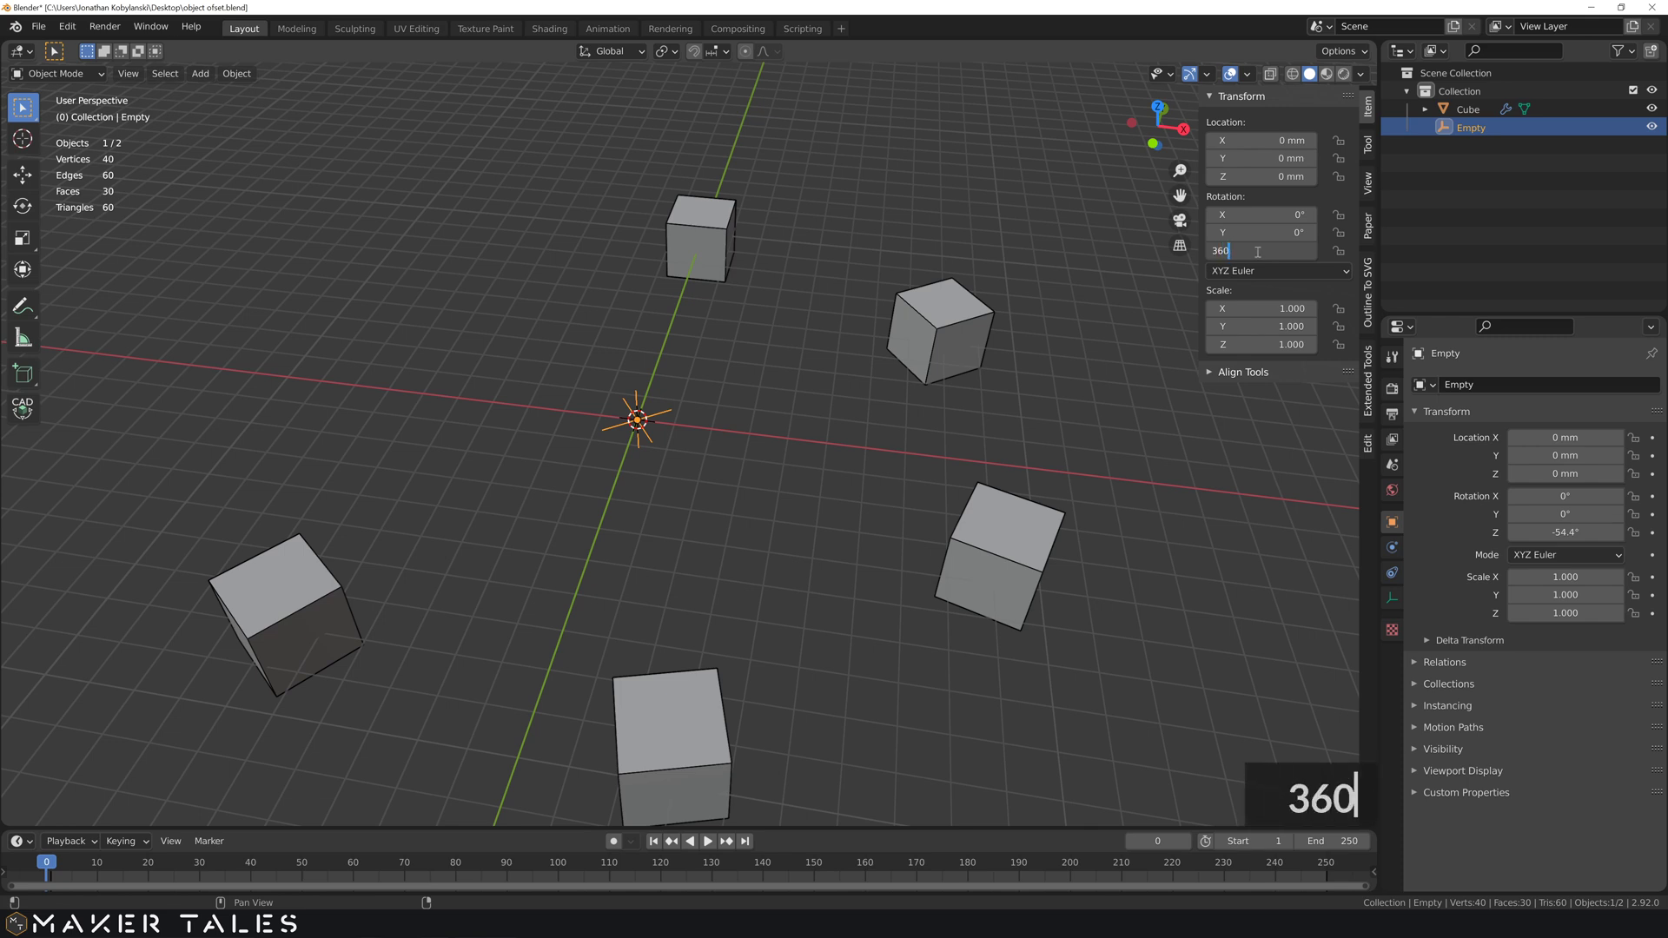
type("/5")
key("Return")
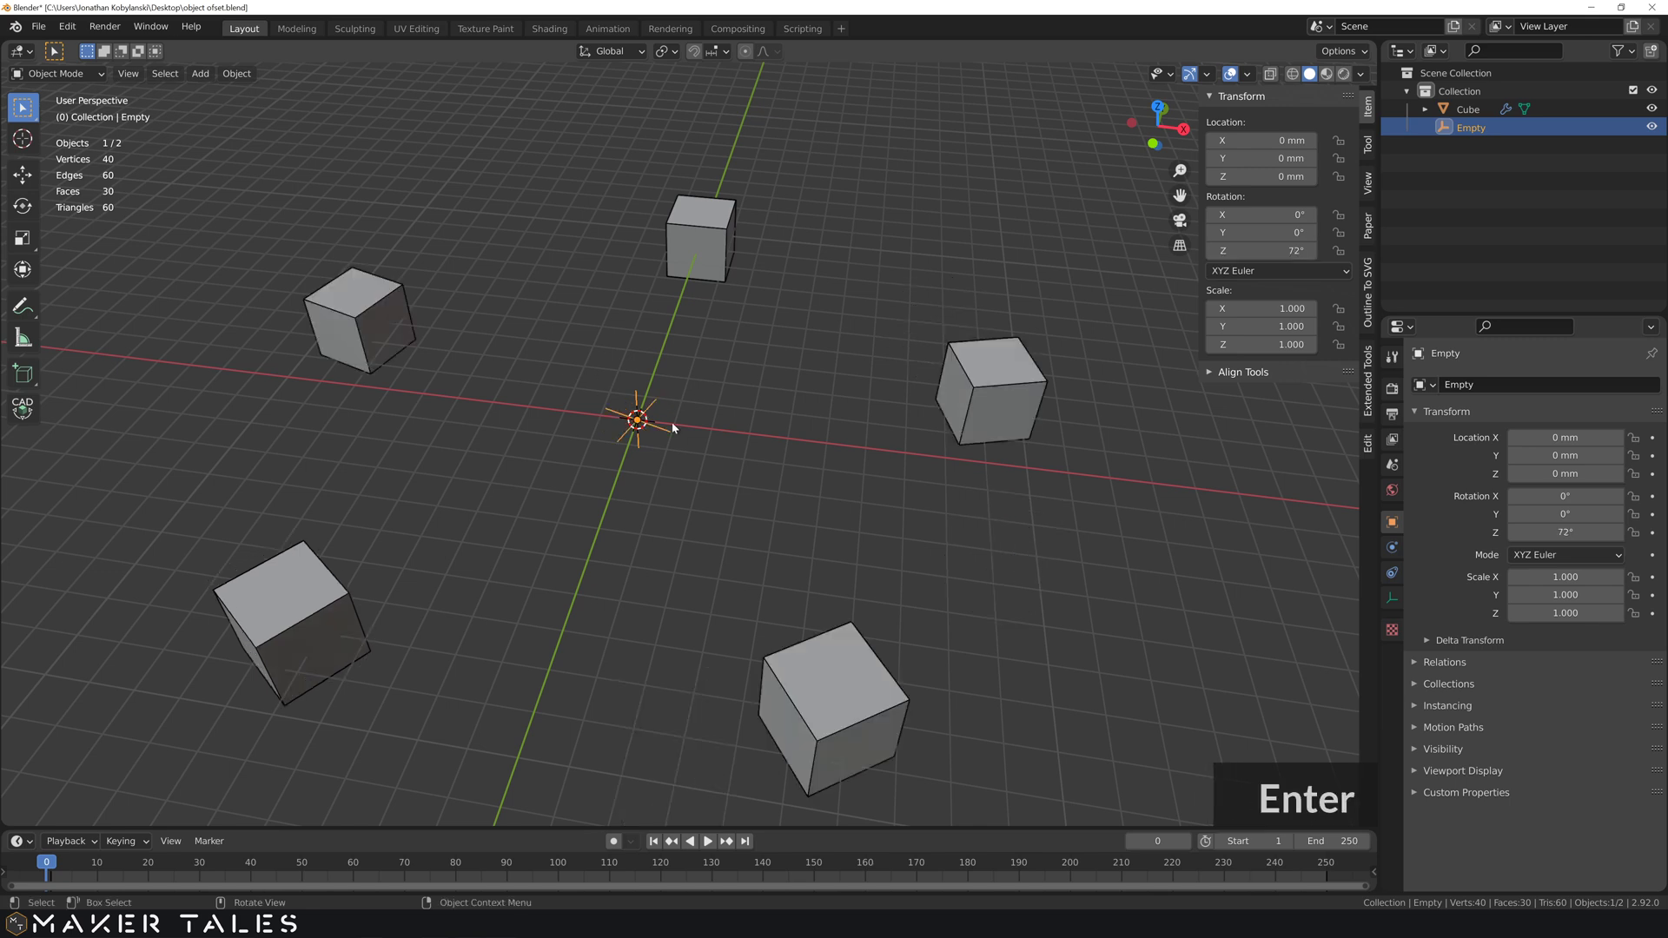
left_click(775, 473)
middle_click(808, 480)
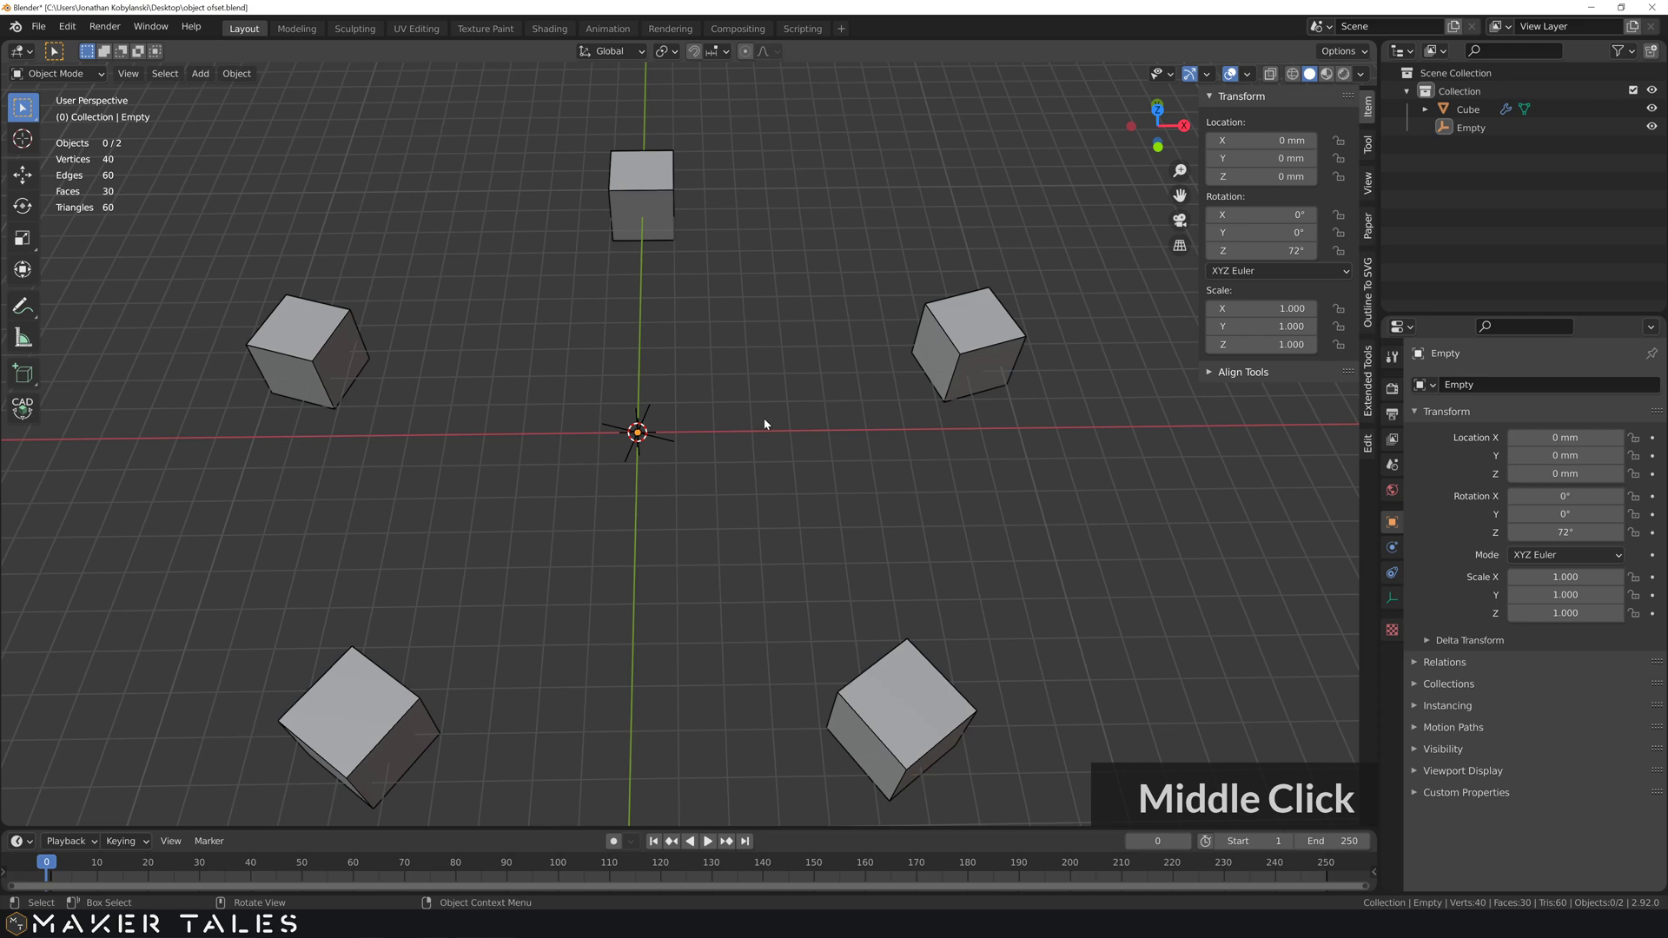
- Raise the Cube's Array Count to 12
left_click(659, 221)
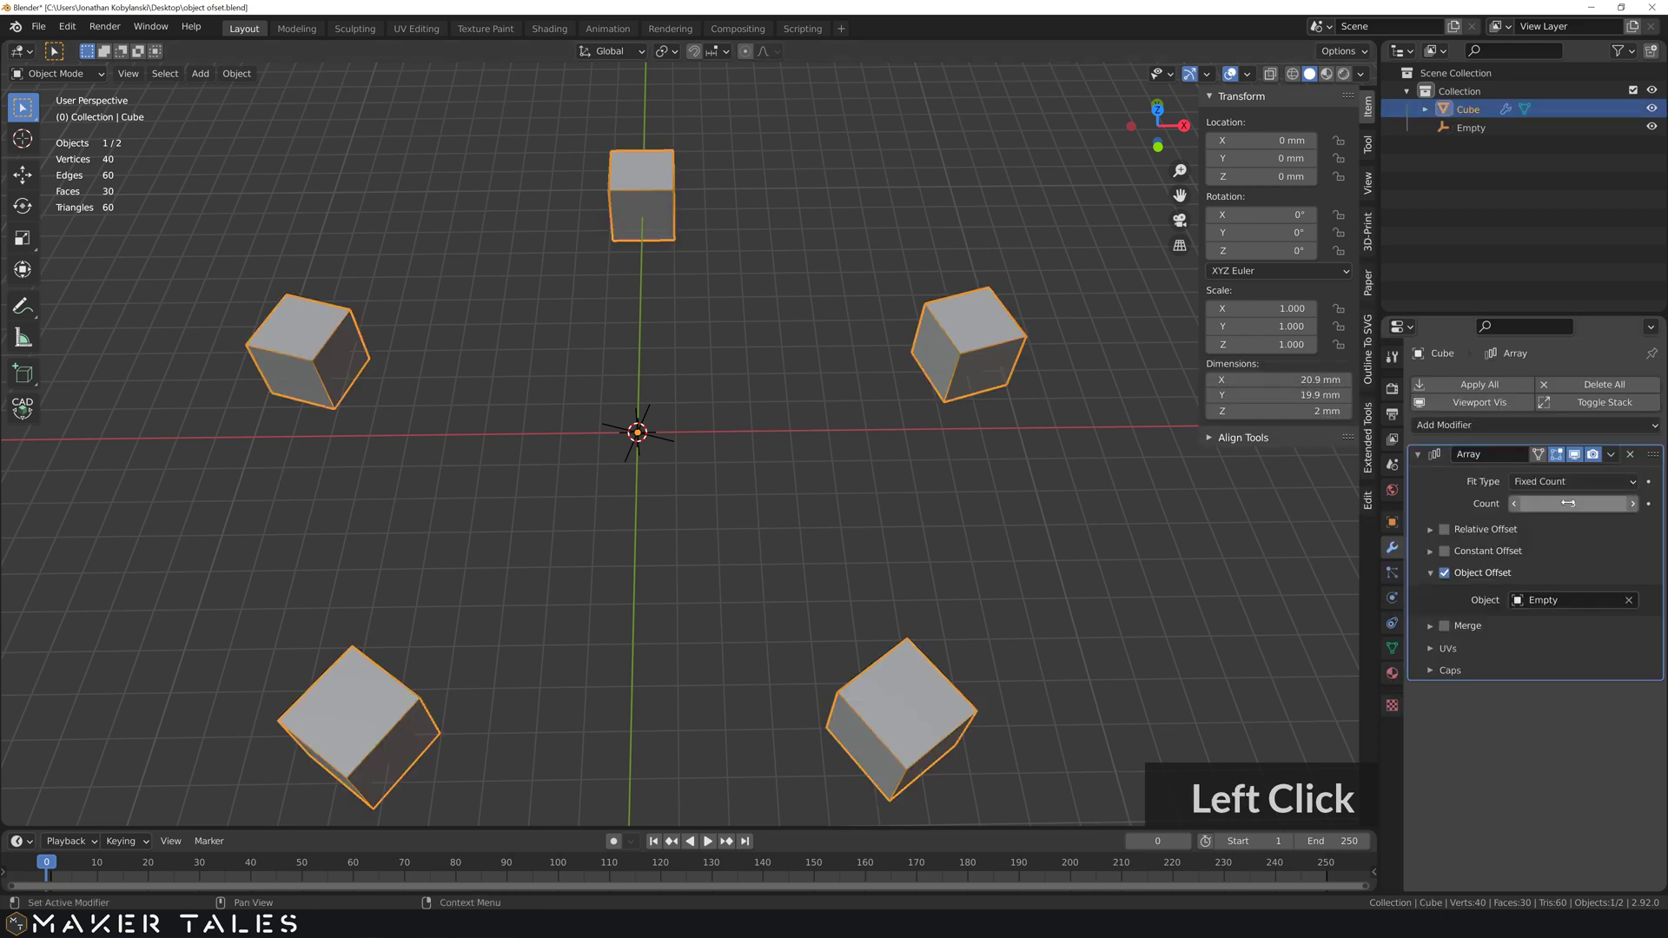
type("12")
key("Return")
- Set the Empty's Rotation Z to 360/12 (30°) so the twelve cubes close the ring
left_click(676, 445)
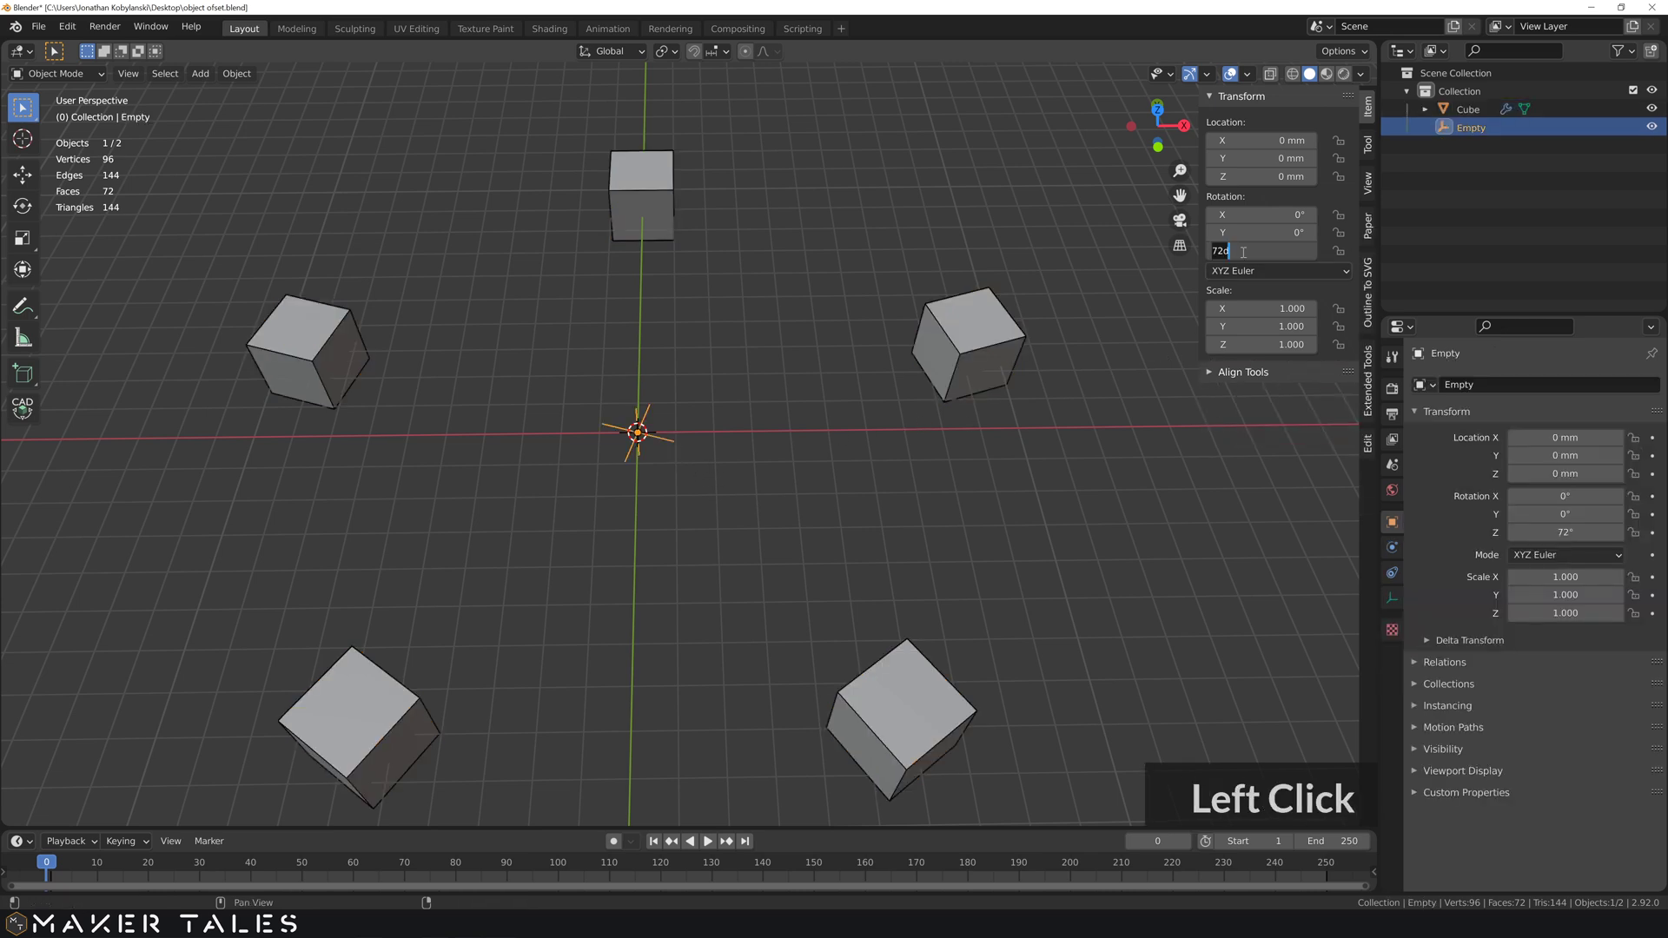
type("360/12")
left_click(748, 486)
scroll("down", 3)
middle_click(738, 400)
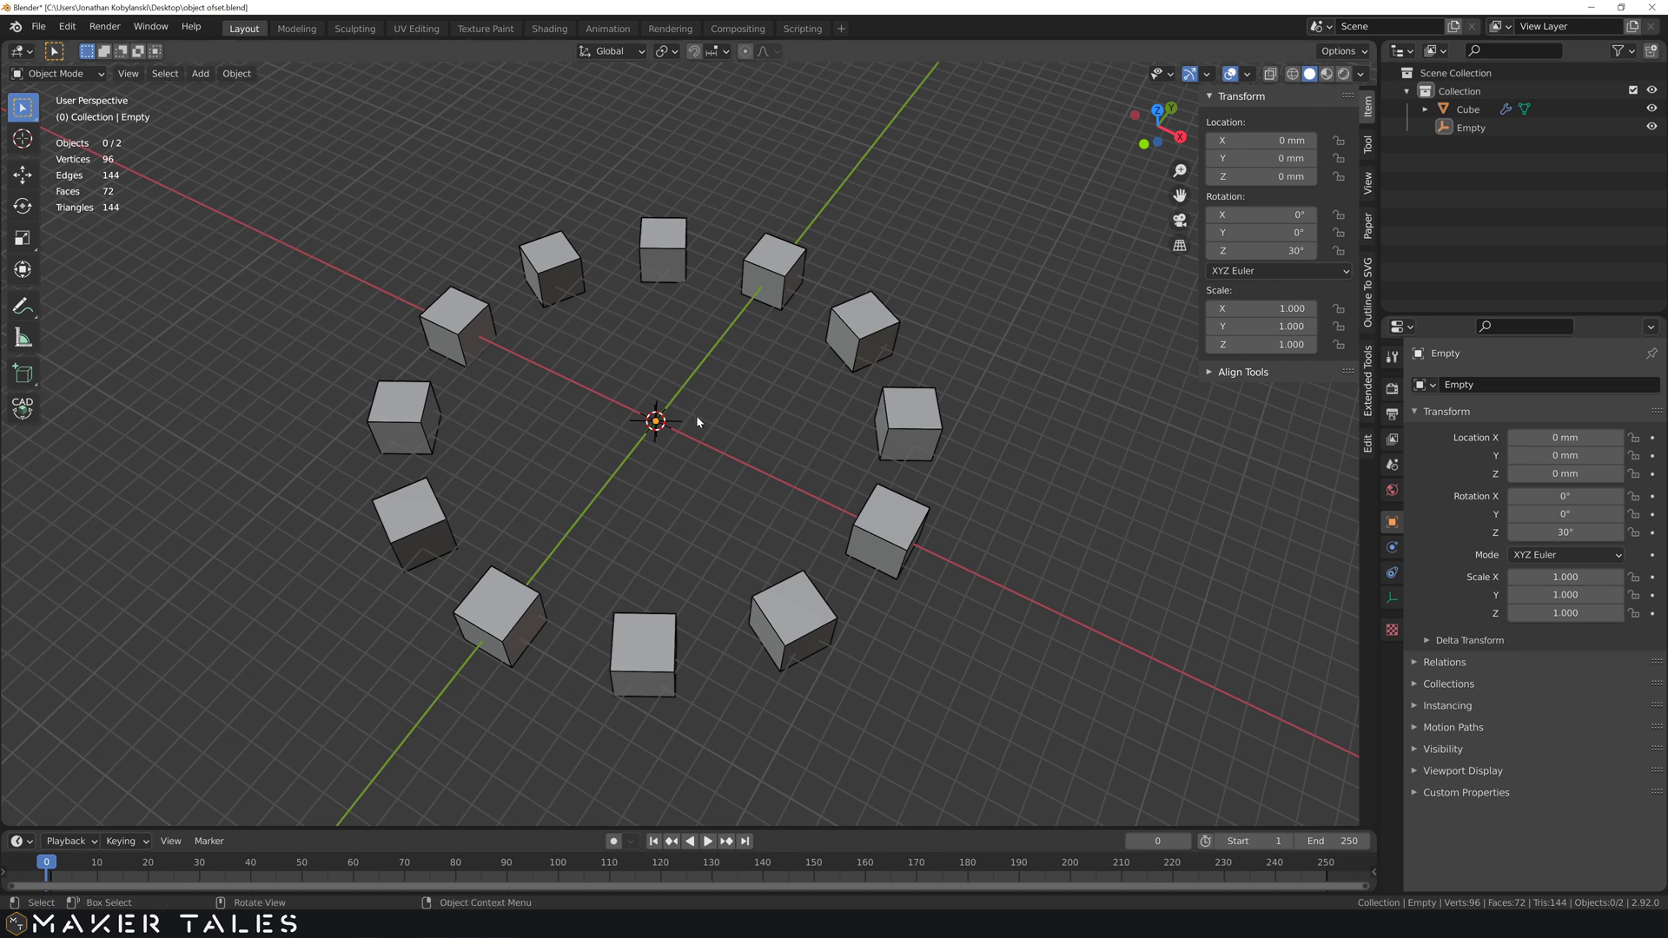
scroll("up", 3)
scroll("up", 3)
middle_click(726, 399)
scroll("down", 3)
left_click(704, 258)
key("g")
left_click(482, 219)
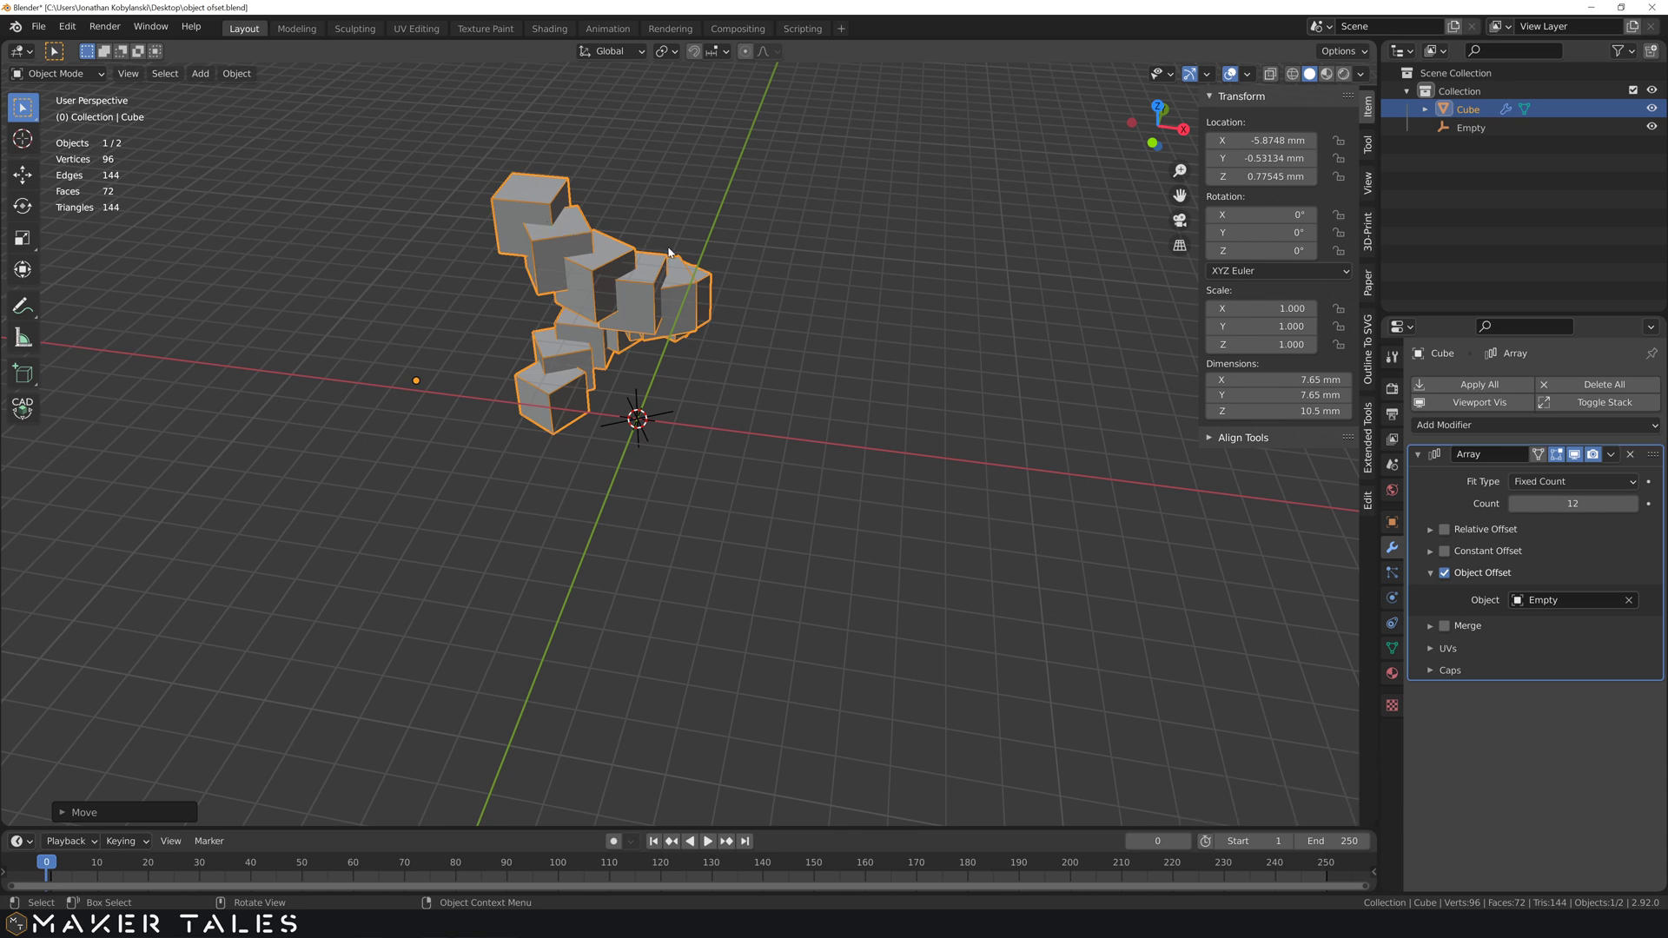
middle_click(652, 326)
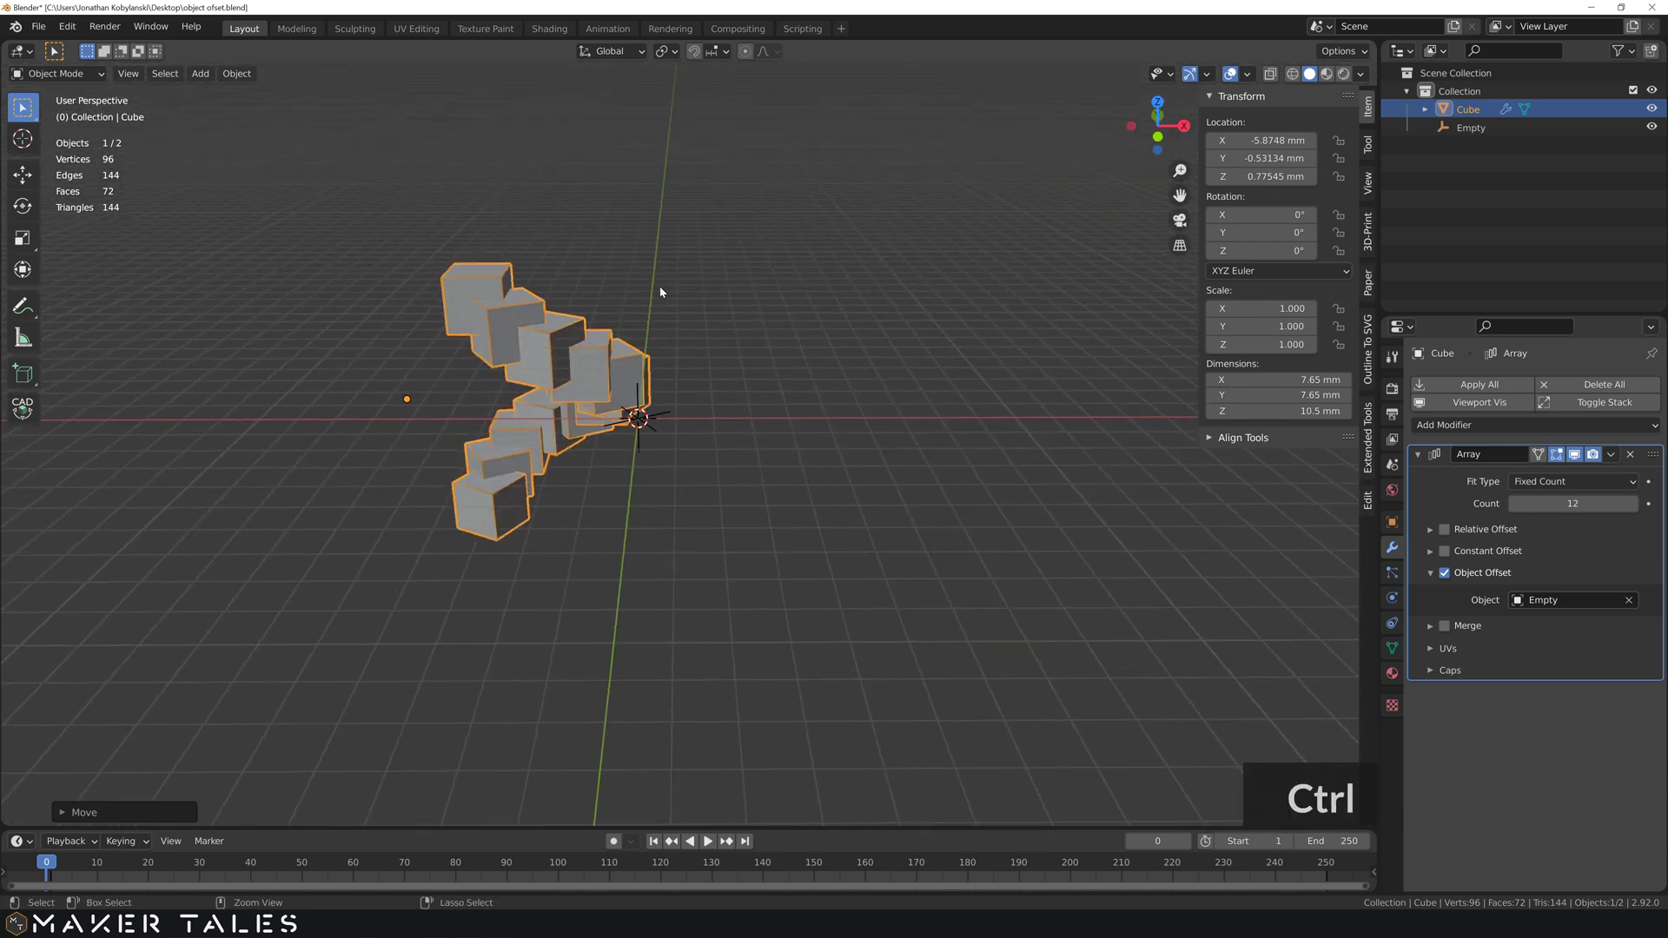
key("ctrl+z")
middle_click(665, 292)
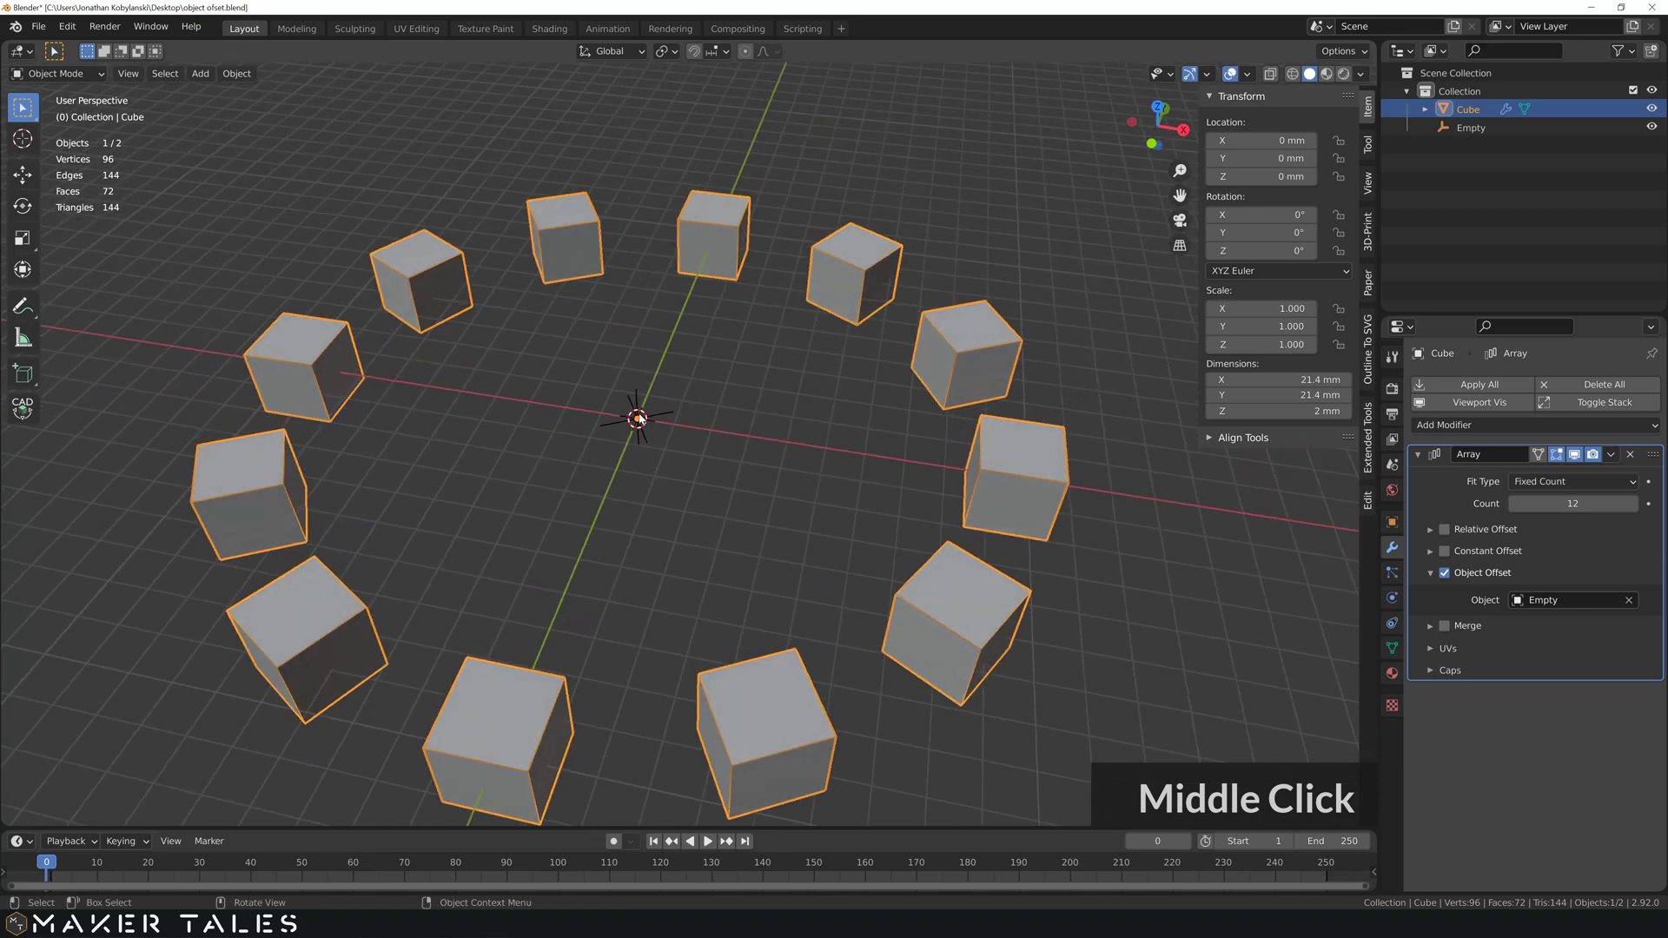
left_click(691, 380)
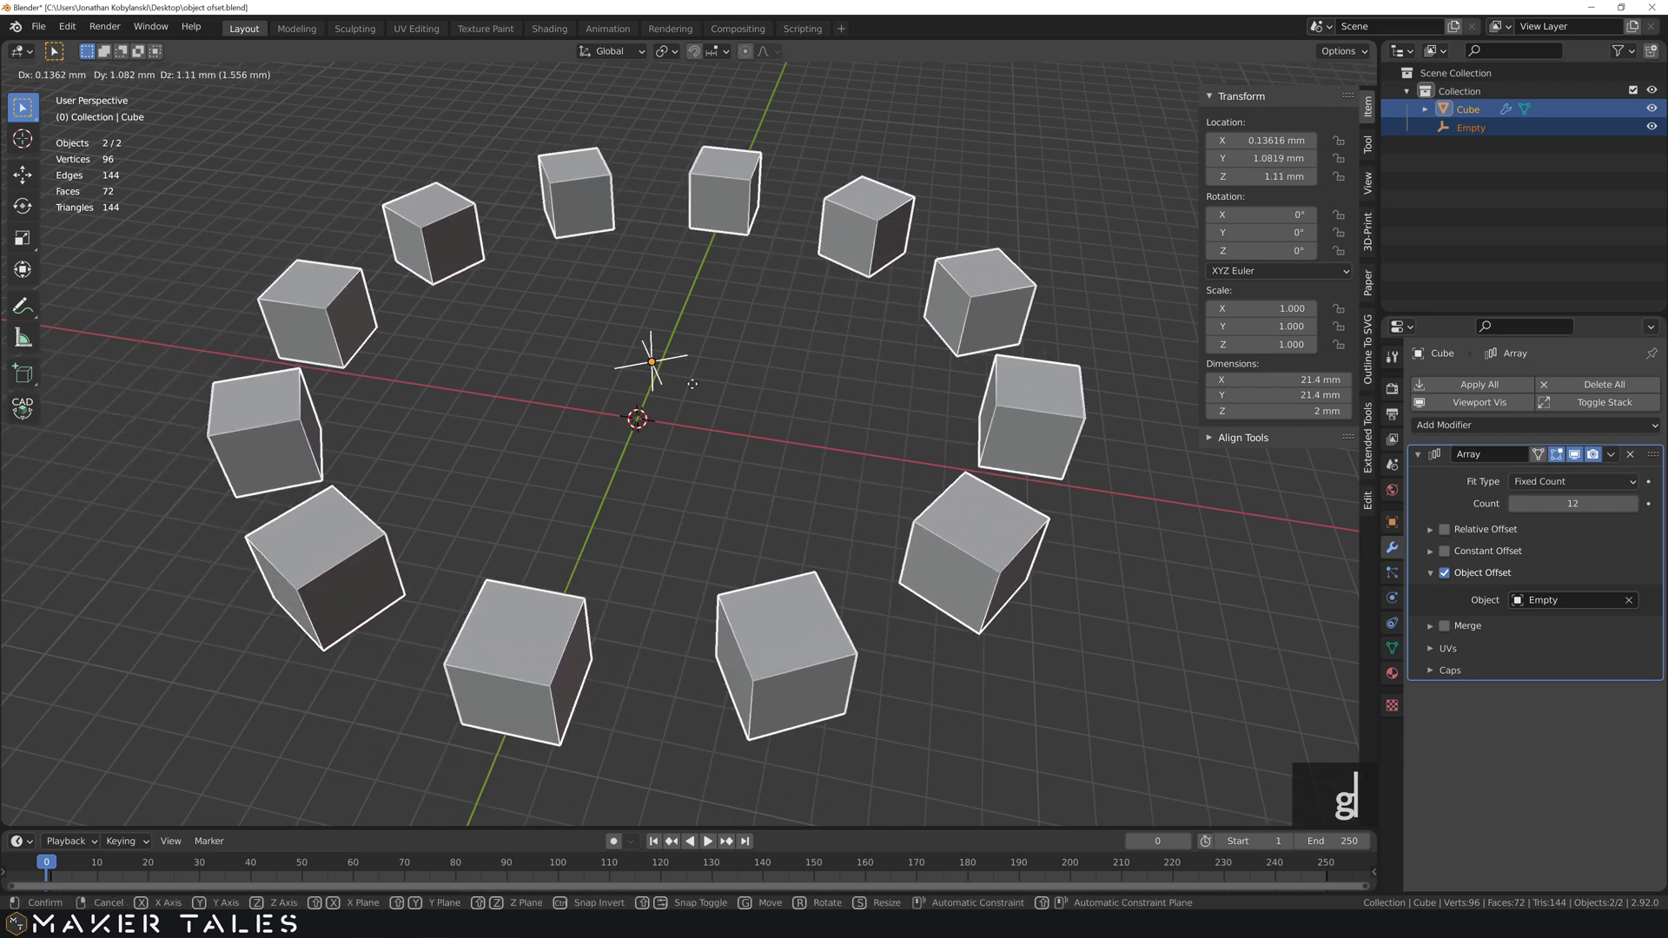
type("gr")
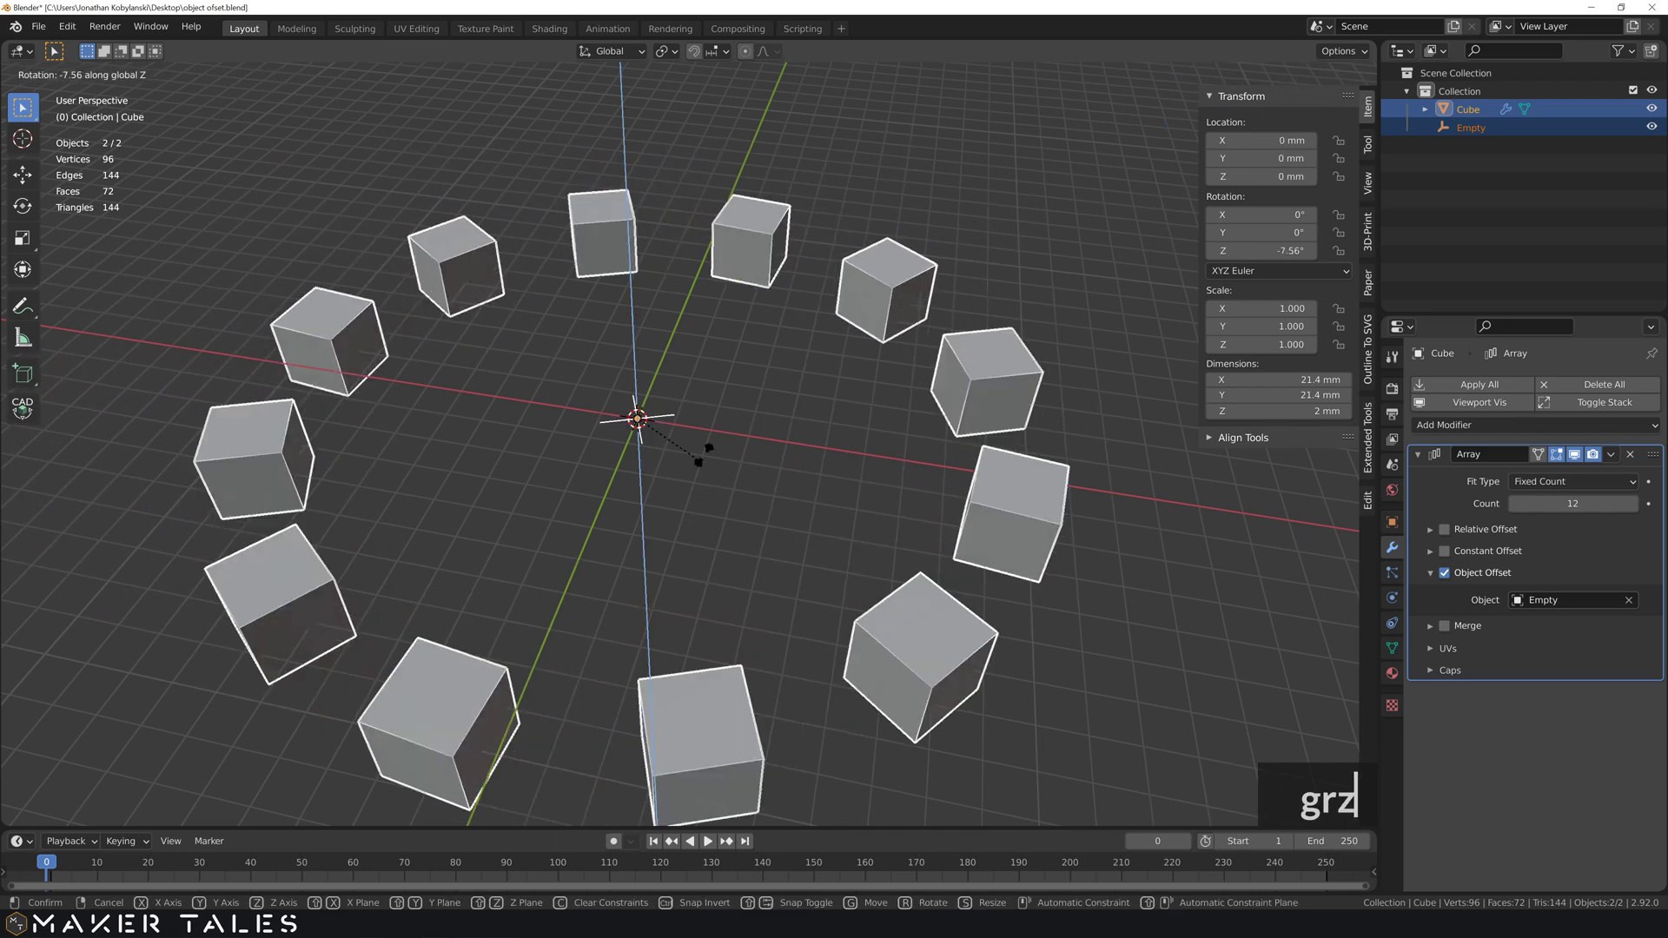
type("zx")
type("z")
left_click(729, 466)
scroll("down", 3)
left_click(736, 463)
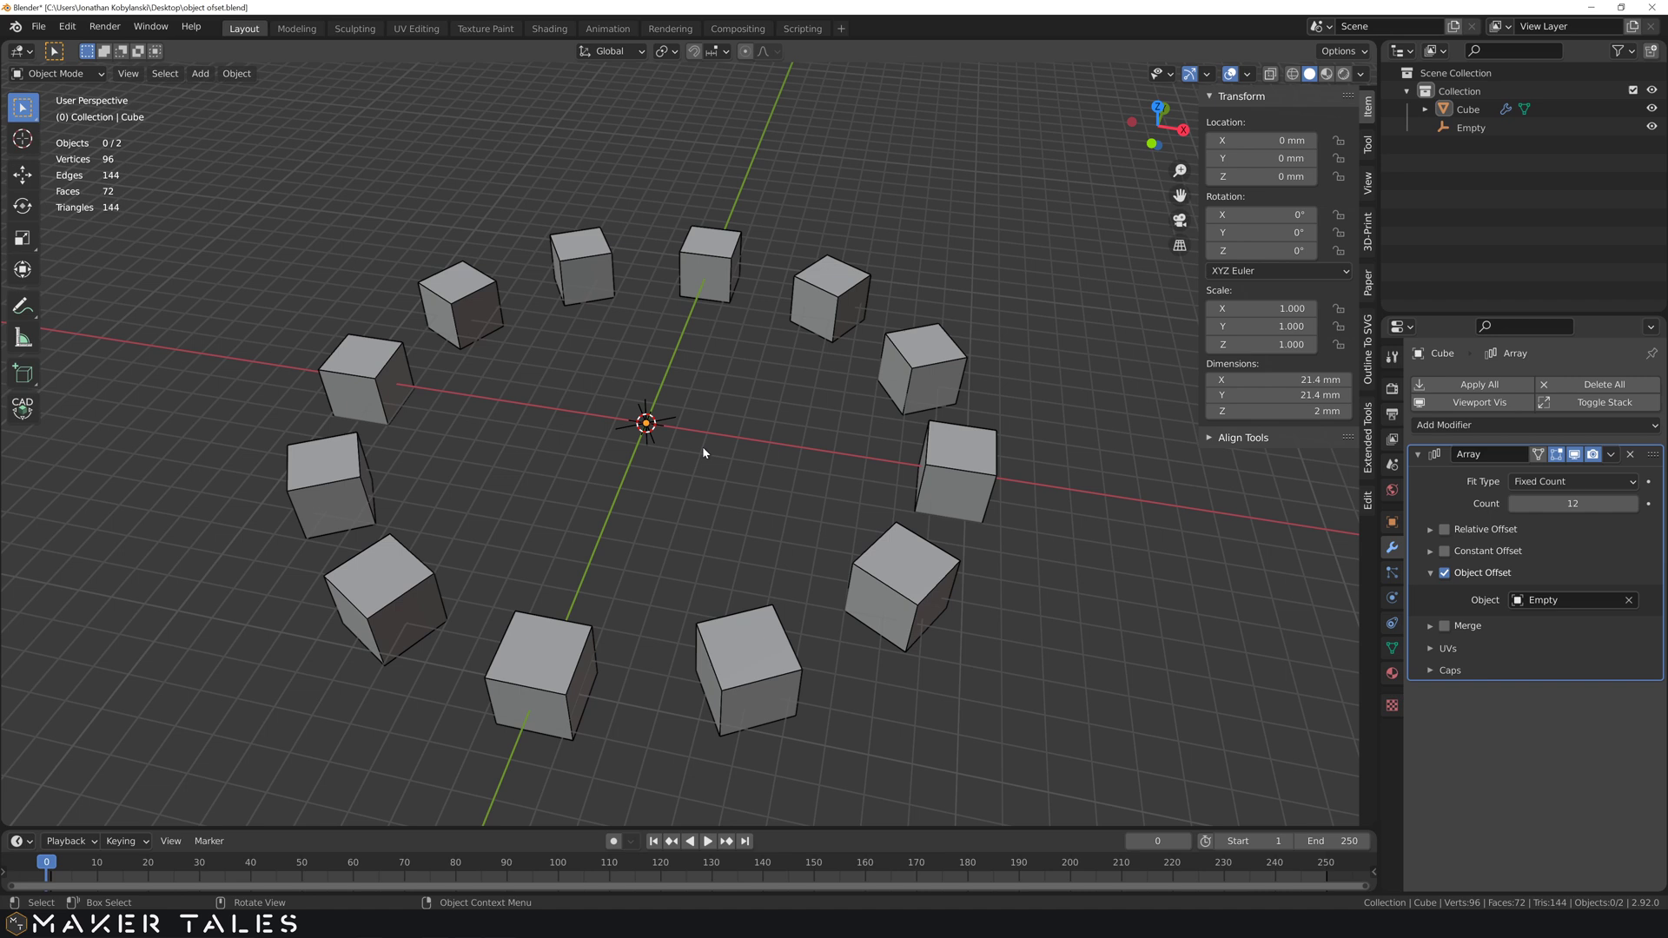
left_click(749, 378)
middle_click(732, 477)
middle_click(725, 461)
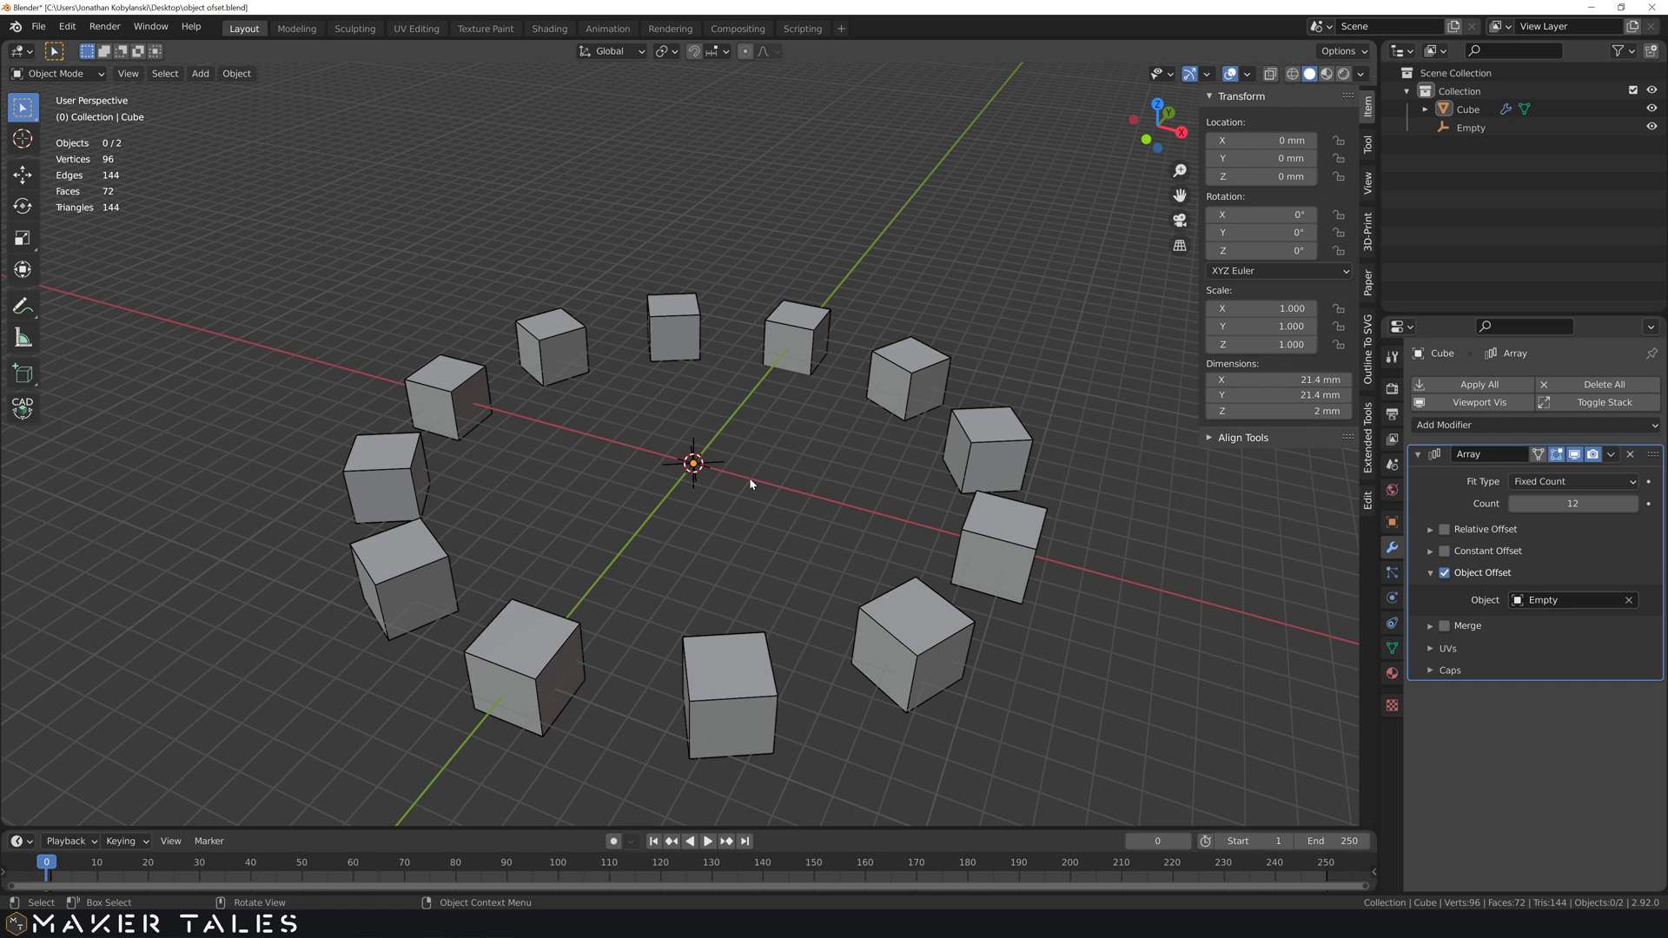
- Add a single-arrow Empty (Empty.001) at the origin, then reselect the Cube with its Array modifier shown
key("a")
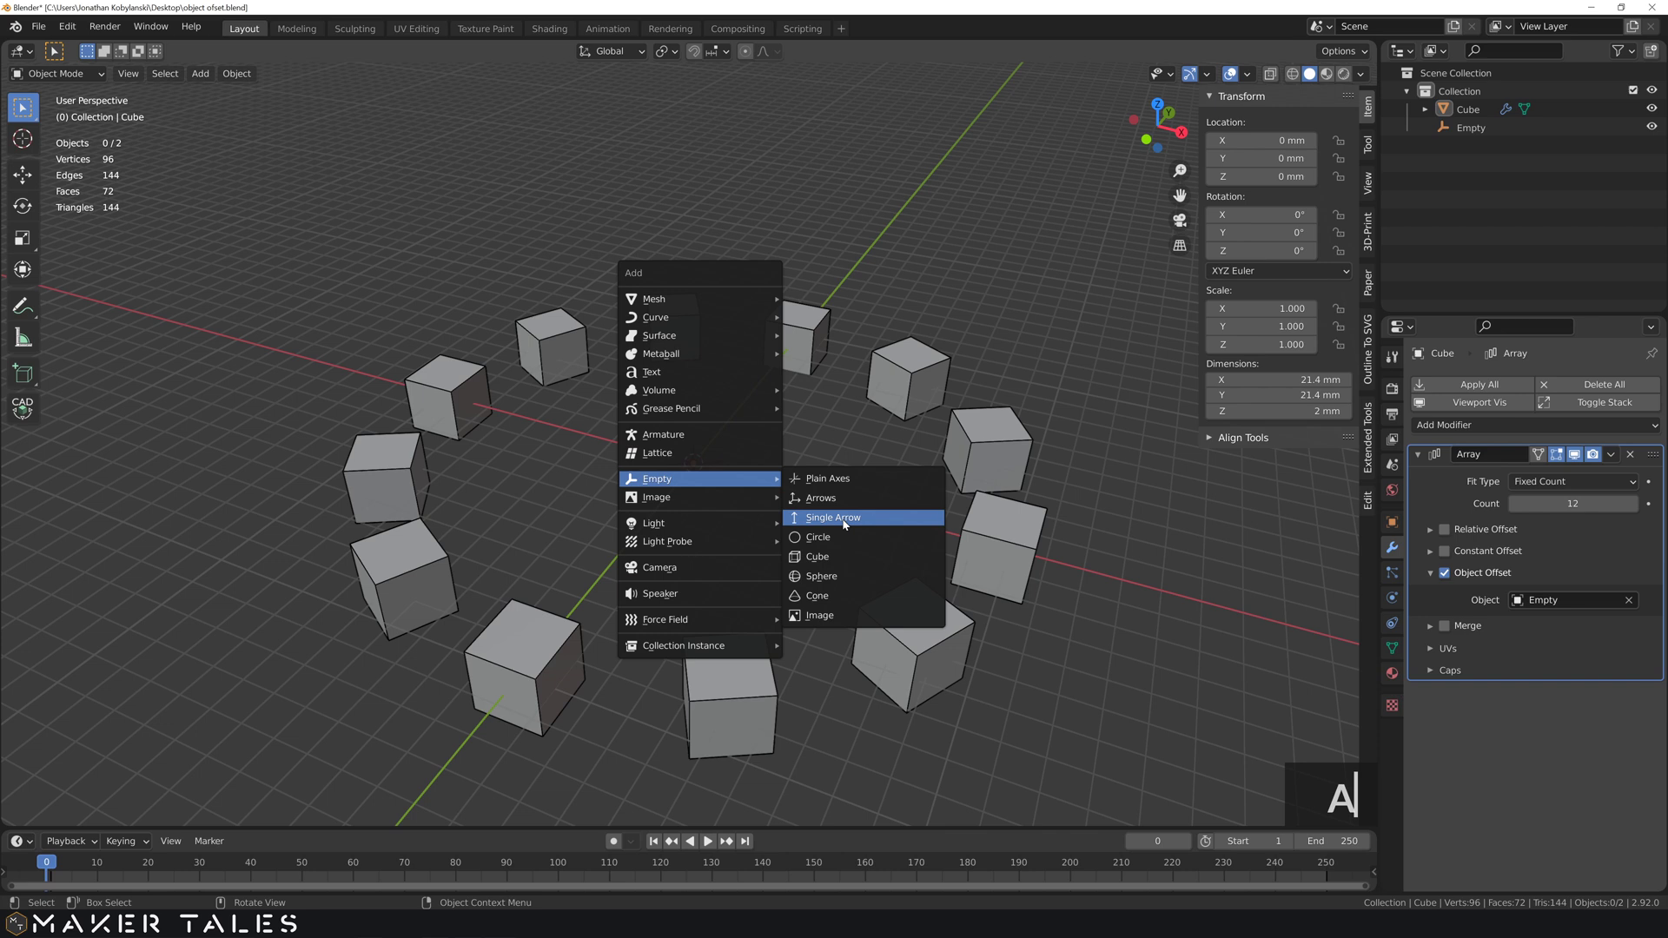
left_click(852, 526)
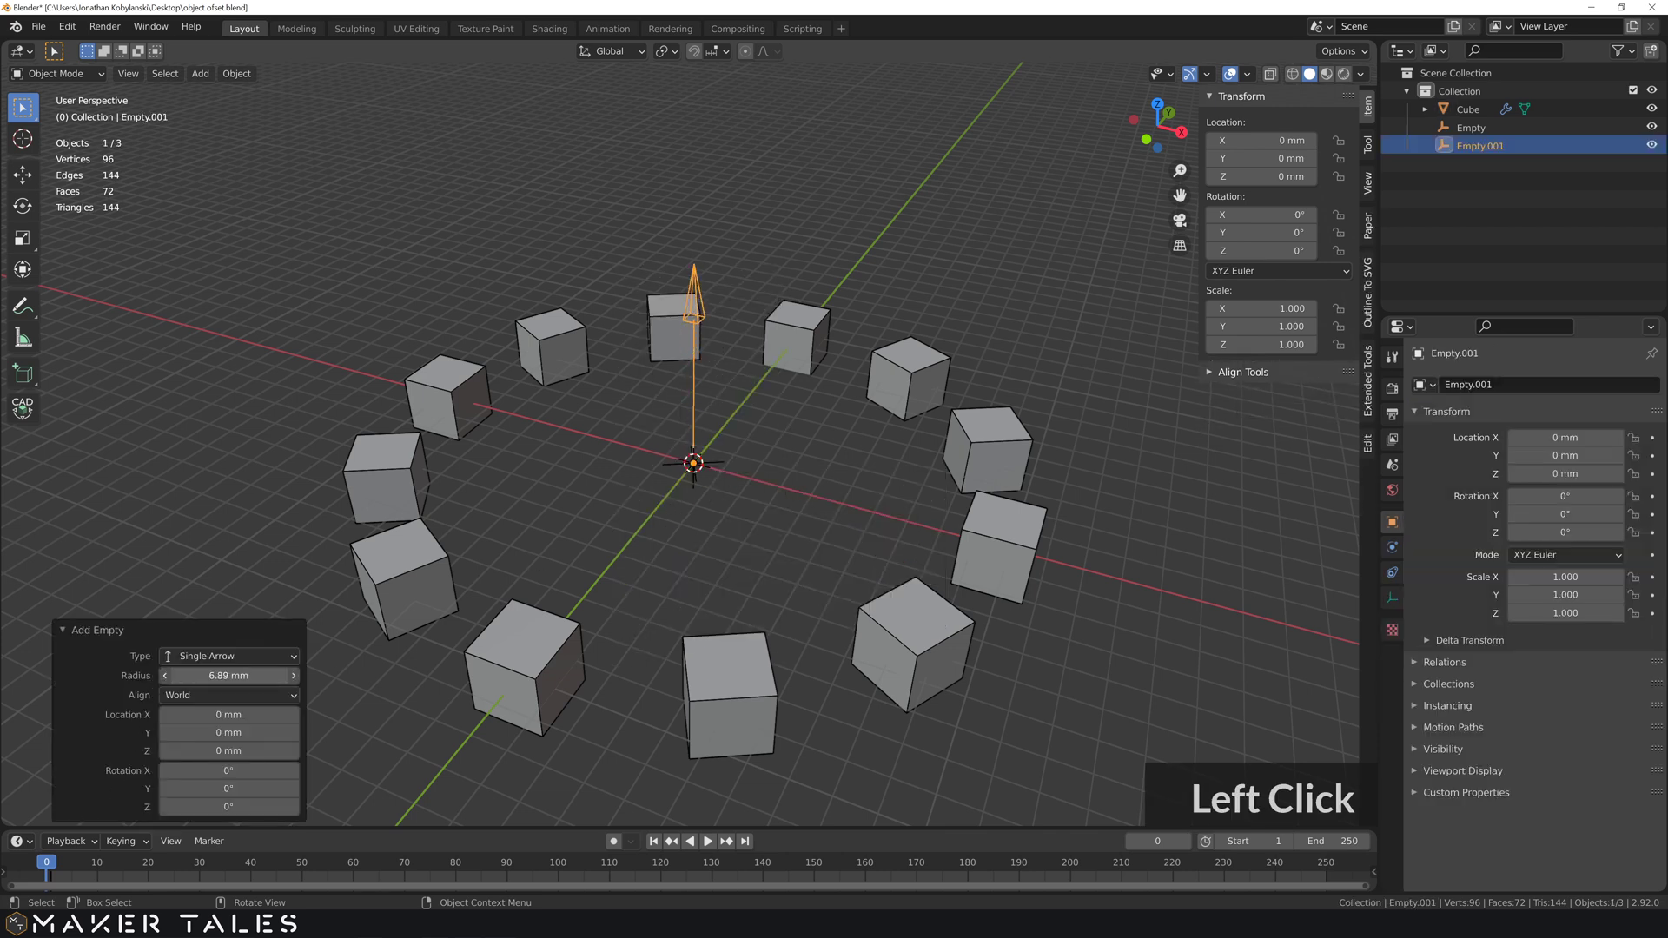
left_click(607, 547)
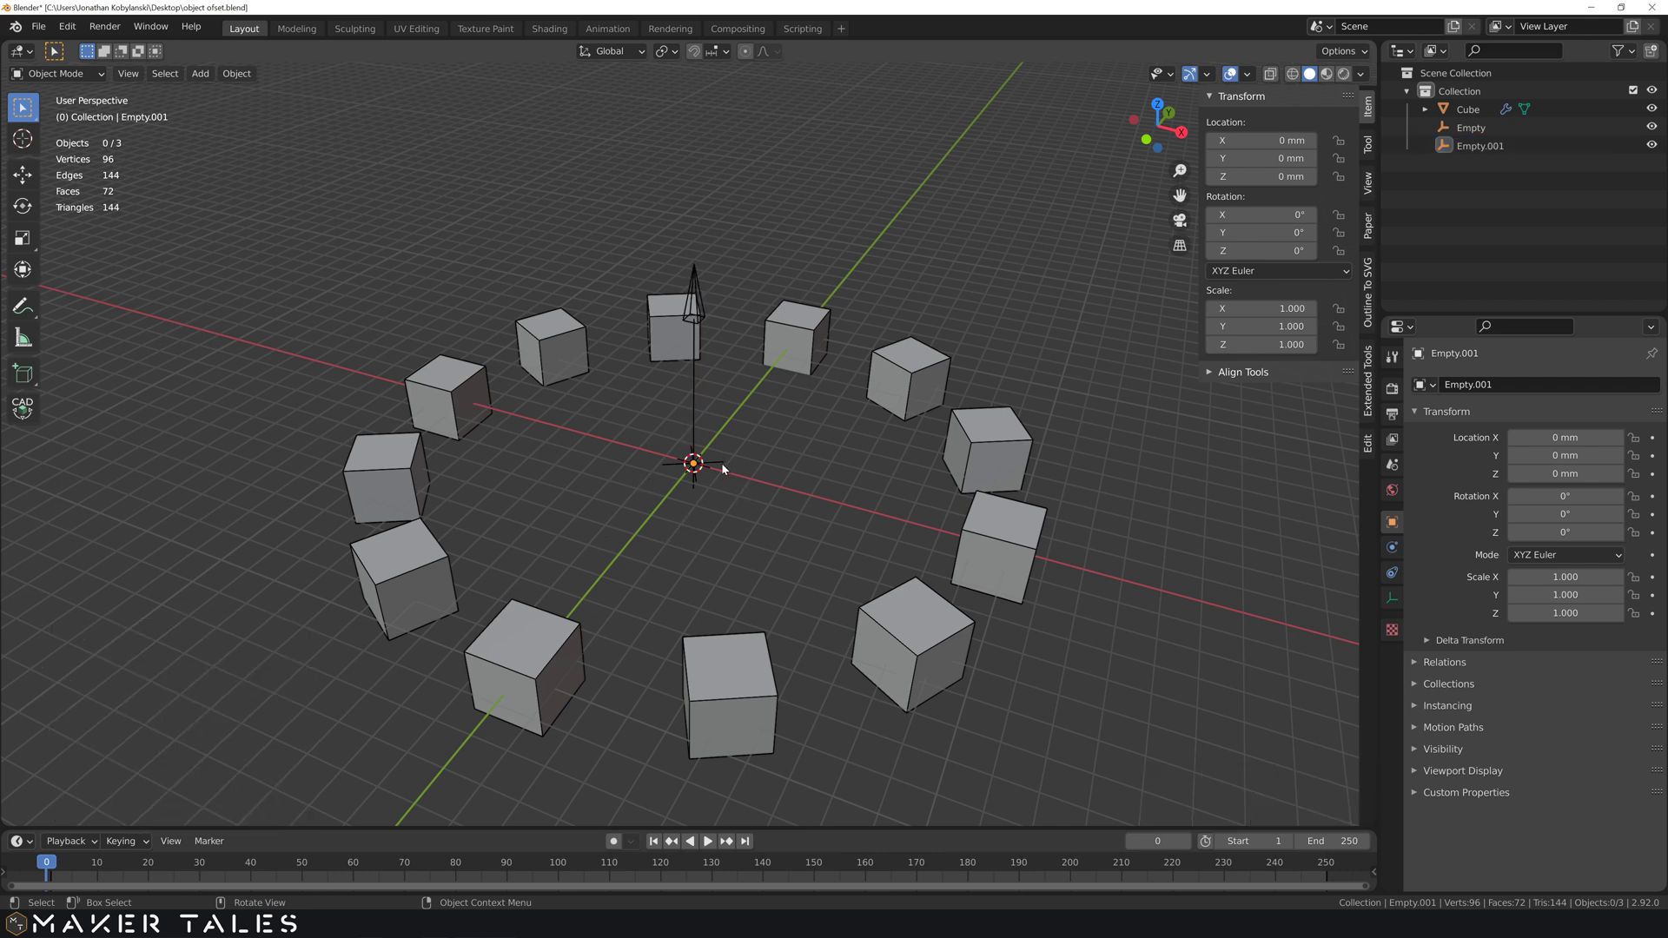
left_click(727, 470)
left_click(808, 370)
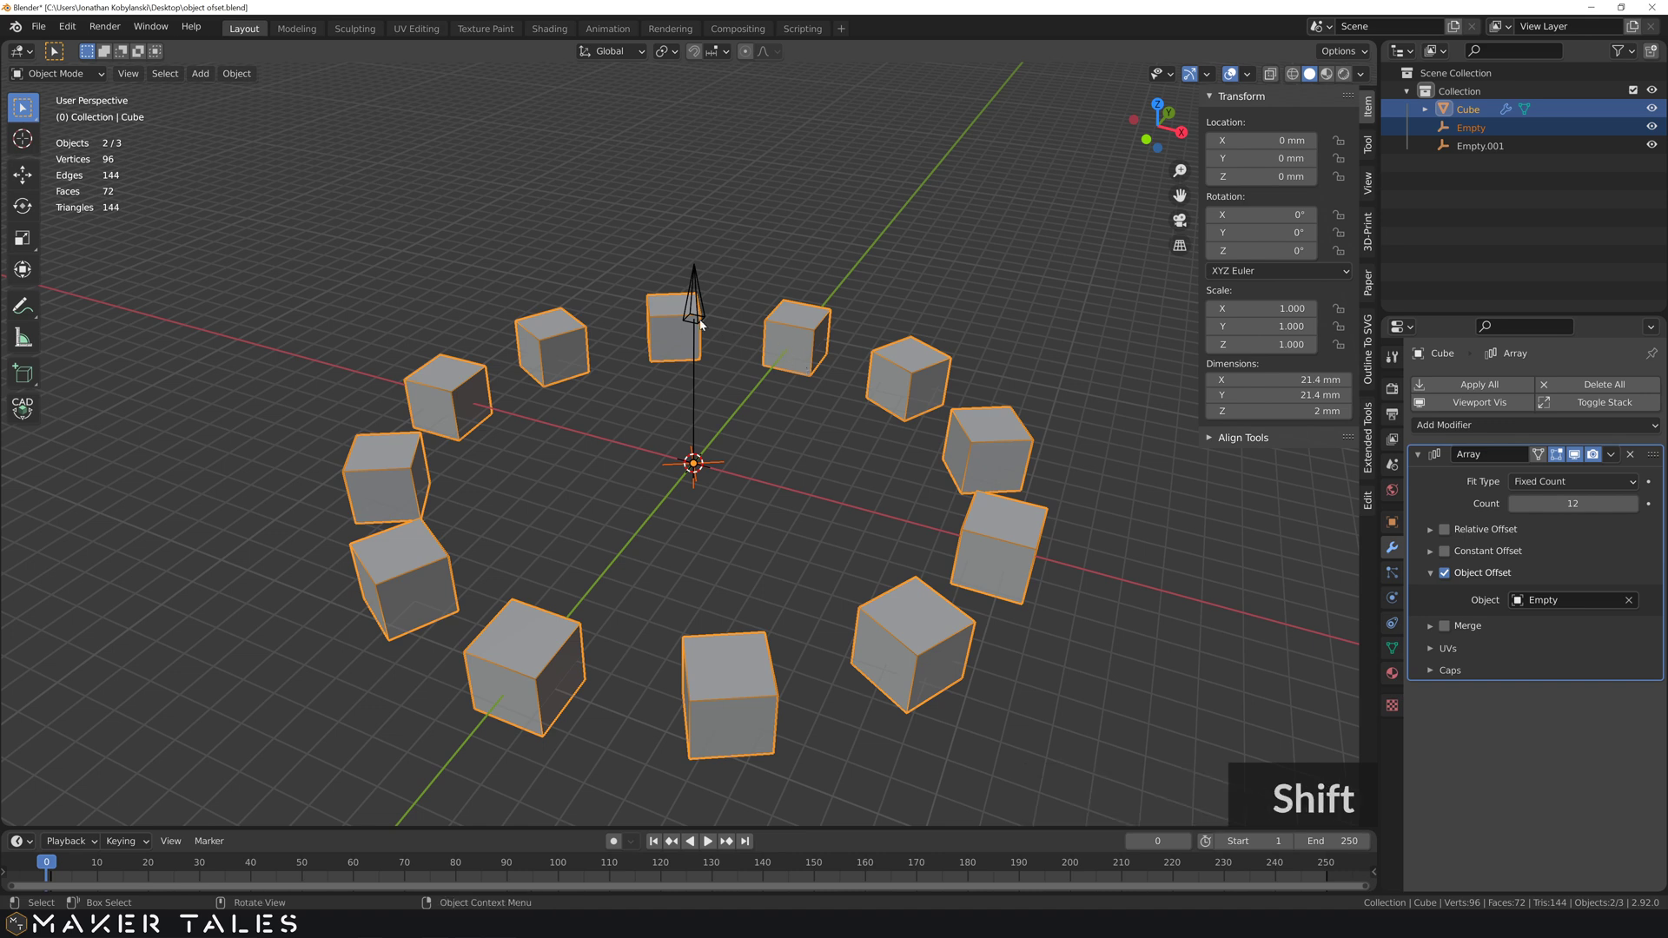
- Parent the Cube to the offset Empty via Ctrl+P > Object, with the Empty active
left_click(706, 326)
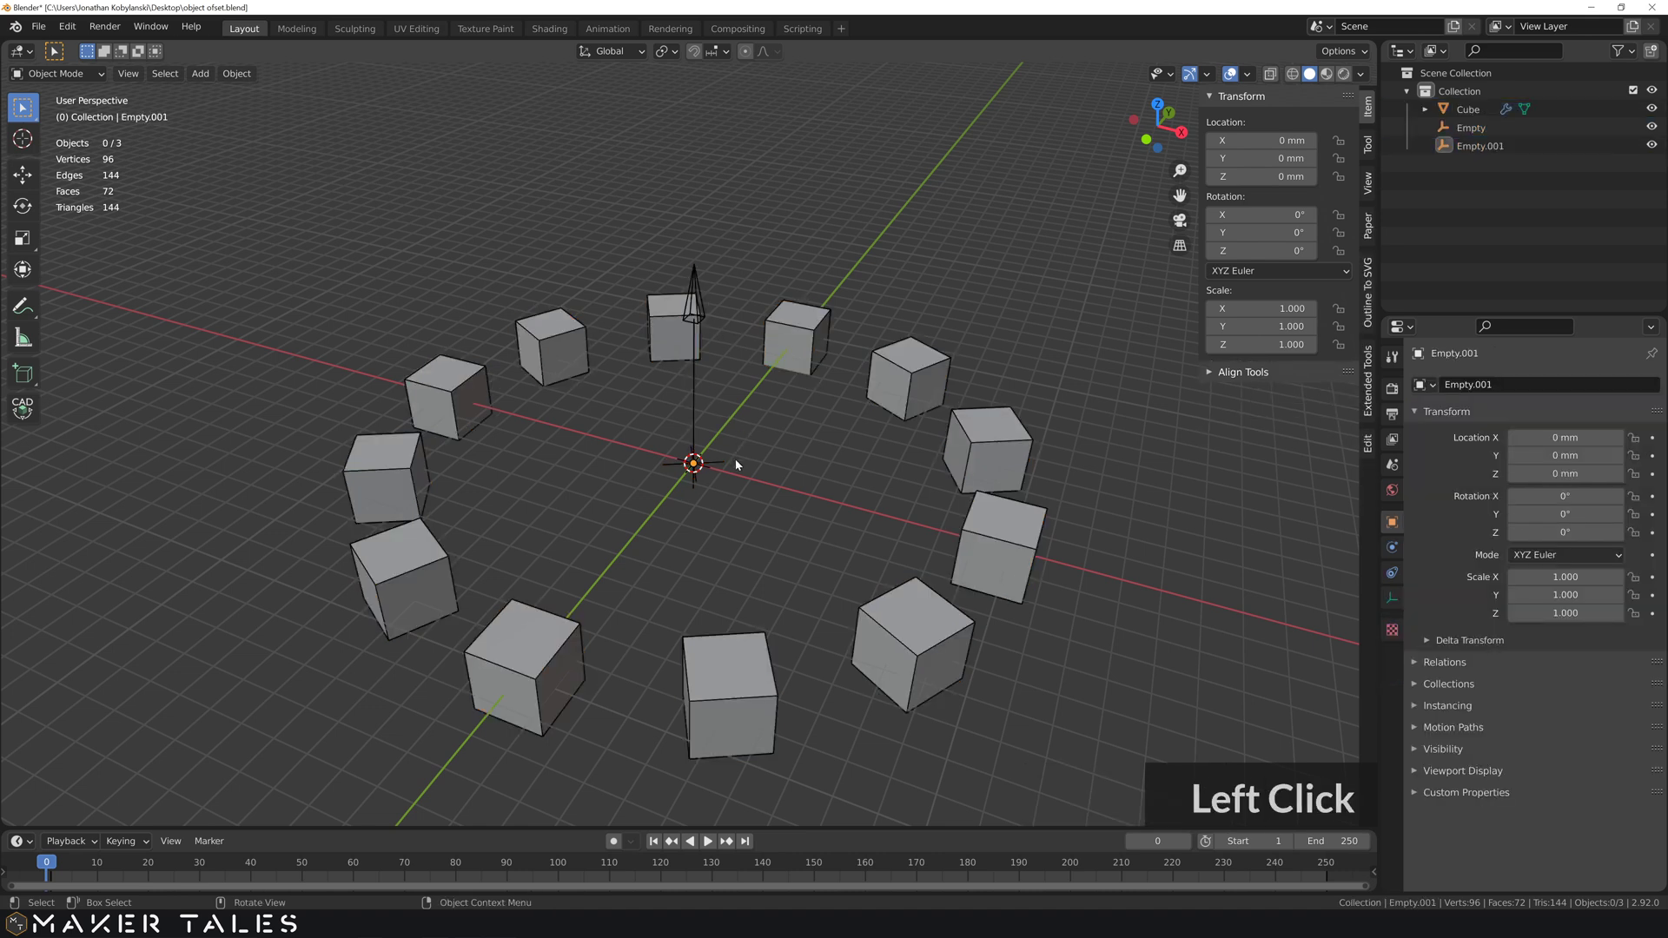
middle_click(758, 453)
left_click(799, 333)
left_click(725, 468)
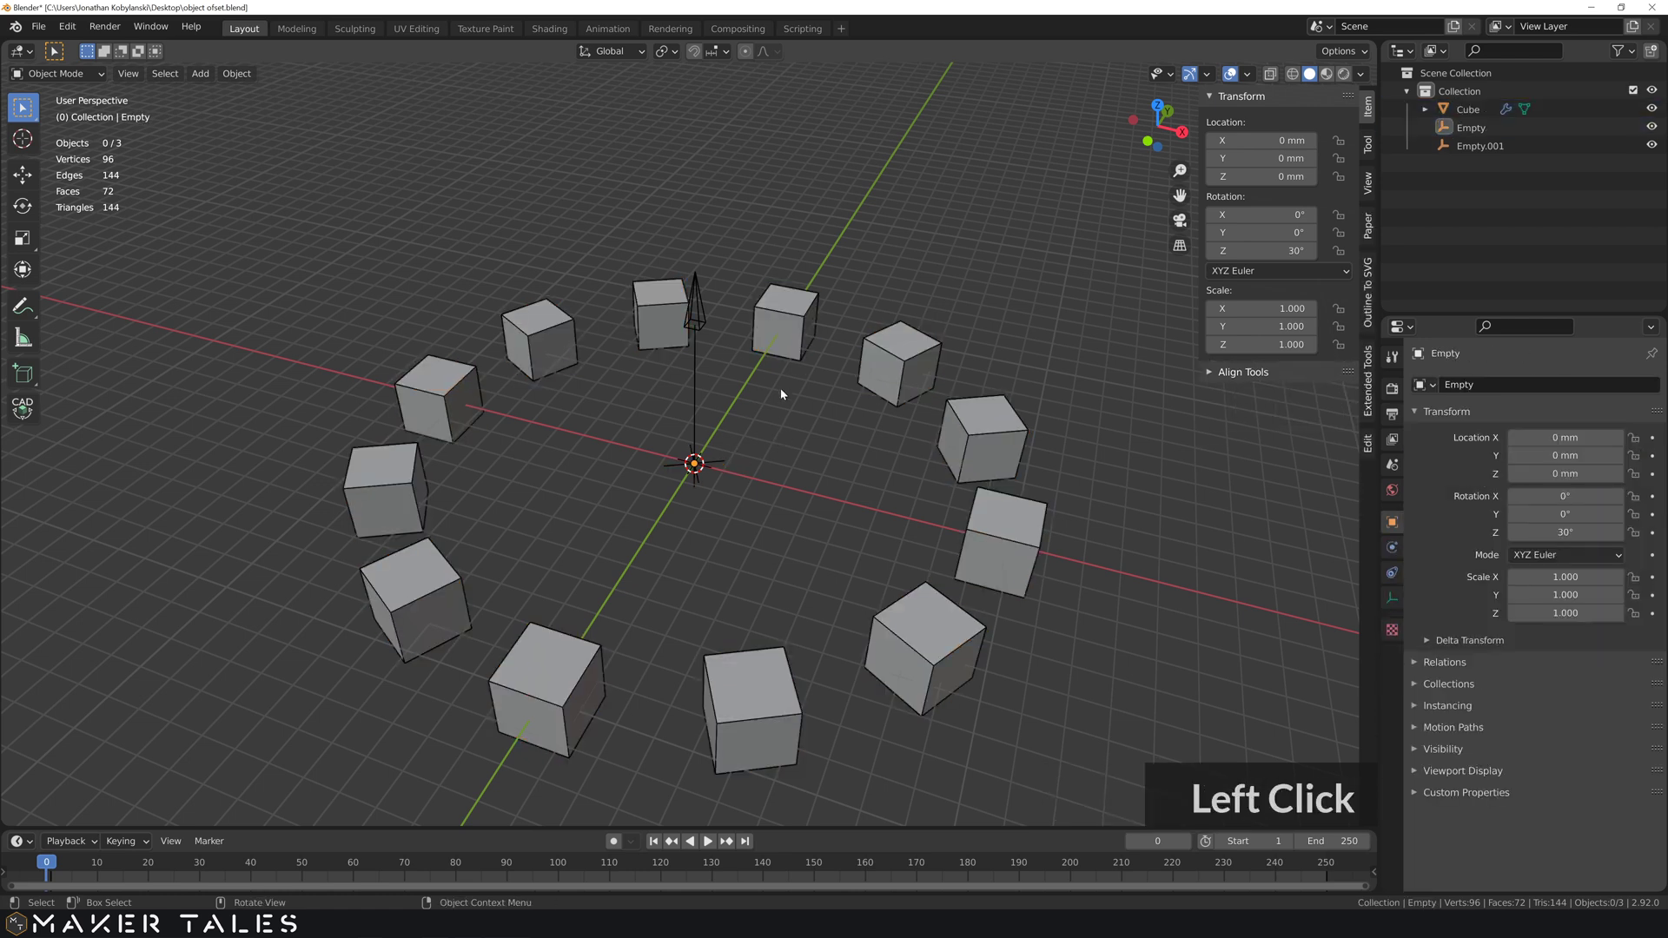
left_click(779, 339)
left_click(725, 467)
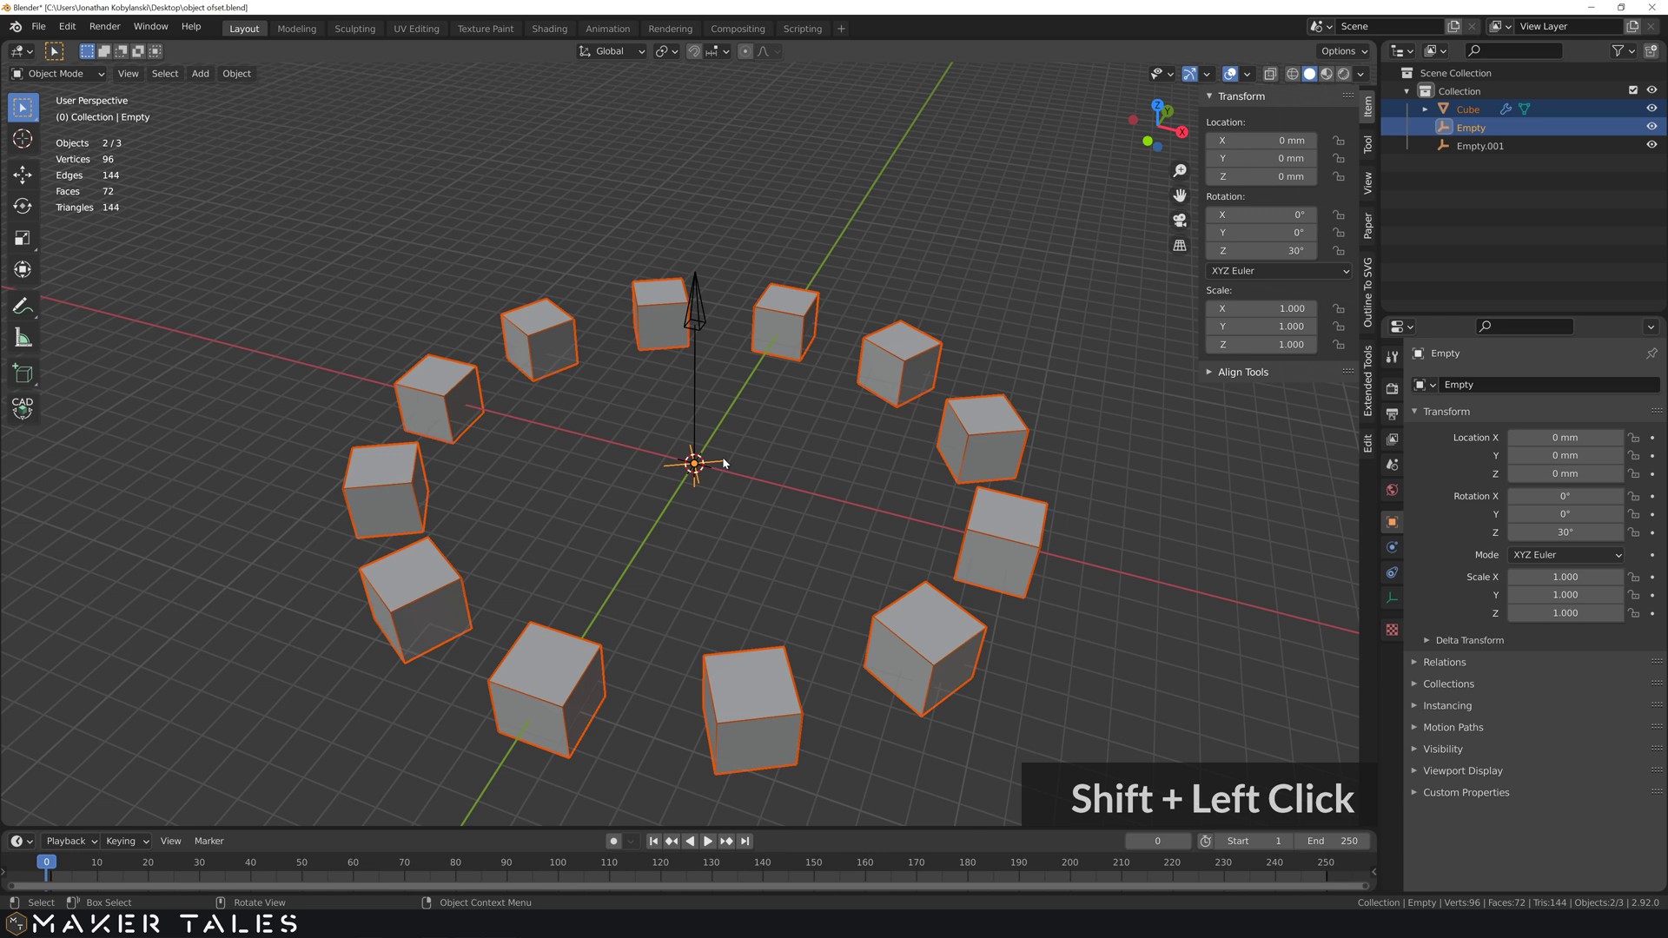
key("ctrl+p")
- Test-move and rotate the offset Empty so the ring follows, then undo the rotation experiment
key("g")
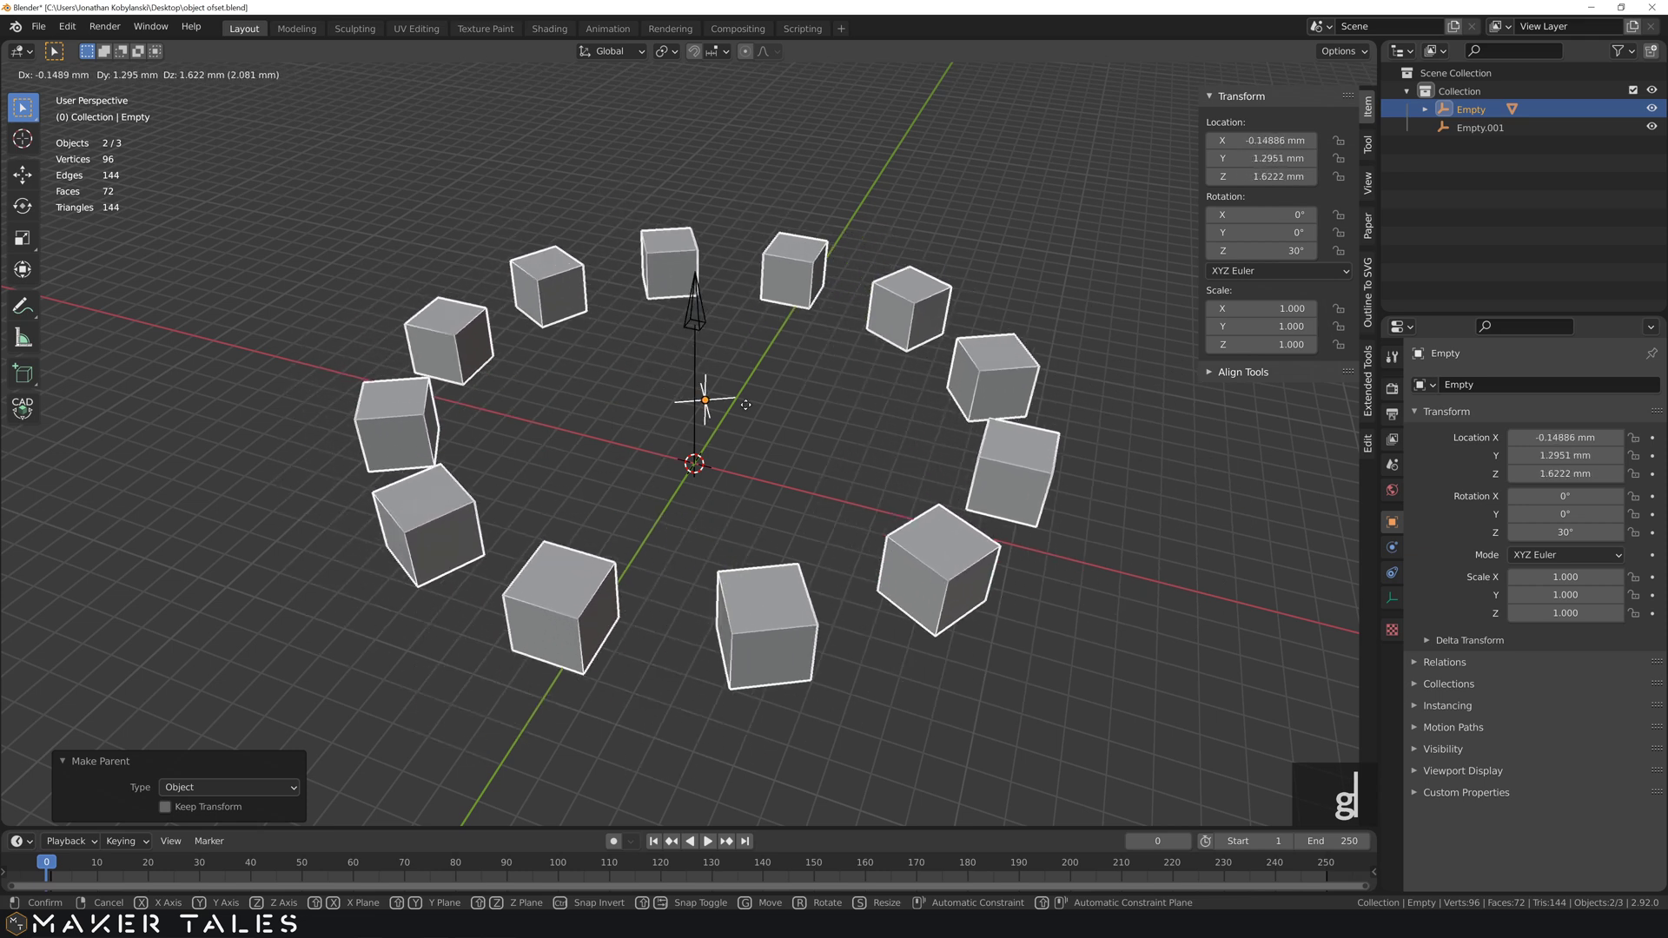
left_click(866, 456)
key("r")
left_click(853, 470)
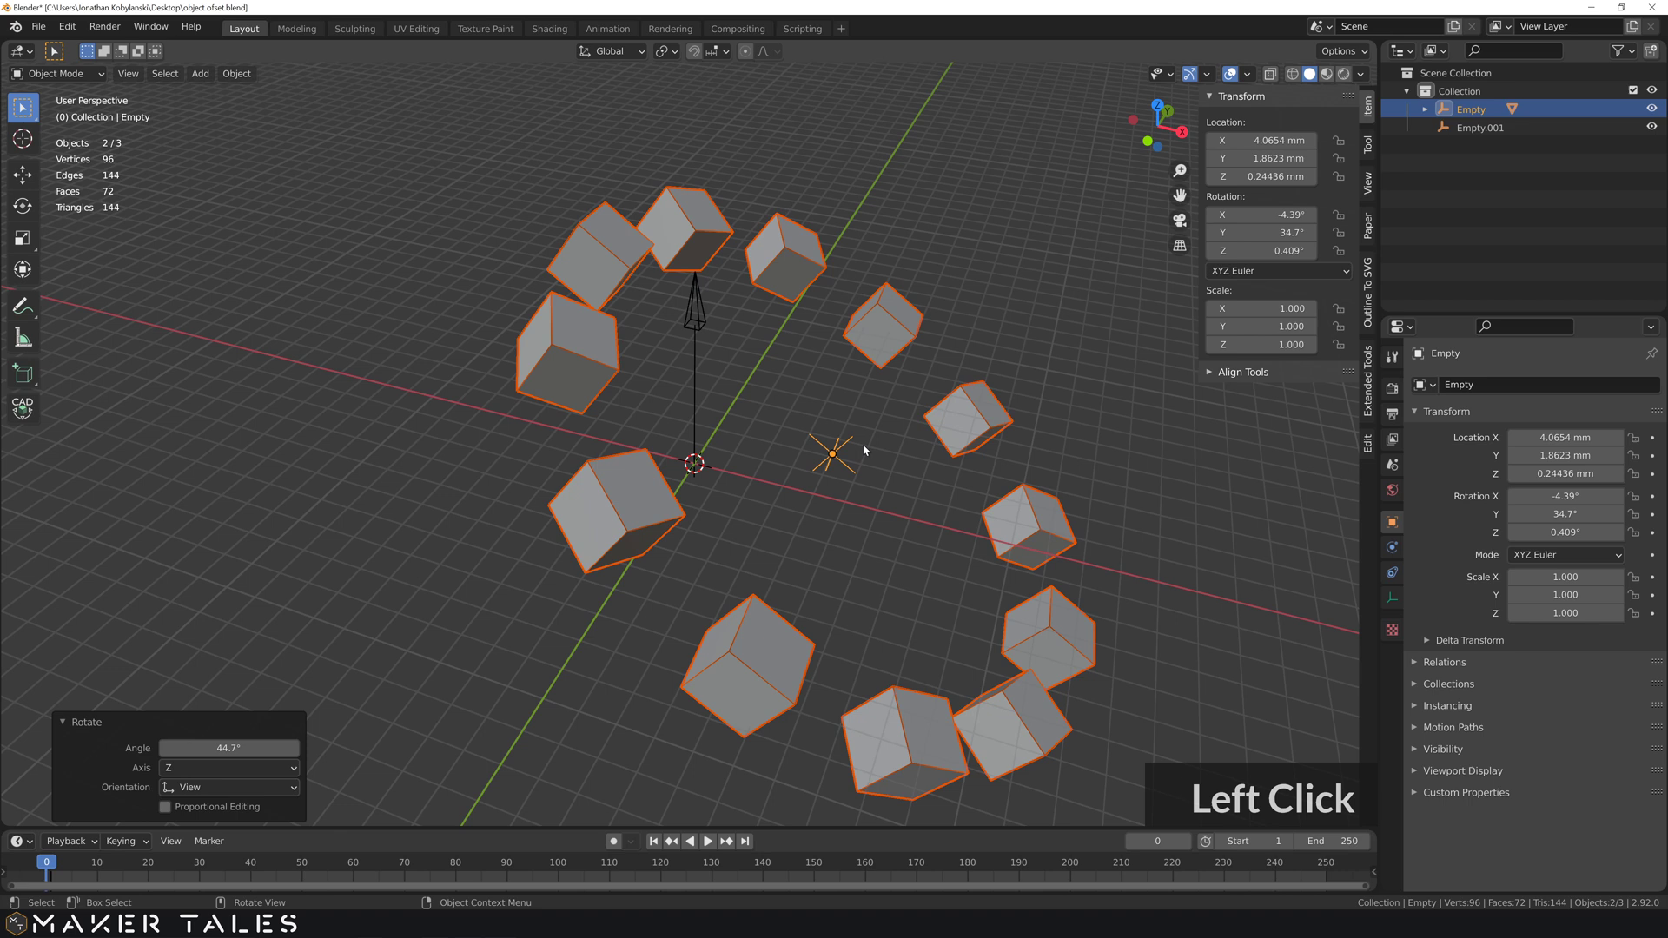
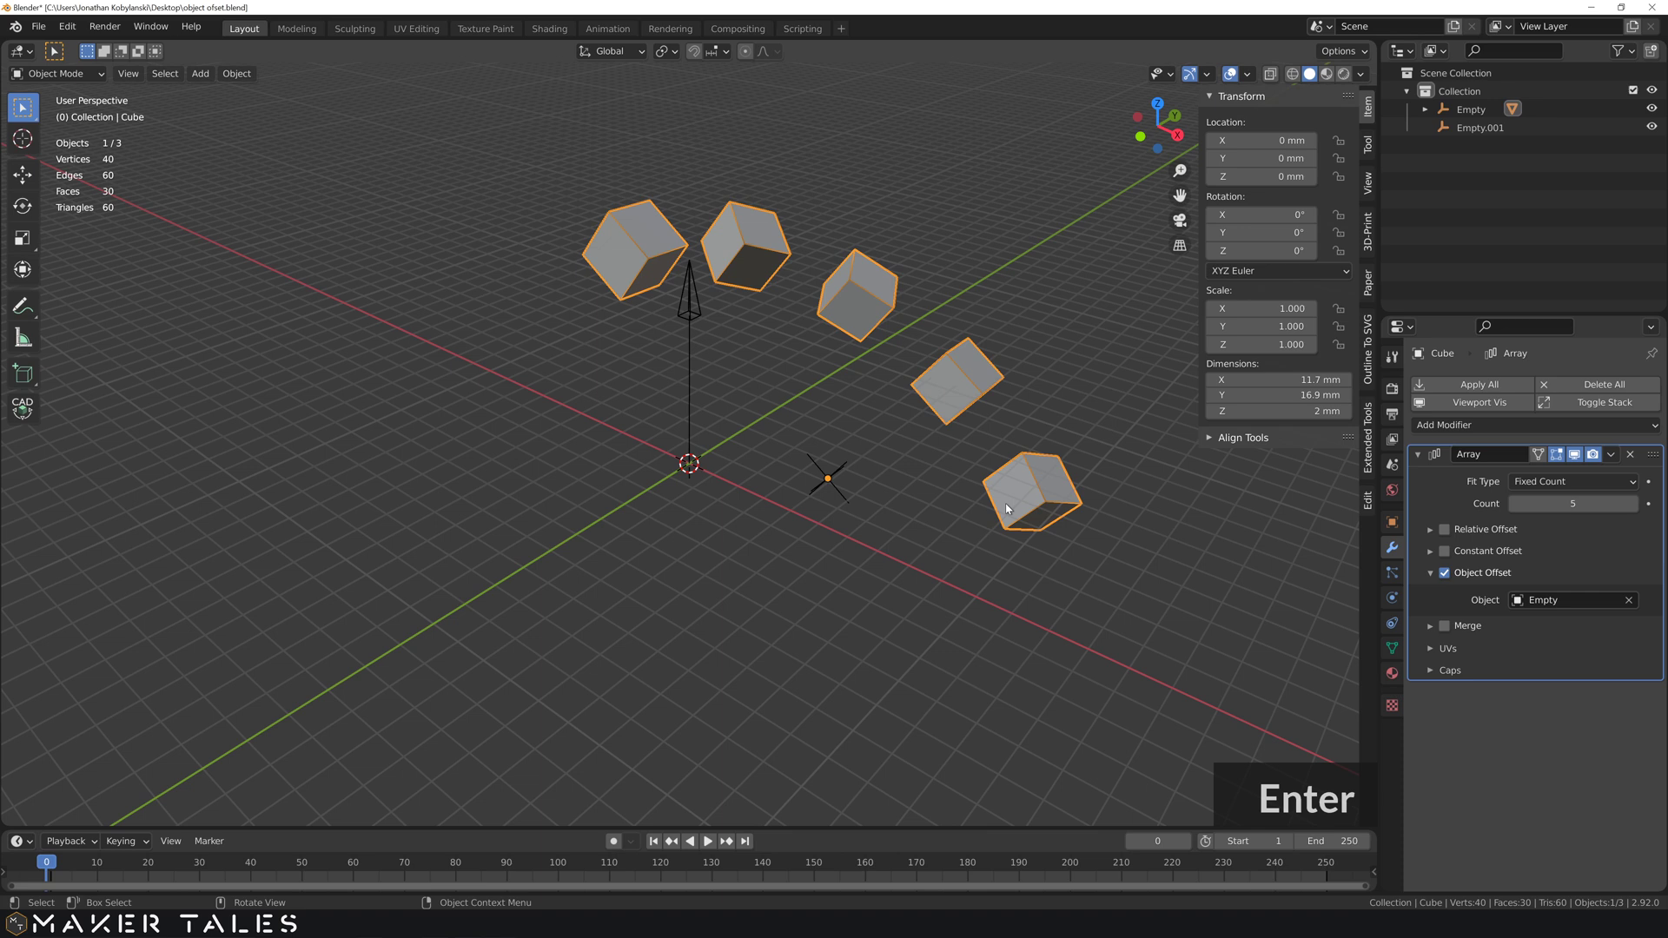
left_click(844, 499)
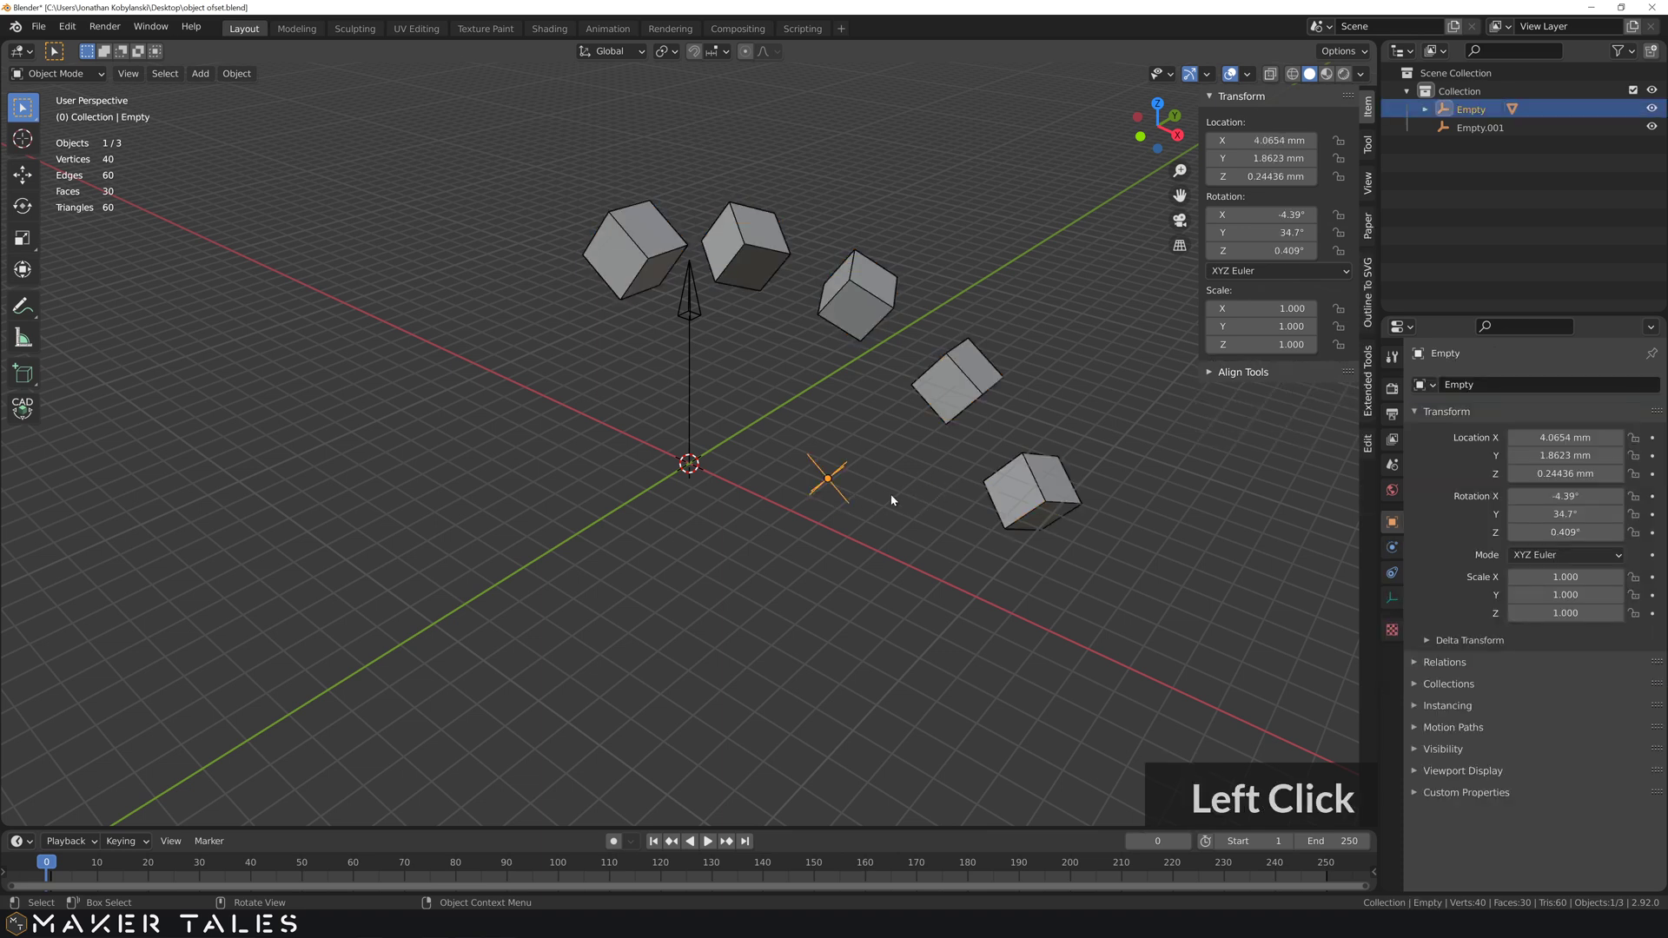
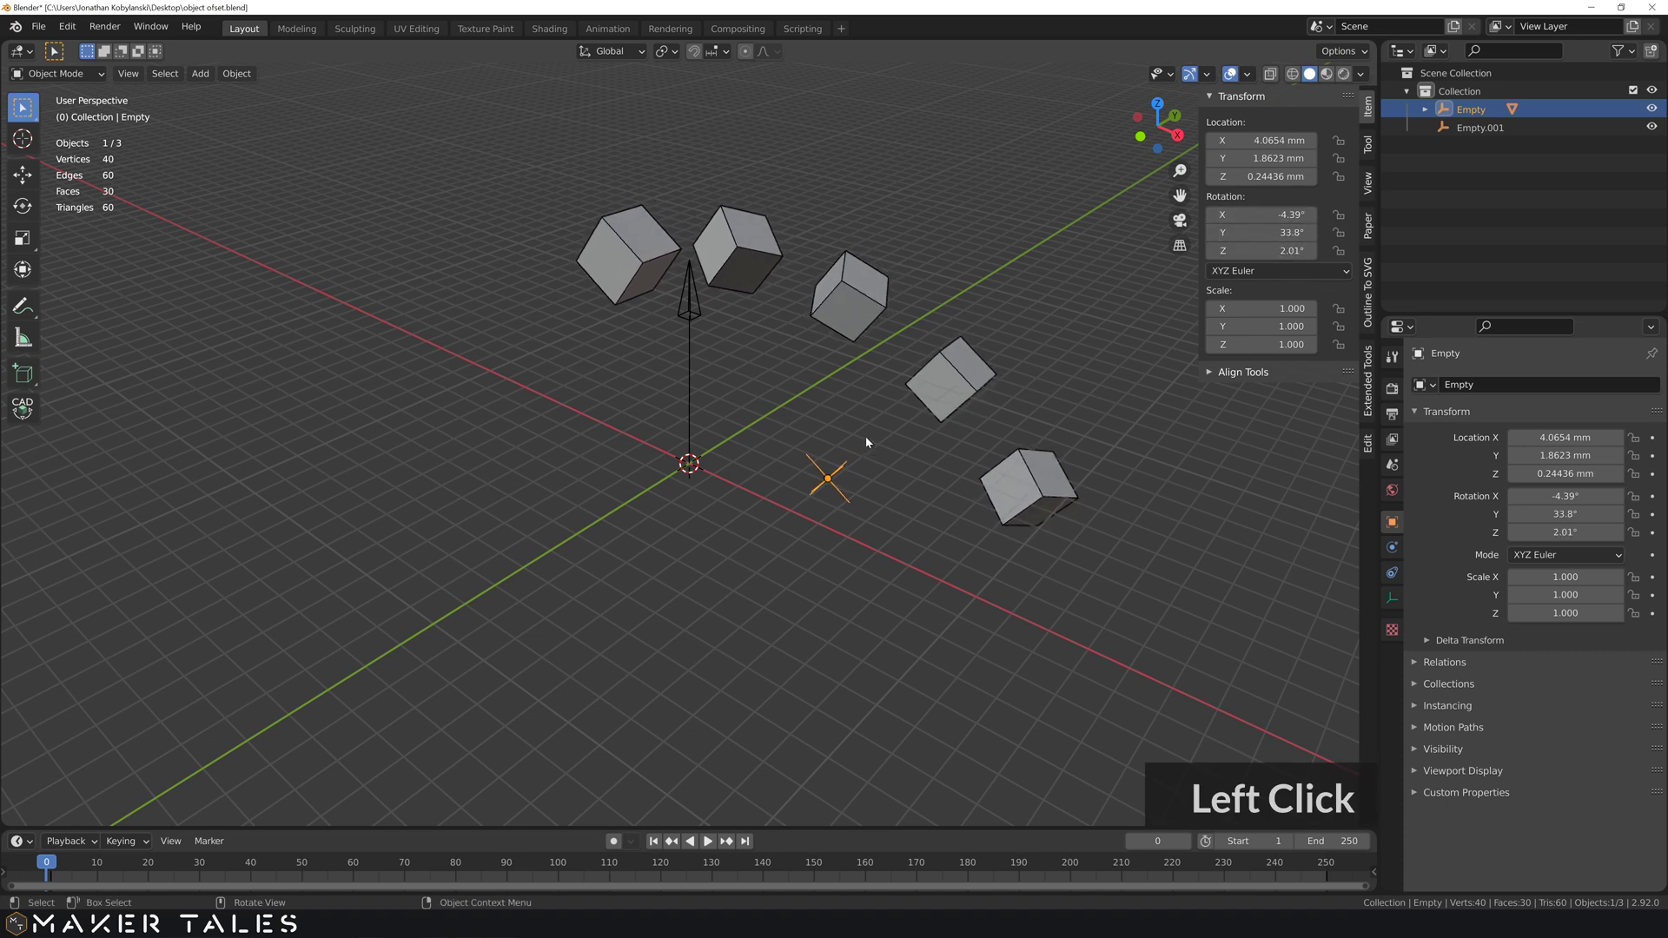
left_click(870, 442)
key("ctrl+z")
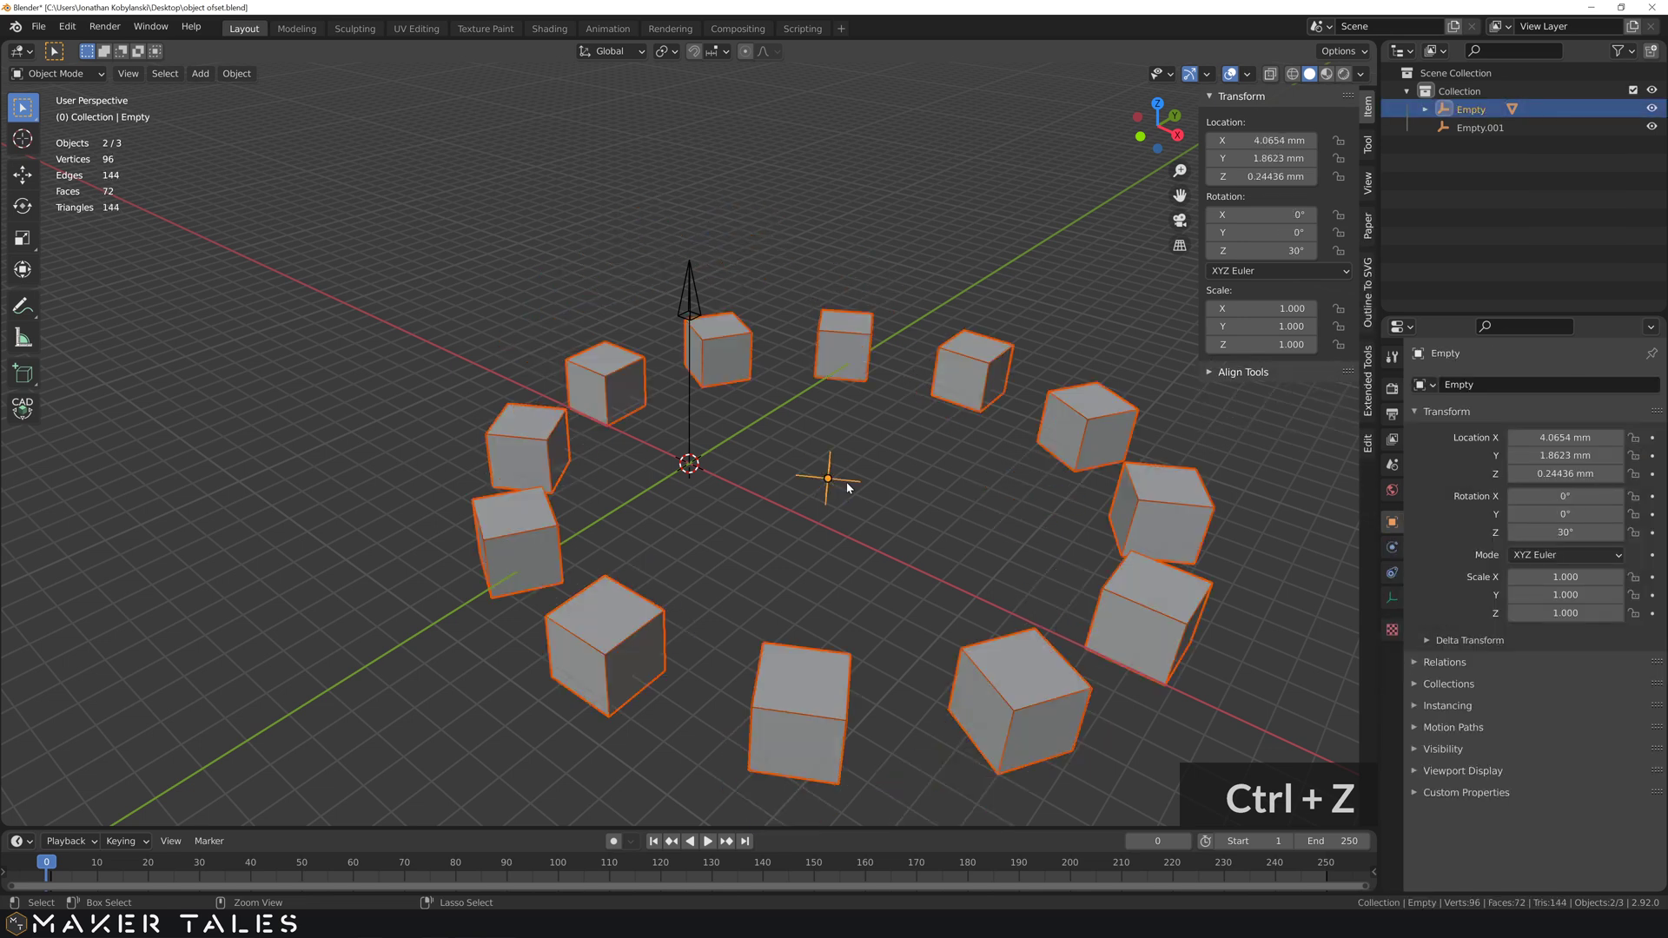
- Clear the Cube's parent and reselect it with its Array settings shown
middle_click(751, 490)
key("ctrl+z")
left_click(795, 492)
left_click(726, 472)
left_click(837, 358)
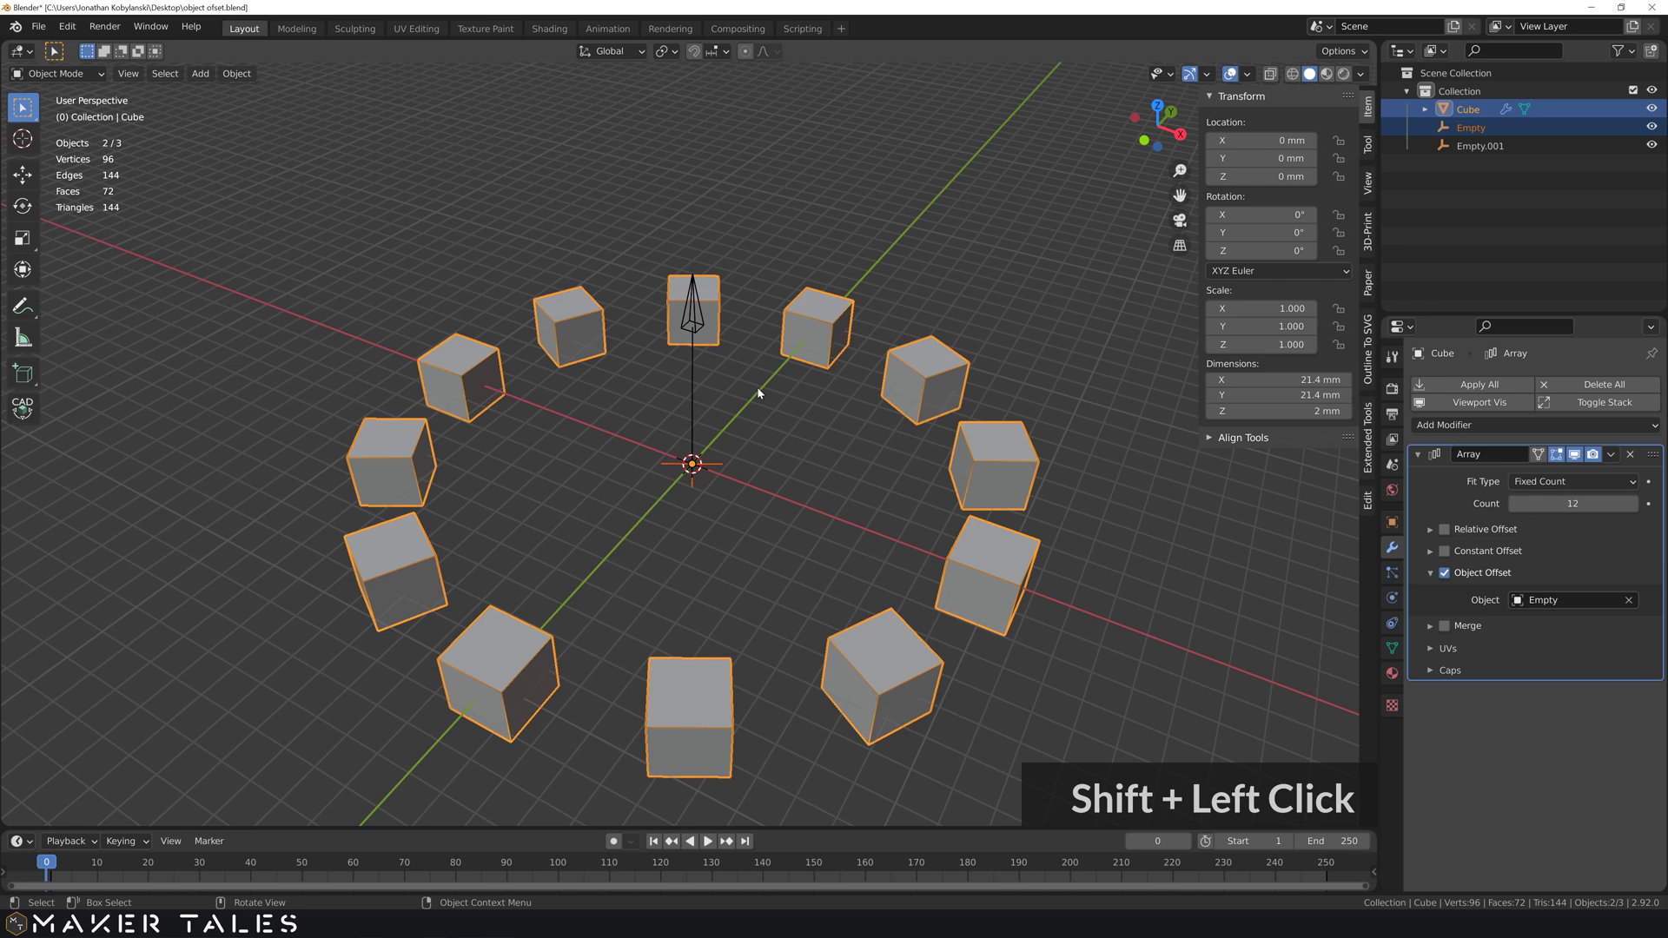
- Parent the Cube and offset Empty to the arrow Empty.001, undoing a test move afterwards
left_click(697, 393)
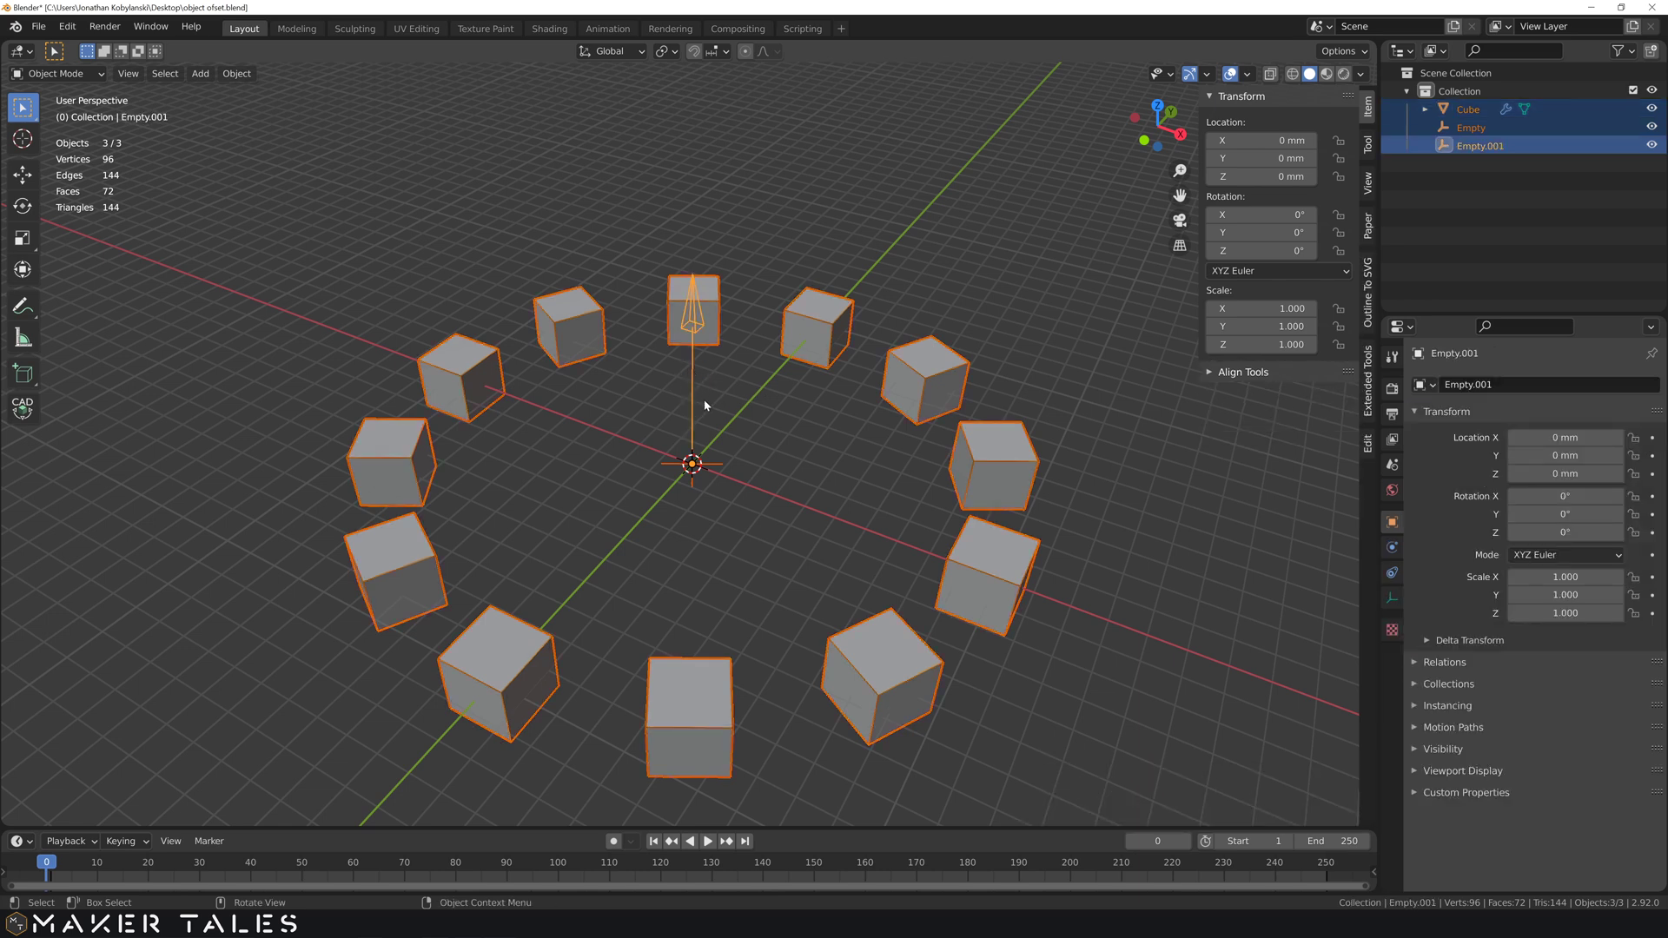
left_click(751, 424)
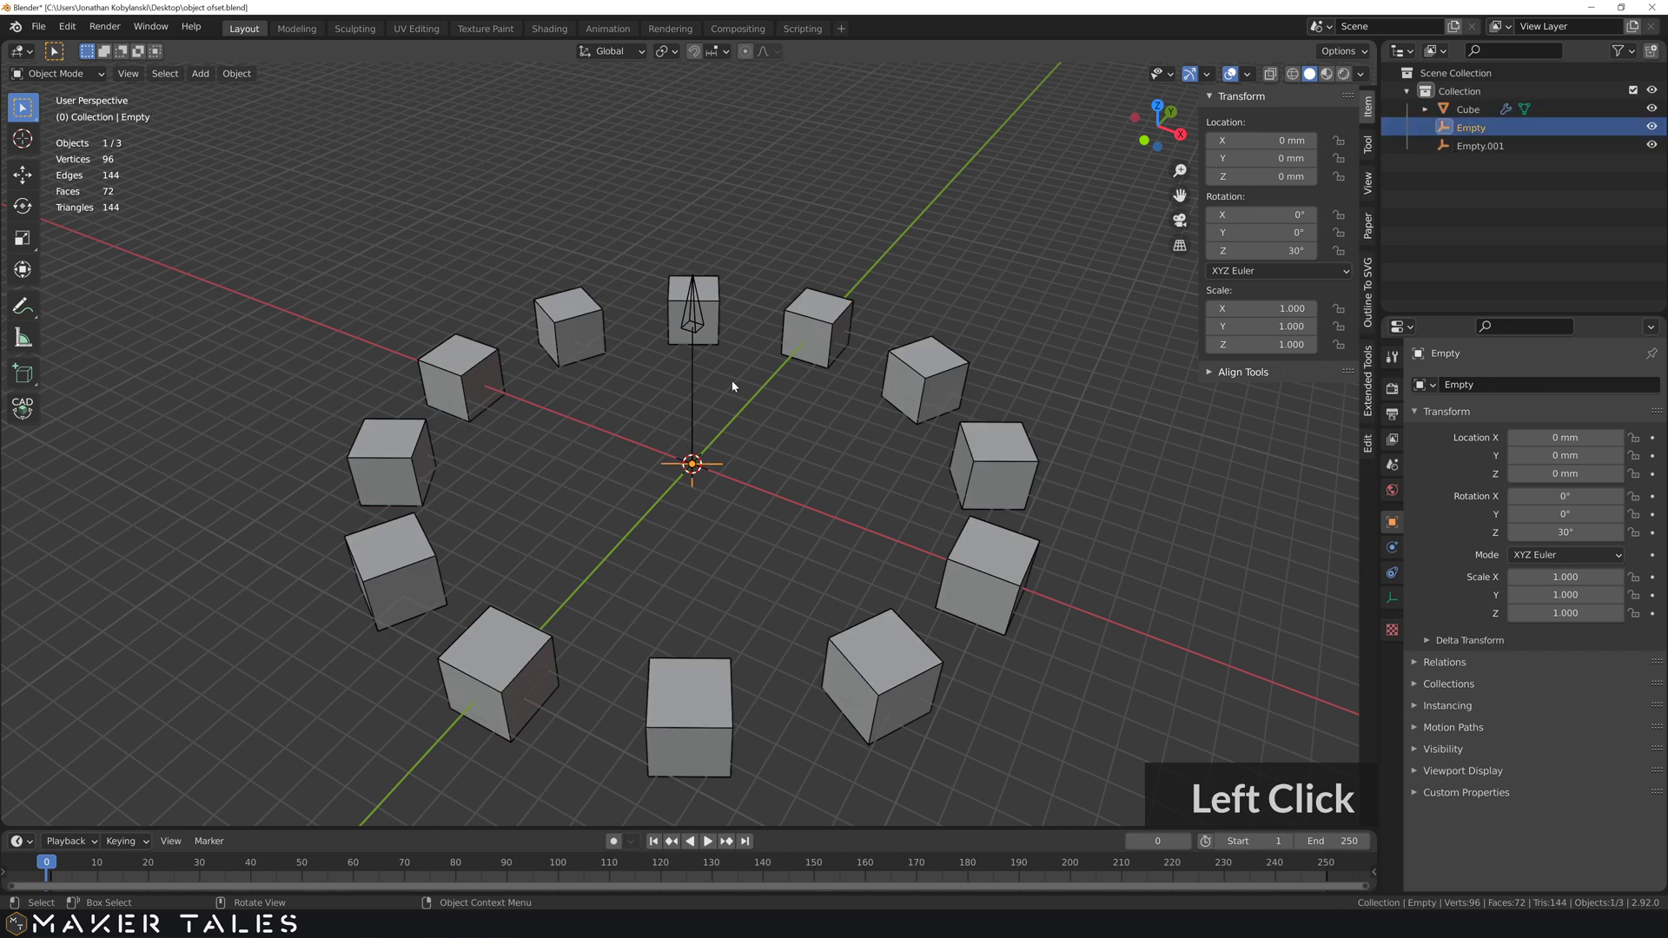
left_click(851, 327)
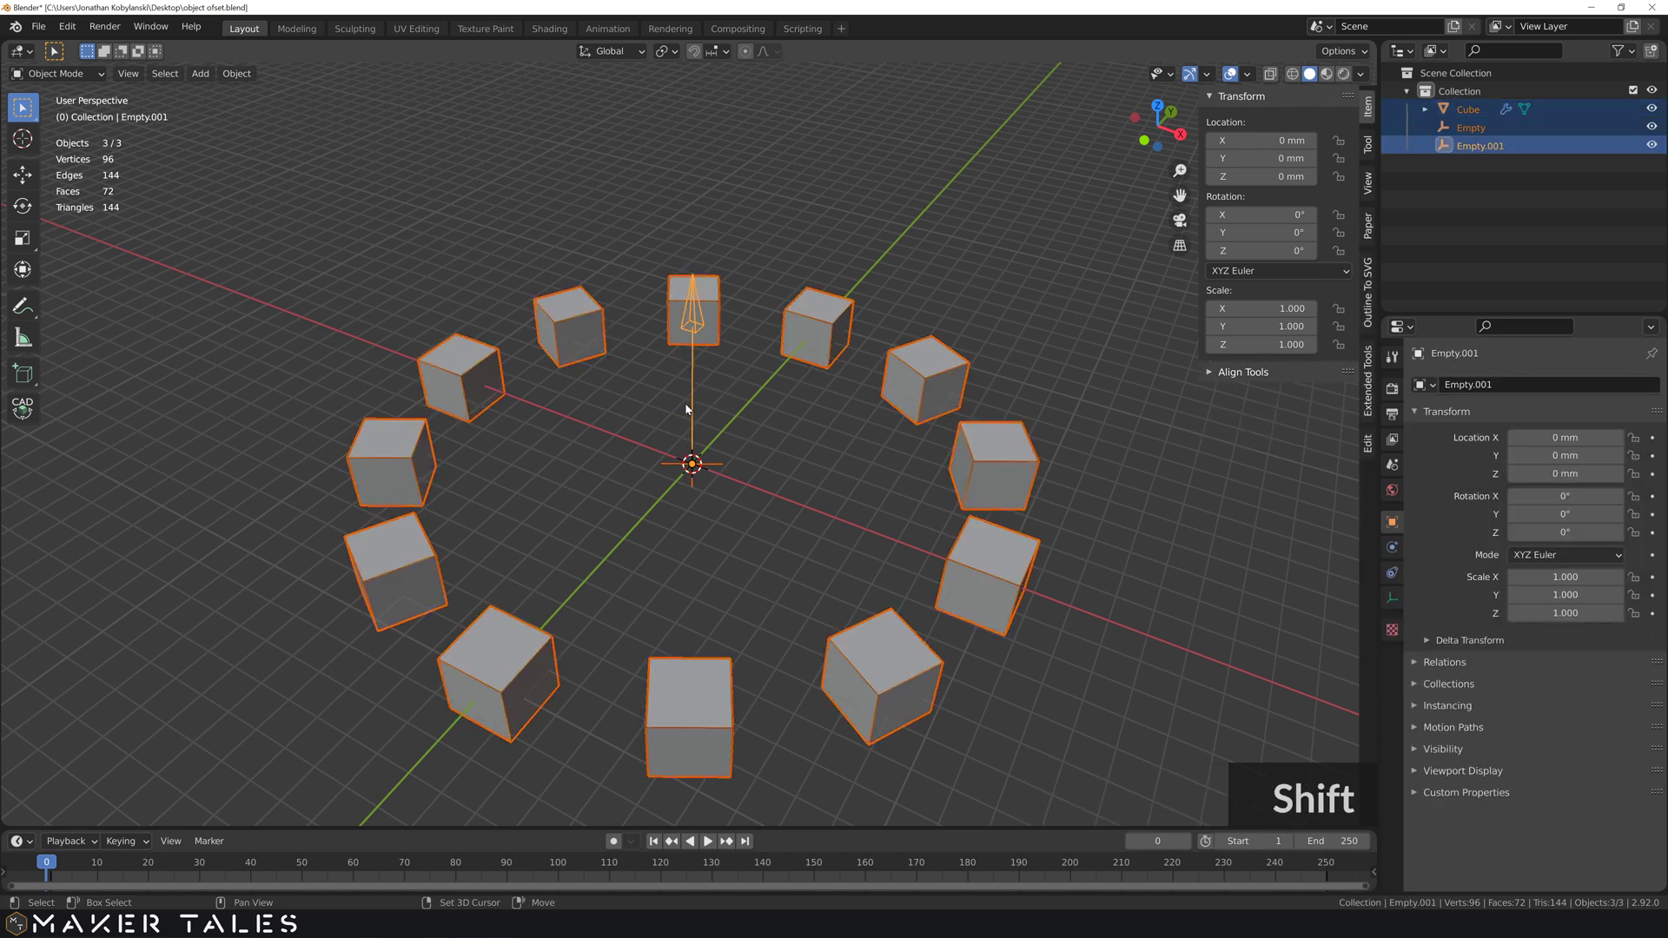
key("ctrl+p")
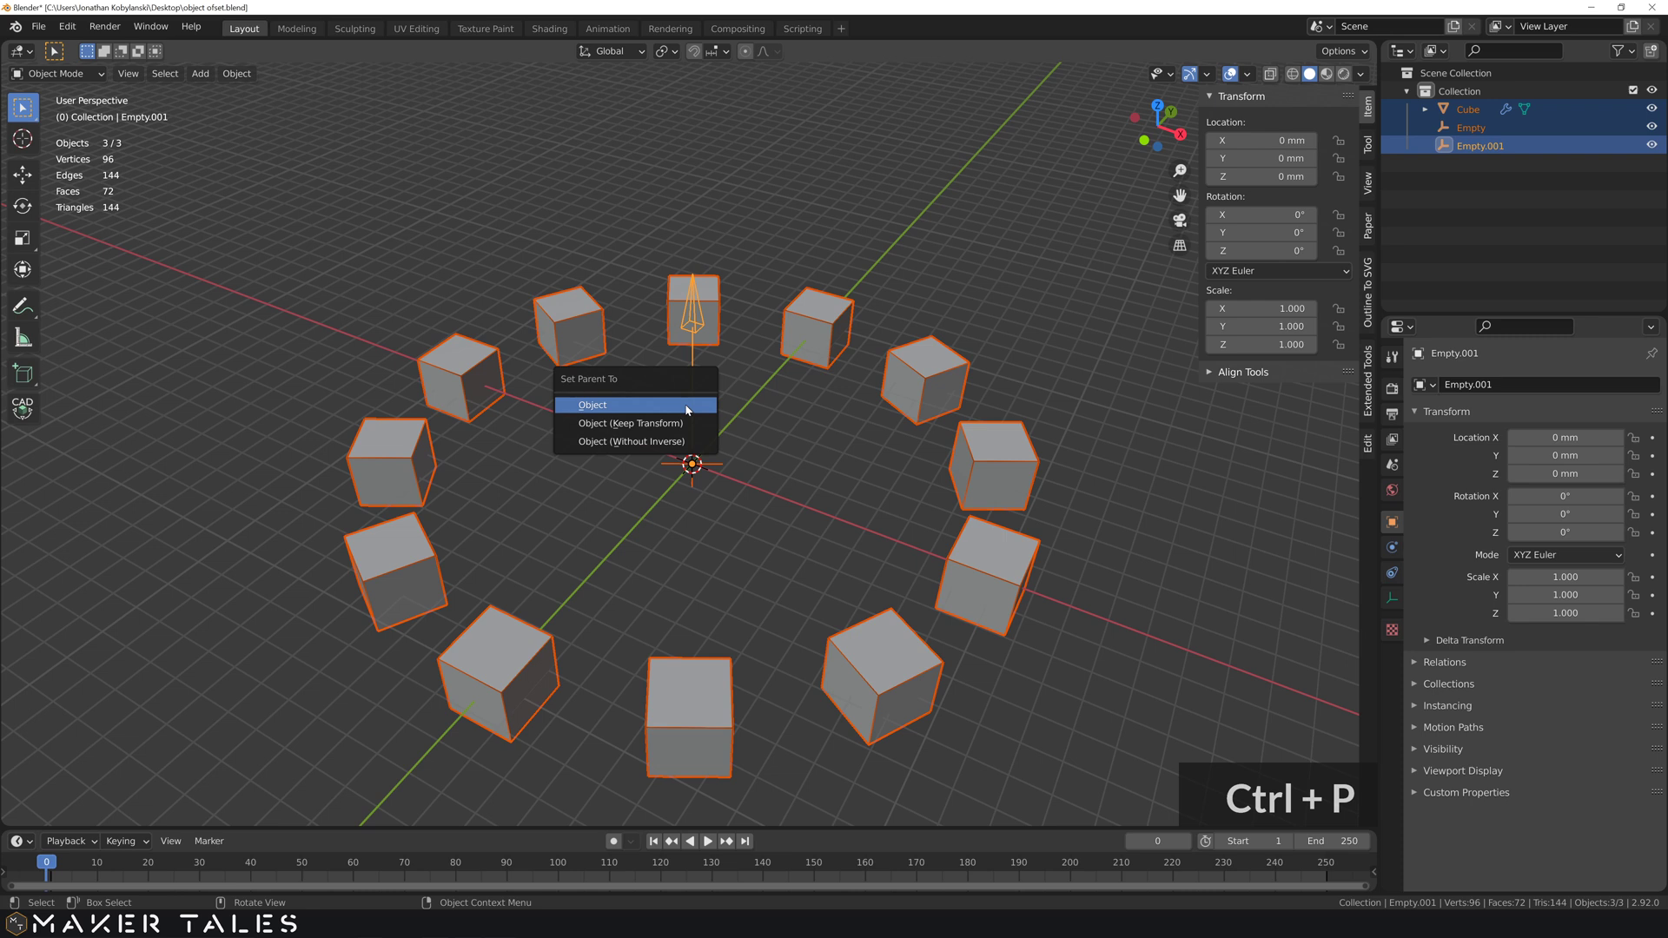
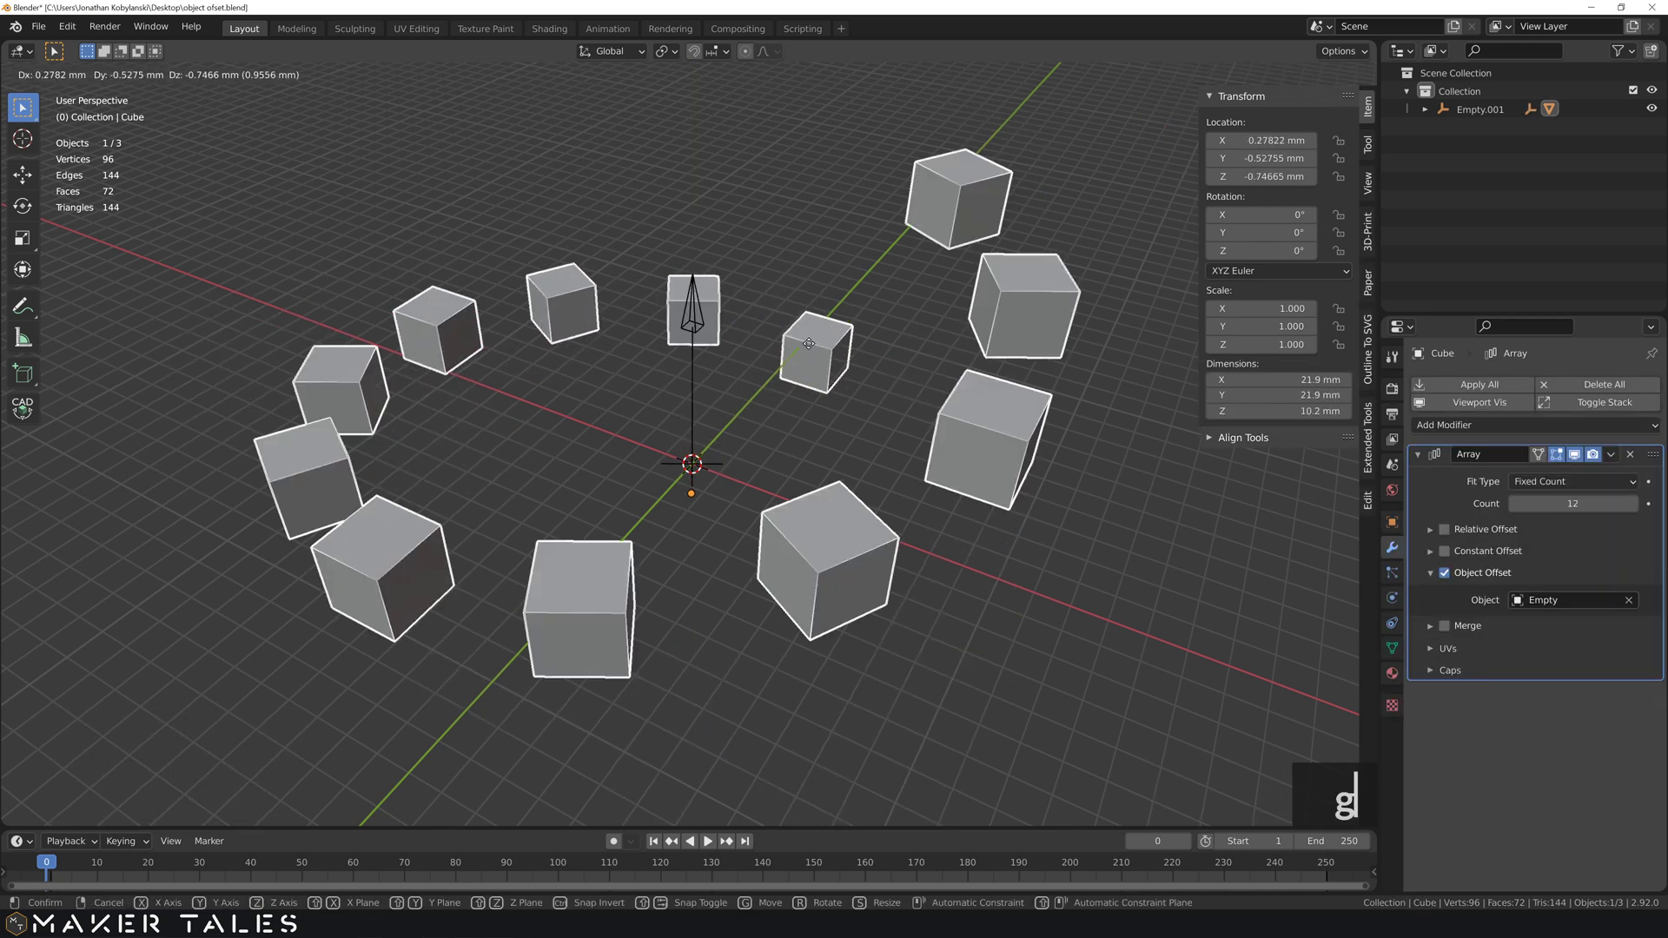
left_click(815, 325)
key("ctrl+z")
left_click(694, 333)
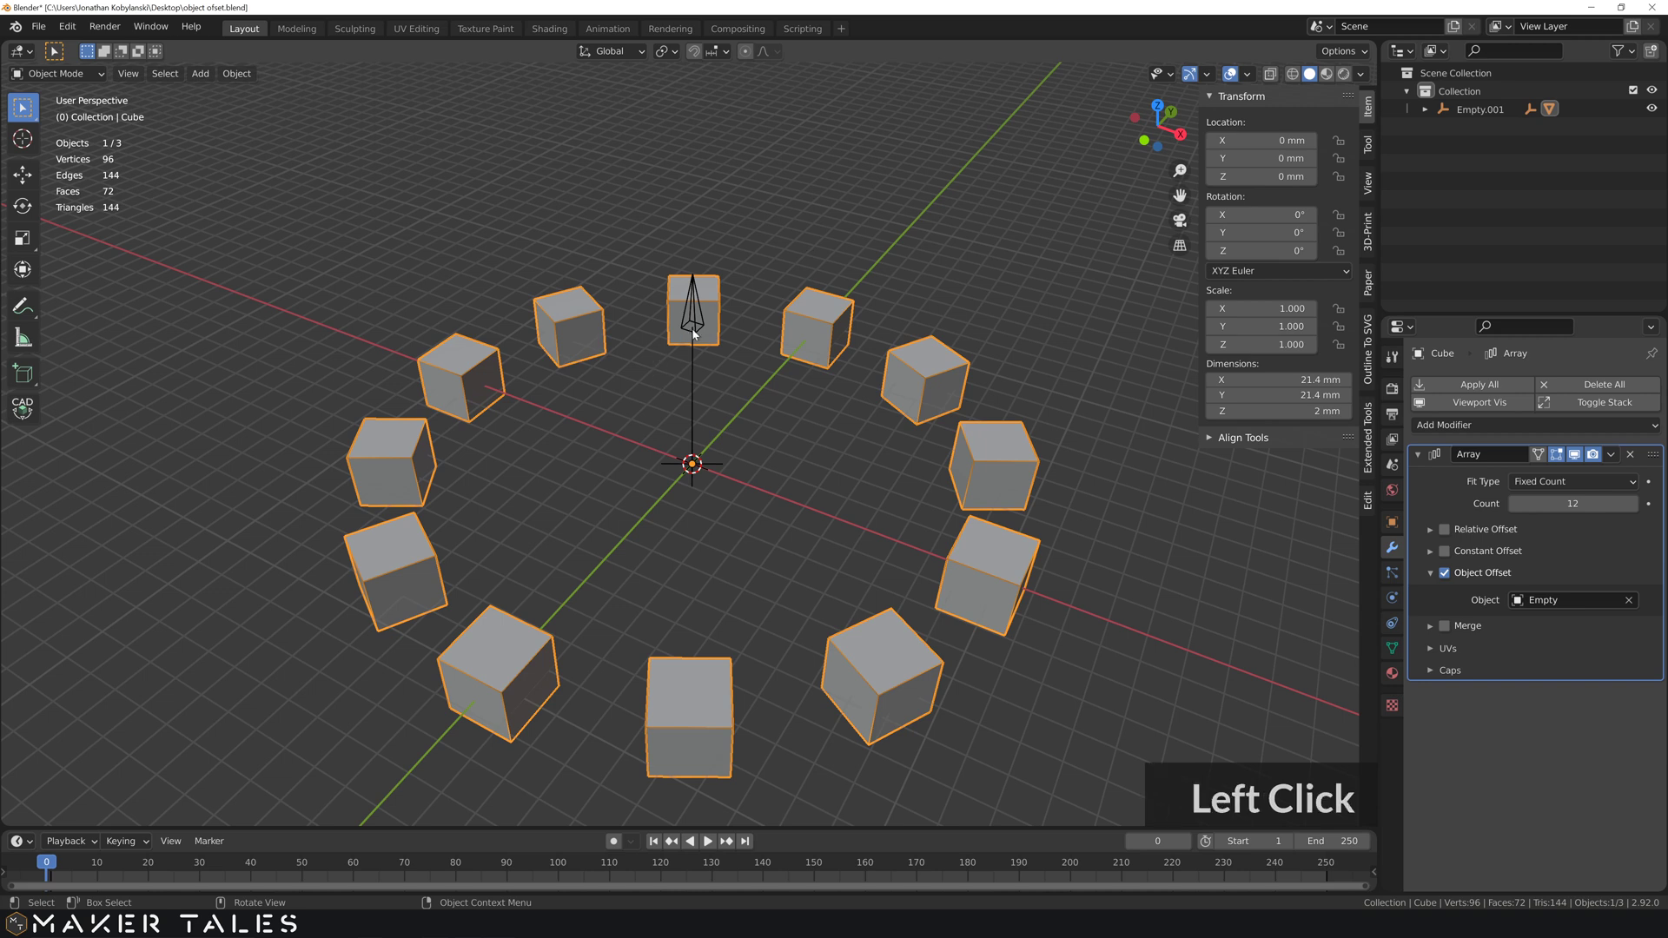
middle_click(673, 362)
- Move Empty.001 up to about -0.09, 1.30, 2.01 mm carrying the ring, then undo a test scale
scroll("down", 3)
type("g")
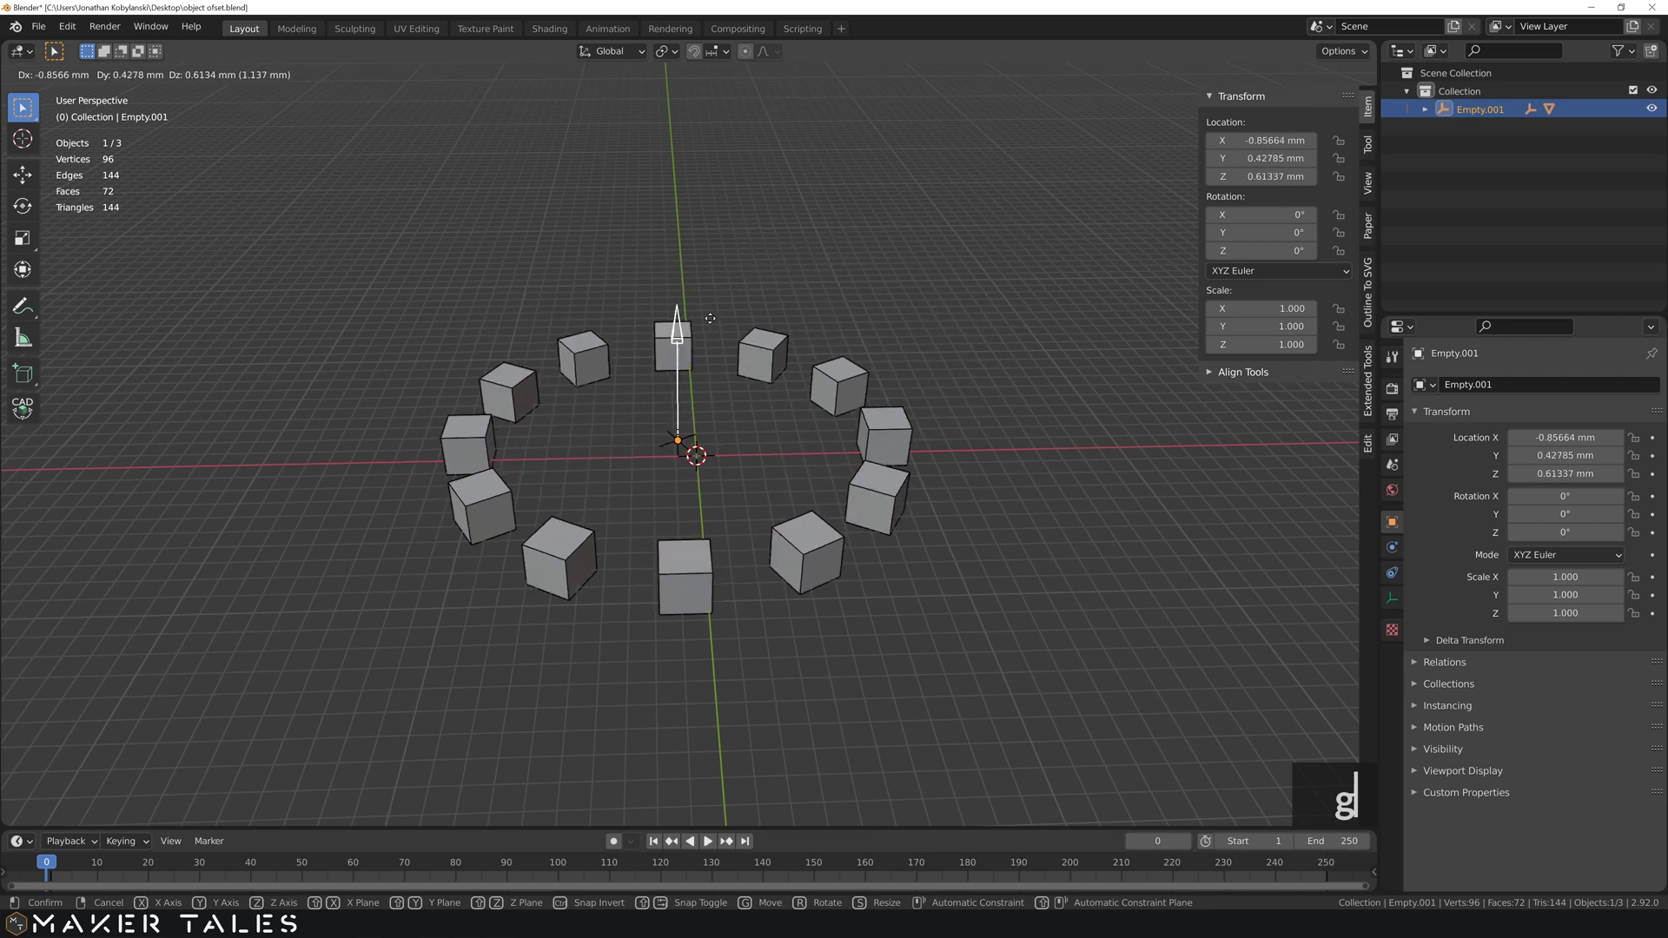
left_click(736, 298)
type("r")
type("s")
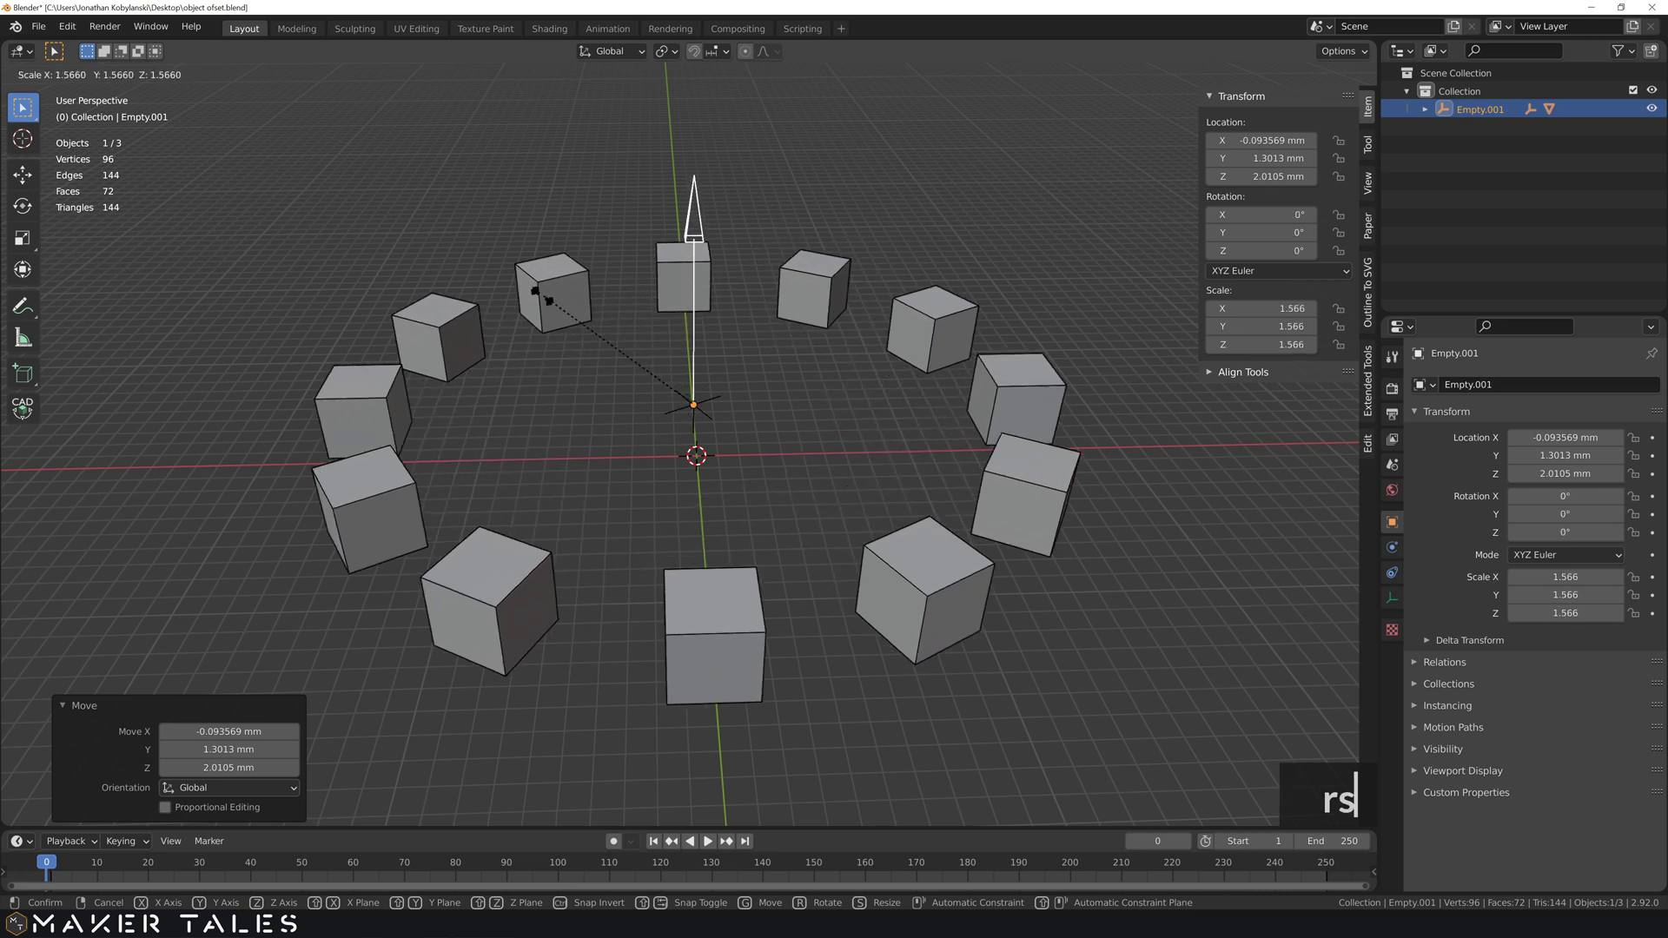
left_click(552, 313)
key("ctrl+z")
middle_click(710, 337)
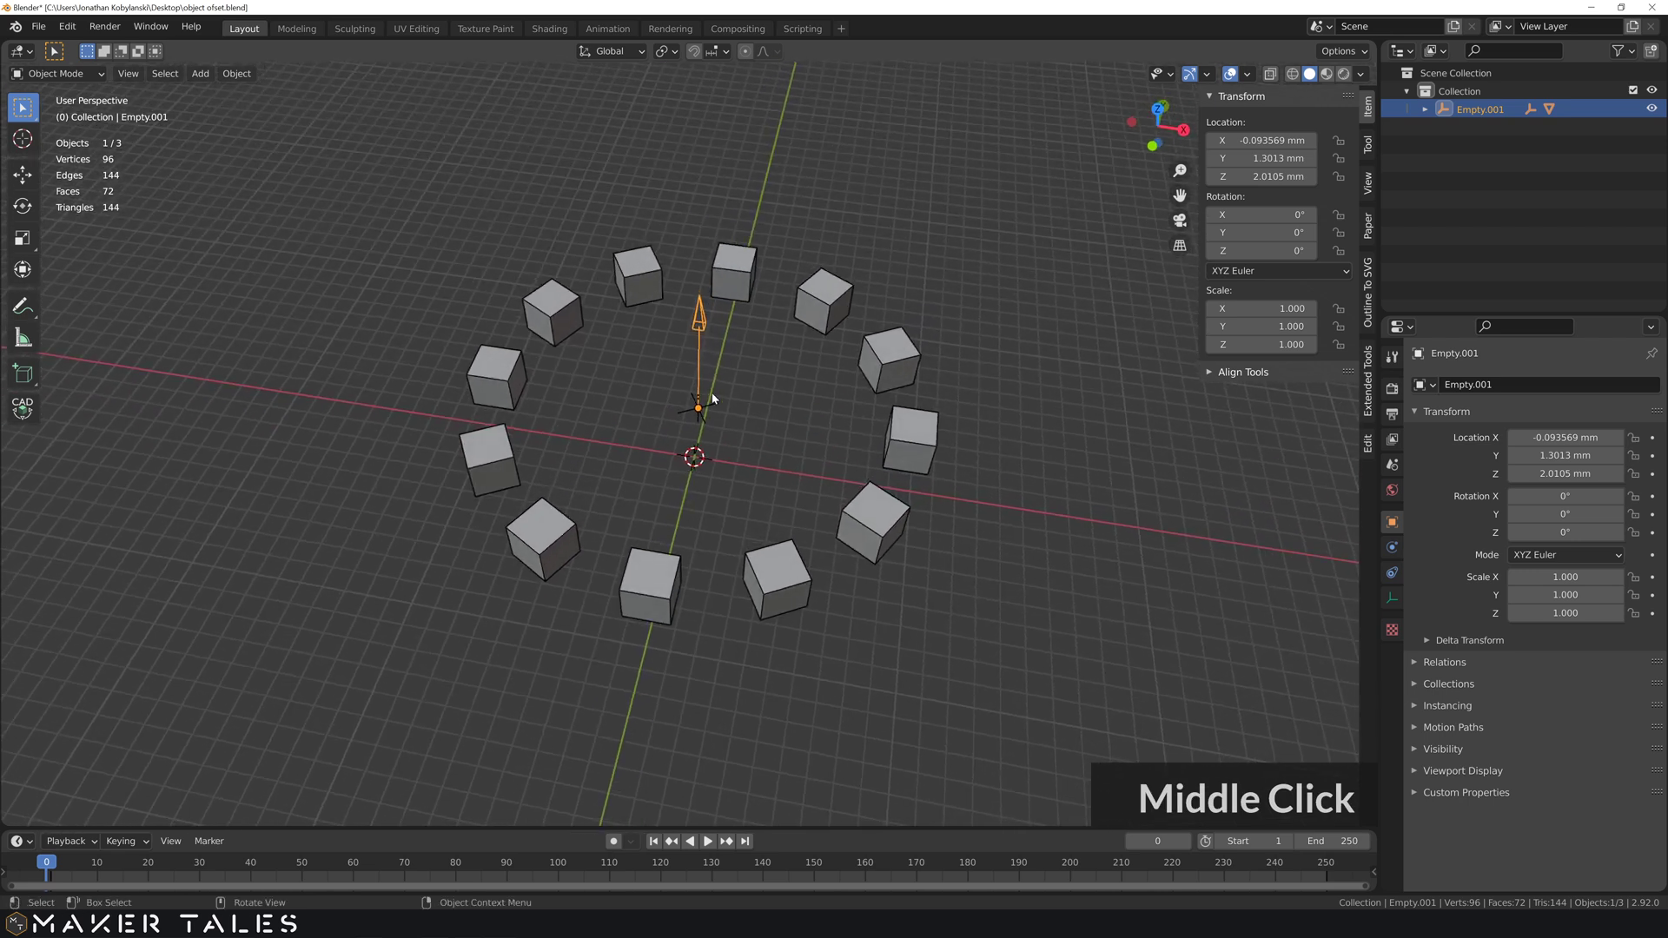
left_click(724, 410)
middle_click(717, 384)
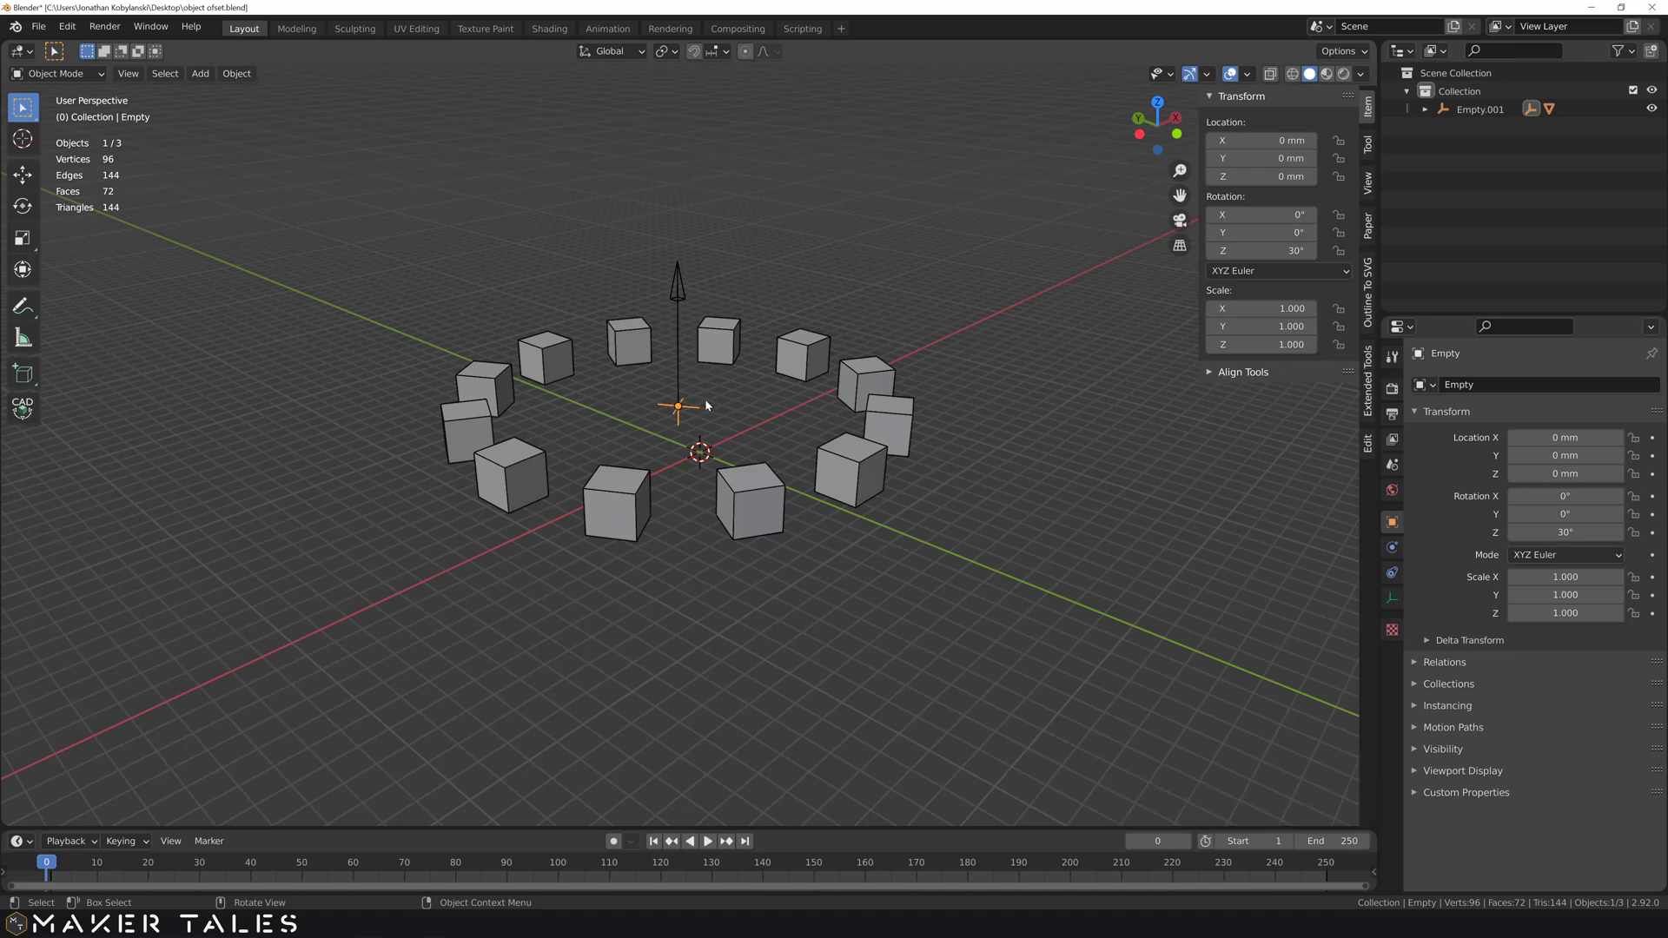
- Raise the offset Empty 1.52 mm along Z and scale it to about 0.887
key("g")
key("z")
left_click(735, 380)
middle_click(720, 355)
scroll("down", 3)
middle_click(737, 366)
scroll("up", 3)
key("s")
left_click(741, 390)
middle_click(763, 398)
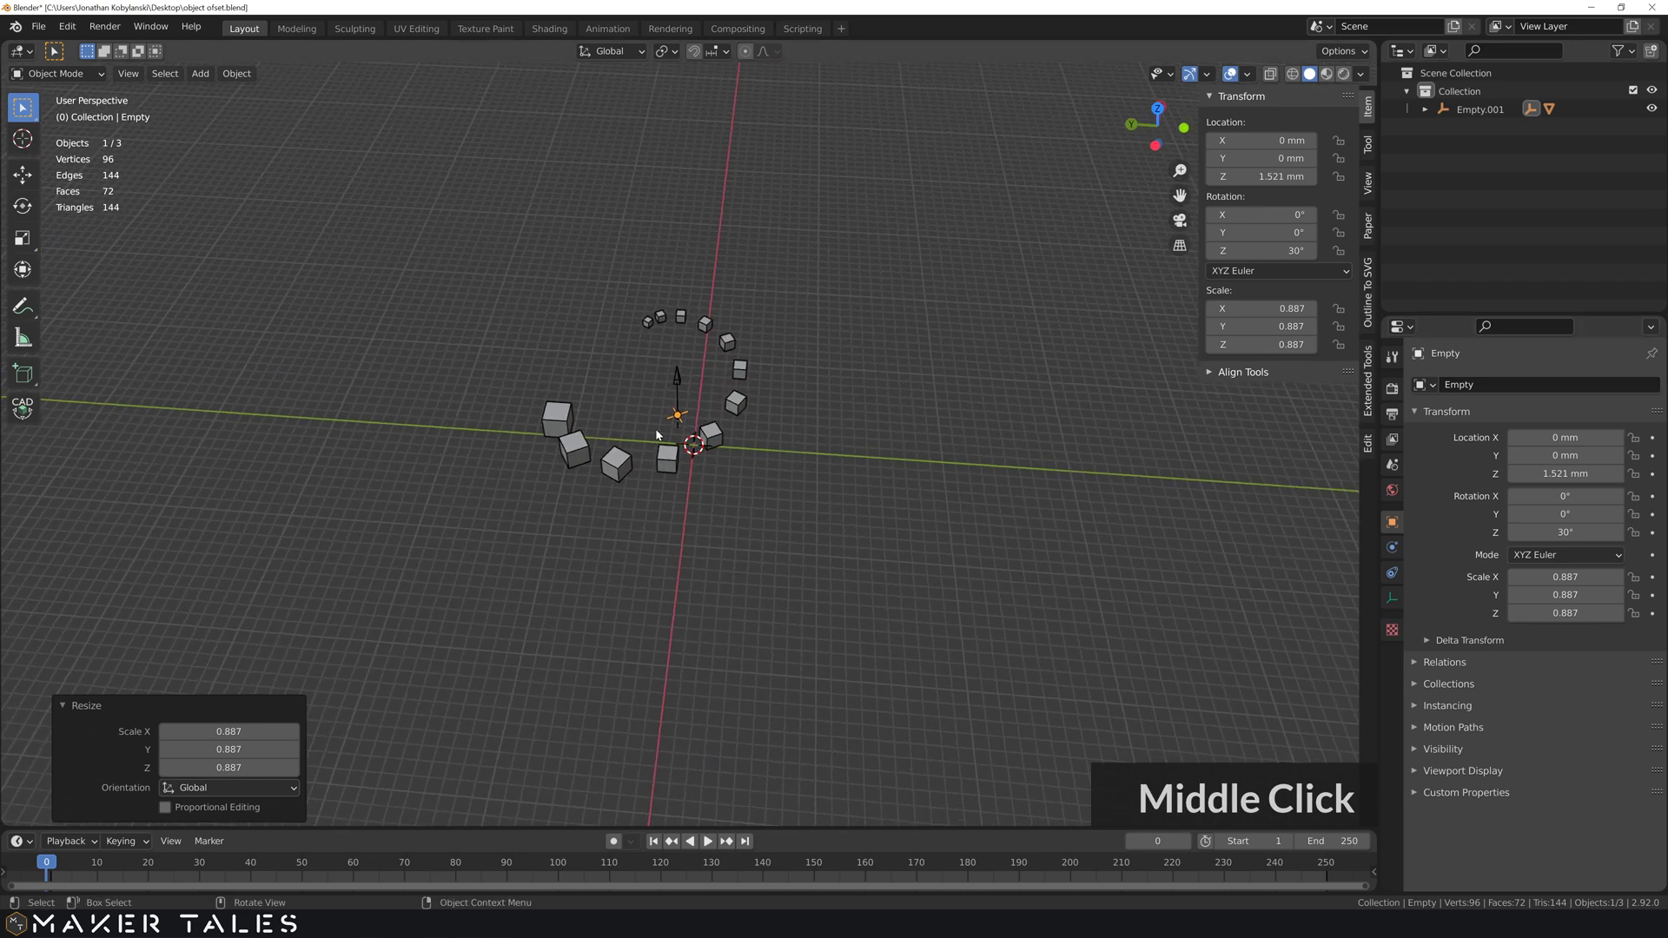
- Set the Cube's Array Count to 39 and orbit around the resulting tapering spiral
left_click(560, 413)
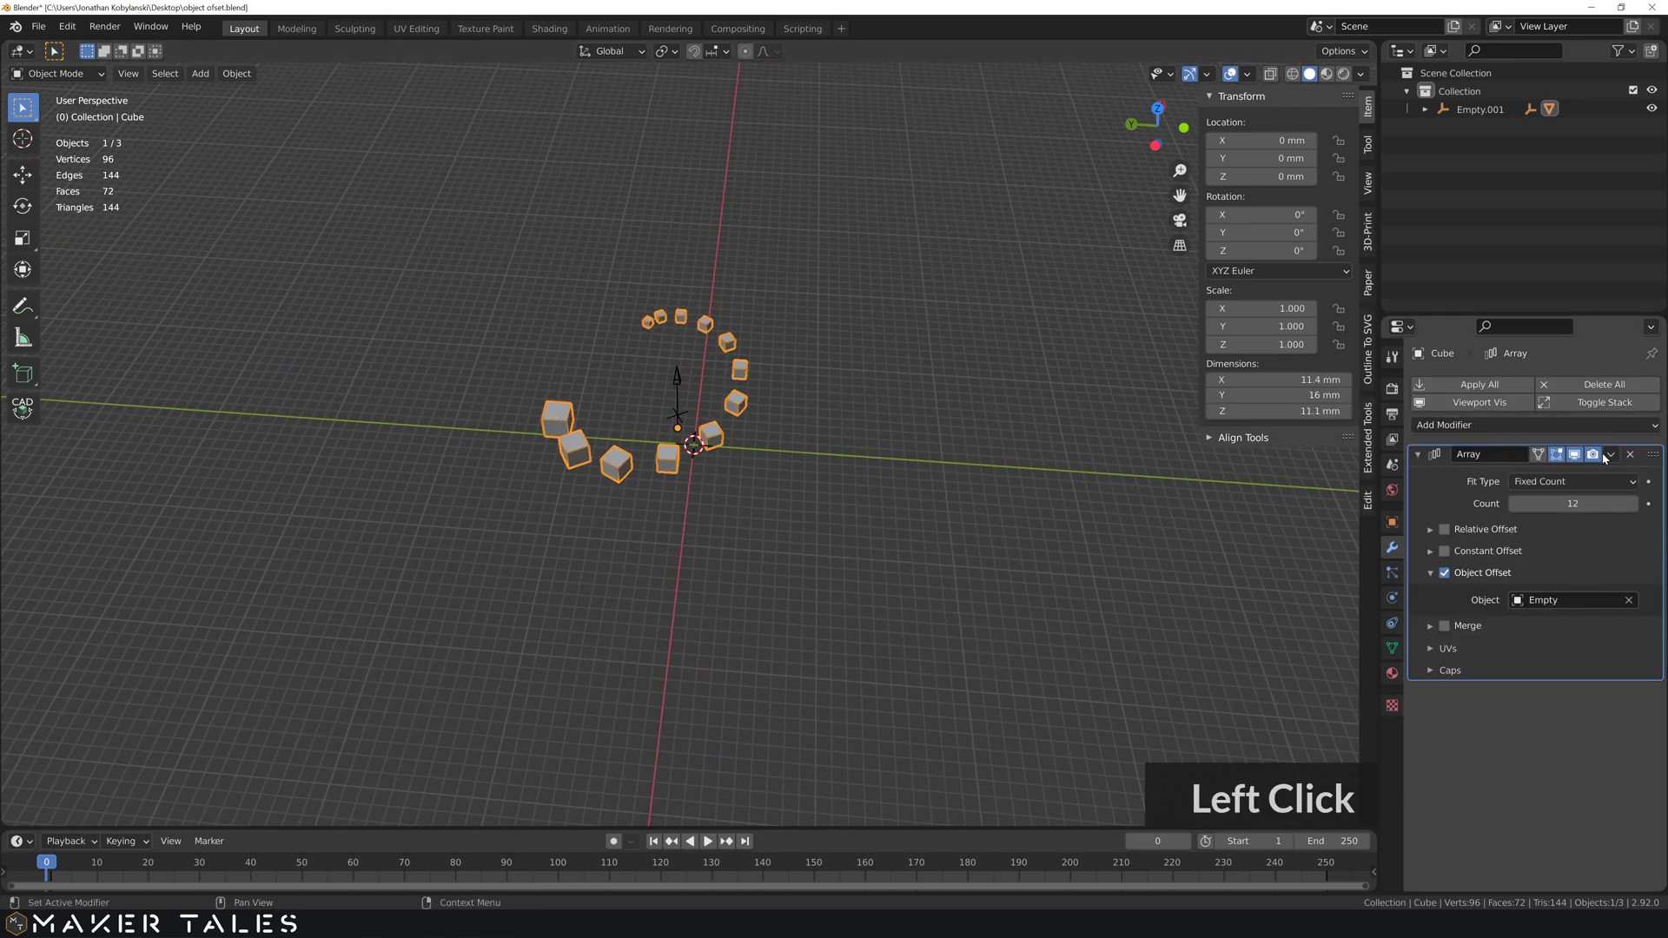
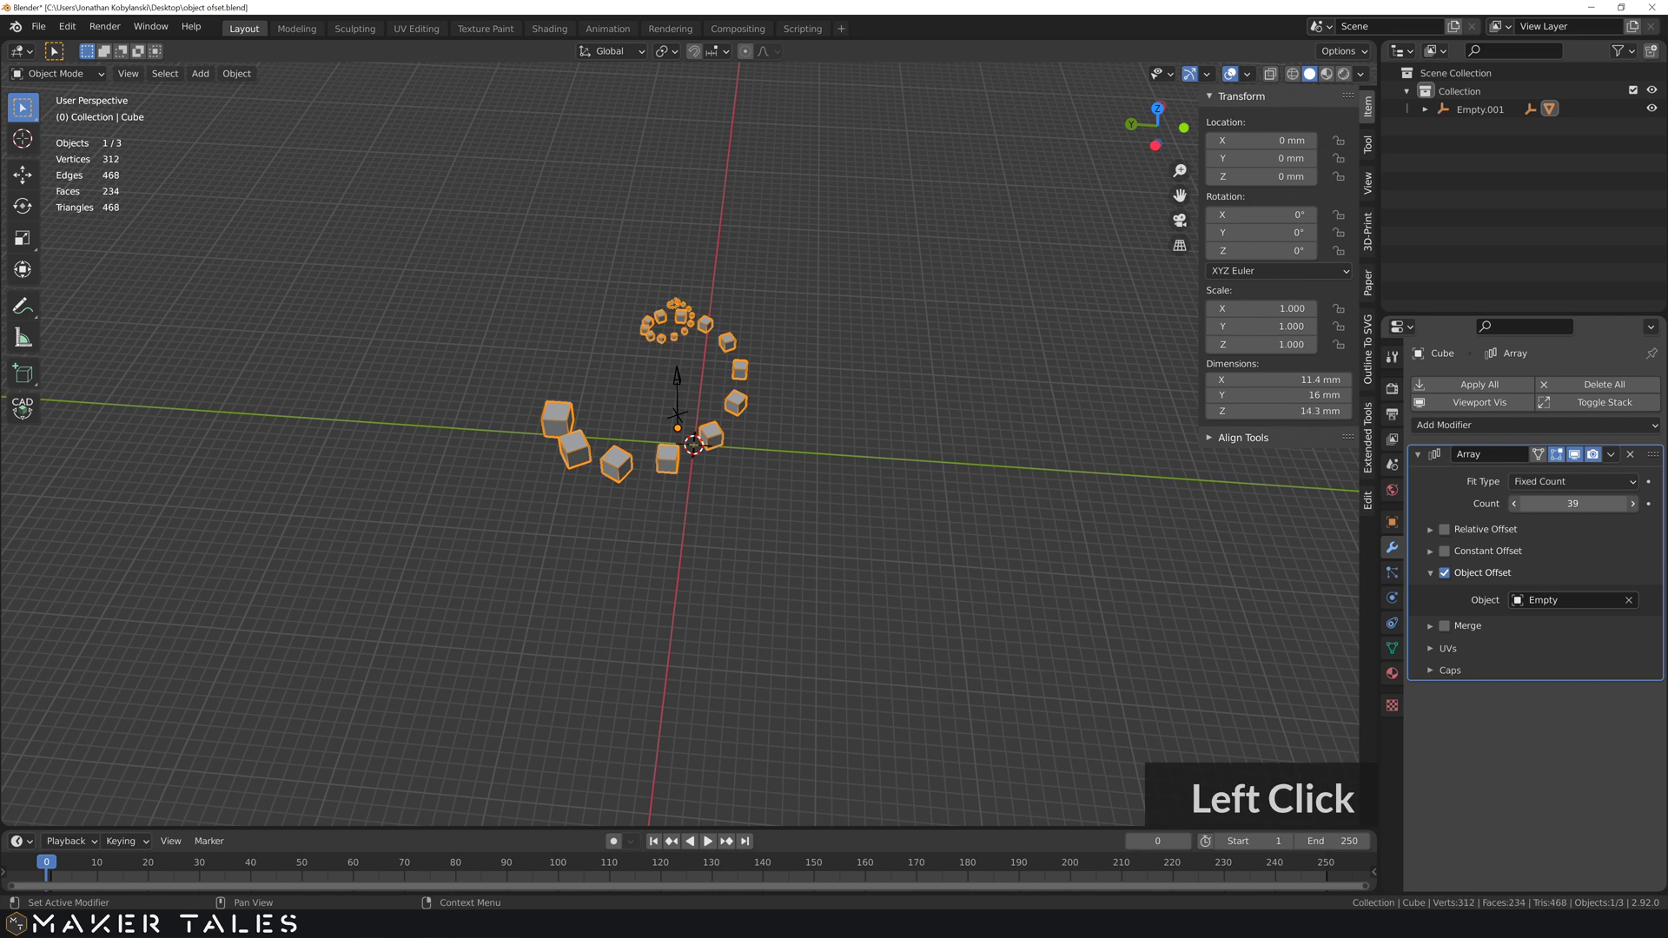
left_click(931, 522)
middle_click(864, 545)
scroll("up", 3)
middle_click(782, 517)
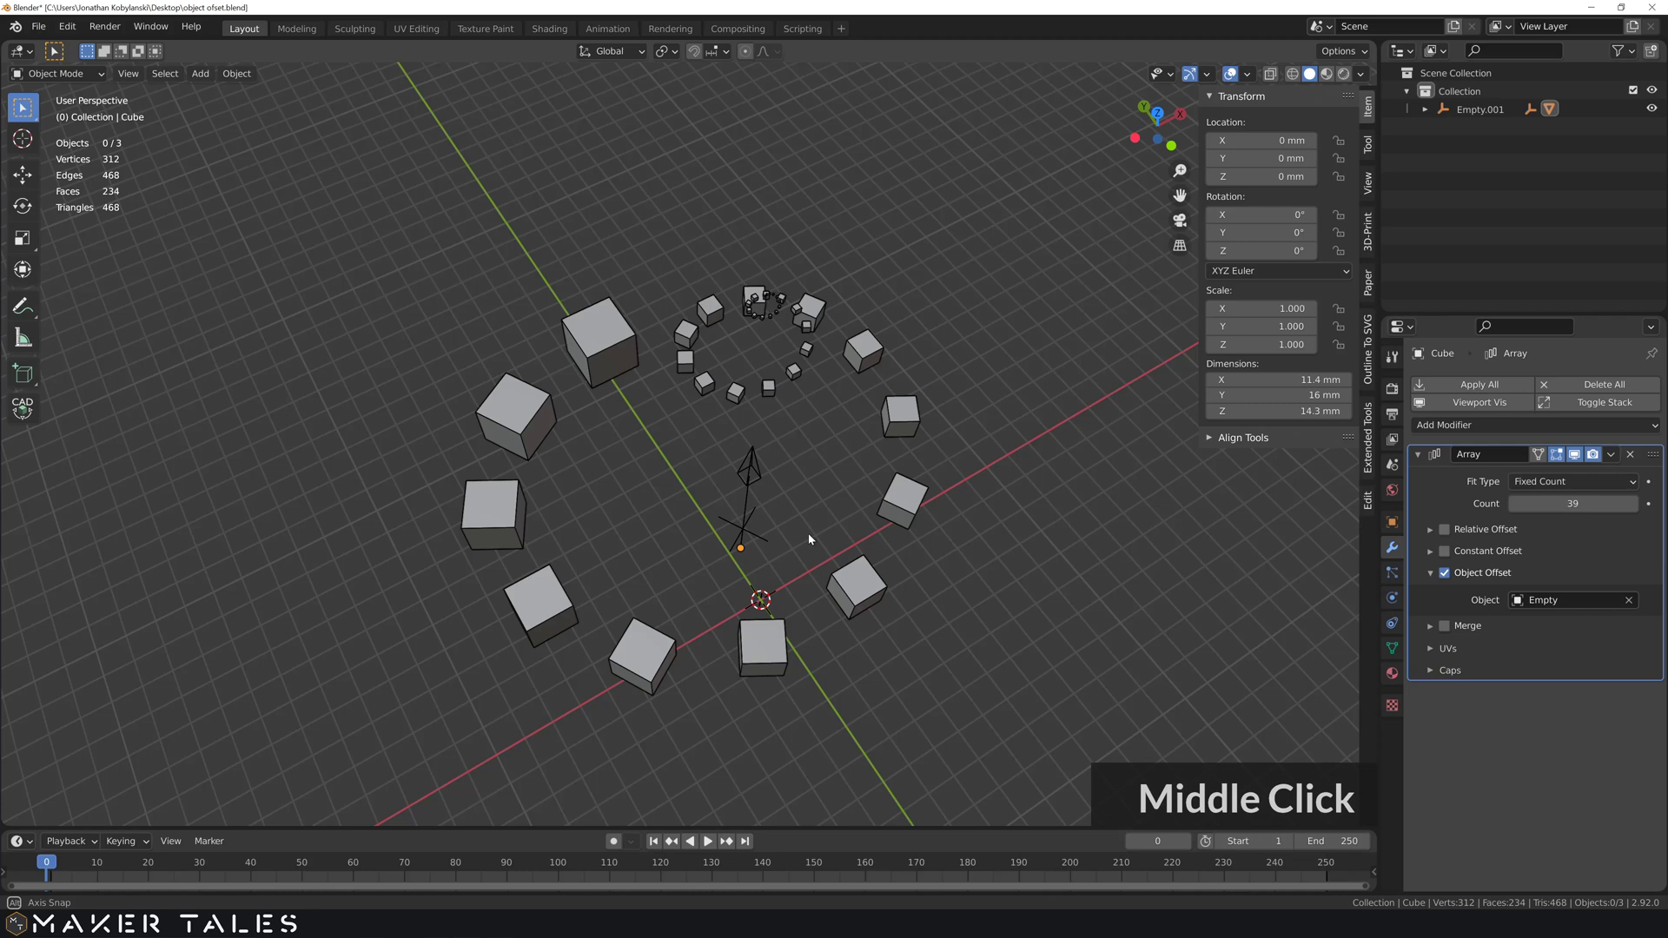